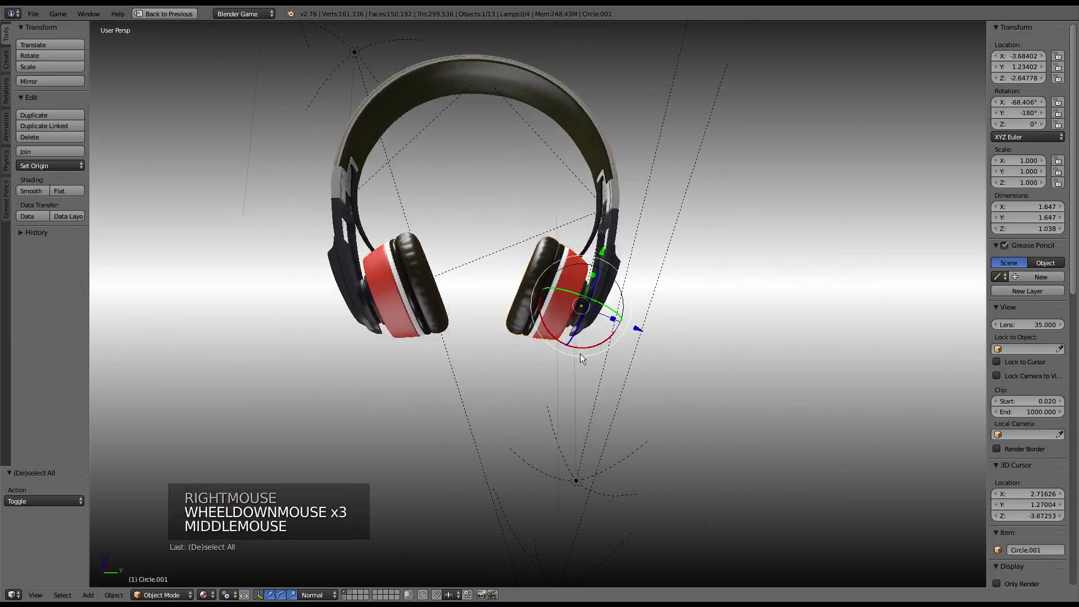
Duplicate the red ear-cup piece in place and clear the copy's rotation to zero
key(g)
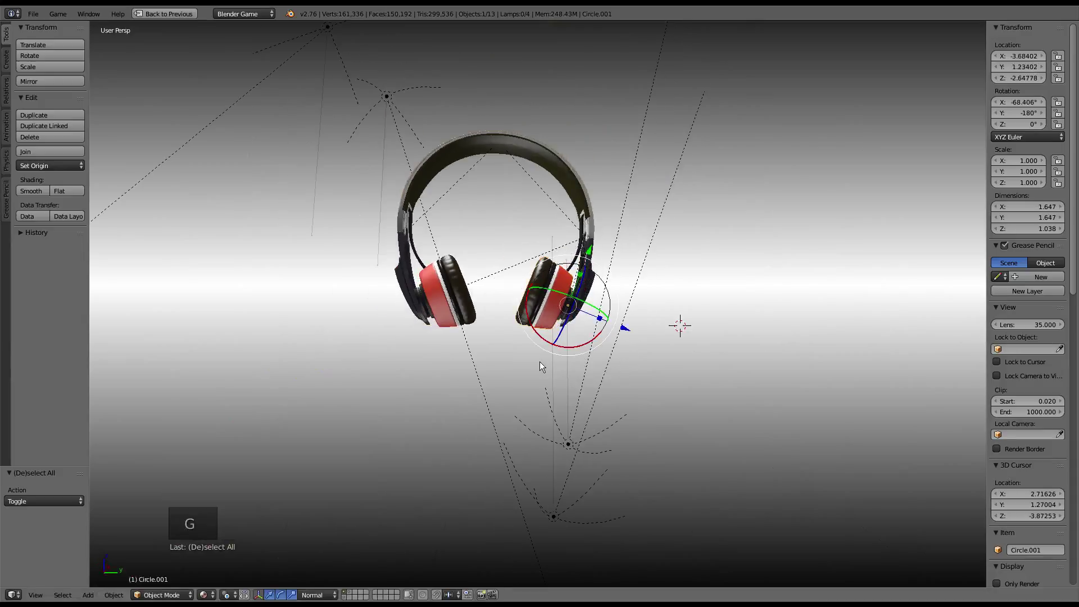
key(alt+d)
right_click(533, 385)
key(alt+r)
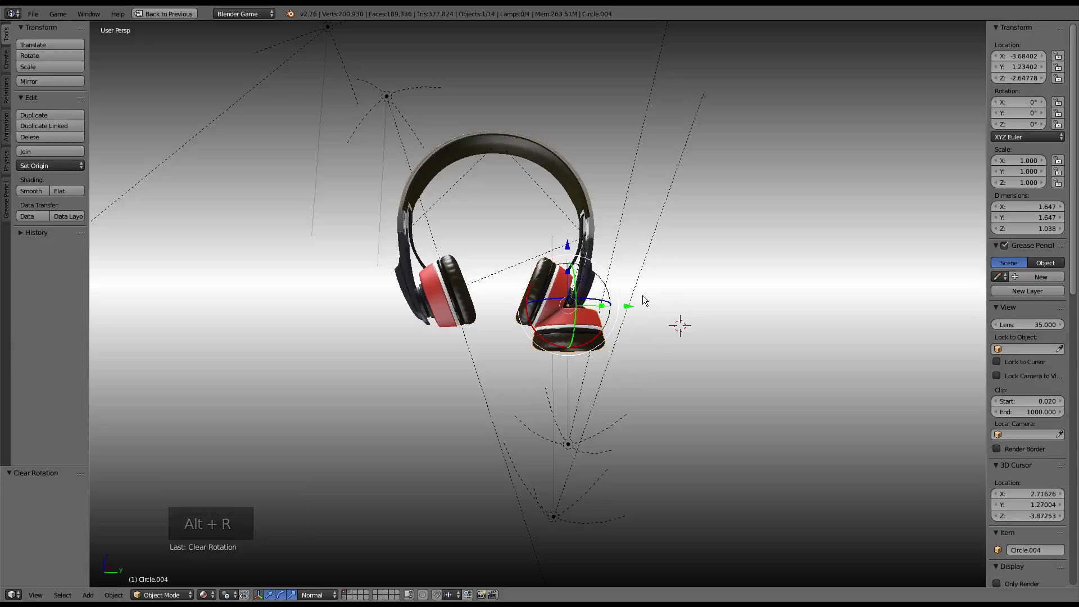
Orbit and zoom around the copied ear cup to pick the ring of edges for the remote
click(821, 307)
middle_click(809, 306)
scroll(up, 3)
middle_click(676, 297)
middle_click(509, 292)
middle_click(451, 323)
middle_click(601, 307)
scroll(up, 3)
middle_click(624, 324)
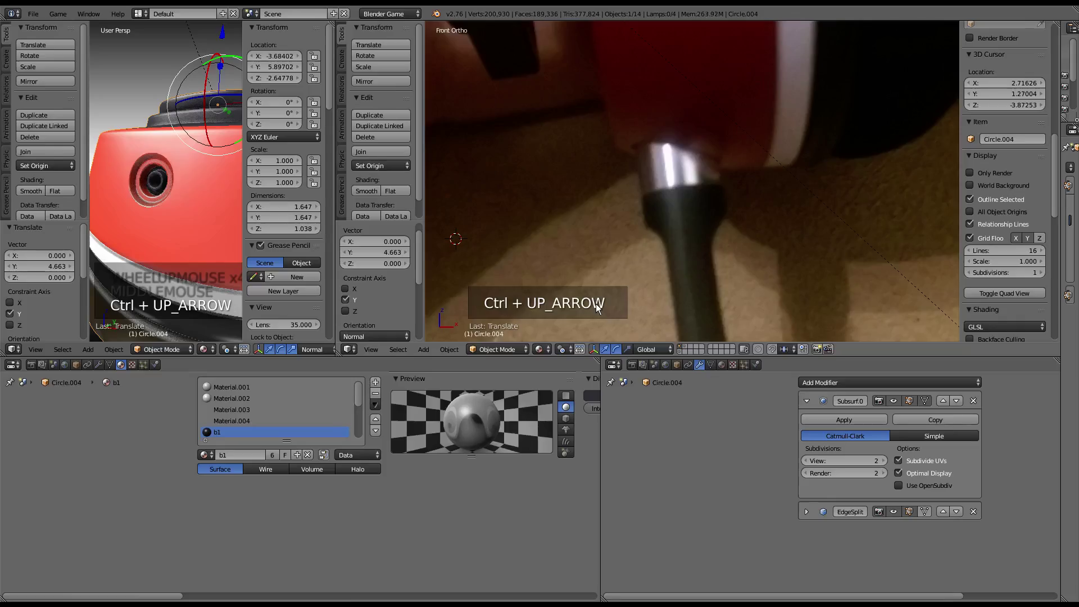
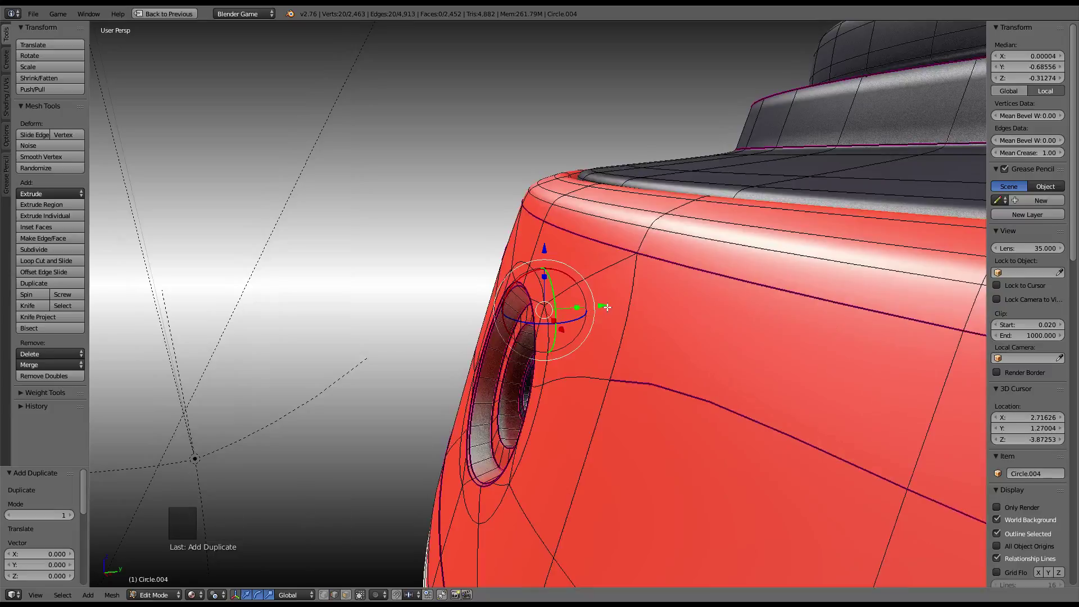
Separate the duplicated ring into its own object and snap the 3D cursor to its centre
key(Tab)
middle_click(552, 323)
scroll(up, 3)
right_click(592, 314)
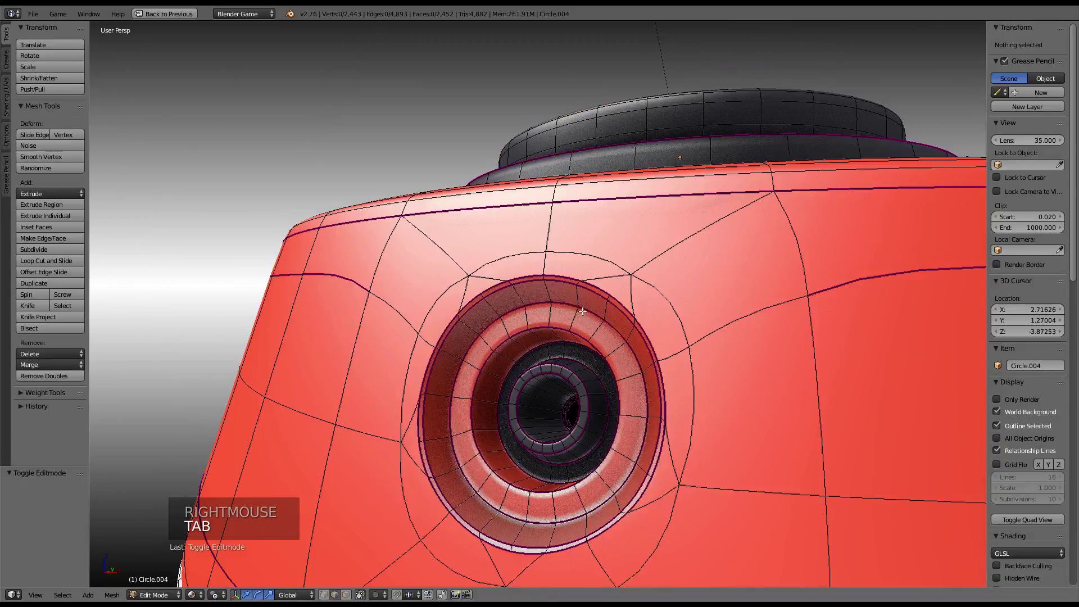
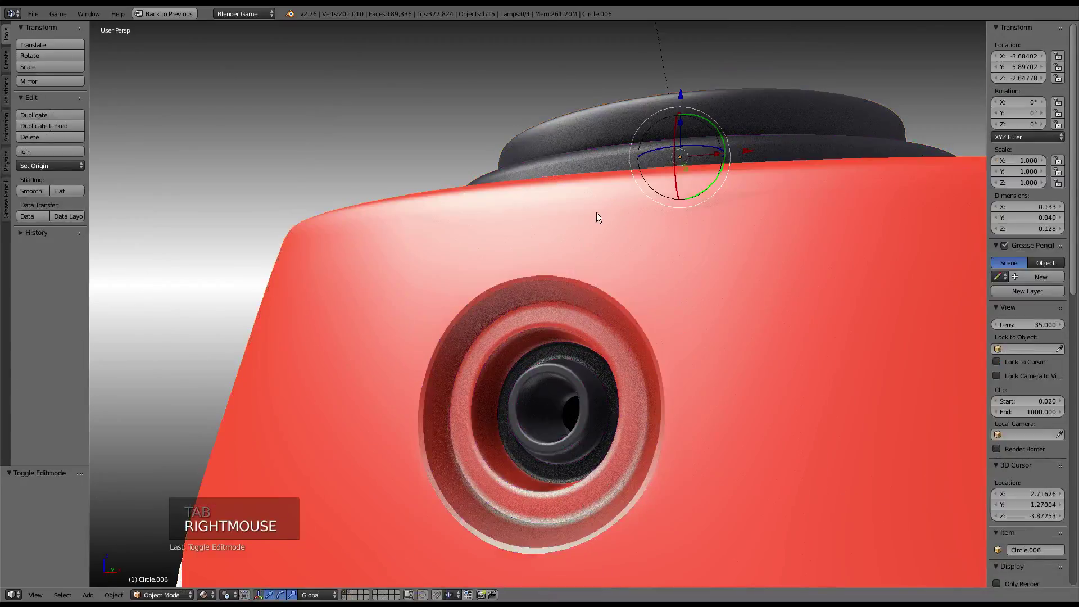
key(g)
key(Tab)
key(a)
key(Tab)
scroll(down, 3)
key(Tab)
key(a)
key(shift+s)
Set the ring's origin to its geometry and clear its parent from the ear cup
key(Tab)
click(43, 164)
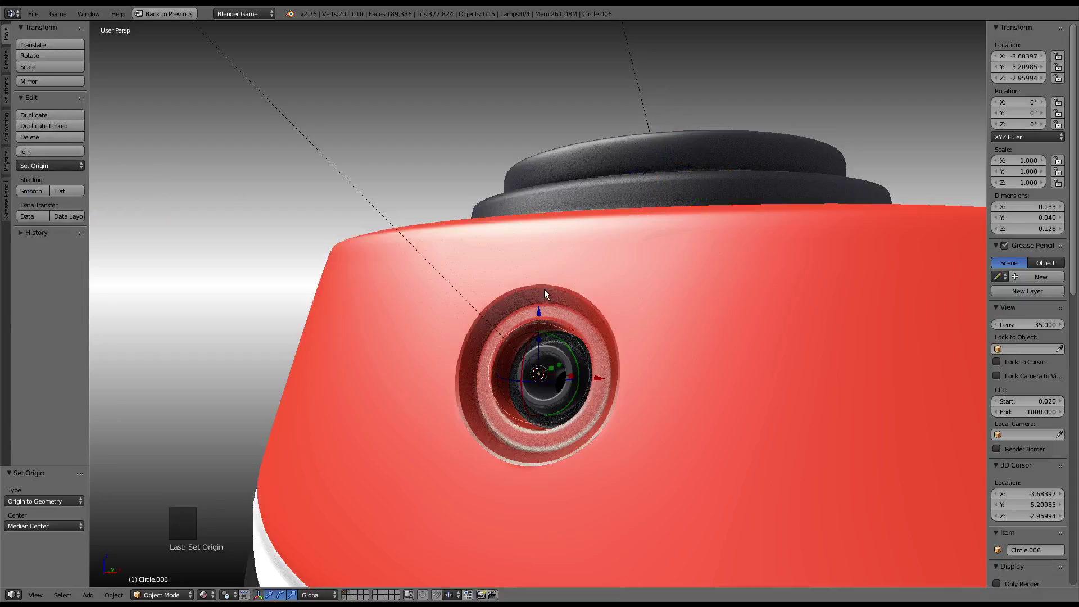
key(Tab)
scroll(down, 3)
key(Tab)
key(alt+p)
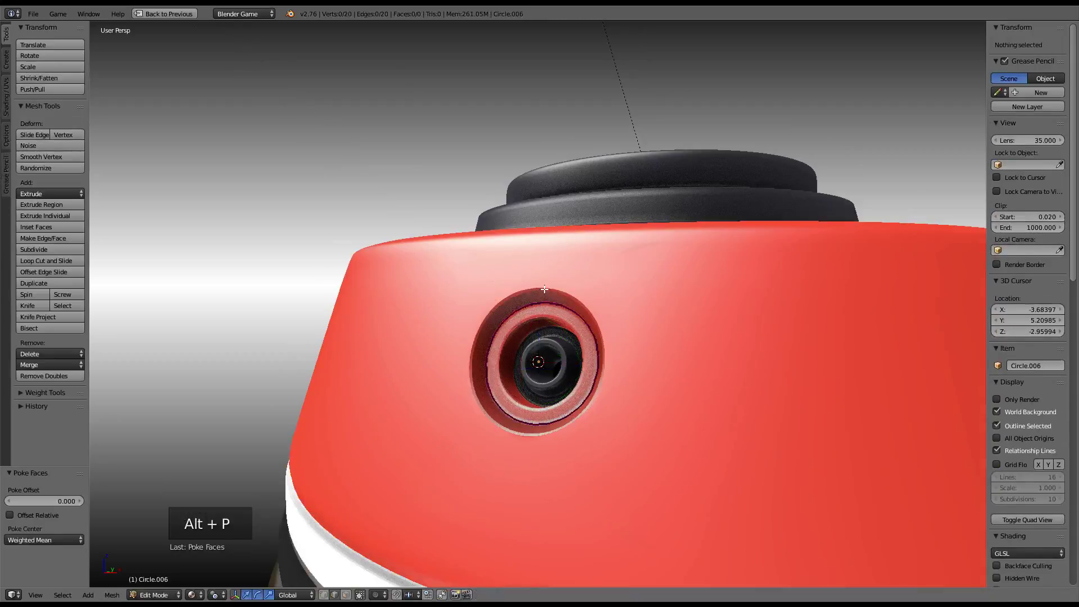
key(Tab)
key(alt+p)
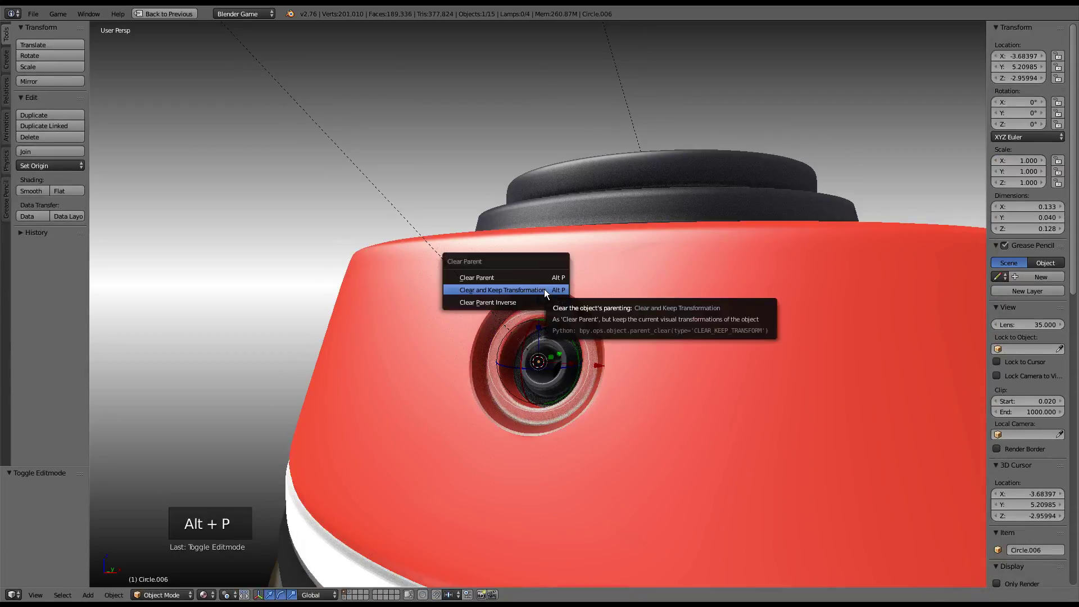
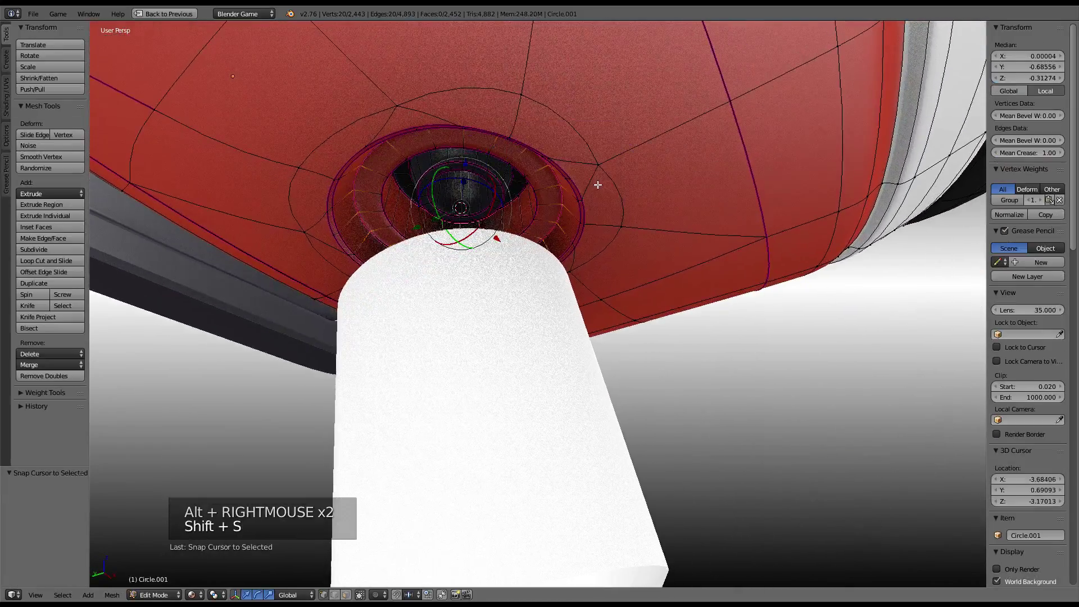
Select the white cable plug and snap it onto the ear-cup socket at the cursor
key(Tab)
right_click(539, 316)
scroll(down, 3)
middle_click(571, 304)
key(shift+s)
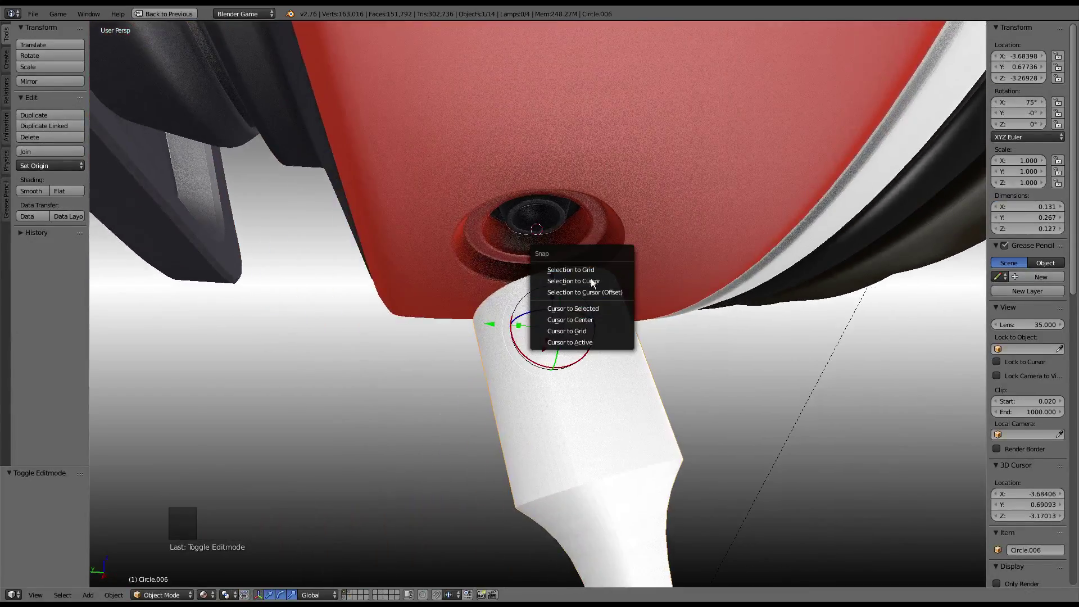
middle_click(590, 285)
key(alt+r)
click(560, 266)
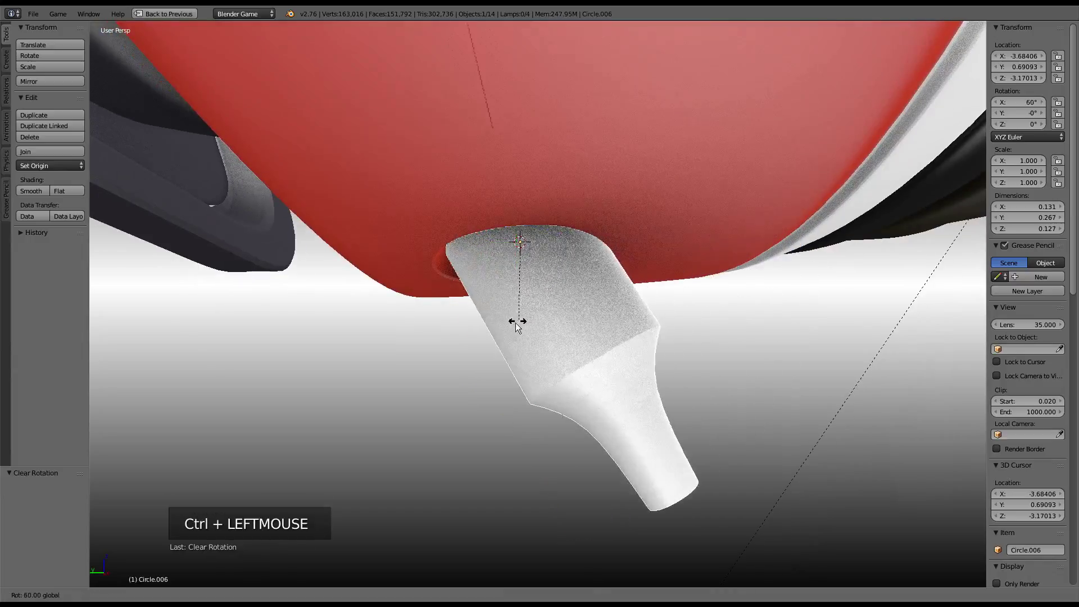
Tilt the plug to 85 degrees and zoom in on it for mesh editing
scroll(up, 3)
middle_click(528, 208)
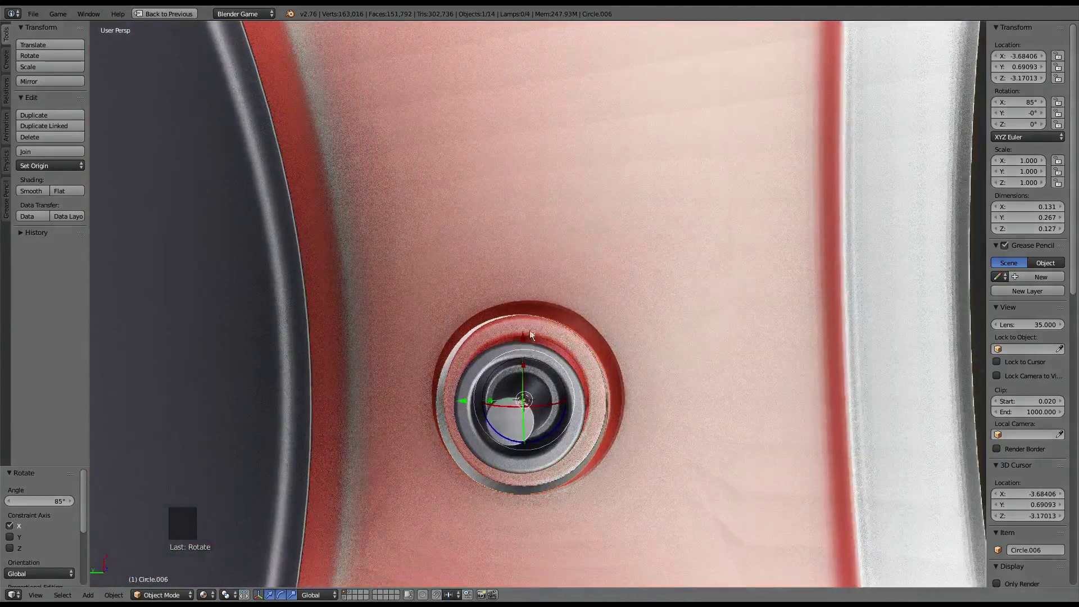
scroll(up, 3)
middle_click(520, 244)
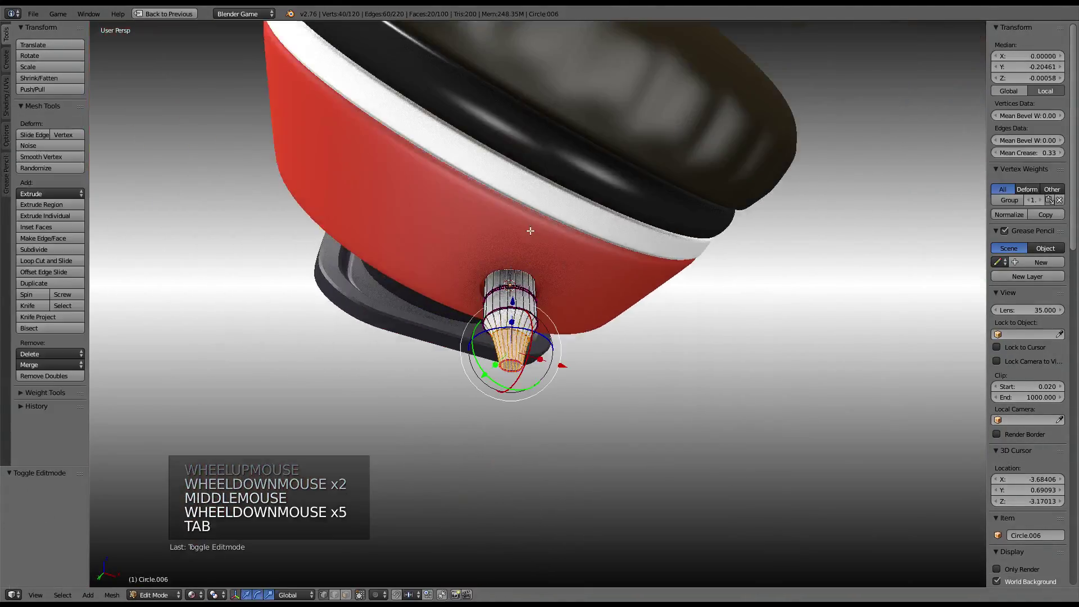
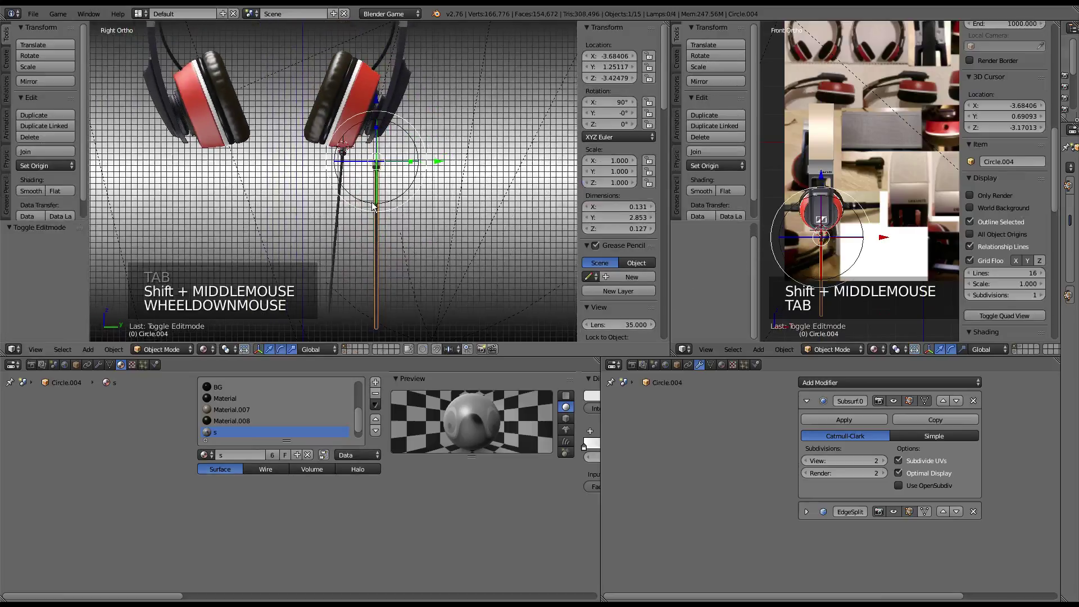
Maximize the 3D view and orbit around the headphones to frame the cable piece
key(ctrl+Up)
scroll(down, 3)
key(ctrl+Up)
key(KP_5)
middle_click(501, 227)
scroll(up, 3)
middle_click(458, 221)
middle_click(563, 266)
scroll(up, 3)
scroll(up, 3)
middle_click(640, 244)
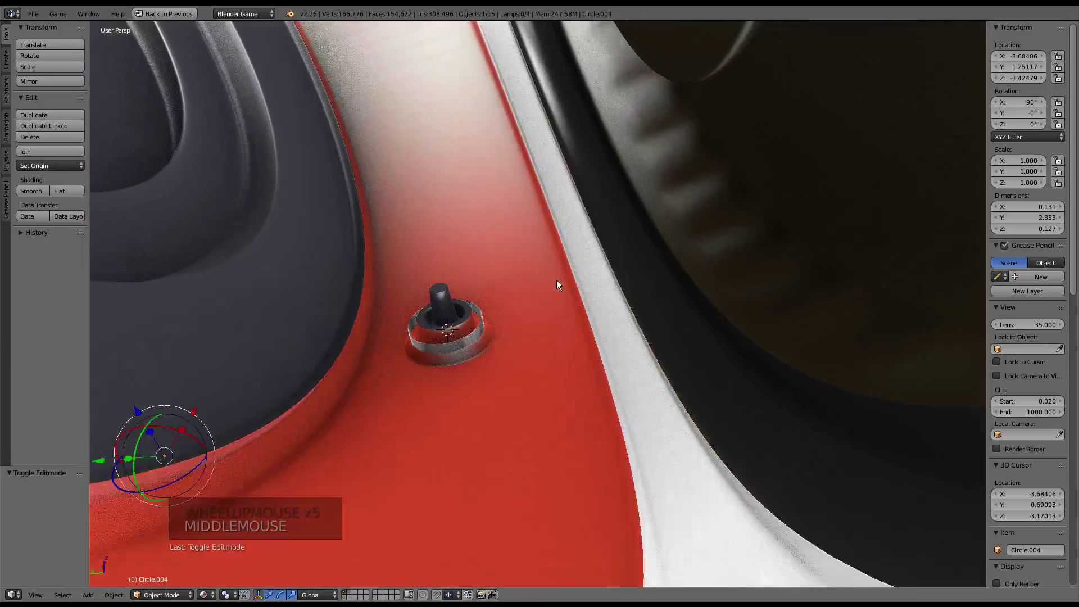
scroll(down, 3)
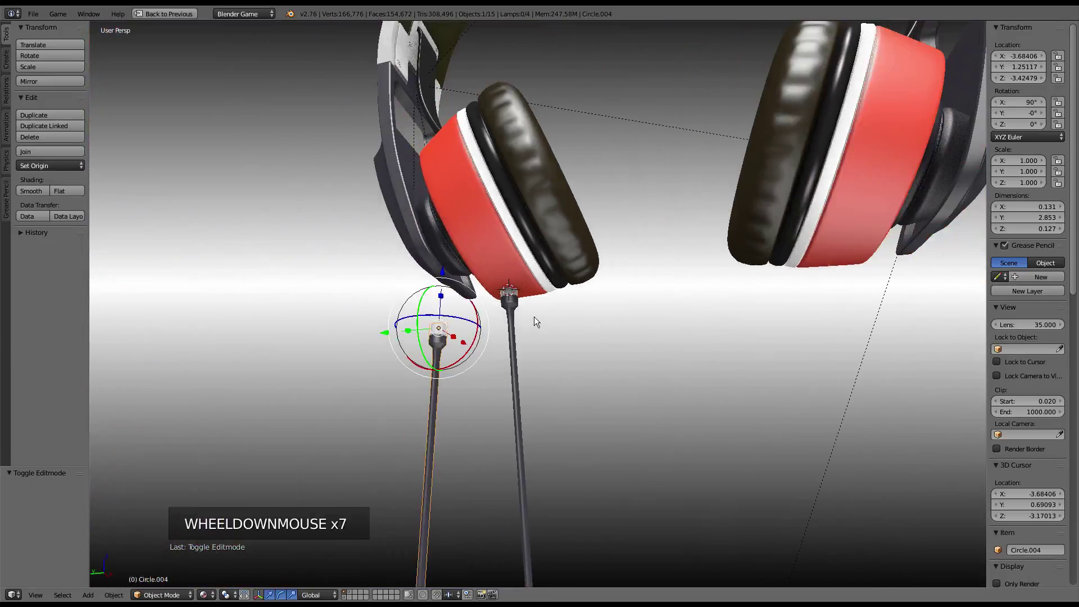
middle_click(542, 323)
scroll(down, 3)
In Right Ortho view, move the cable piece 2.4 units along Y, clear of the ear cups
key(KP_1)
key(KP_5)
key(KP_3)
right_click(591, 352)
scroll(down, 3)
right_click(564, 350)
click(629, 309)
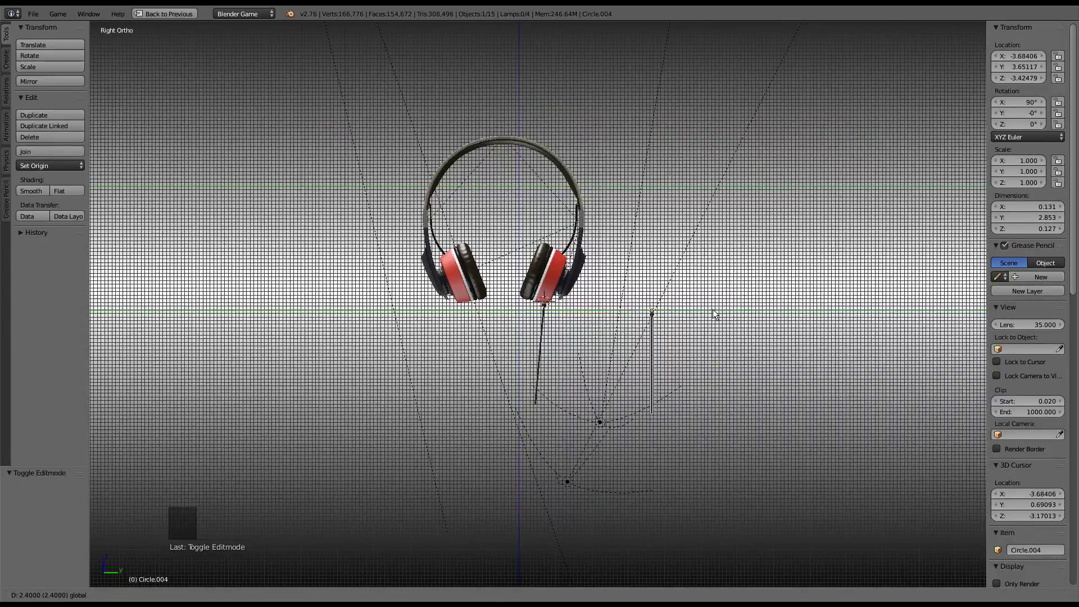
scroll(up, 3)
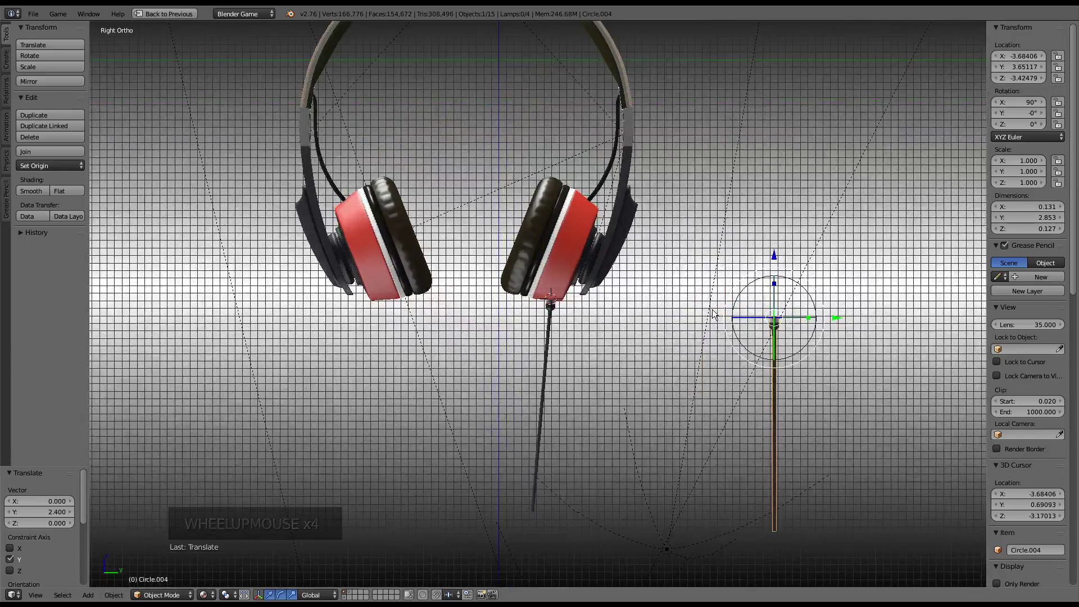
scroll(down, 3)
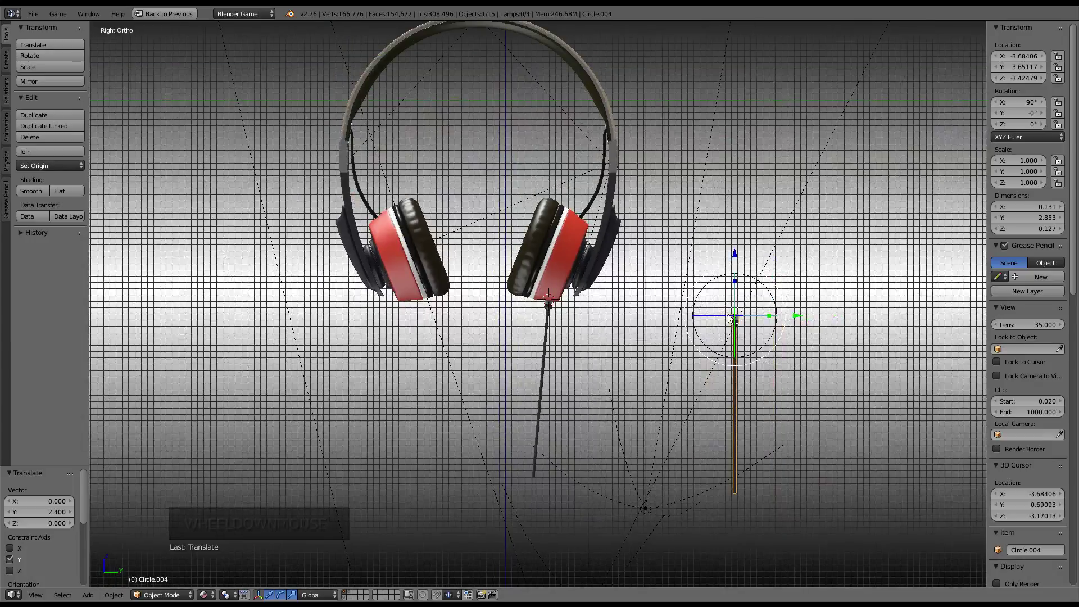
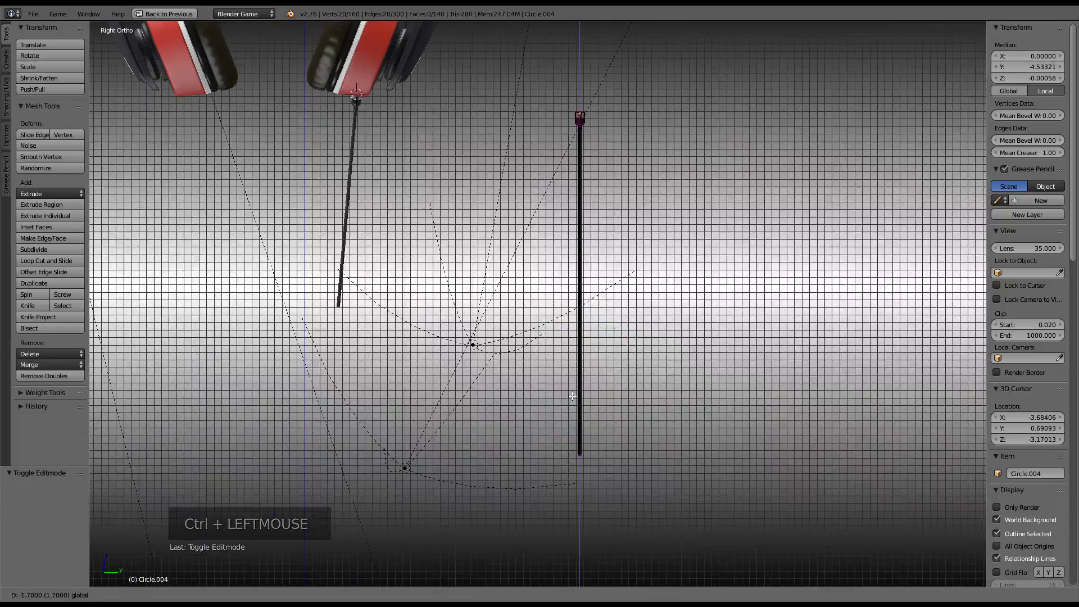
Lengthen the cable downward to about 7.45 units and subdivide the stretched section
scroll(down, 3)
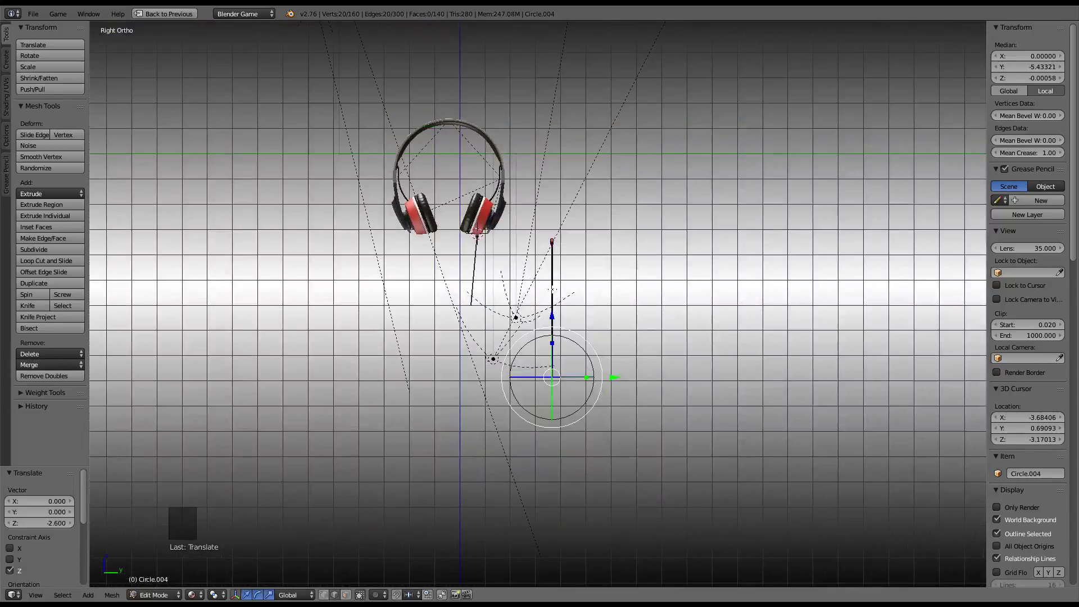
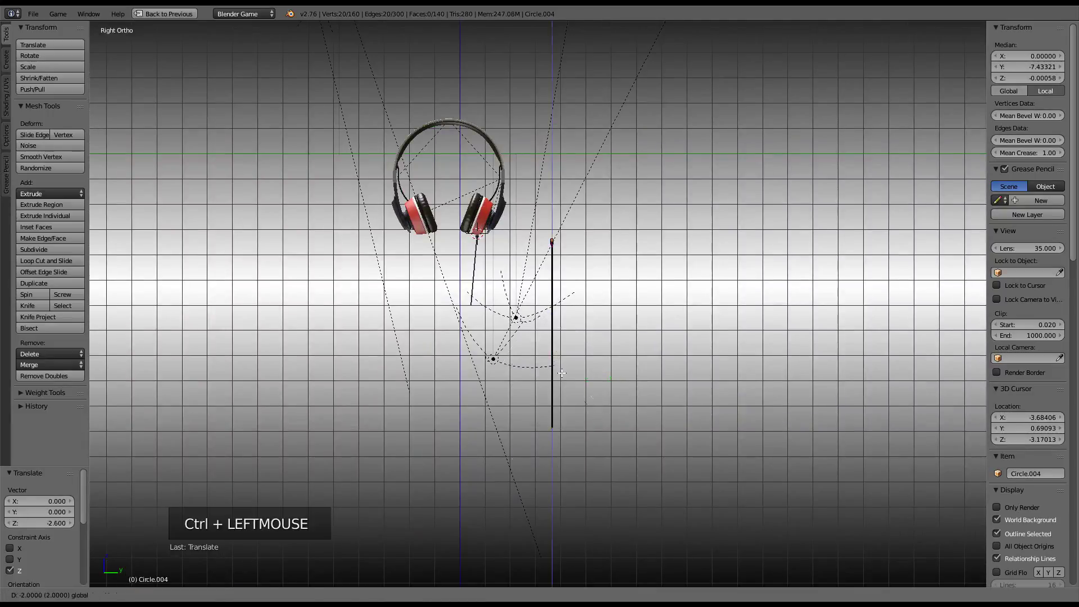
scroll(up, 3)
key(Tab)
scroll(up, 3)
scroll(down, 3)
scroll(up, 3)
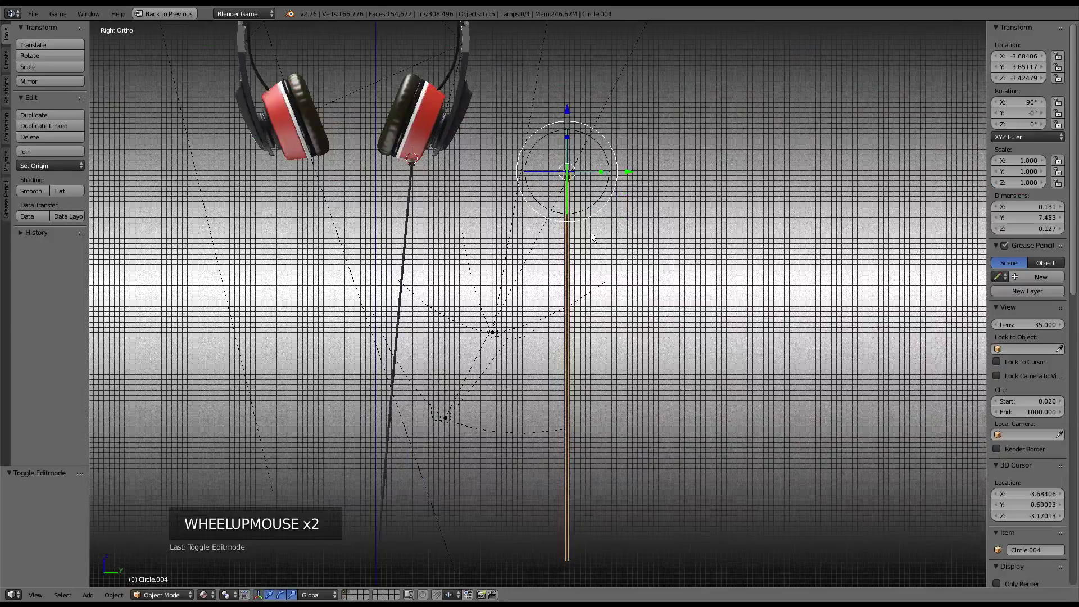
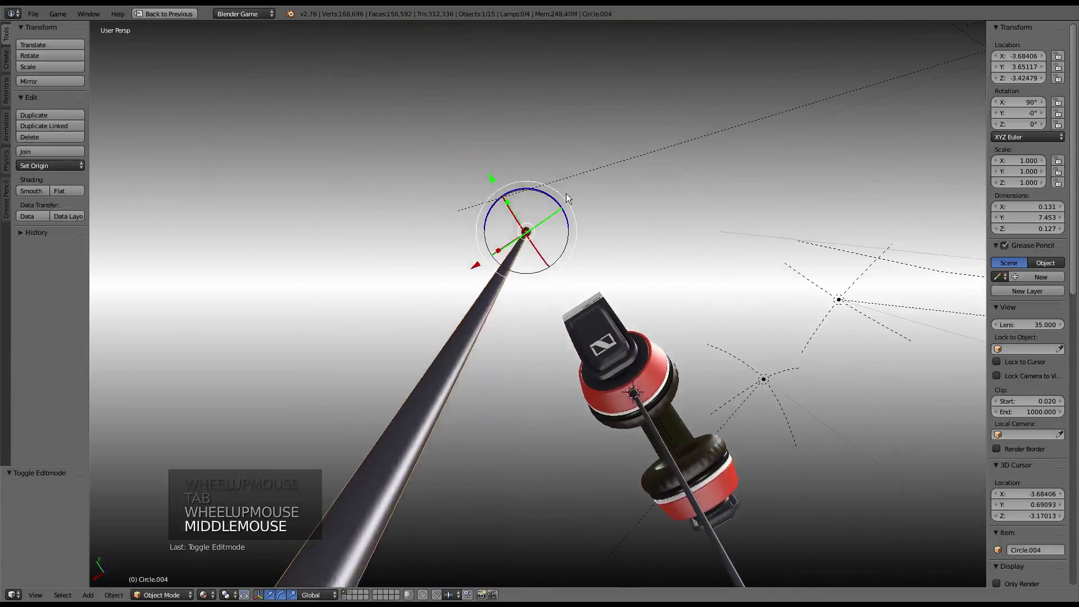
scroll(down, 3)
middle_click(588, 198)
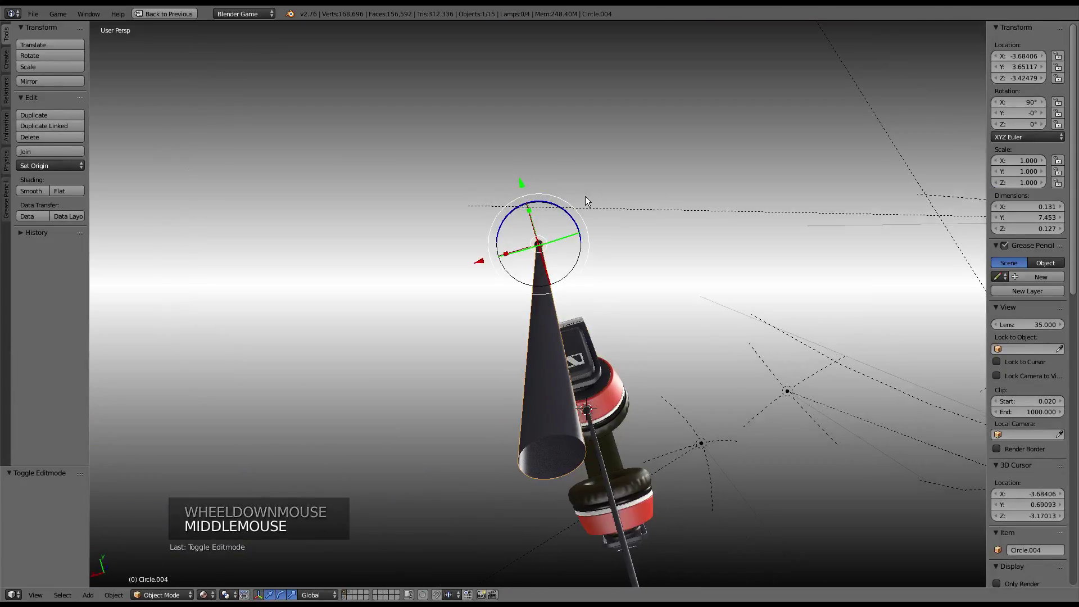
middle_click(627, 288)
scroll(up, 3)
scroll(down, 3)
scroll(down, 3)
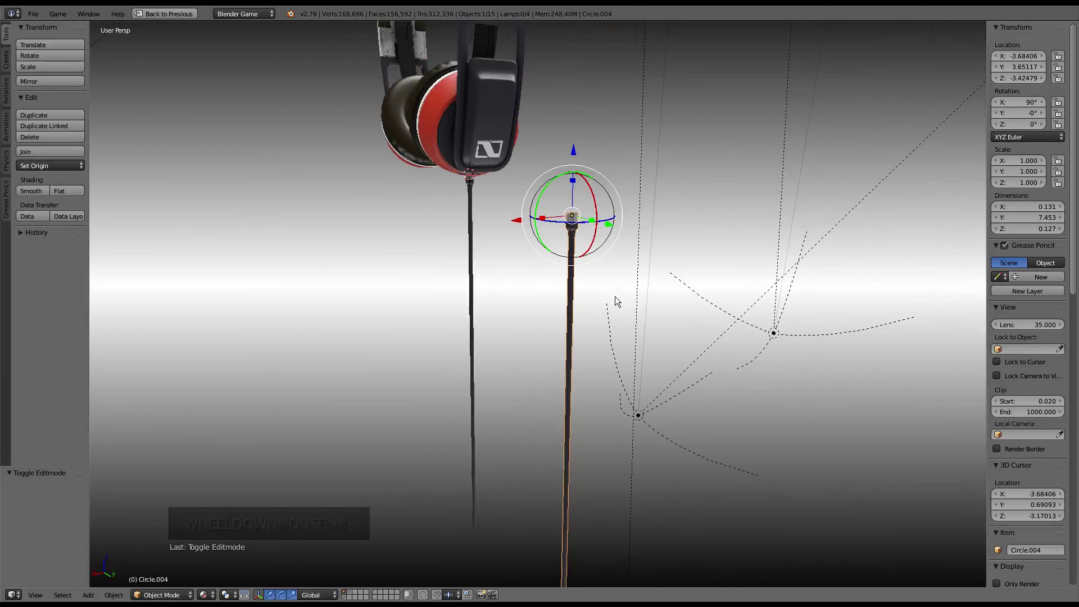
scroll(down, 3)
middle_click(619, 303)
middle_click(584, 234)
scroll(up, 3)
middle_click(666, 422)
middle_click(707, 362)
scroll(up, 3)
middle_click(649, 236)
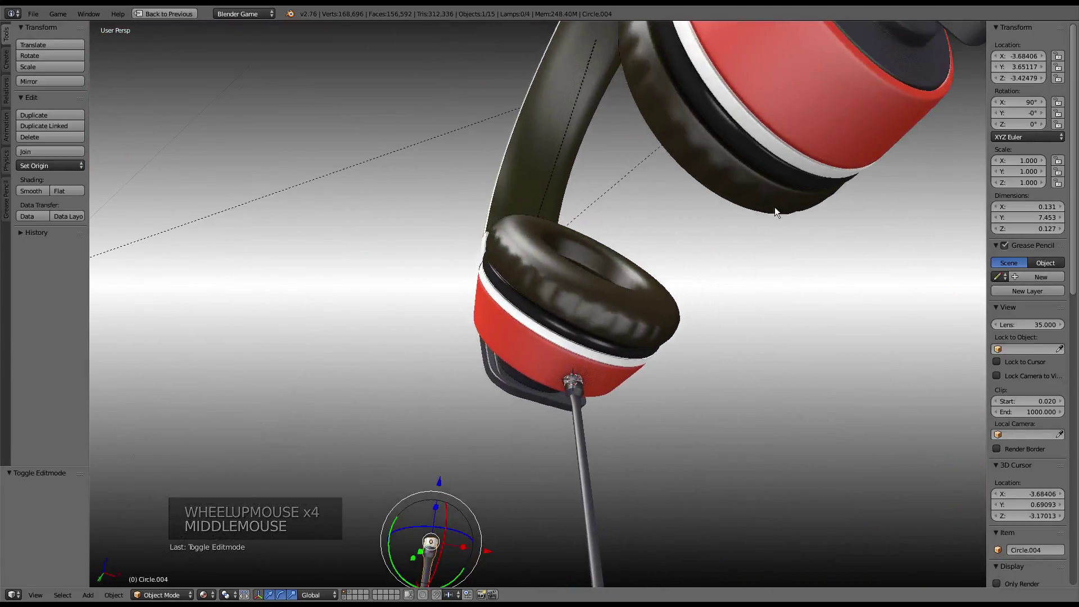
key(a)
scroll(up, 3)
middle_click(559, 231)
middle_click(645, 303)
scroll(up, 3)
middle_click(736, 338)
scroll(down, 3)
middle_click(514, 344)
key(alt+Tab)
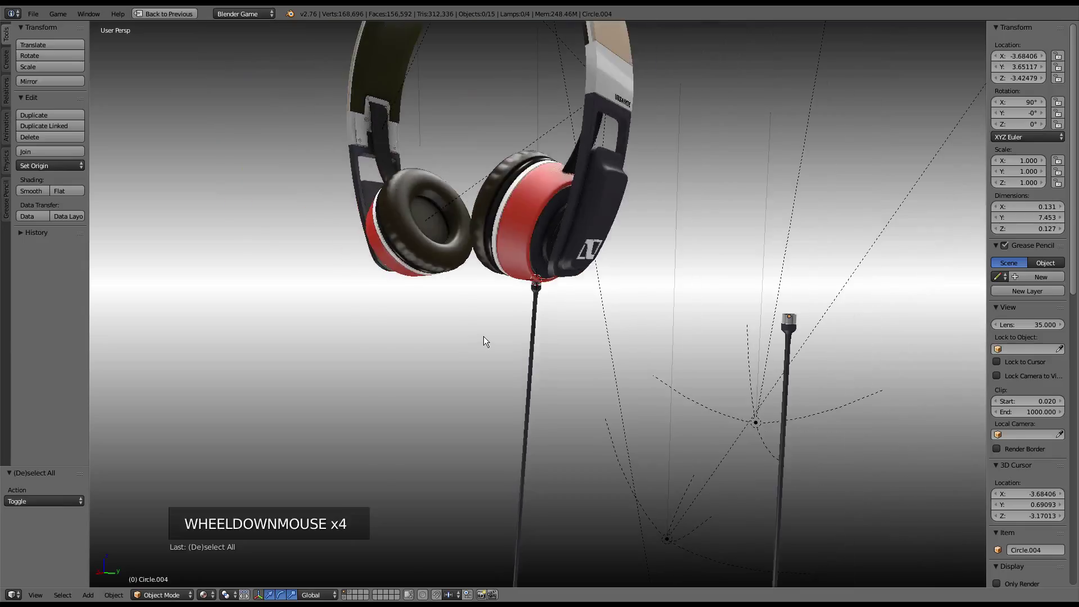
middle_click(601, 377)
scroll(down, 3)
right_click(583, 167)
Maximize the front ortho view on the reference photo and rotate the cable 90 degrees to lie horizontally
key(KP_1)
key(KP_5)
key(KP_3)
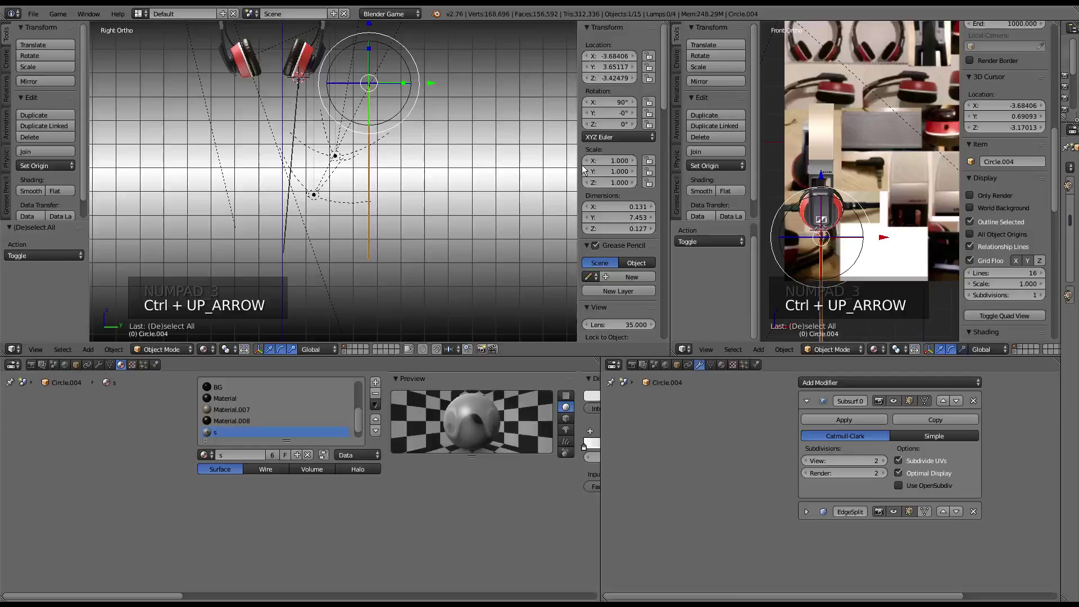
key(ctrl+Up)
key(ctrl+Up)
scroll(down, 3)
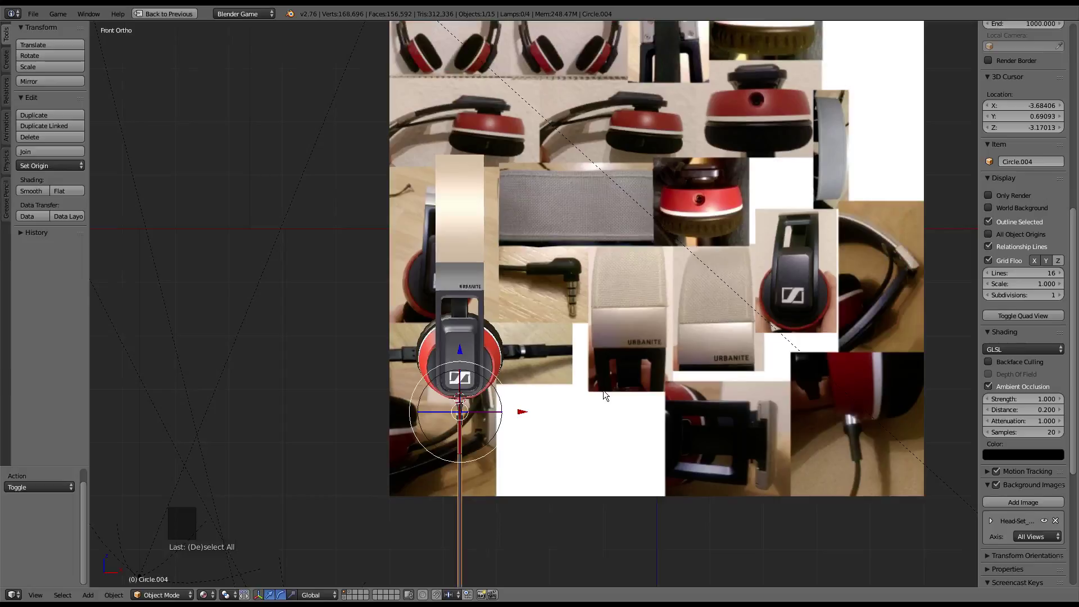
key(shift+h)
middle_click(618, 388)
scroll(up, 3)
key(r)
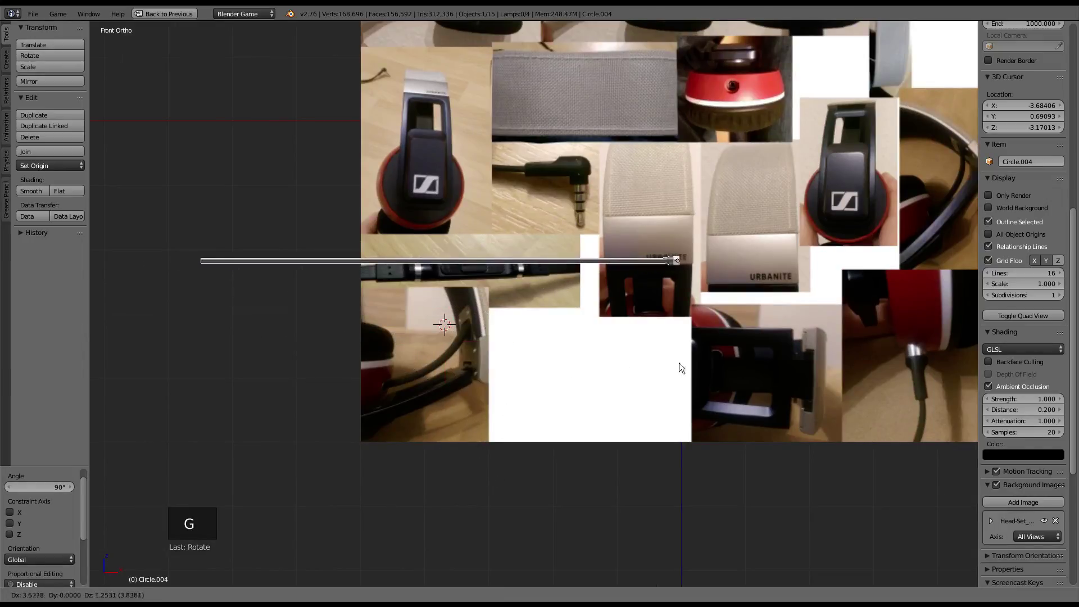
Resize the cable and move it over the remote in the reference photo
scroll(up, 3)
key(g)
scroll(down, 3)
key(s)
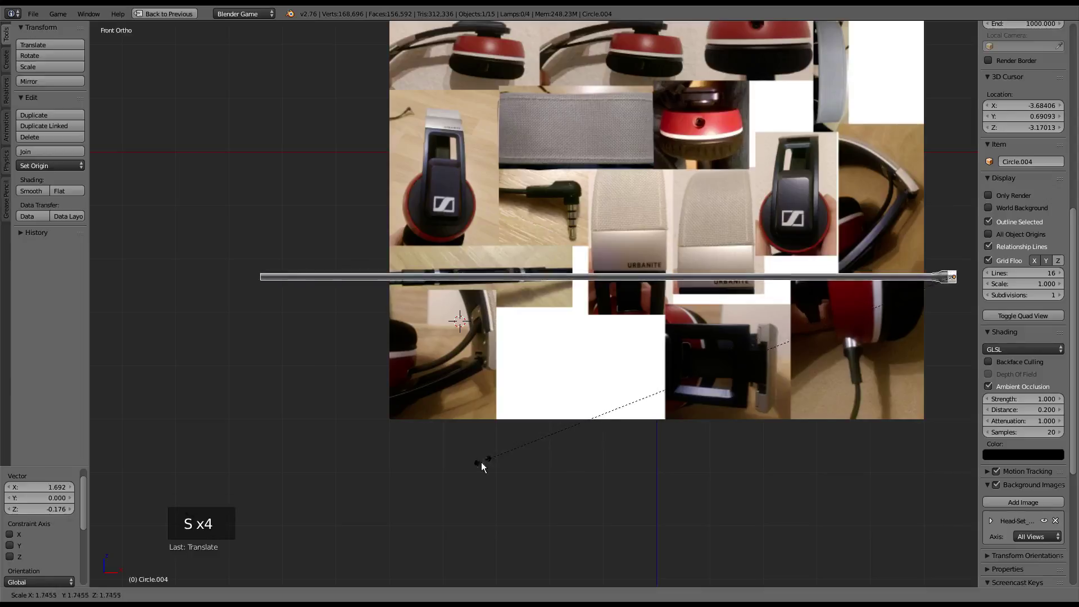
scroll(down, 3)
key(s)
key(g)
scroll(up, 3)
scroll(down, 3)
Tilt the cable slightly and shift it to match the photographed remote's cable
key(r)
key(g)
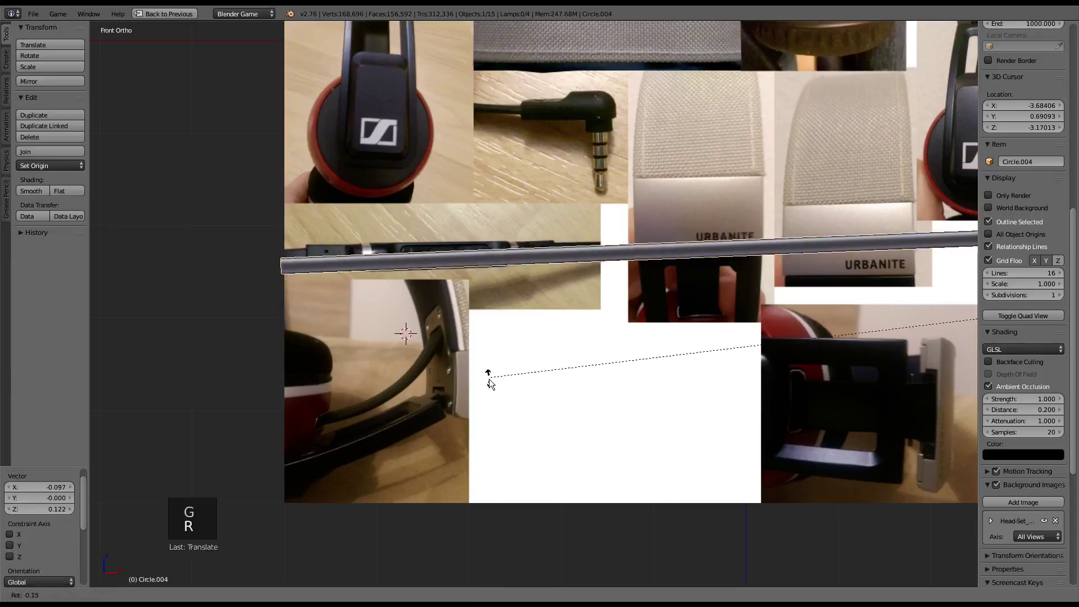
scroll(down, 3)
scroll(down, 3)
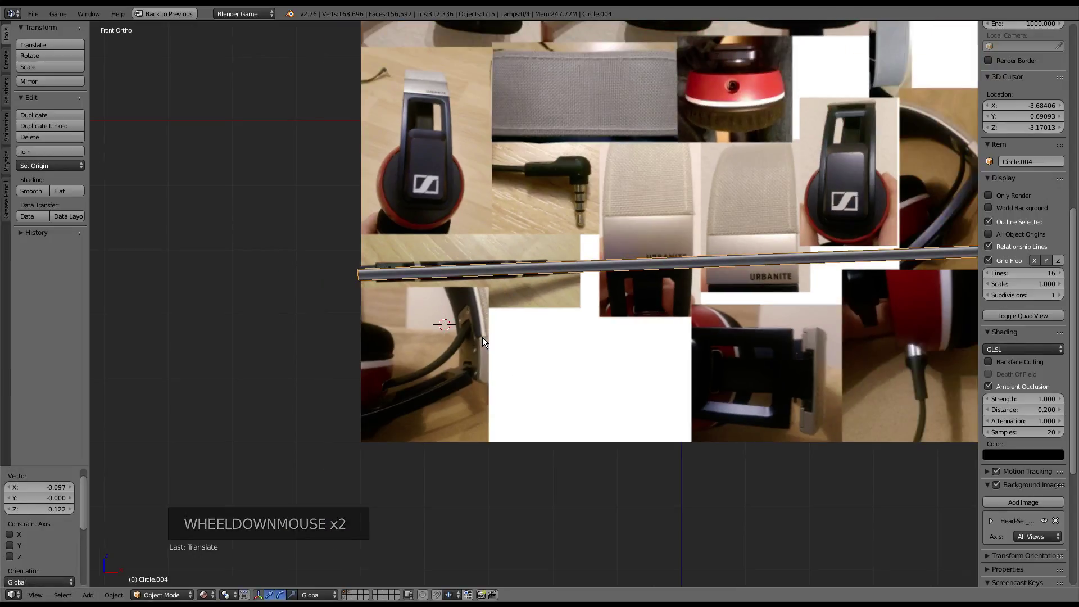
key(alt+r)
scroll(down, 3)
scroll(down, 3)
Undo the stray tilt and slide the cable along the photographed cable strip
key(r)
key(ctrl+z)
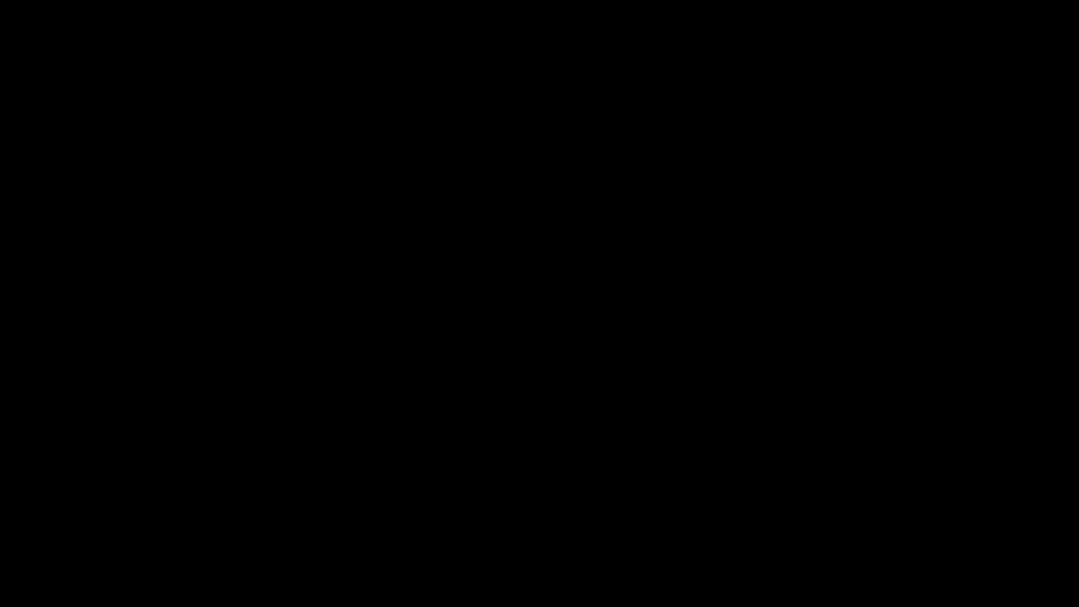
key(ctrl+z)
scroll(up, 3)
scroll(up, 3)
scroll(down, 3)
Nudge the cable bar repeatedly until it lines up with the remote's cable in the photo
key(g)
scroll(up, 3)
key(g)
scroll(up, 3)
key(g)
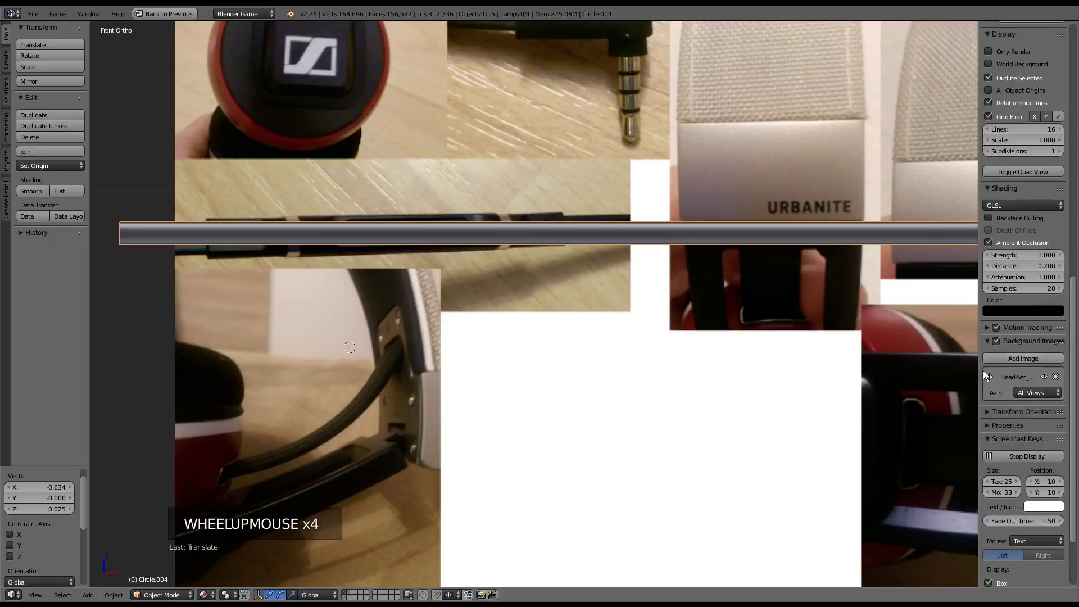
Set the background reference image's rotation to -1.7° so the remote runs level, and zoom in on it
click(992, 384)
scroll(up, 3)
scroll(down, 3)
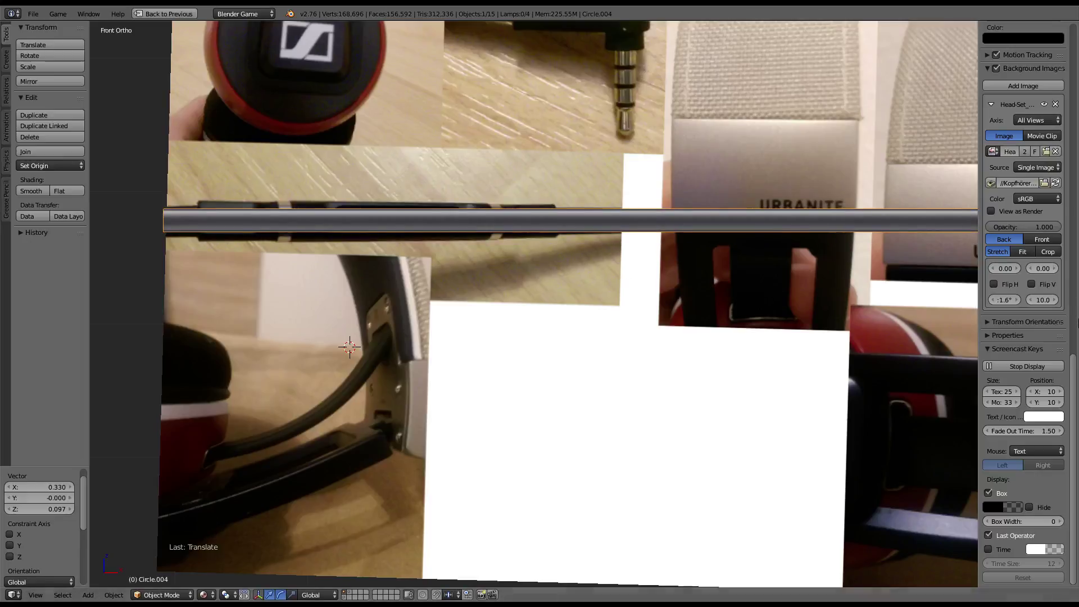
click(1013, 304)
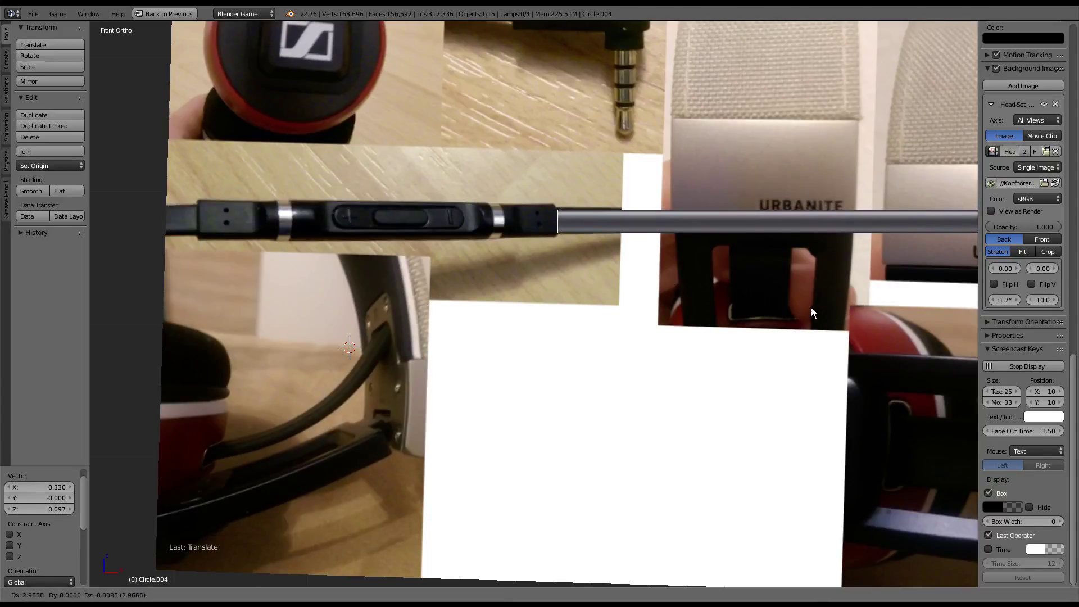
scroll(up, 3)
scroll(up, 3)
middle_click(476, 196)
Scale the cable up about 1.3% and reposition it against the remote photo, ready to extrude its end
key(g)
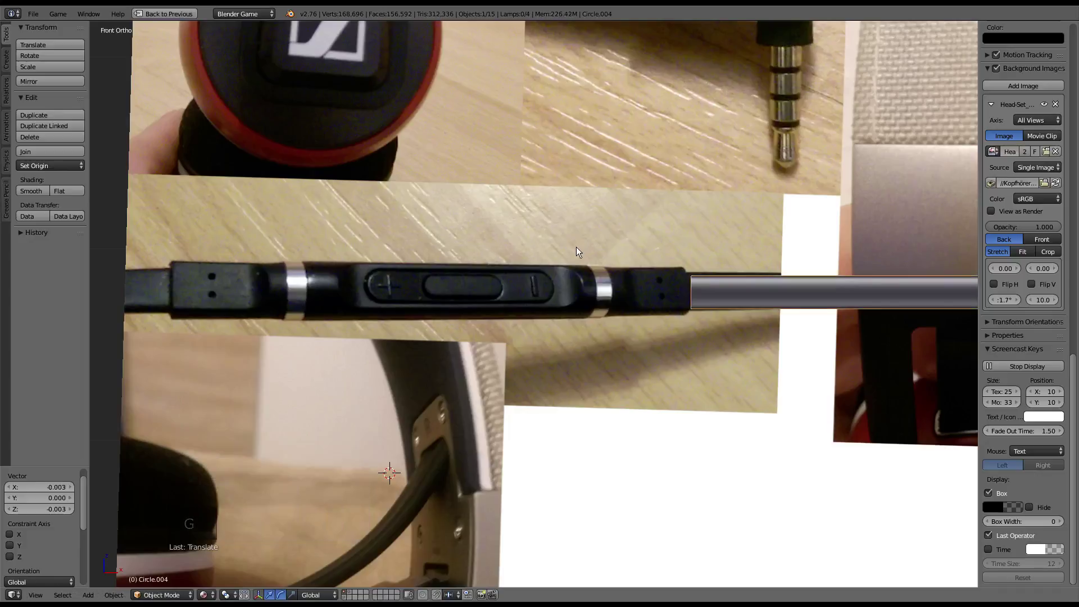
scroll(up, 3)
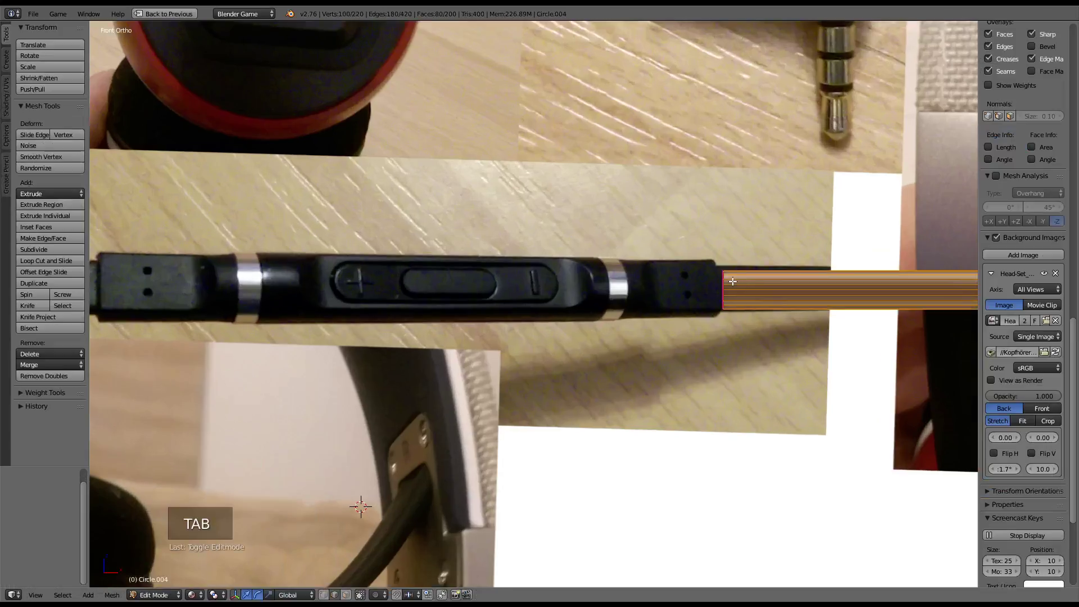
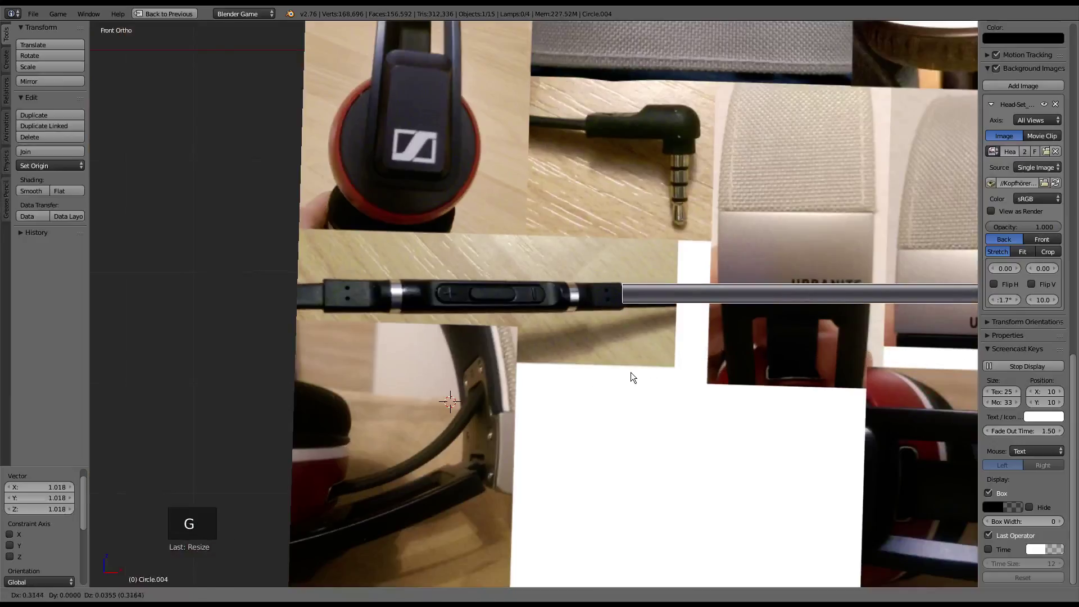
key(s)
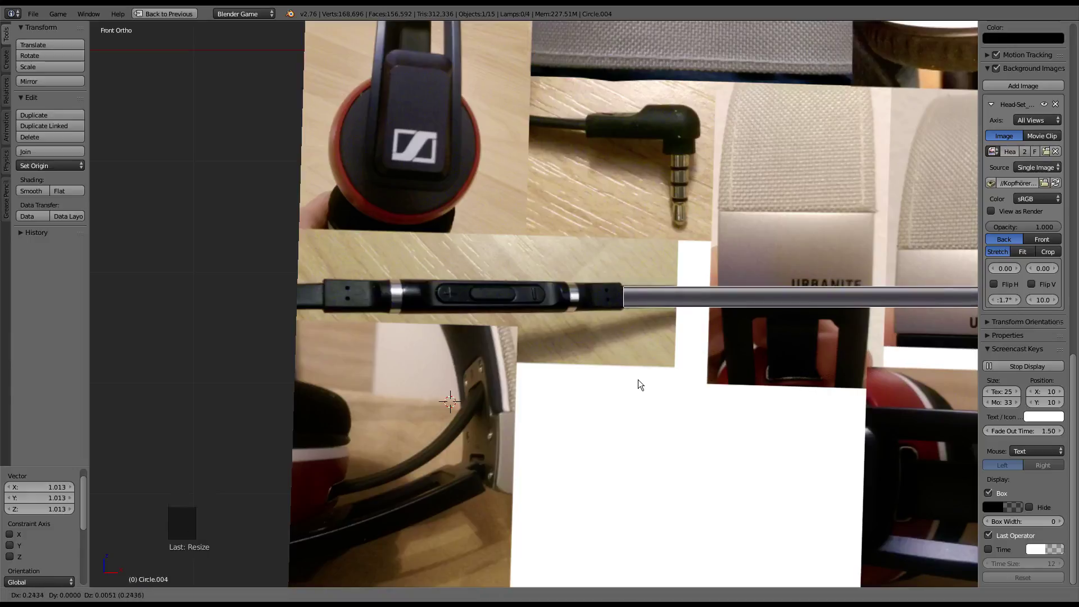
scroll(down, 3)
scroll(down, 3)
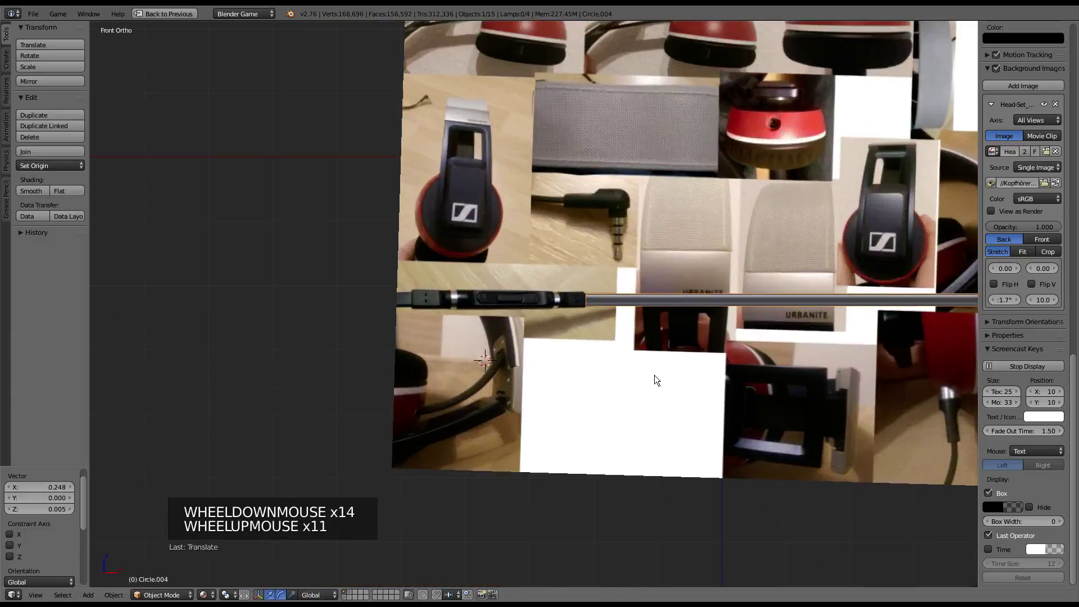
scroll(up, 3)
key(Tab)
right_click(761, 287)
scroll(down, 3)
Extrude the cable's end loop and widen it about 1.8× along the cable's length axis for the connector
key(e)
click(756, 288)
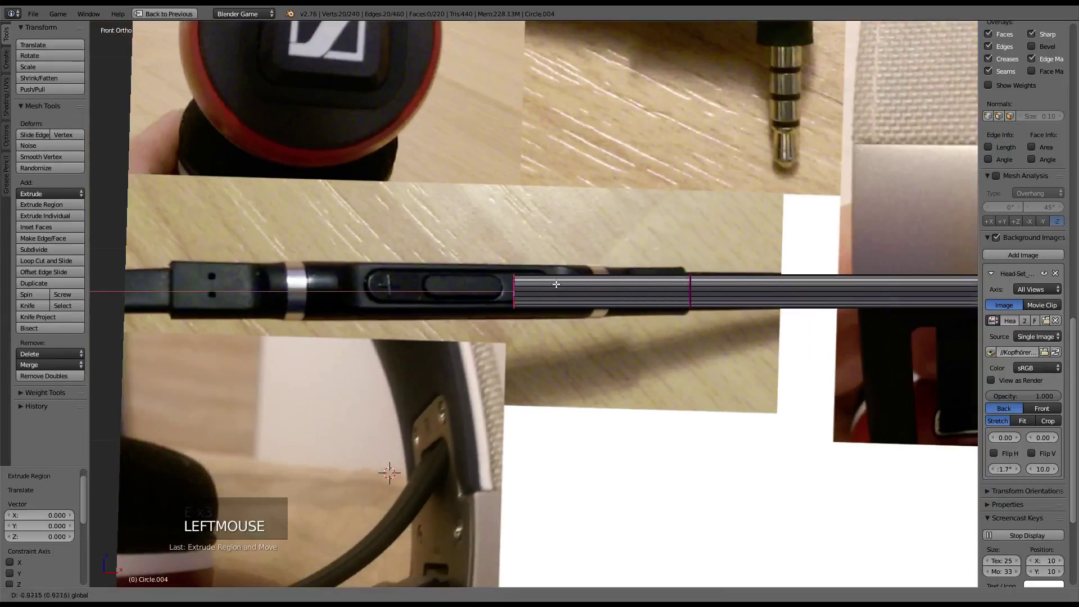
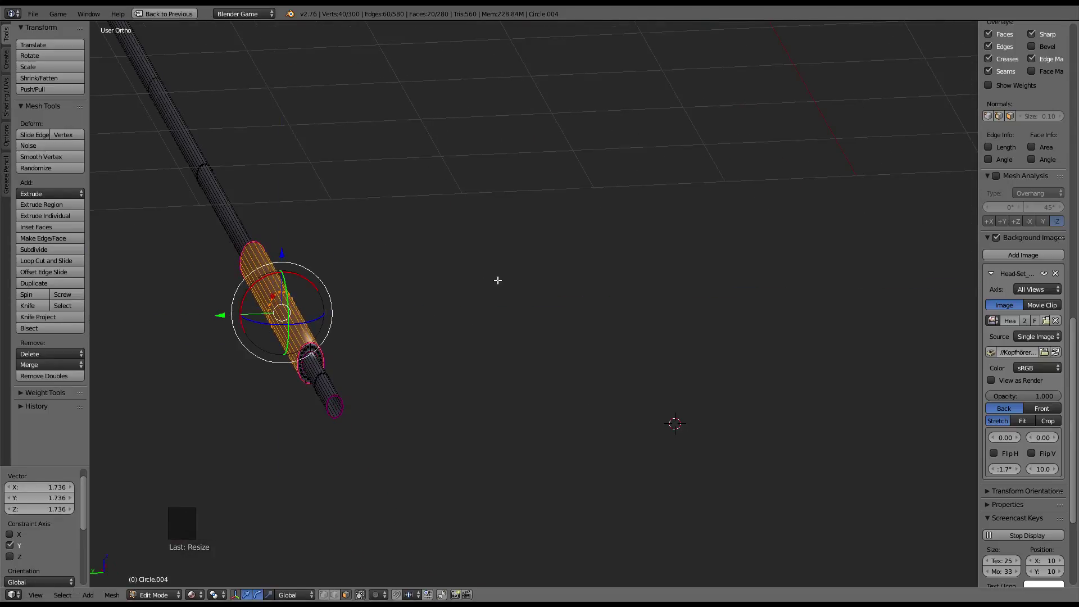
key(KP_3)
key(ctrl+KP_1)
key(ctrl+KP_3)
key(KP_1)
scroll(up, 3)
key(s)
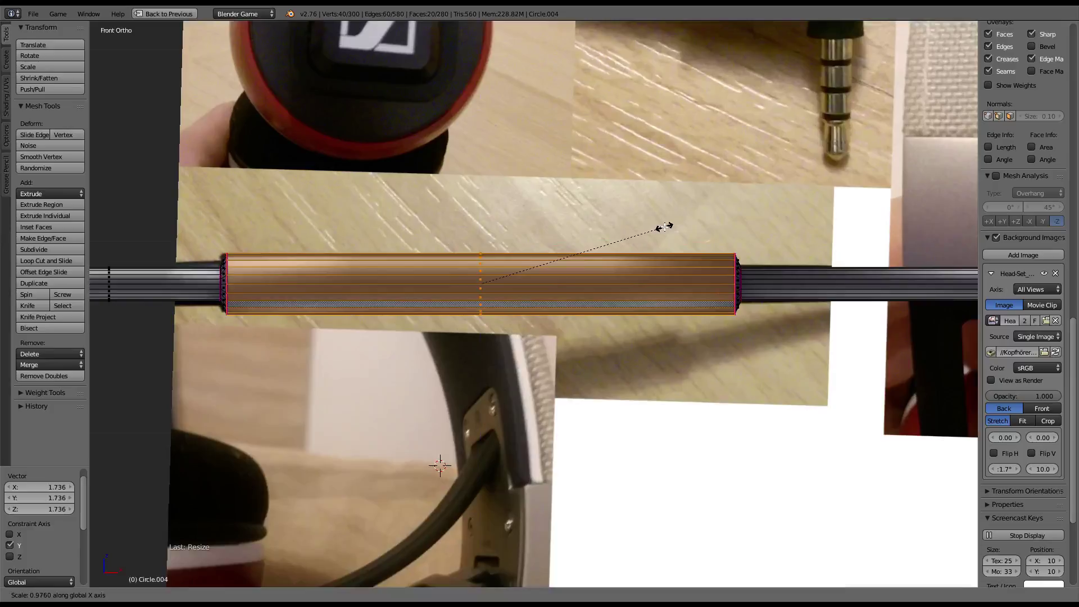
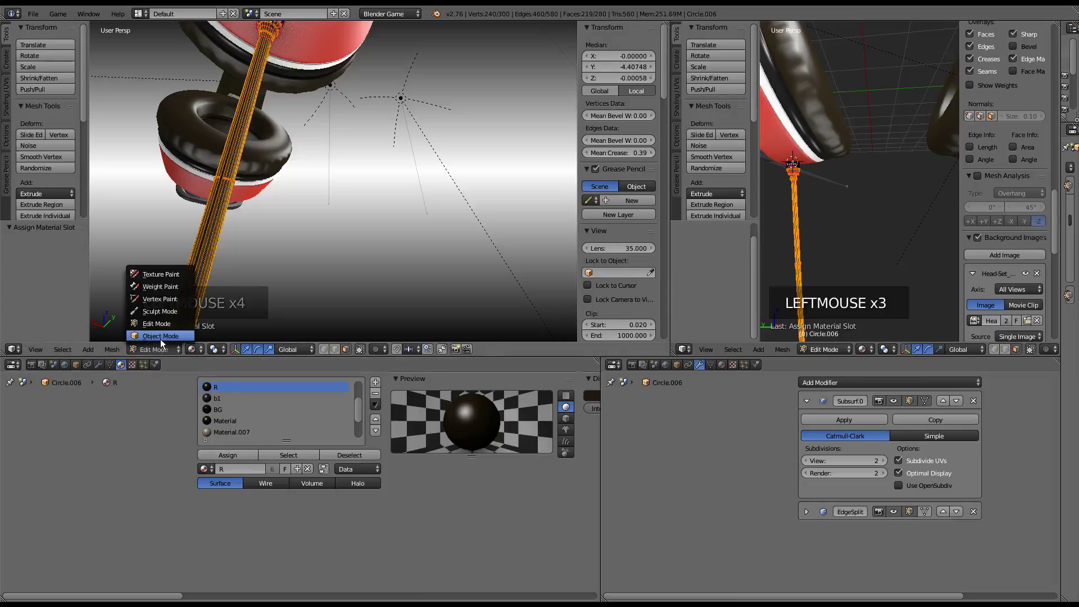
Maximise the 3D viewport and orbit in close on the cable connector under the earcup
key(ctrl+Up)
key(ctrl+Up)
scroll(down, 3)
key(a)
scroll(down, 3)
middle_click(481, 193)
scroll(down, 3)
middle_click(652, 262)
middle_click(506, 261)
scroll(up, 3)
middle_click(536, 293)
middle_click(511, 238)
scroll(up, 3)
middle_click(578, 315)
scroll(up, 3)
middle_click(469, 336)
middle_click(588, 299)
scroll(down, 3)
middle_click(538, 327)
scroll(down, 3)
middle_click(534, 333)
Select the connector's tapering edge loop and give it a partial crease
right_click(524, 325)
key(Tab)
scroll(up, 3)
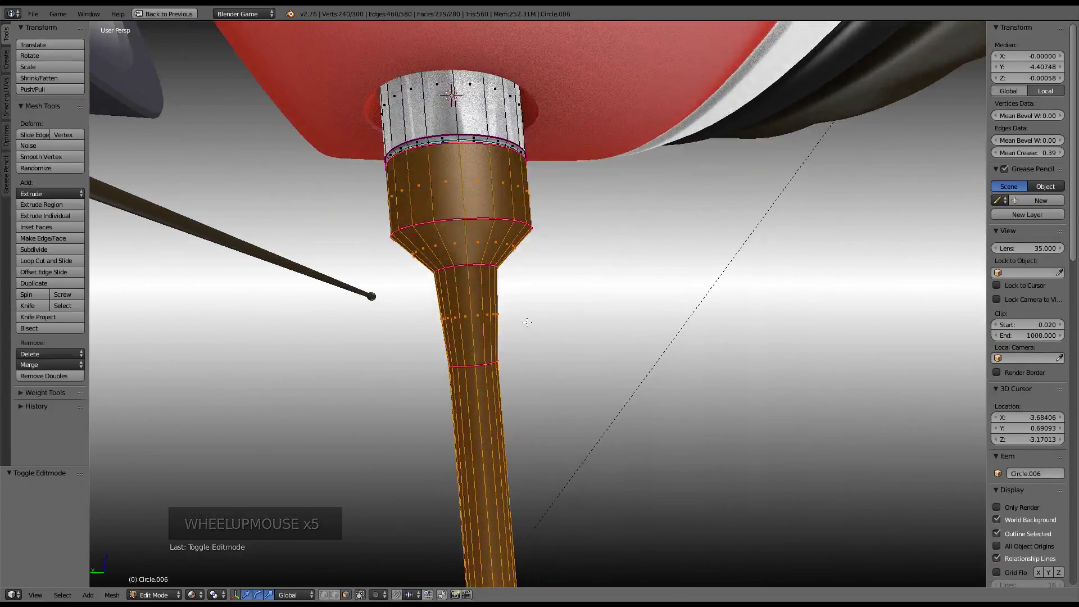
scroll(down, 3)
scroll(down, 3)
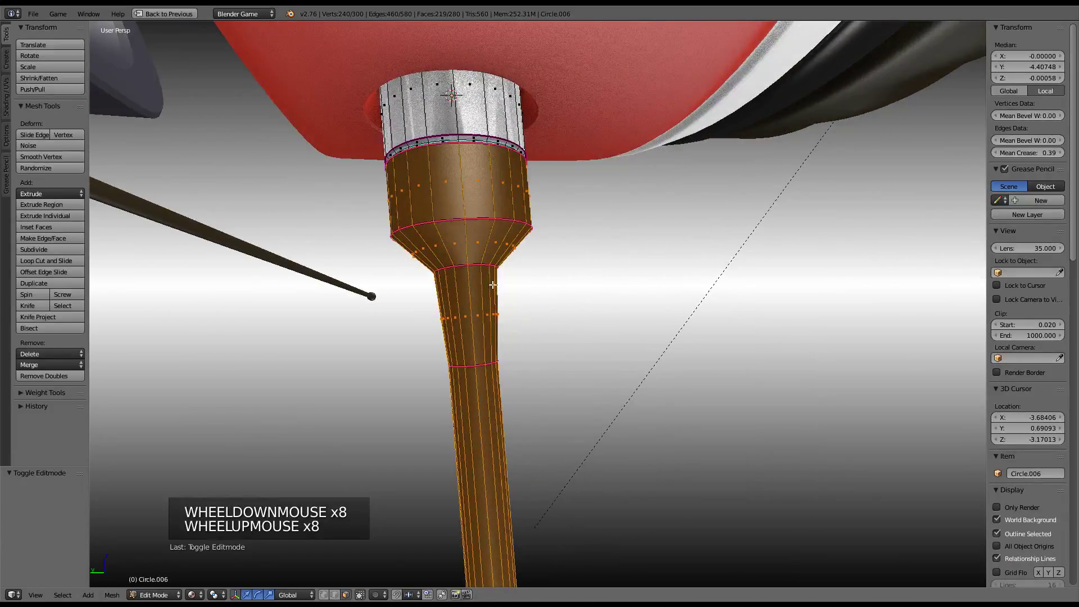
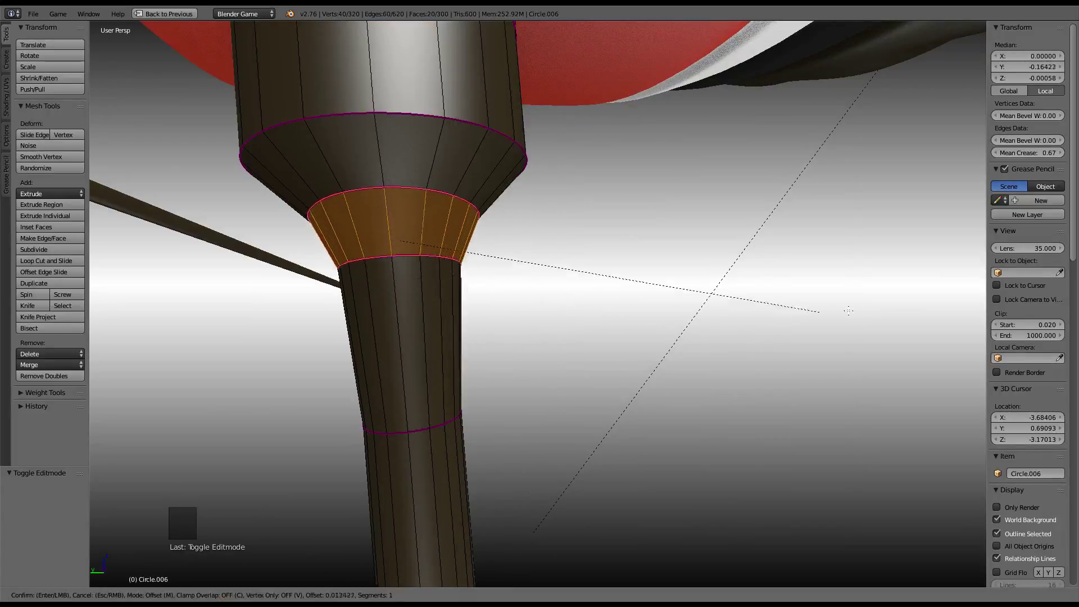
Confirm the crease, then set the loops on the connector's narrowing neck to Mean Crease 1.00
key(Tab)
right_click(411, 268)
right_click(419, 160)
click(1064, 154)
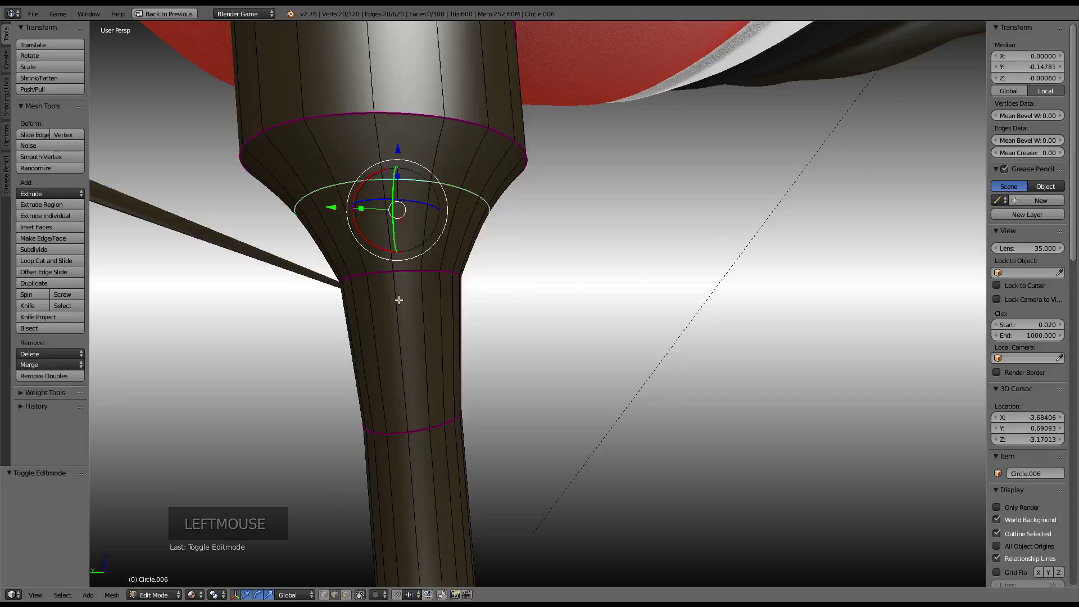
right_click(410, 268)
key(ctrl+e)
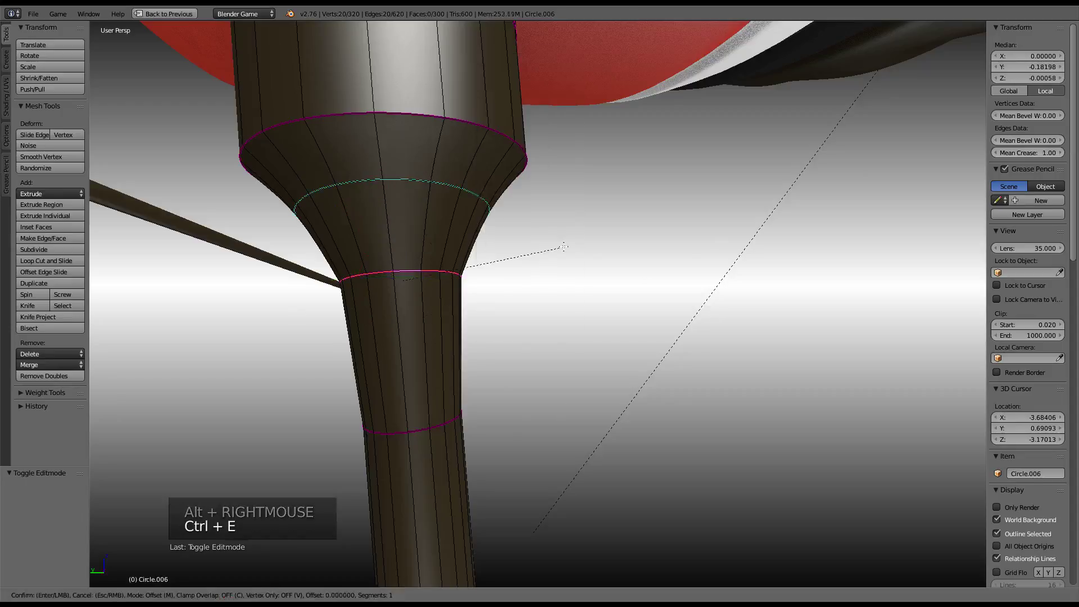
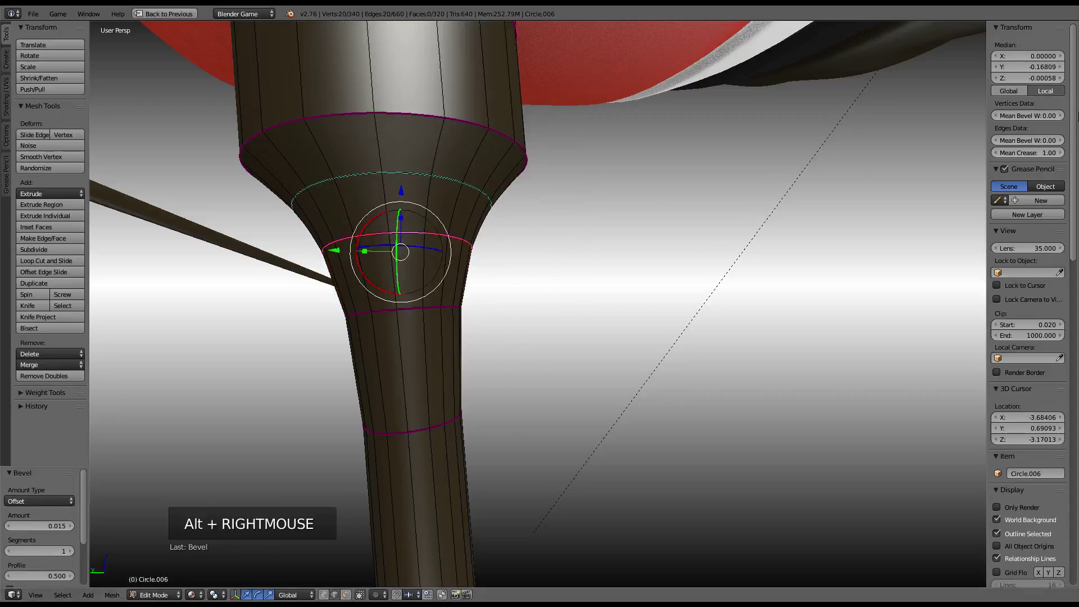
click(1058, 153)
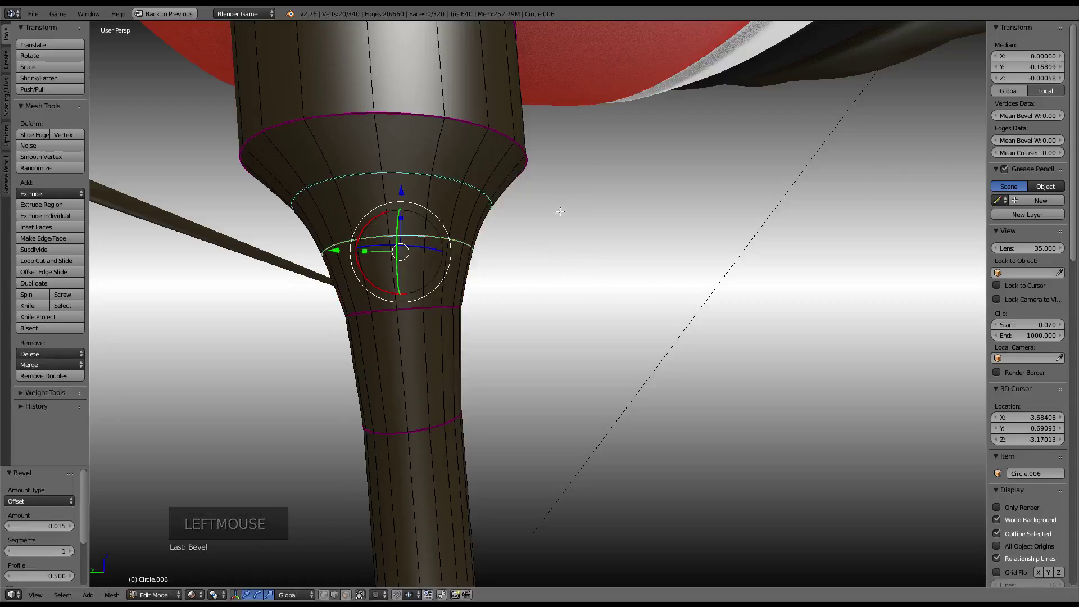
Bevel the creased loop into two close loops via the edge operations menu
right_click(414, 177)
key(ctrl+e)
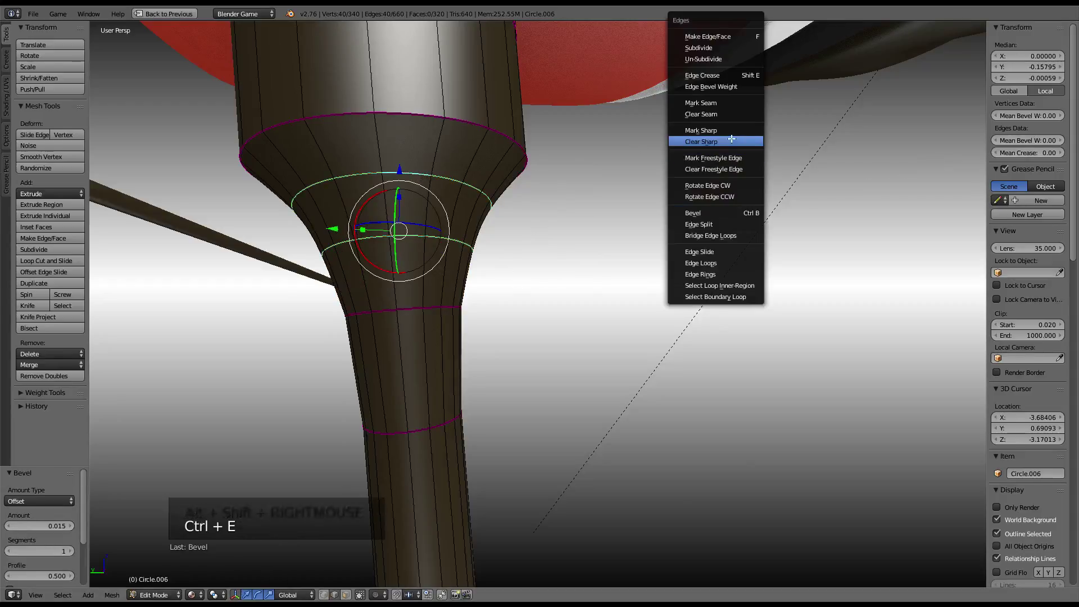
key(Tab)
scroll(down, 3)
scroll(down, 3)
scroll(up, 3)
key(Tab)
Slide the lower connector loops into place, crease the slid loop fully and review the smoothed plug
right_click(437, 306)
key(g)
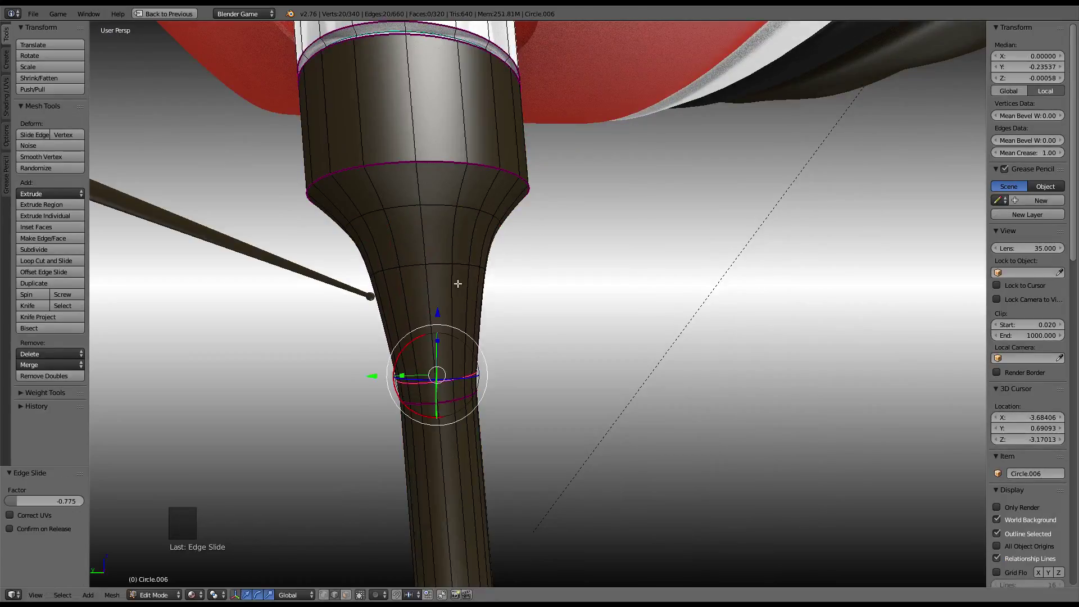
right_click(445, 262)
key(g)
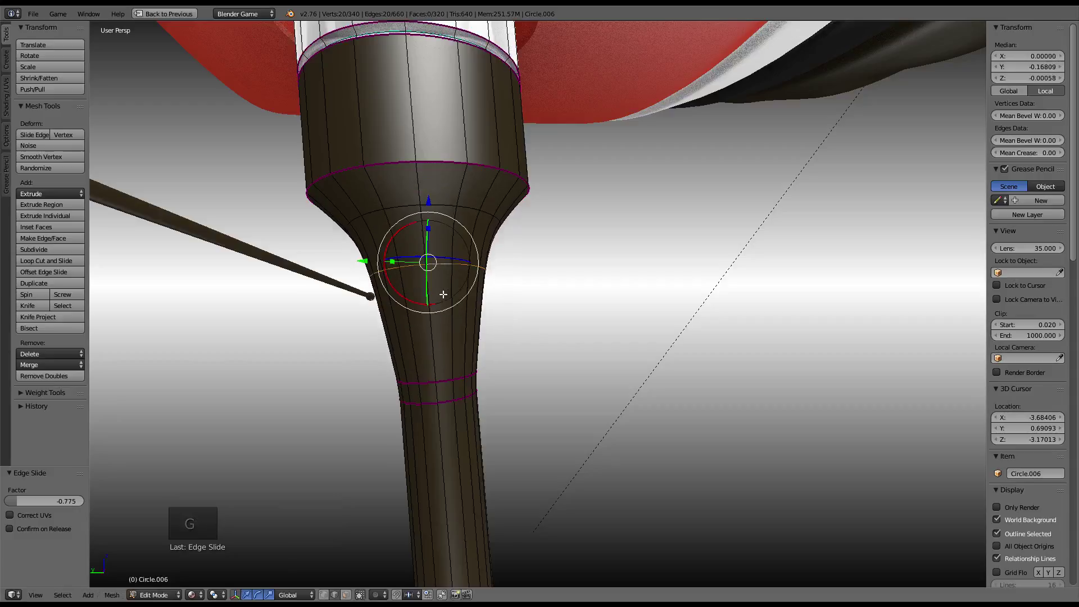
right_click(446, 372)
click(1055, 145)
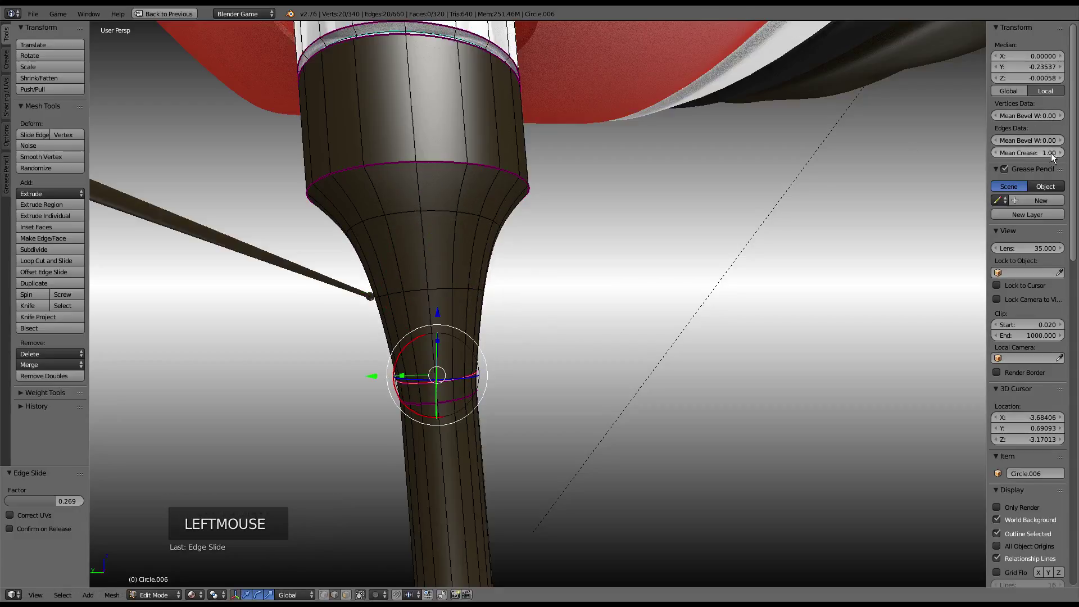
key(Tab)
scroll(down, 3)
middle_click(506, 187)
scroll(up, 3)
middle_click(610, 186)
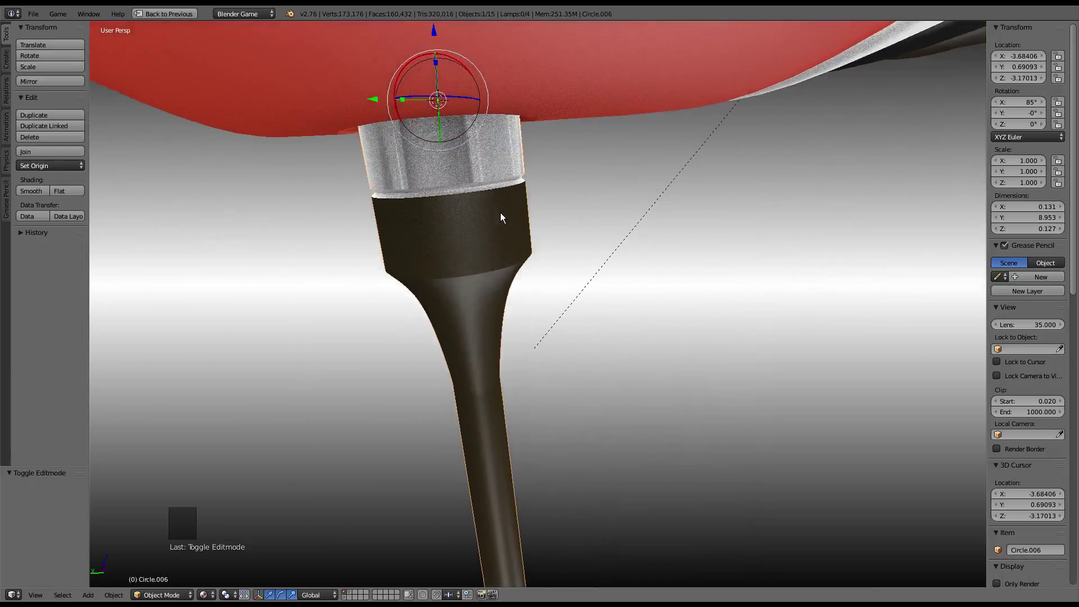
Crease the seam ring between the white cap and dark sleeve to 0.5 and inspect it along the cable
scroll(up, 3)
key(Tab)
scroll(up, 3)
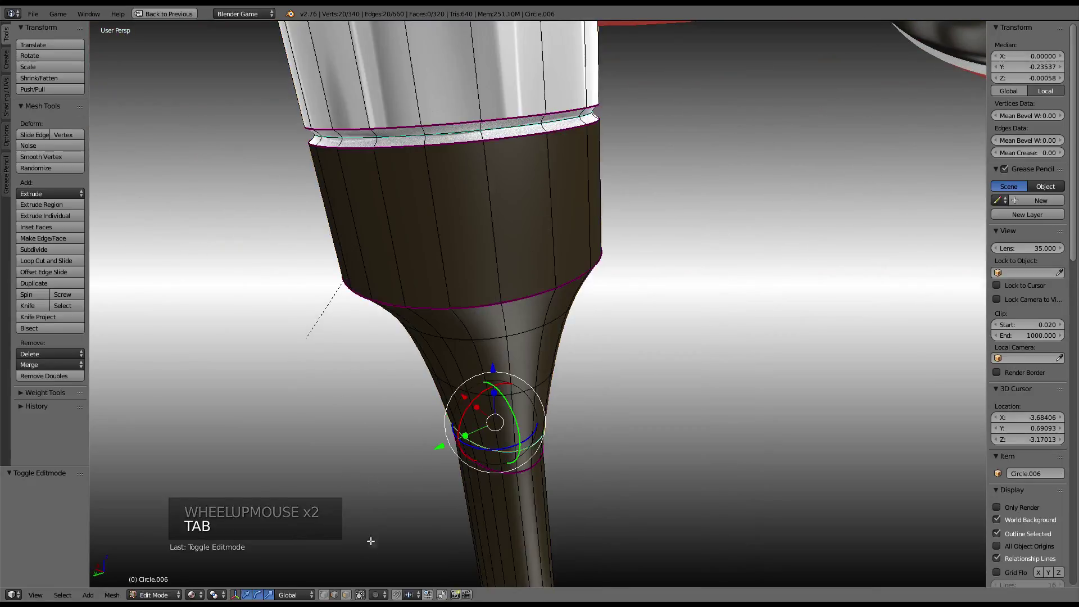
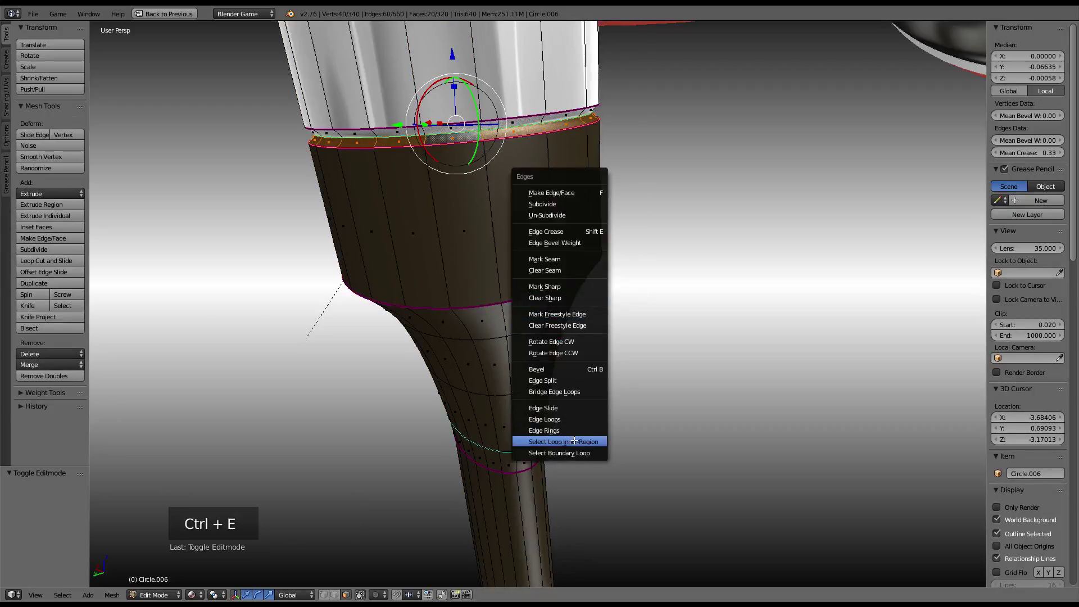
key(ctrl+e)
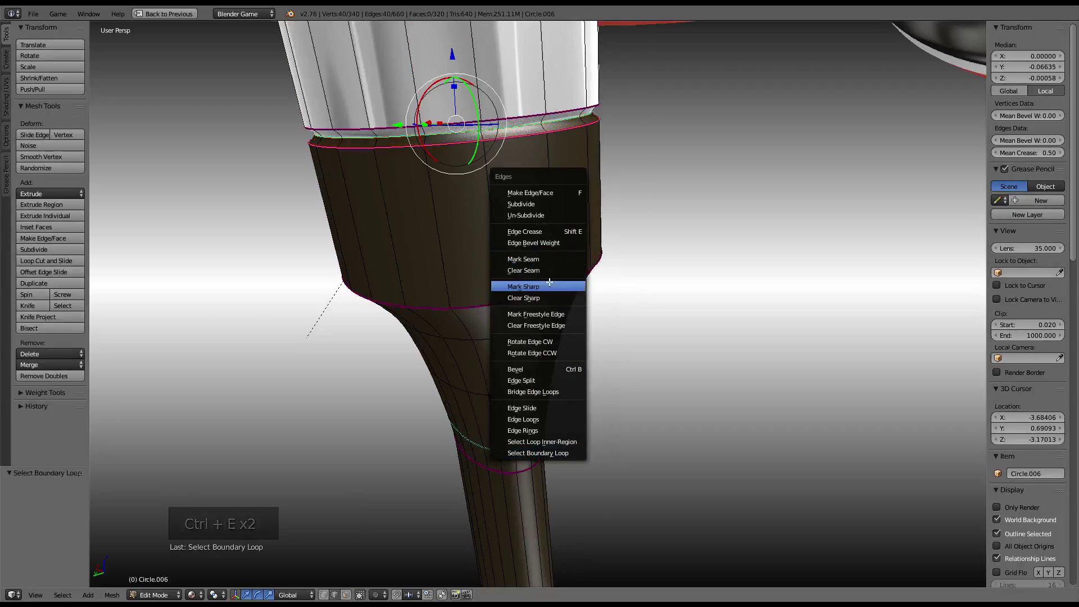
key(Tab)
scroll(down, 3)
middle_click(543, 258)
scroll(up, 3)
middle_click(550, 211)
middle_click(564, 240)
scroll(down, 3)
scroll(down, 3)
middle_click(487, 264)
scroll(down, 3)
middle_click(620, 413)
scroll(up, 3)
middle_click(654, 238)
middle_click(554, 273)
scroll(up, 3)
middle_click(612, 124)
scroll(up, 3)
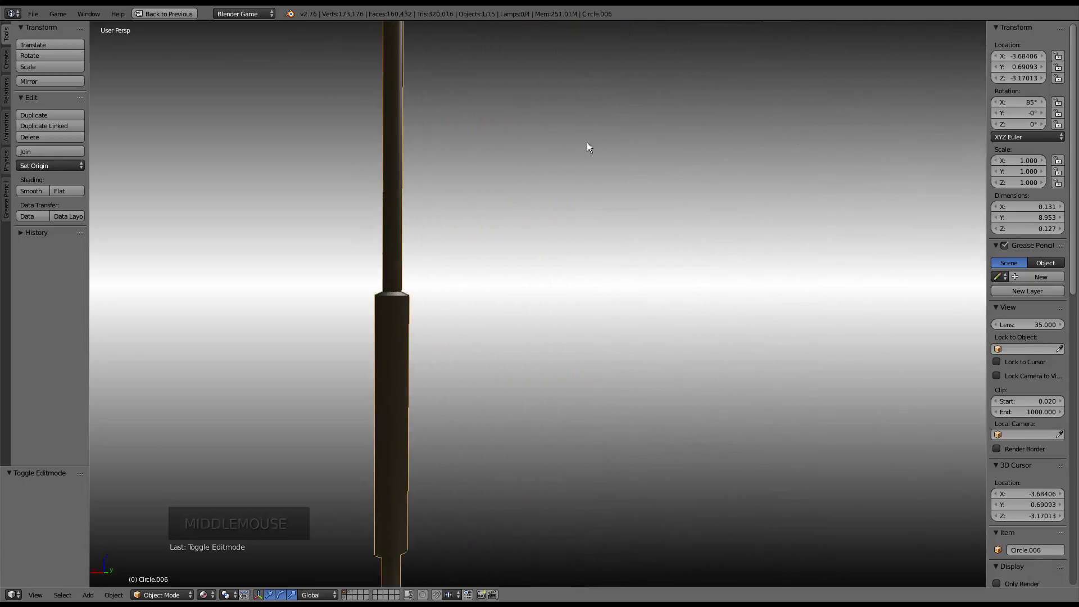
Select the Circle.004 cable remote, hide every other object and view it straight from the front
scroll(down, 3)
middle_click(591, 145)
scroll(down, 3)
right_click(706, 194)
key(shift+h)
key(KP_1)
key(KP_0)
key(KP_5)
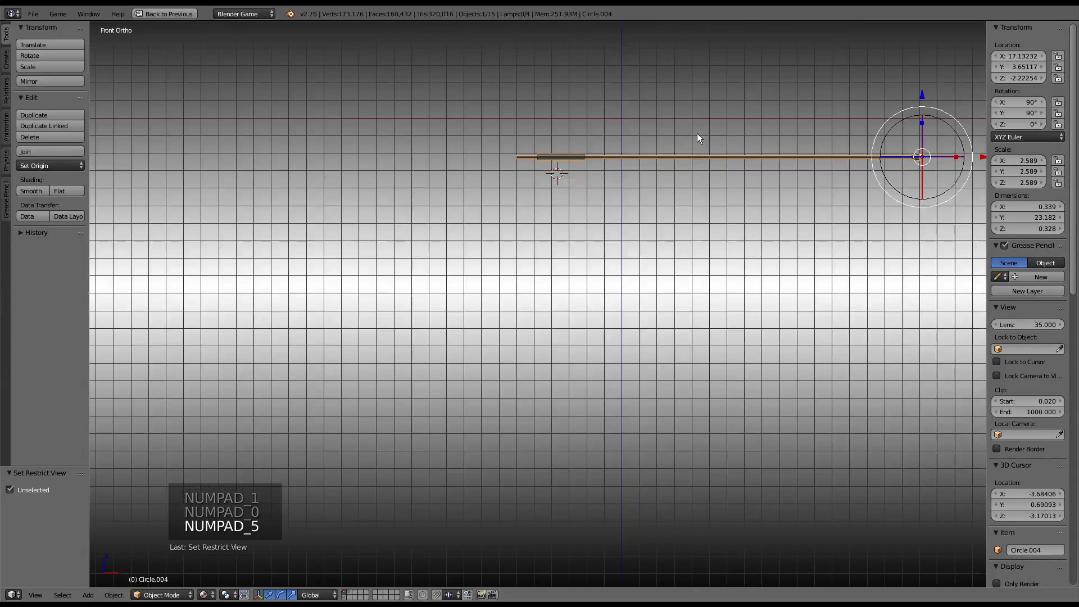
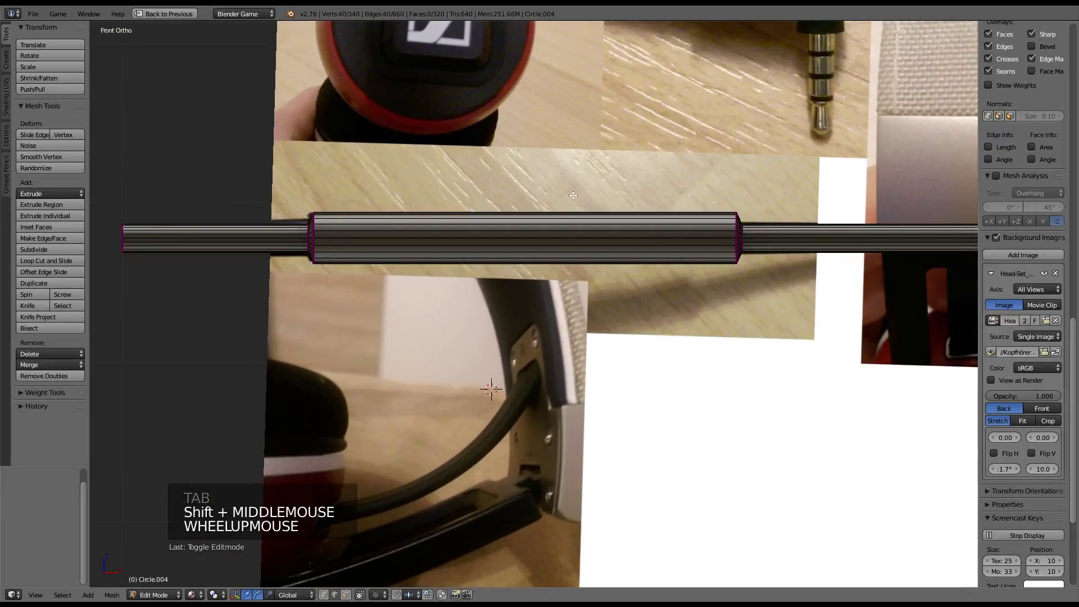
Frame the remote, cut loops near its ends, set the end ring's Mean Crease to 1.0 and subdivide the middle
key(z)
scroll(up, 3)
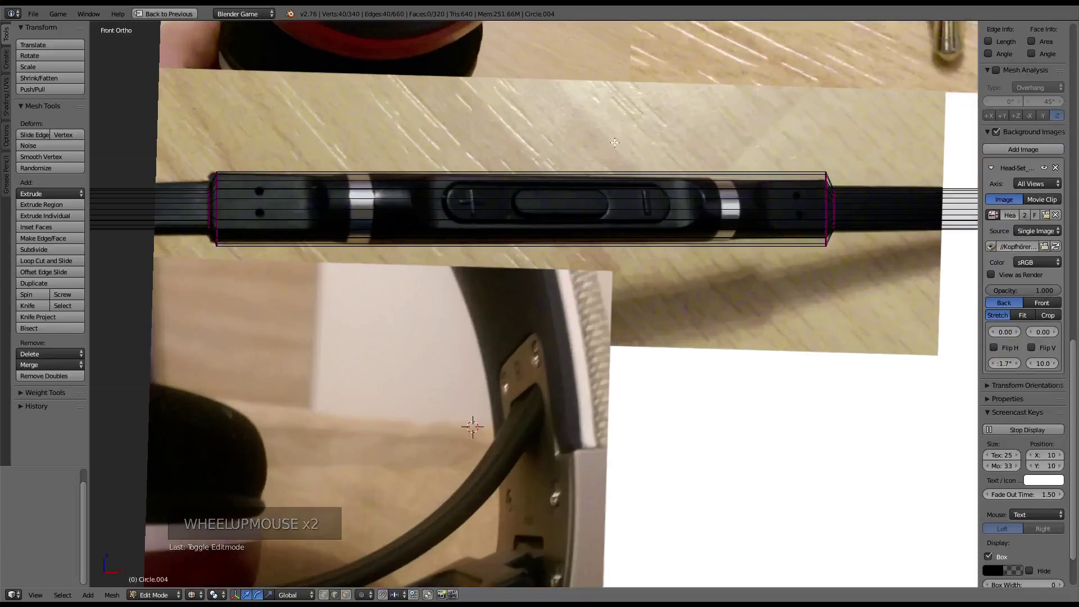
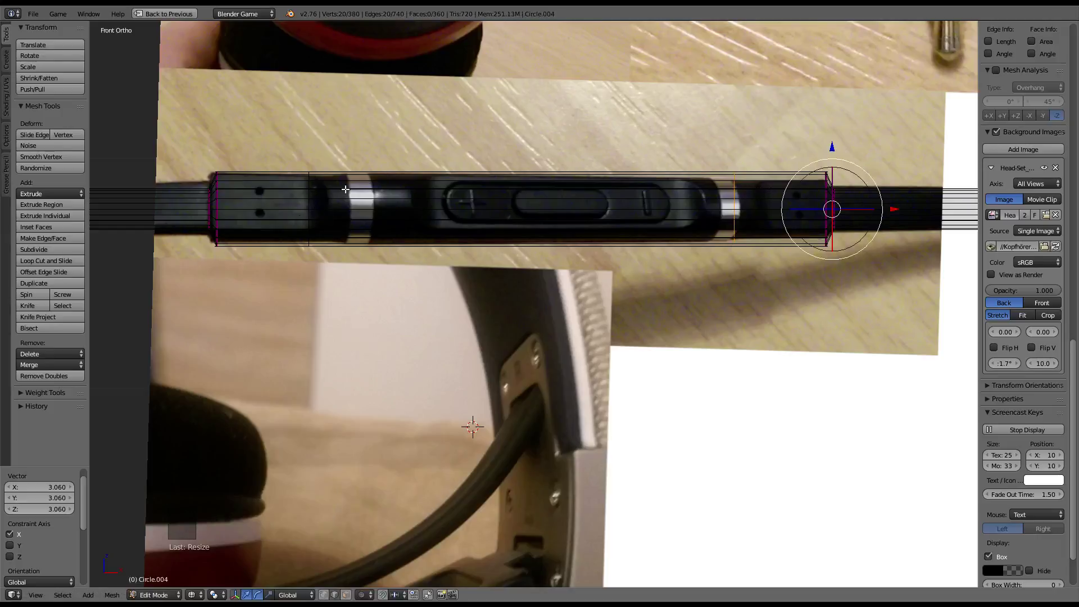
right_click(308, 188)
scroll(up, 3)
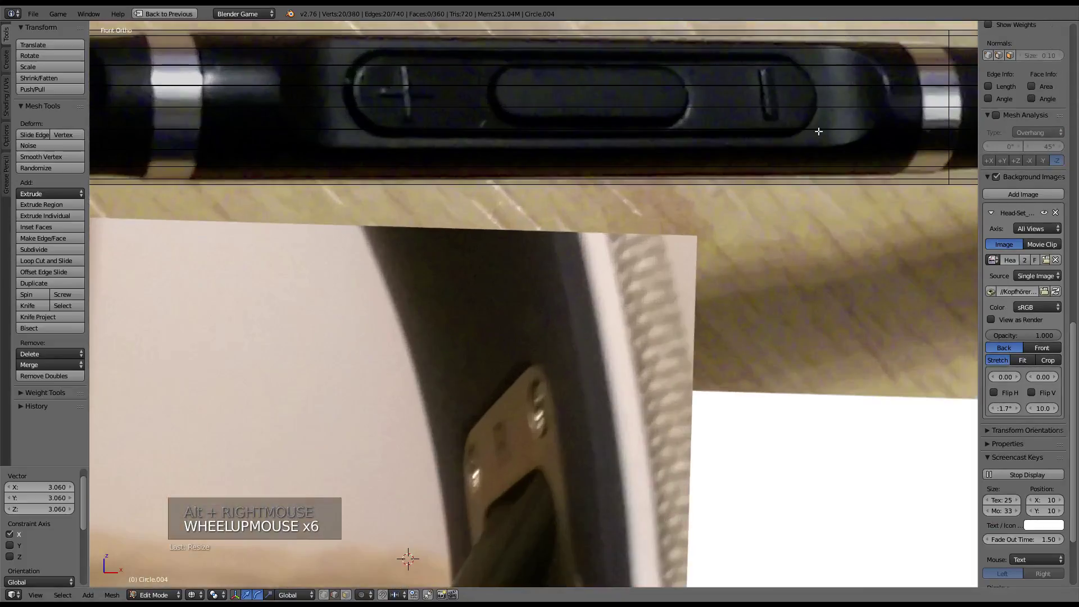
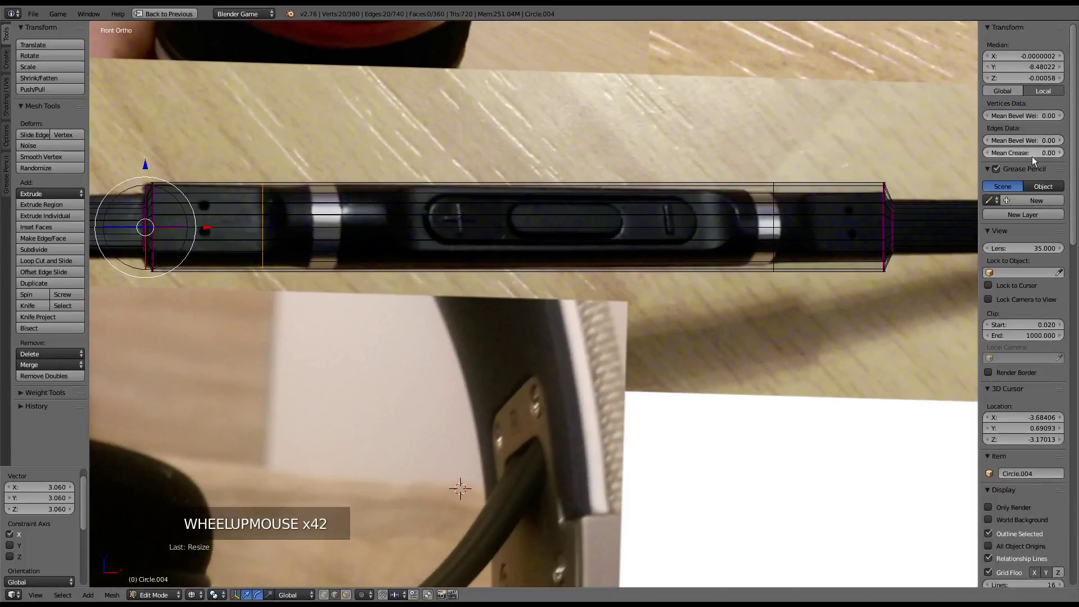
click(1038, 150)
scroll(up, 3)
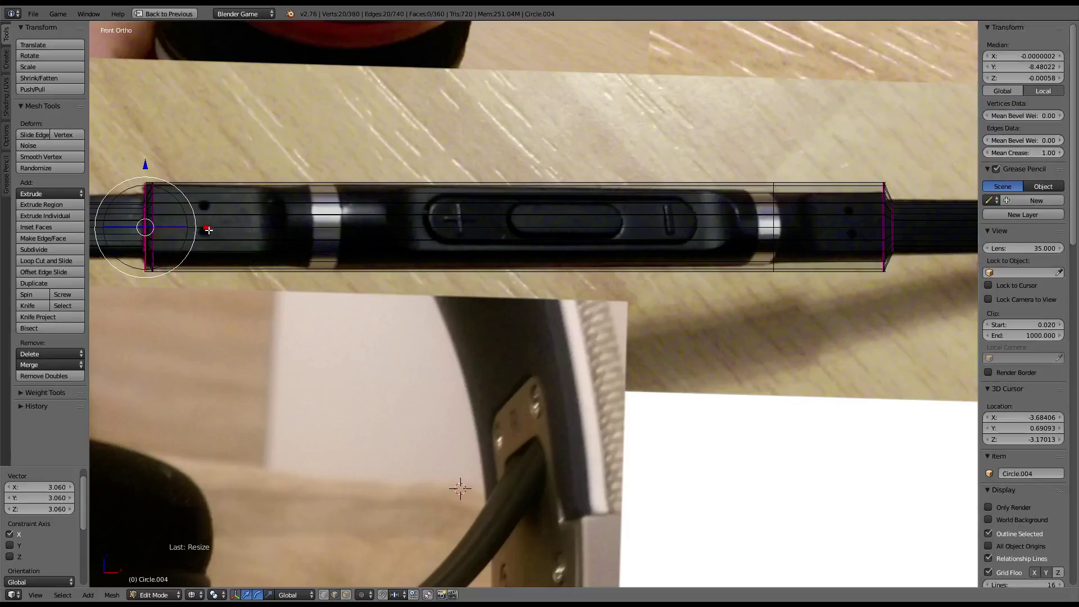
click(209, 228)
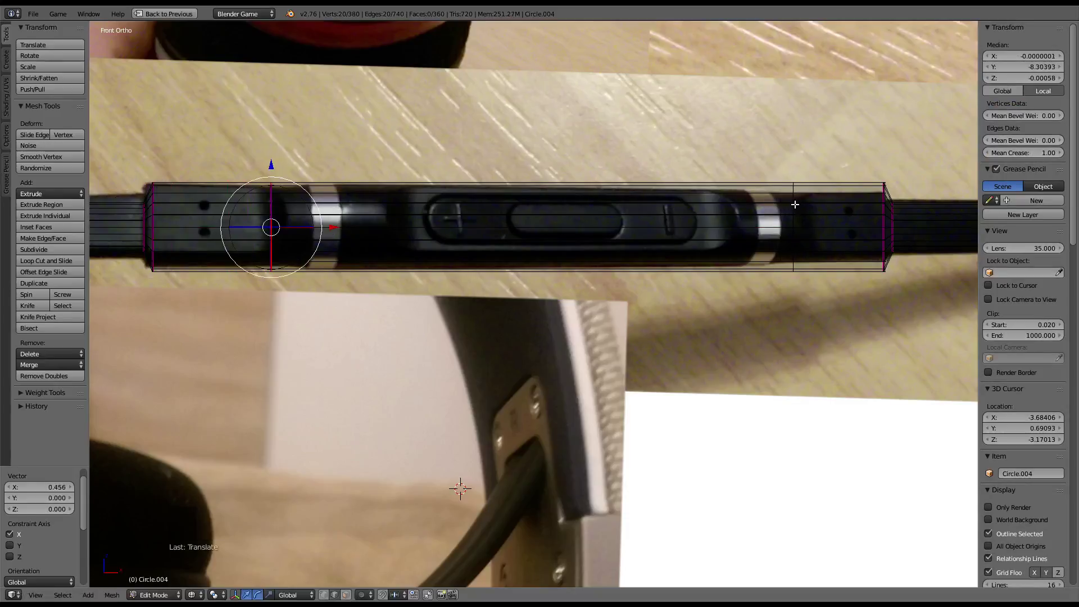
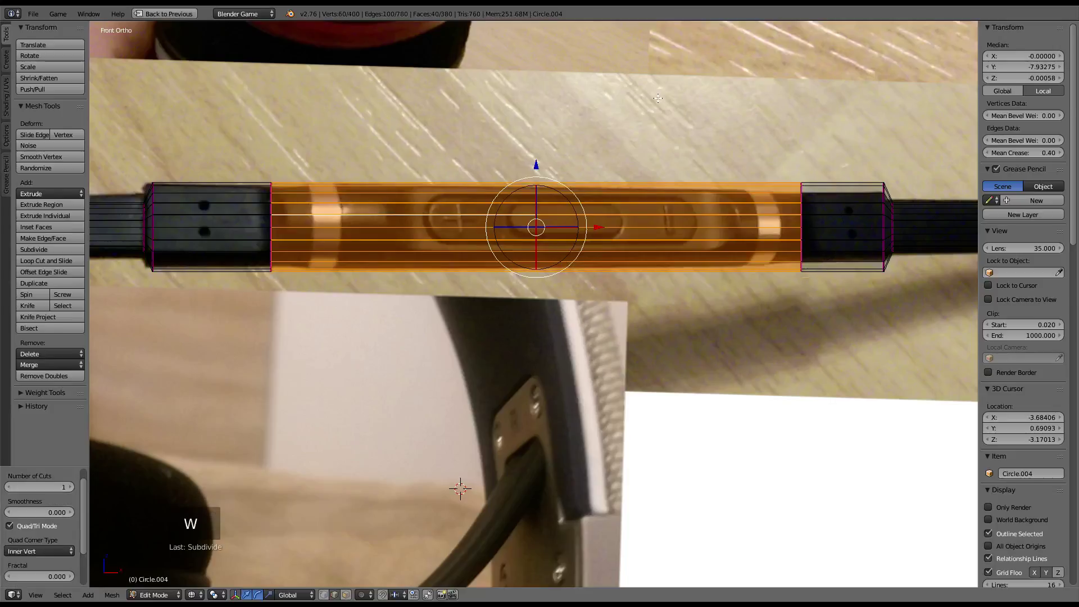
Raise the subdivision to 4 cuts and pick out the new edge loops along the remote
double_click(76, 492)
click(74, 492)
click(74, 492)
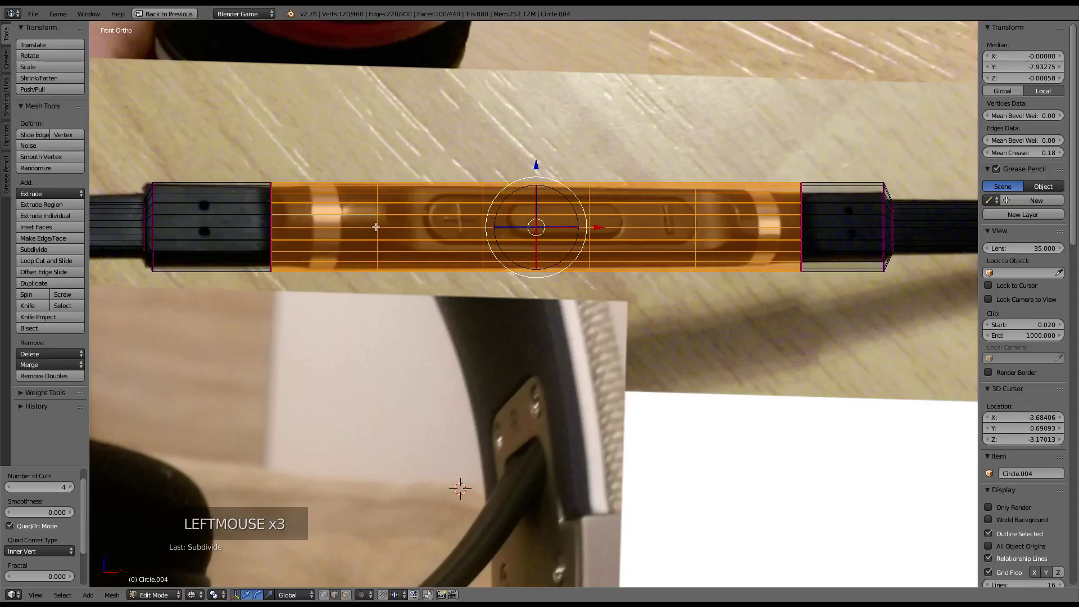
right_click(376, 225)
click(436, 227)
right_click(468, 223)
click(538, 226)
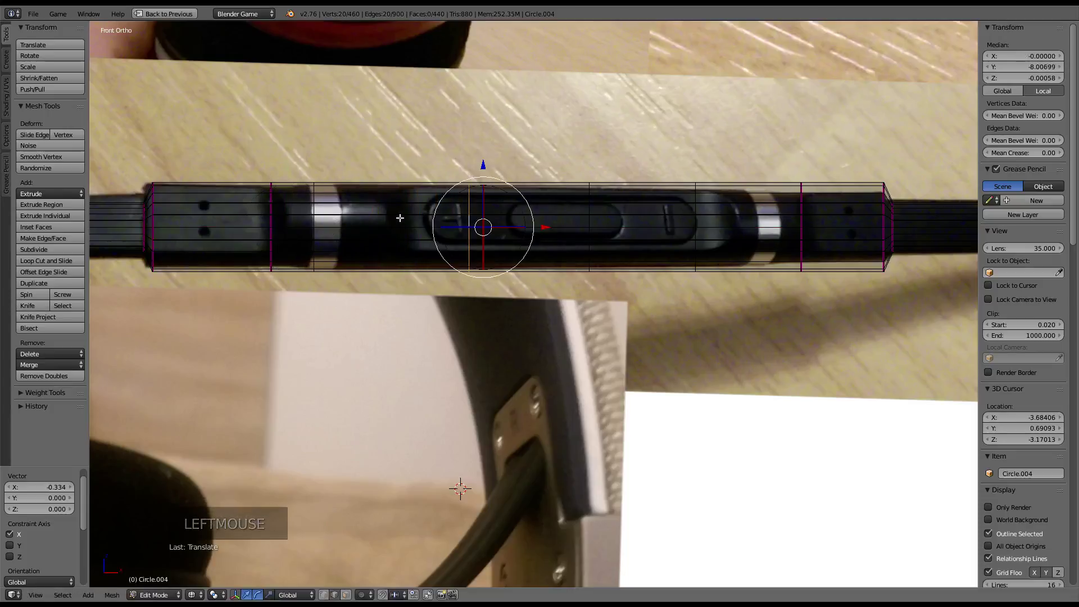
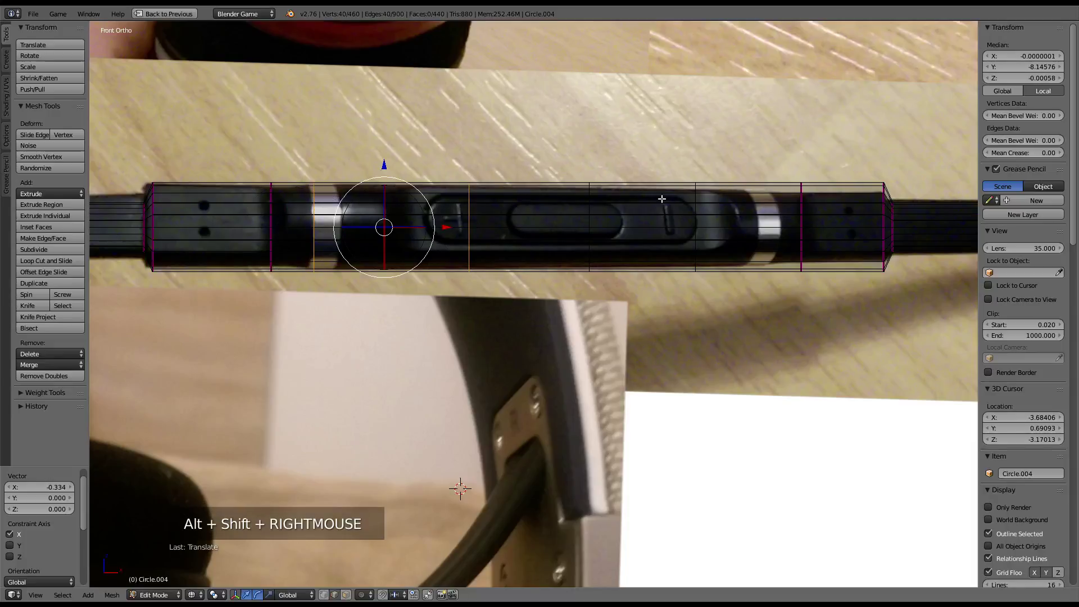
right_click(694, 204)
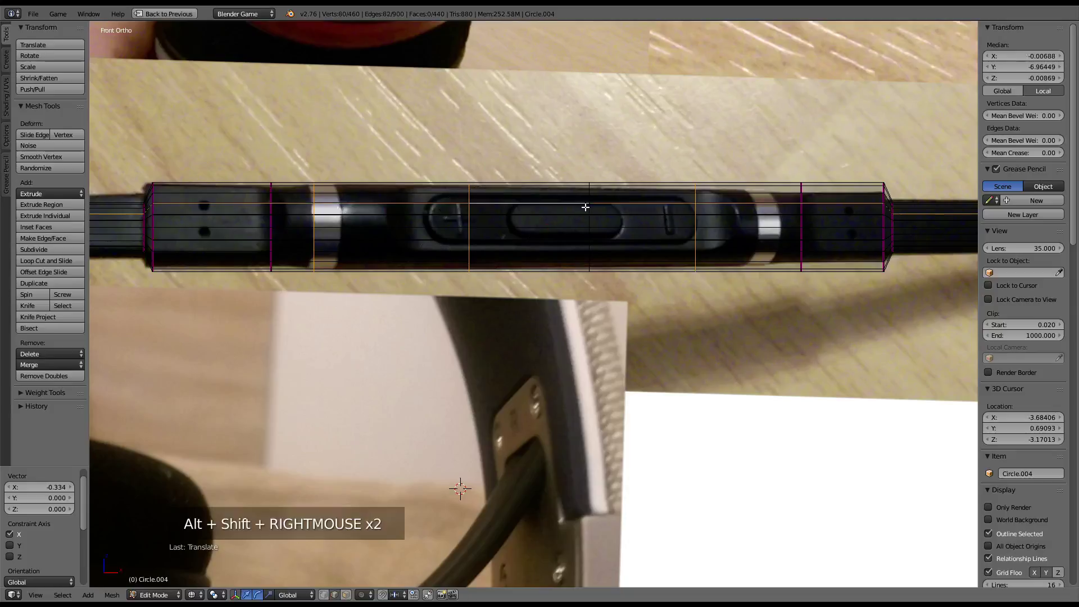
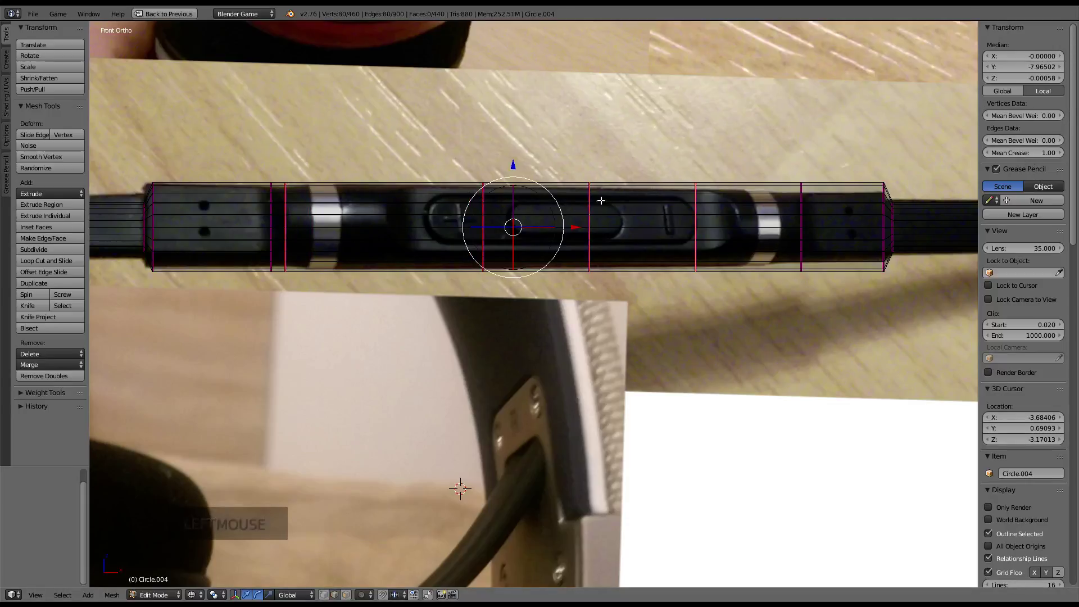
Slide four edge loops along the remote so they line up with the reference photo
right_click(285, 218)
key(g)
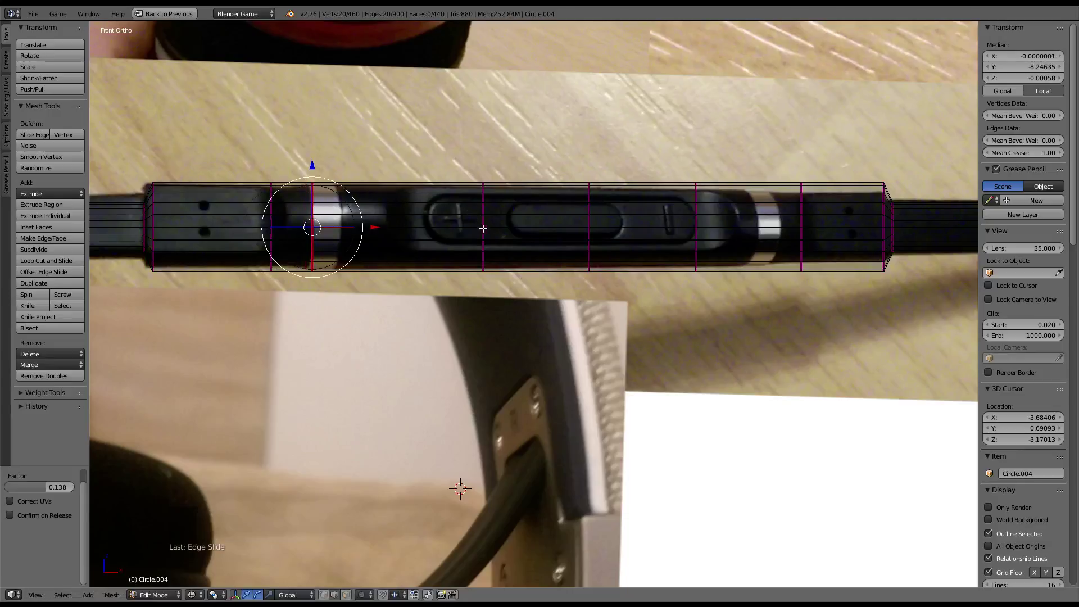
right_click(486, 223)
key(g)
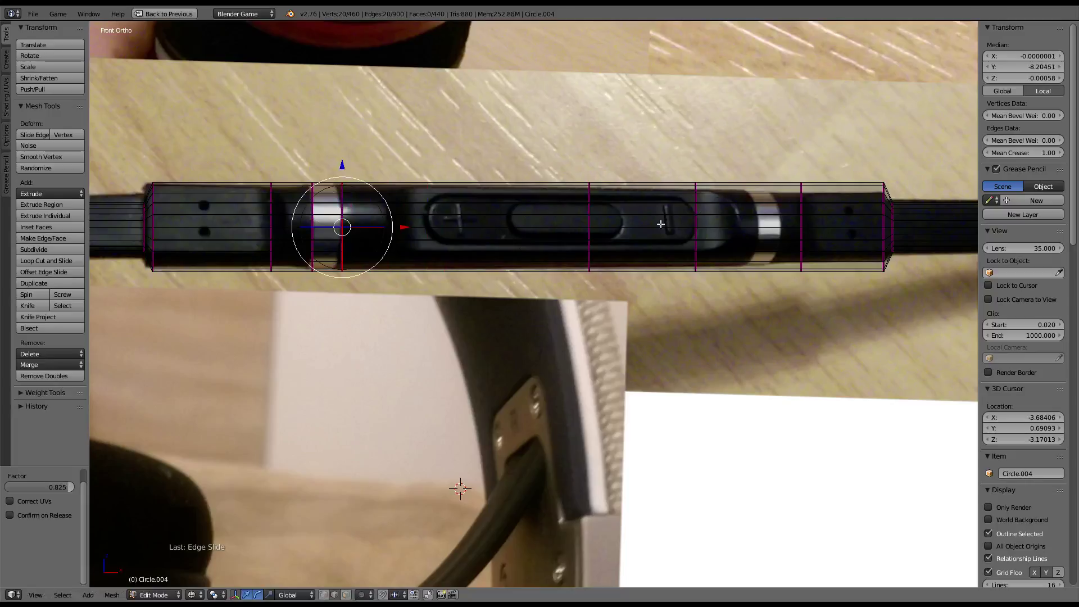
right_click(698, 217)
key(g)
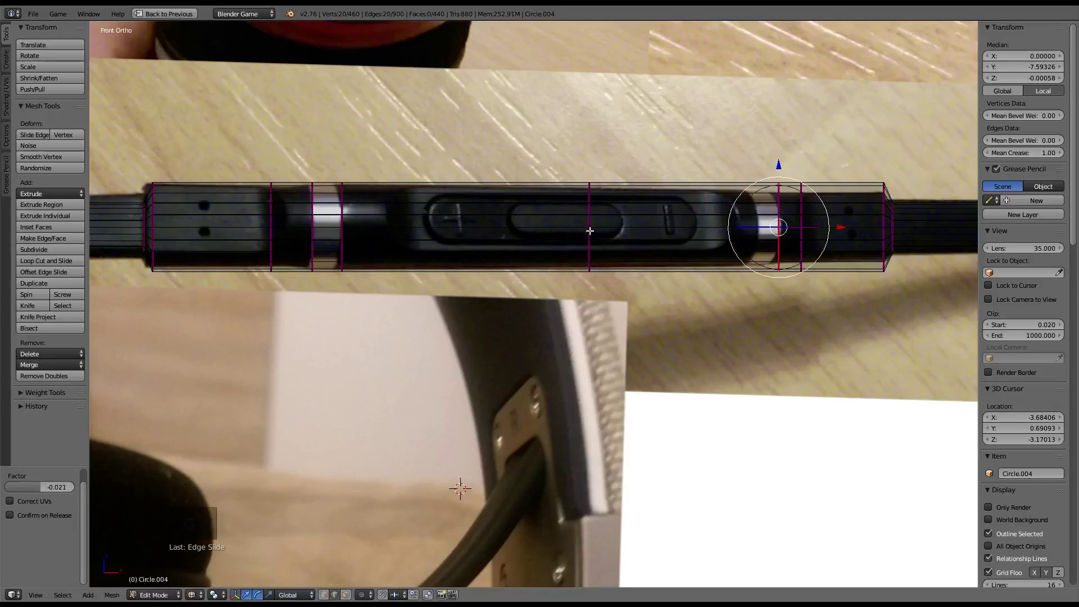
right_click(590, 222)
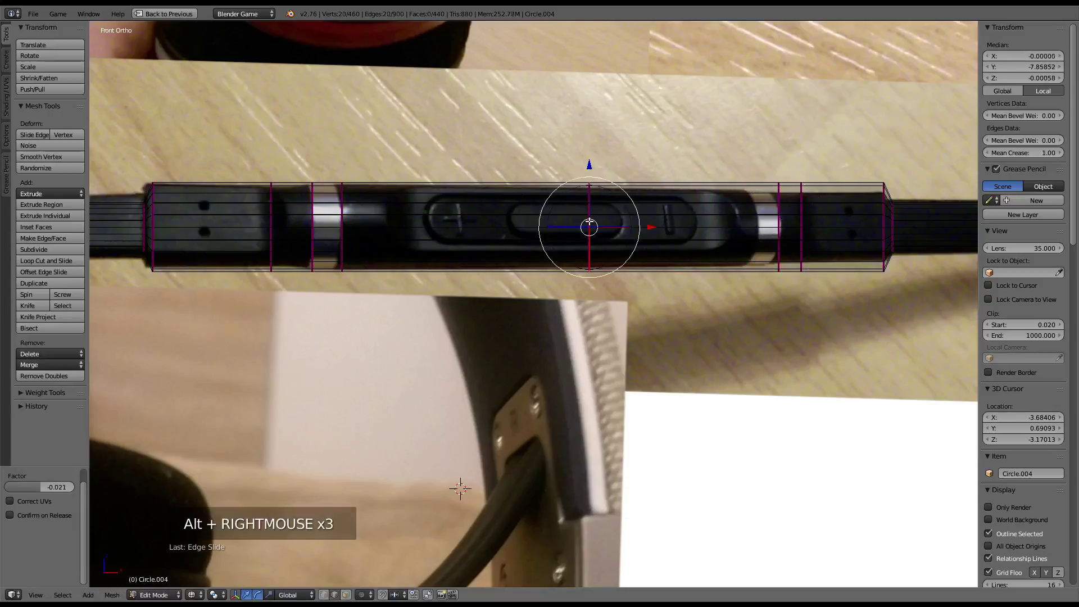
key(g)
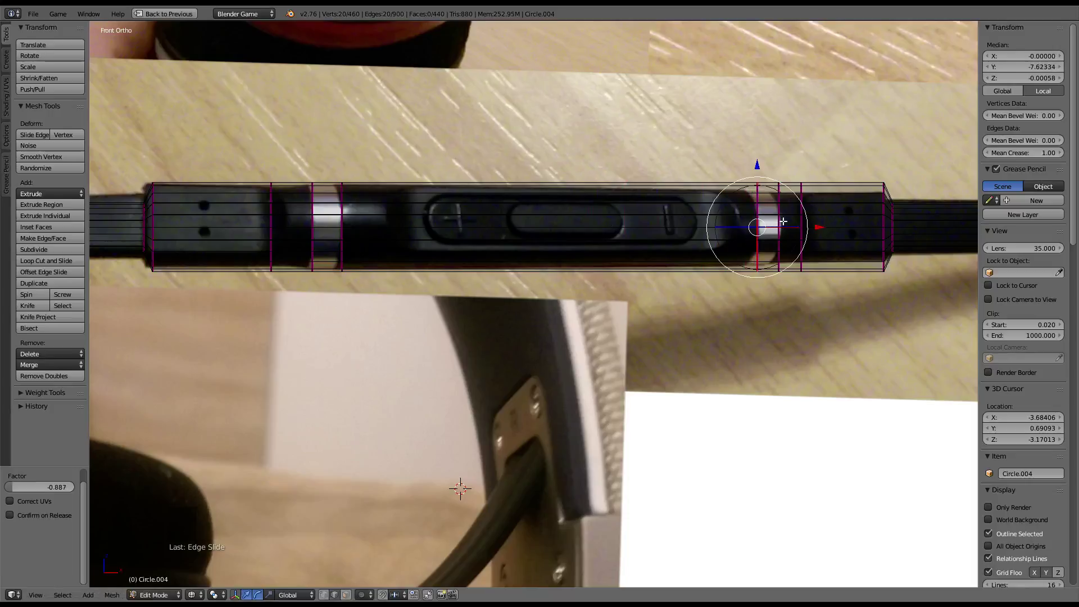
key(KP_Decimal)
key(KP_5)
Undo a misjudged ring scale and return to the single front orthographic view
scroll(down, 3)
middle_click(540, 174)
scroll(up, 3)
middle_click(580, 303)
key(shift+alt+s)
middle_click(781, 288)
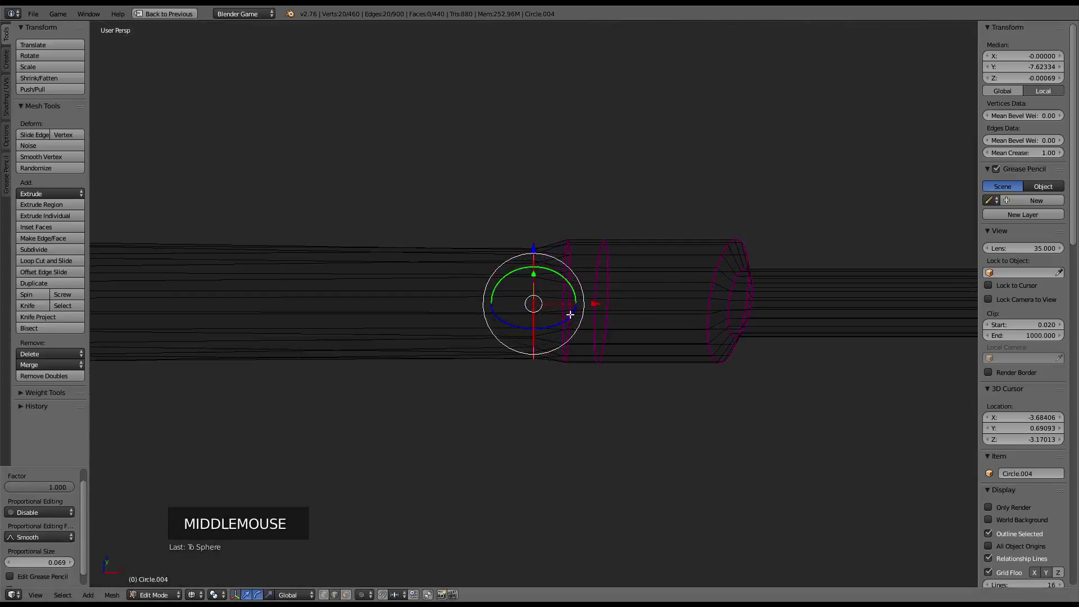
right_click(570, 312)
key(ctrl+z)
key(ctrl+z)
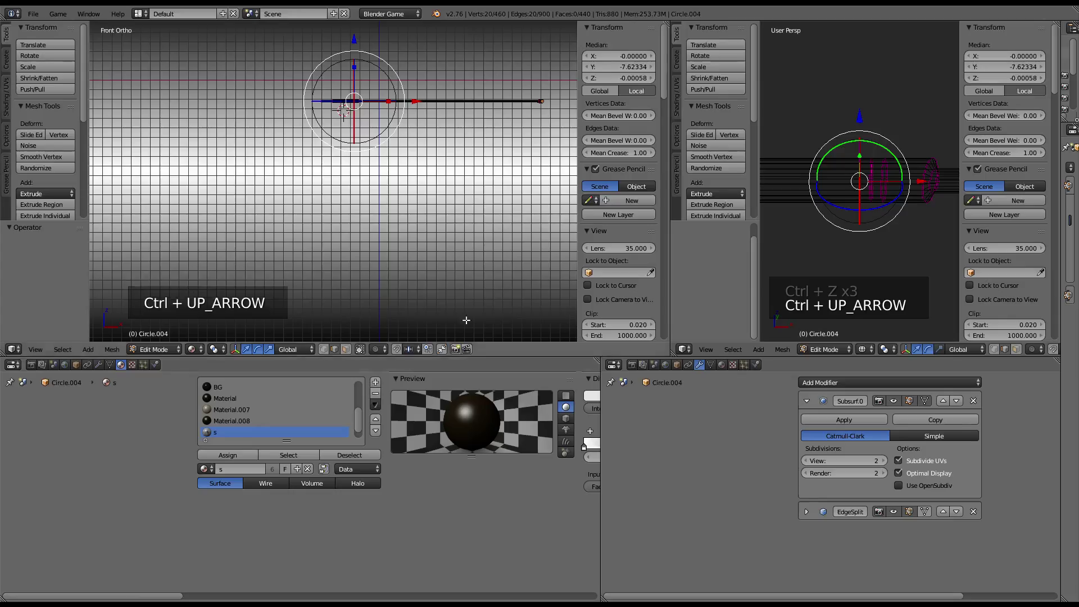
key(ctrl+Up)
key(KP_1)
key(KP_5)
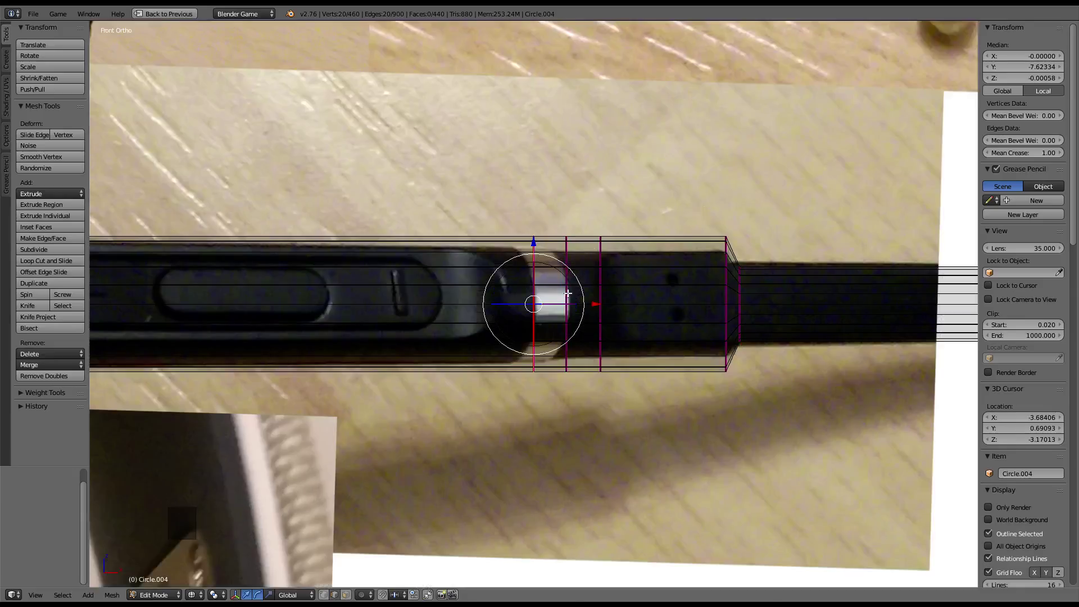
Shrink the ring at the remote's end to about 0.77 so the profile tapers like the photo
right_click(568, 291)
key(shift+alt+s)
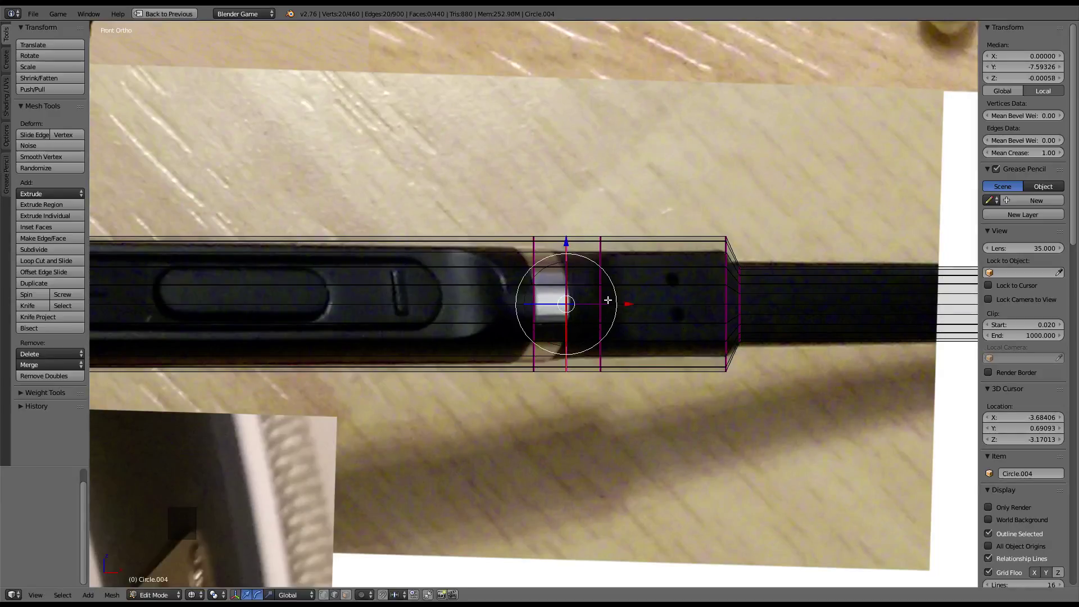
key(shift+alt+s)
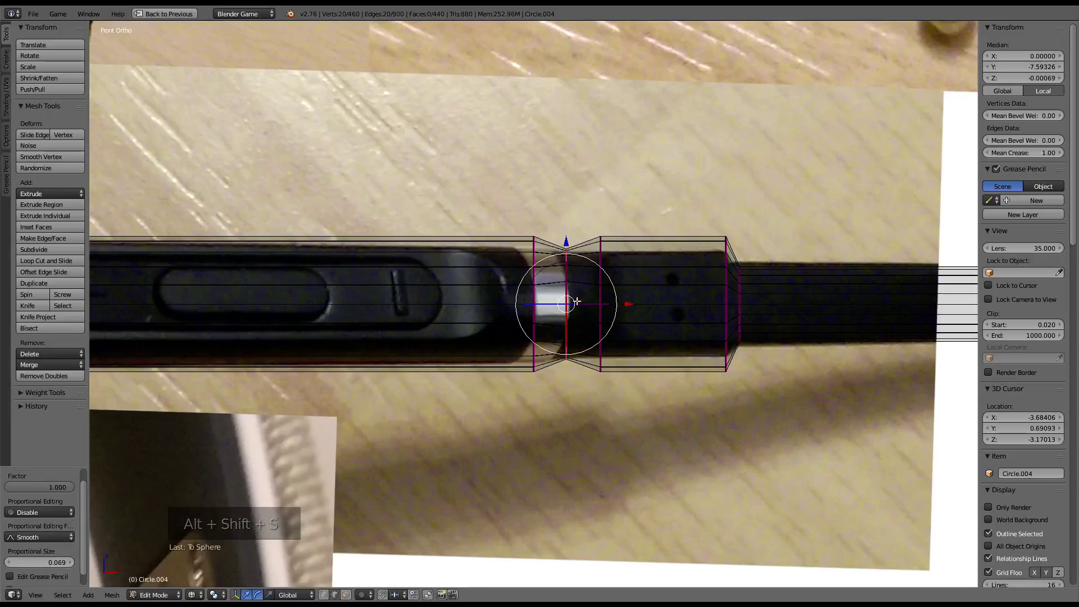
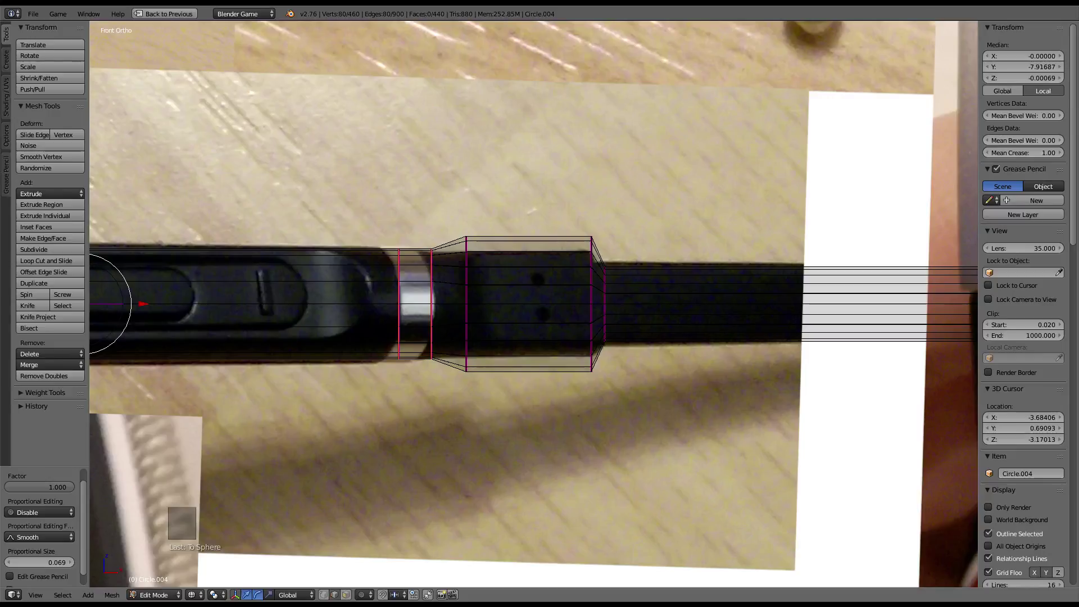
click(200, 598)
double_click(210, 598)
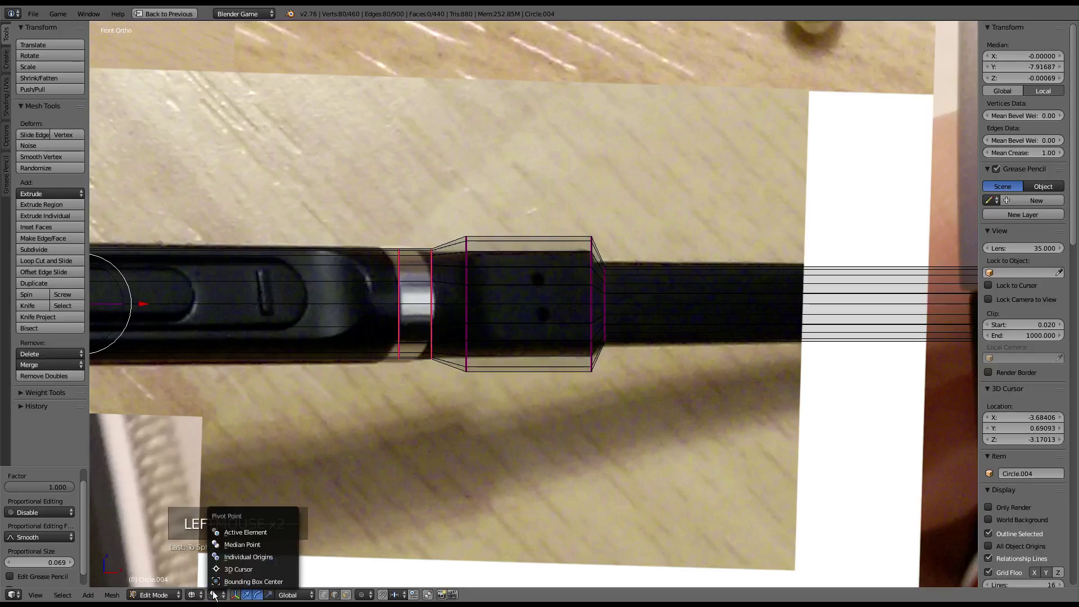
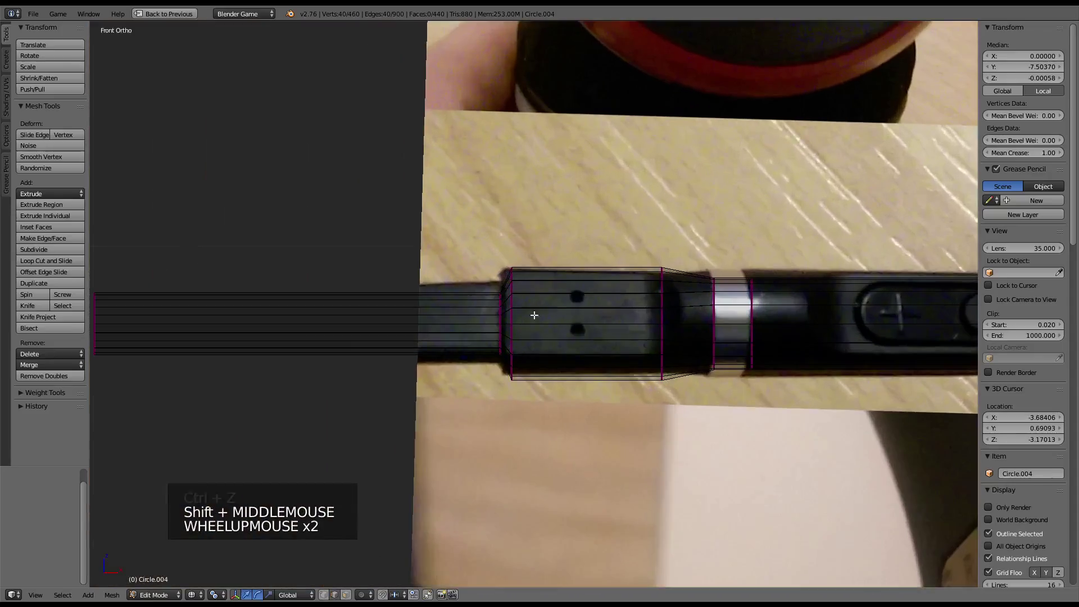
Add another vertex ring of the remote to the selection and taper it to about 0.78, then leave Edit Mode
right_click(516, 316)
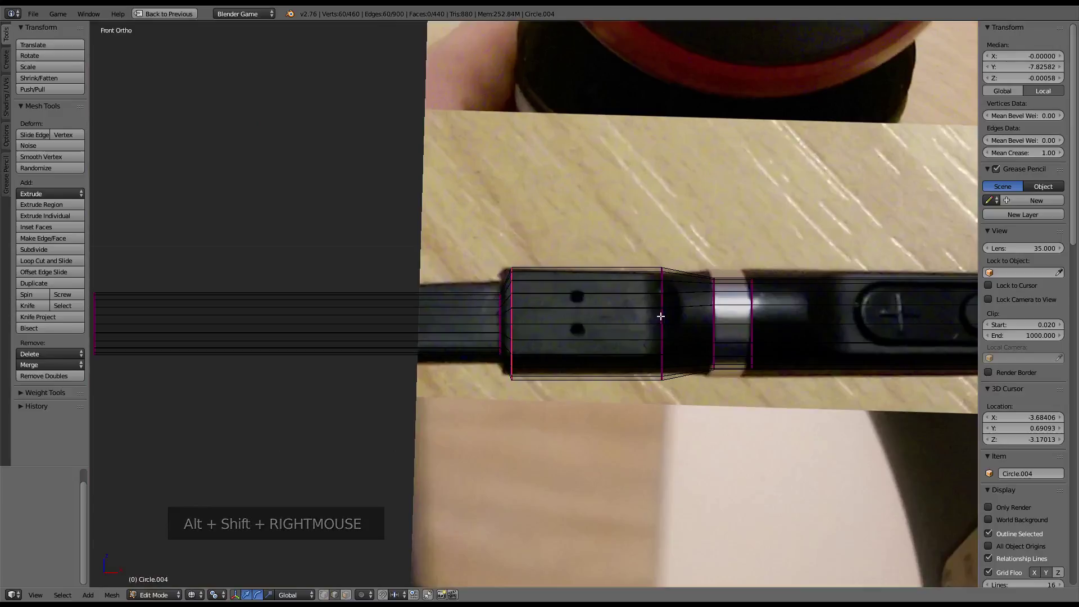
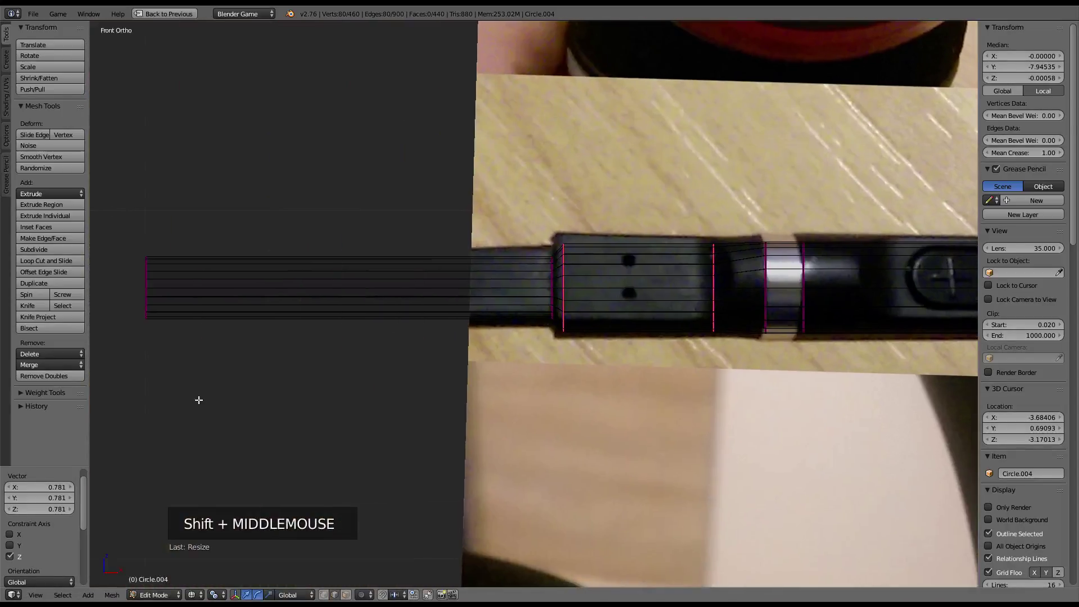
middle_click(614, 321)
scroll(up, 3)
scroll(down, 3)
key(KP_5)
middle_click(531, 284)
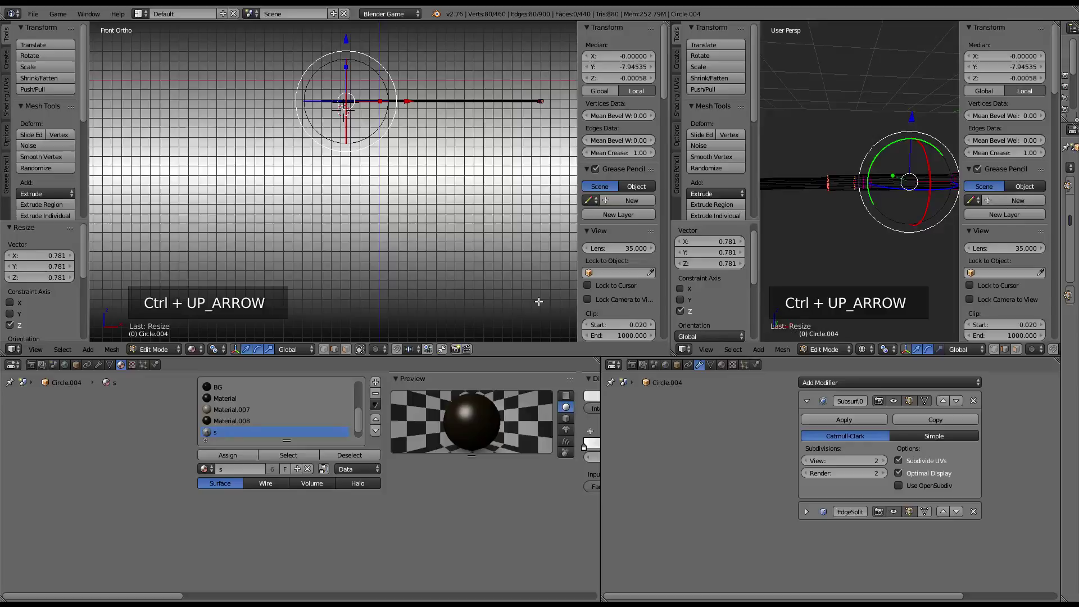
key(ctrl+Up)
key(ctrl+Up)
key(Tab)
scroll(down, 3)
middle_click(599, 171)
scroll(up, 3)
key(KP_5)
scroll(up, 3)
middle_click(512, 235)
key(KP_Decimal)
Unhide all hidden headphone objects with Alt+H and select Circle.001 in the scene
key(KP_5)
scroll(down, 3)
scroll(down, 3)
key(alt+h)
scroll(down, 3)
scroll(up, 3)
scroll(up, 3)
right_click(509, 437)
scroll(up, 3)
key(KP_Decimal)
middle_click(556, 396)
scroll(down, 3)
middle_click(674, 451)
scroll(down, 3)
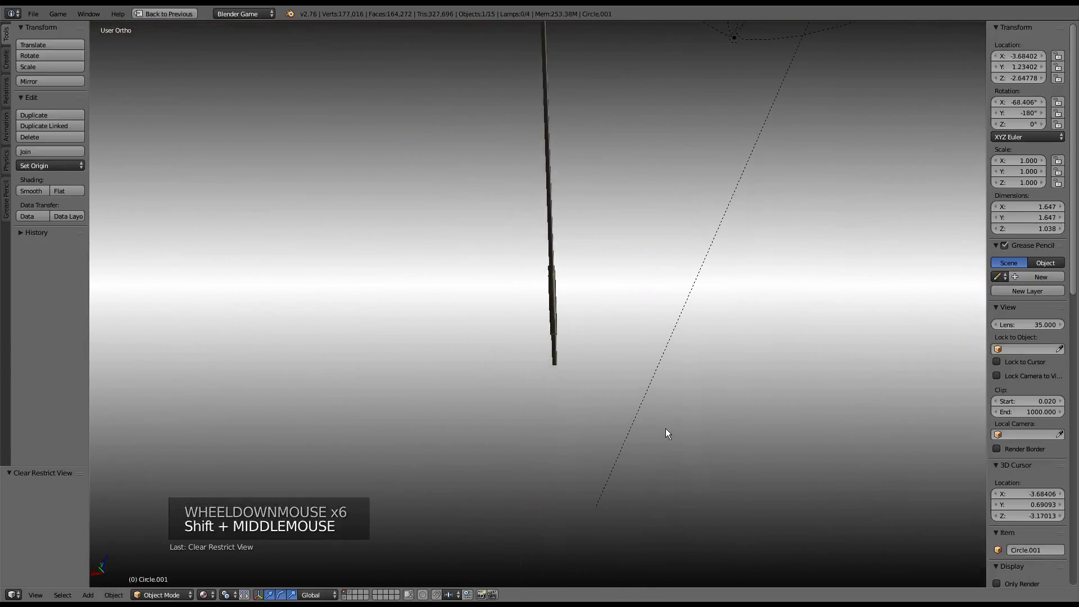
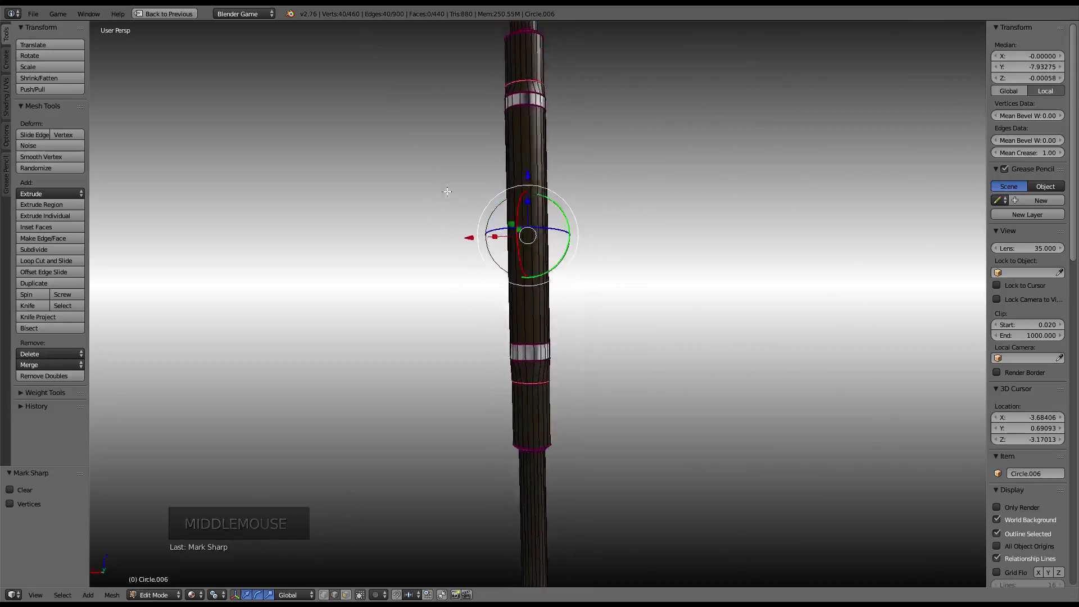
Exit Edit Mode on the Circle.006 plug after marking its edge ring sharp, and orbit around the cable
scroll(down, 3)
key(Tab)
scroll(down, 3)
scroll(up, 3)
middle_click(578, 134)
scroll(up, 3)
middle_click(528, 242)
scroll(up, 3)
middle_click(542, 262)
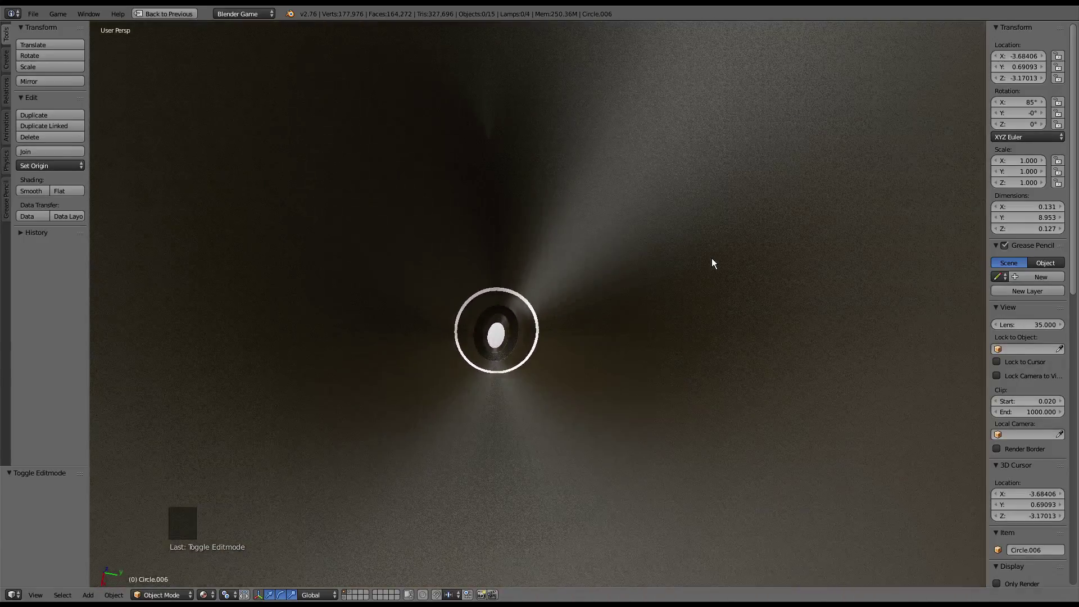
Orbit toward the headphones and select the remote on the cable
scroll(down, 3)
middle_click(626, 277)
scroll(down, 3)
middle_click(583, 300)
scroll(up, 3)
middle_click(592, 199)
scroll(up, 3)
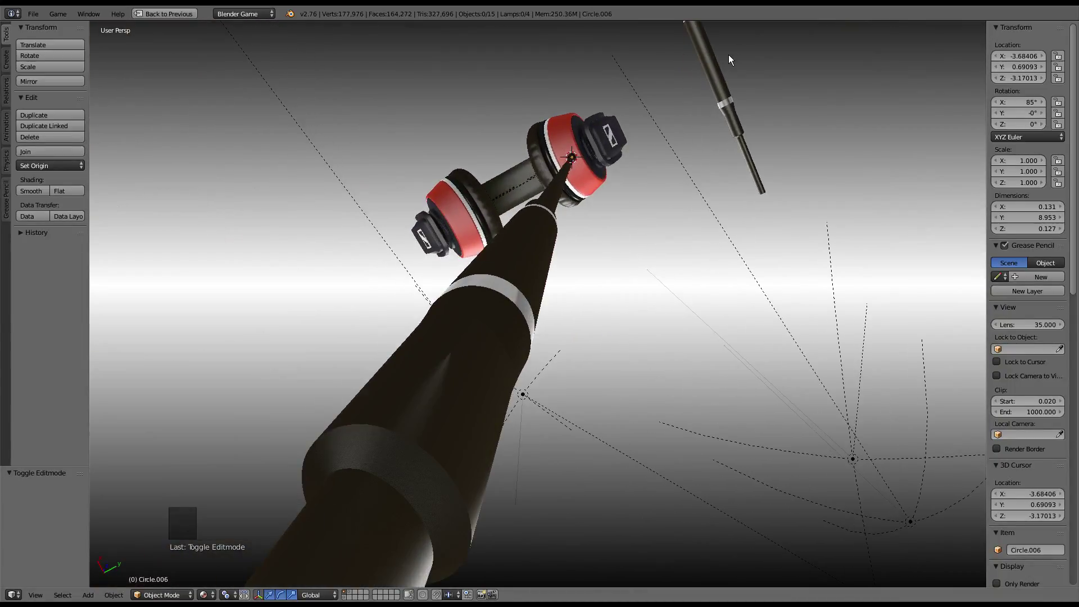
right_click(704, 65)
scroll(down, 3)
middle_click(704, 66)
scroll(up, 3)
middle_click(644, 248)
scroll(down, 3)
middle_click(612, 234)
scroll(down, 3)
scroll(down, 3)
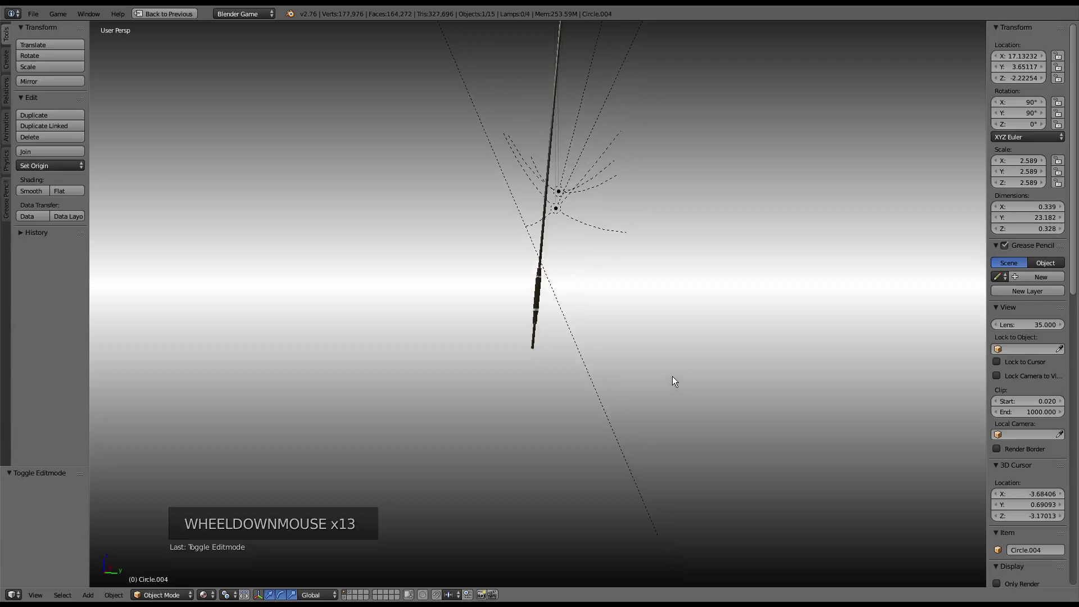
scroll(down, 3)
Switch to the split layout showing Circle.004's Subdivision Surface and Edge Split modifiers, orbiting the headphones
click(50, 37)
middle_click(568, 129)
scroll(up, 3)
middle_click(604, 265)
middle_click(624, 301)
scroll(up, 3)
middle_click(625, 374)
middle_click(631, 370)
middle_click(621, 258)
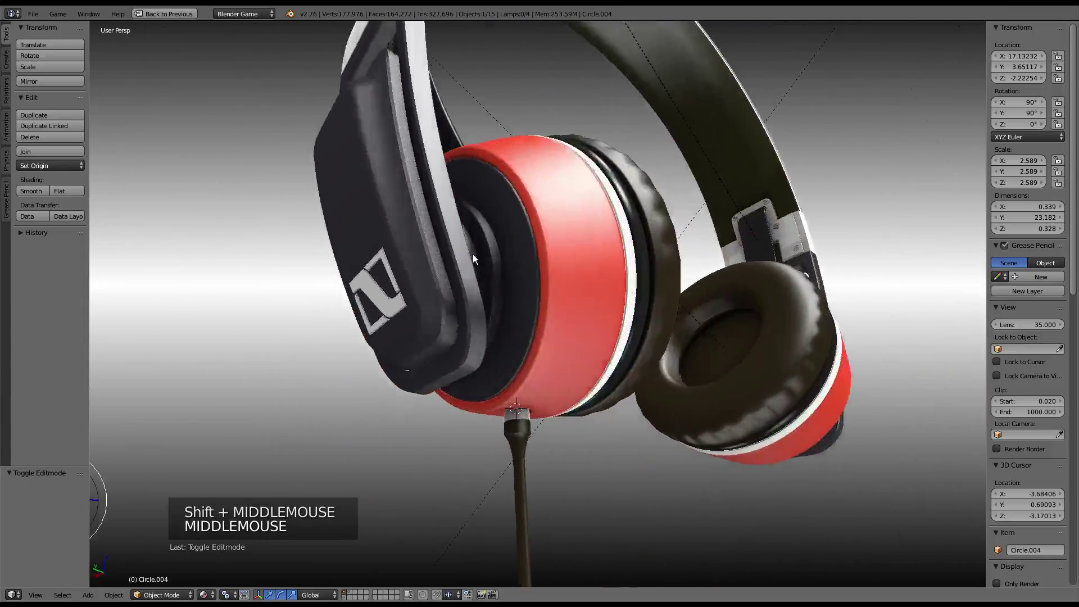
middle_click(401, 284)
scroll(up, 3)
middle_click(616, 288)
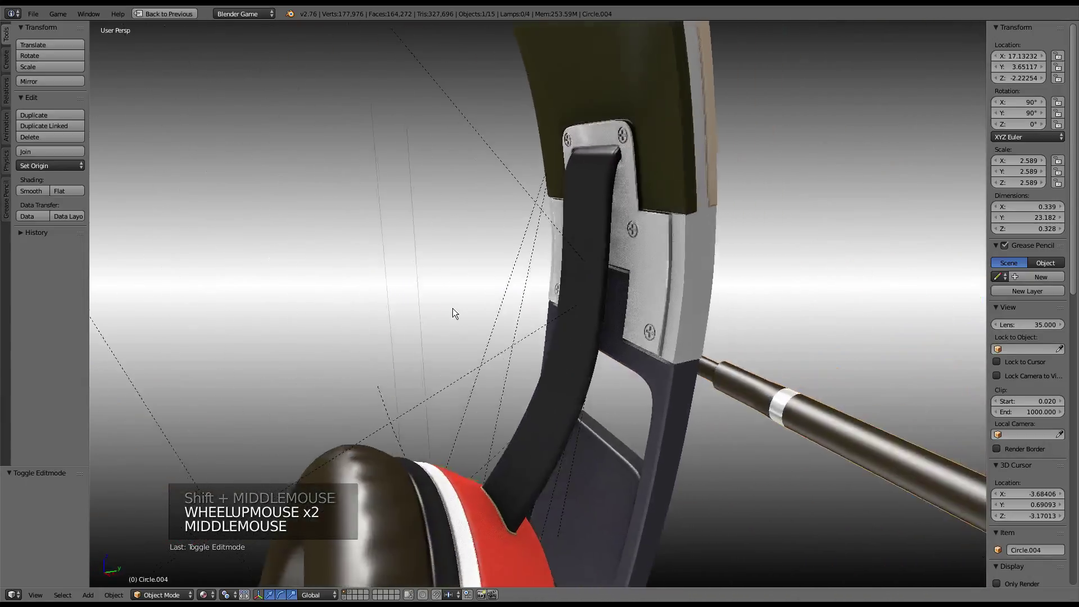
scroll(down, 3)
middle_click(572, 246)
scroll(up, 3)
middle_click(591, 230)
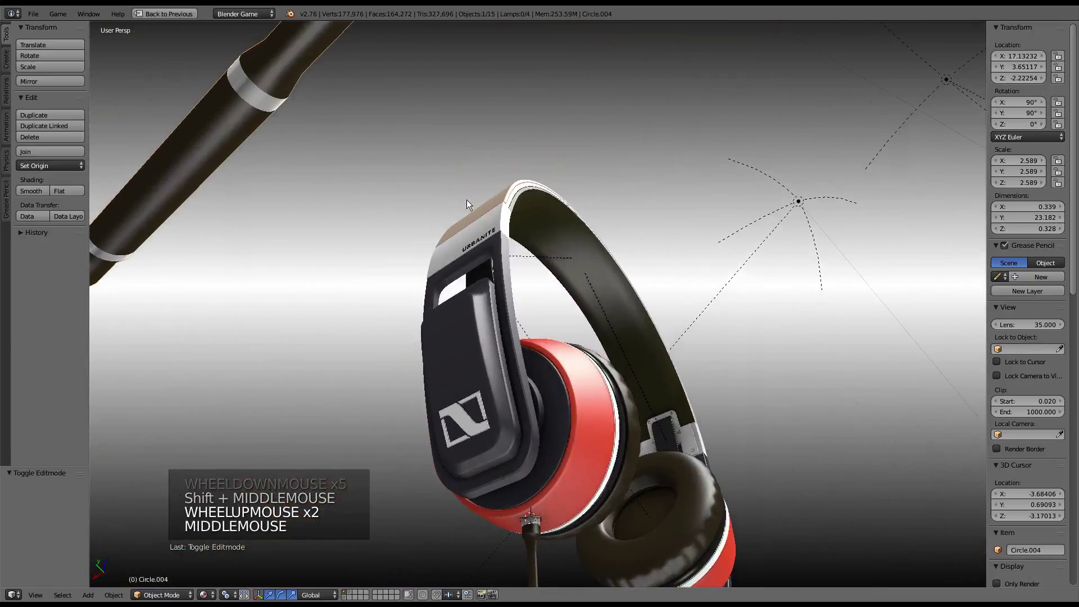
scroll(down, 3)
middle_click(457, 275)
scroll(up, 3)
middle_click(586, 296)
scroll(up, 3)
scroll(down, 3)
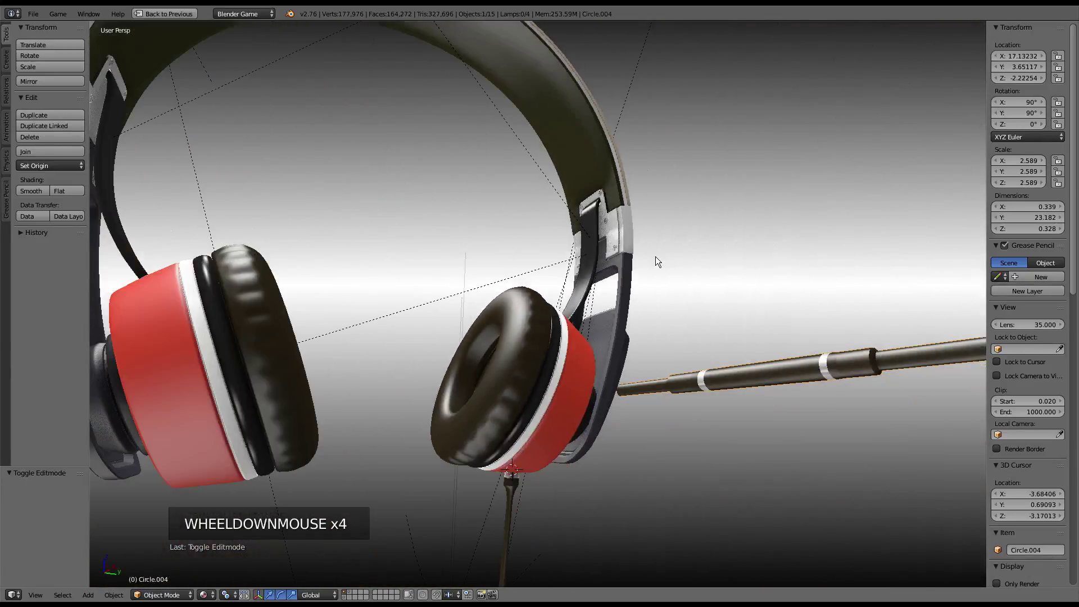
middle_click(687, 276)
scroll(down, 3)
middle_click(640, 235)
scroll(up, 3)
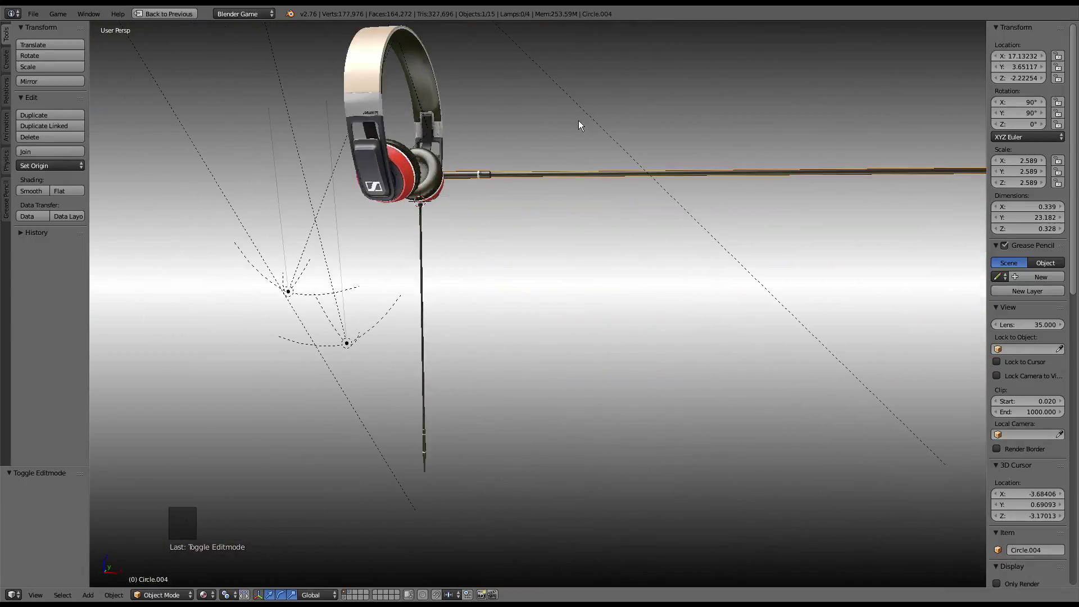
middle_click(575, 137)
middle_click(581, 183)
scroll(up, 3)
middle_click(615, 312)
scroll(up, 3)
scroll(down, 3)
middle_click(532, 227)
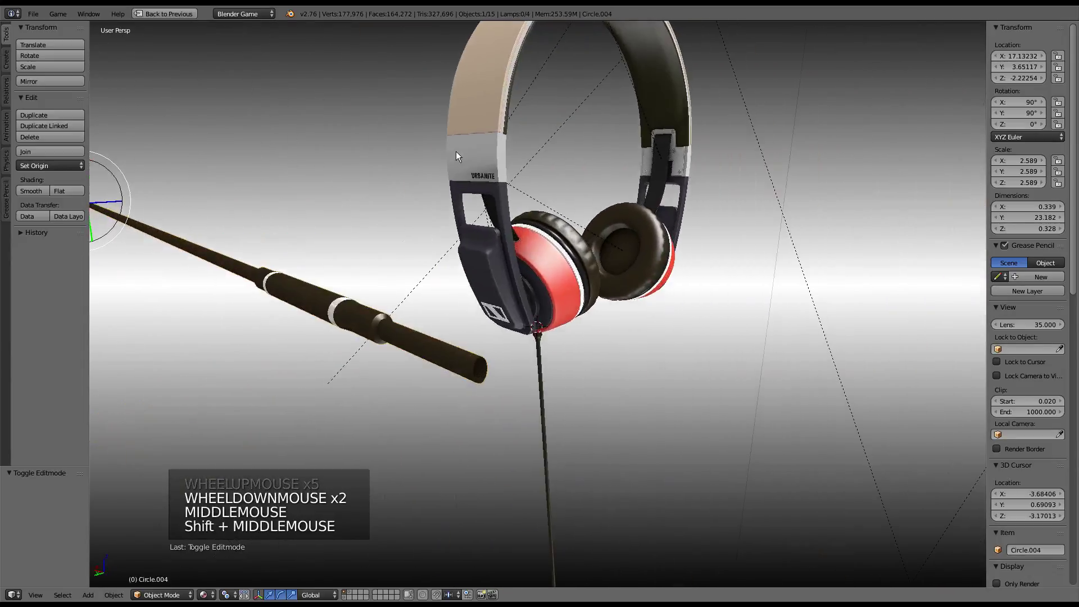
Orbit around the cable attachment and headband to inspect the textured headphones with the remote
scroll(up, 3)
middle_click(466, 169)
middle_click(456, 217)
middle_click(572, 216)
middle_click(585, 258)
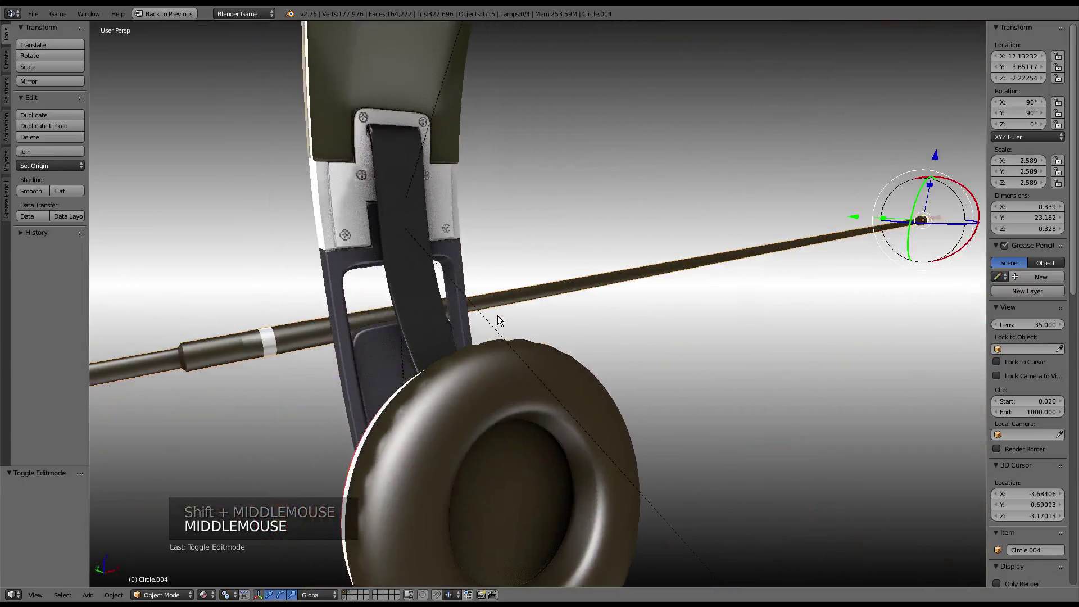
scroll(down, 3)
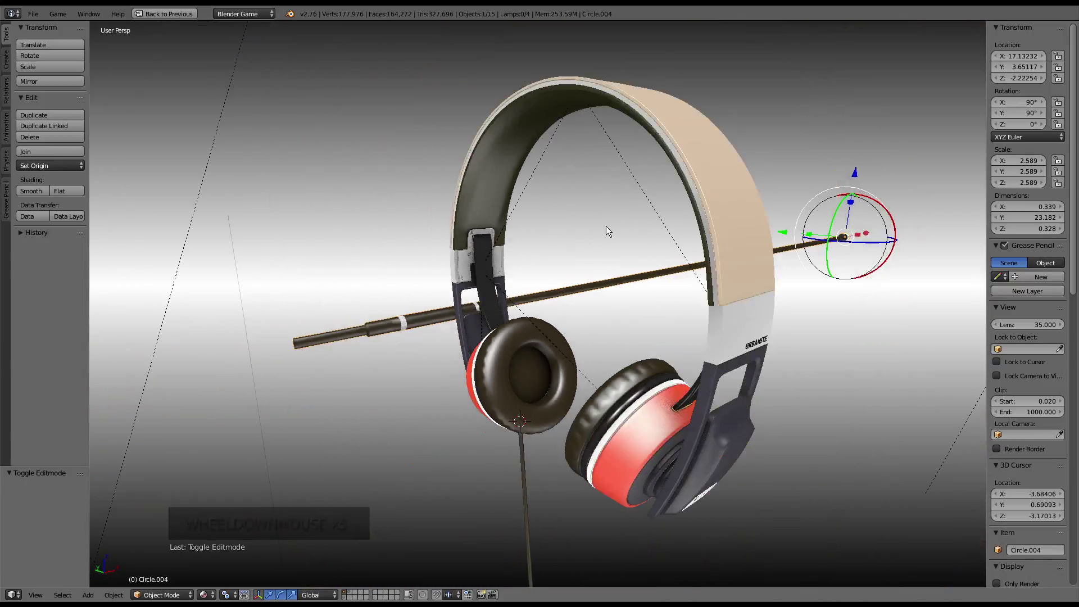
scroll(down, 3)
scroll(down, 3)
scroll(up, 3)
middle_click(611, 254)
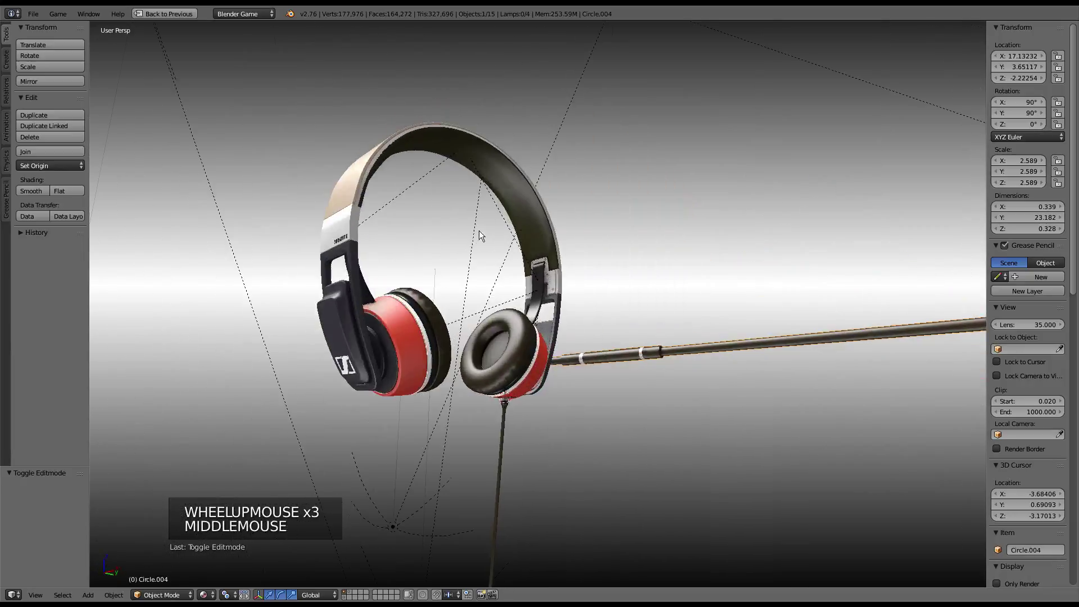
middle_click(497, 240)
scroll(up, 3)
middle_click(592, 220)
middle_click(586, 210)
scroll(up, 3)
middle_click(619, 237)
scroll(up, 3)
middle_click(664, 253)
scroll(up, 3)
middle_click(663, 247)
middle_click(511, 157)
scroll(down, 3)
middle_click(586, 168)
scroll(up, 3)
middle_click(607, 207)
middle_click(467, 231)
scroll(up, 3)
middle_click(658, 244)
middle_click(547, 176)
scroll(up, 3)
middle_click(544, 279)
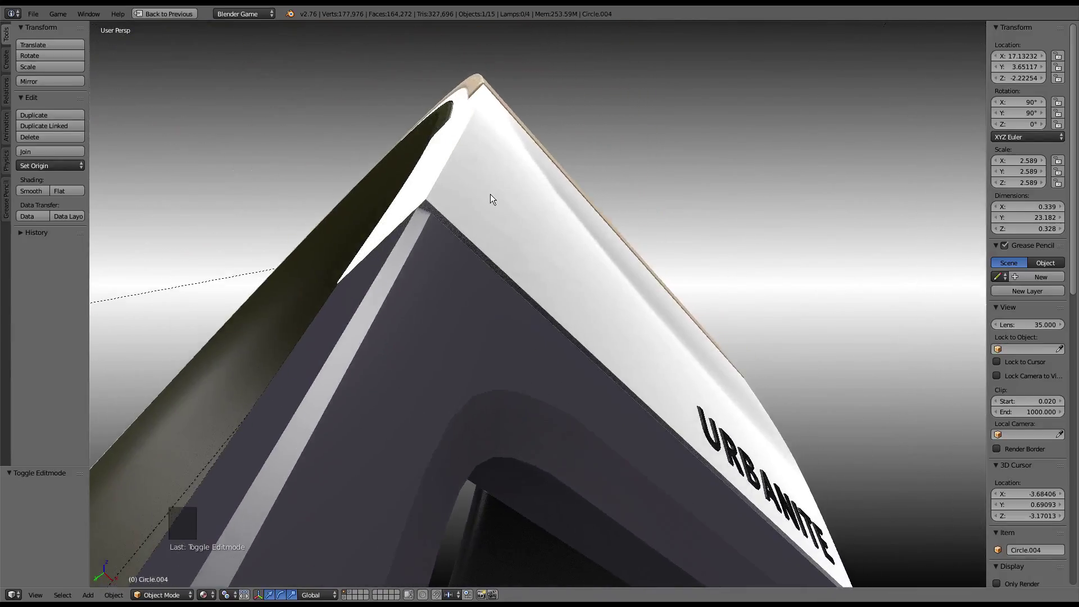
scroll(down, 3)
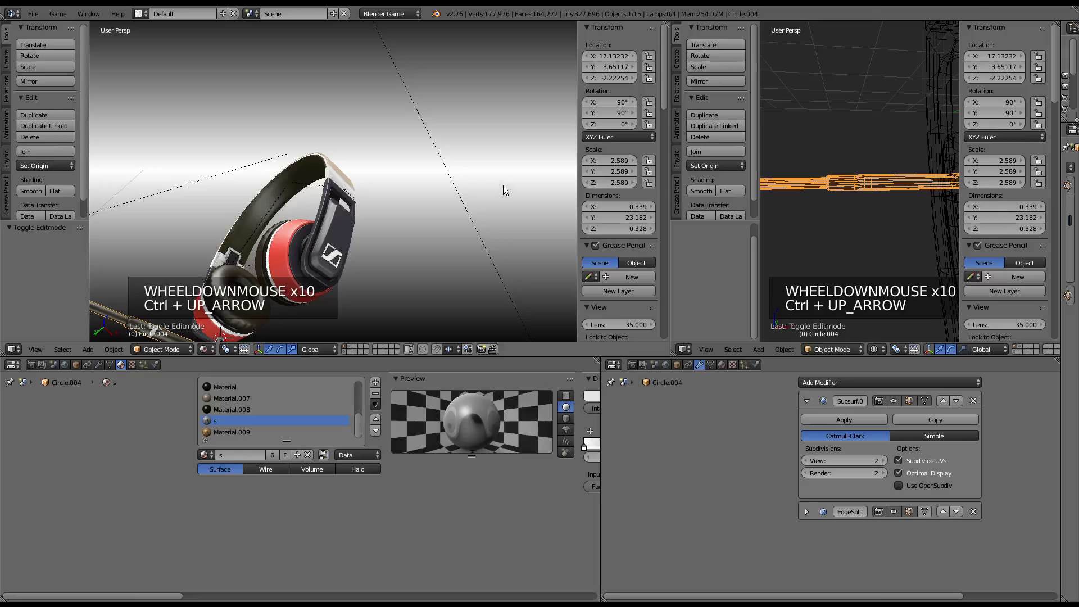
Return to the single full-size viewport and line the remote up in front orthographic view
key(ctrl+Up)
key(ctrl+Up)
scroll(down, 3)
key(KP_1)
key(KP_5)
scroll(up, 3)
key(KP_3)
scroll(up, 3)
scroll(down, 3)
key(KP_1)
scroll(down, 3)
scroll(up, 3)
scroll(down, 3)
key(ctrl+Up)
key(ctrl+Up)
Select the remote Circle.004 and hide every other object, framing it against its reference photo
right_click(671, 298)
key(shift+h)
scroll(up, 3)
middle_click(691, 280)
scroll(up, 3)
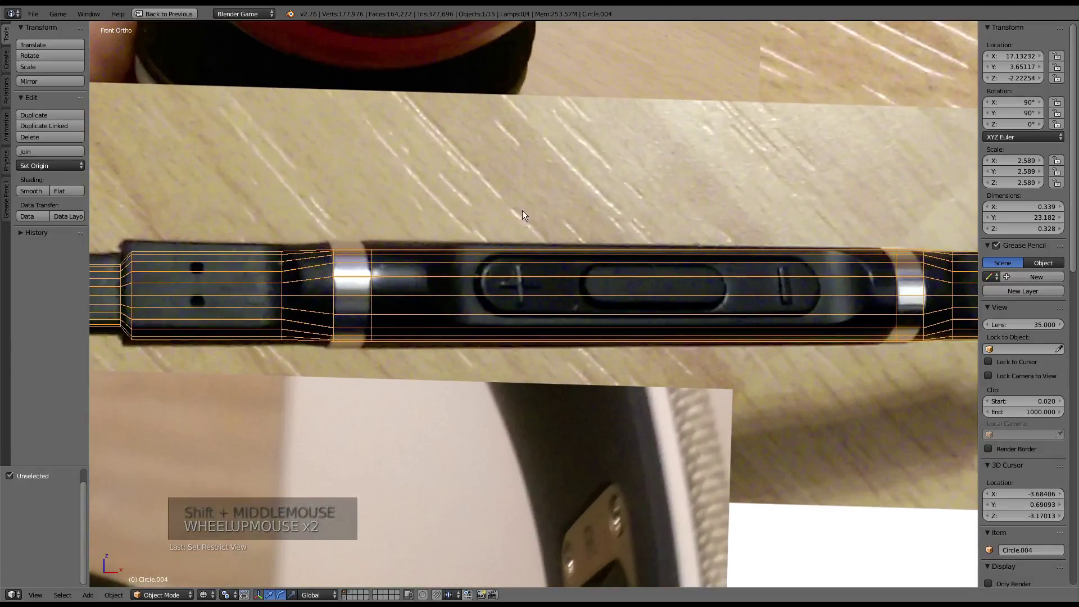
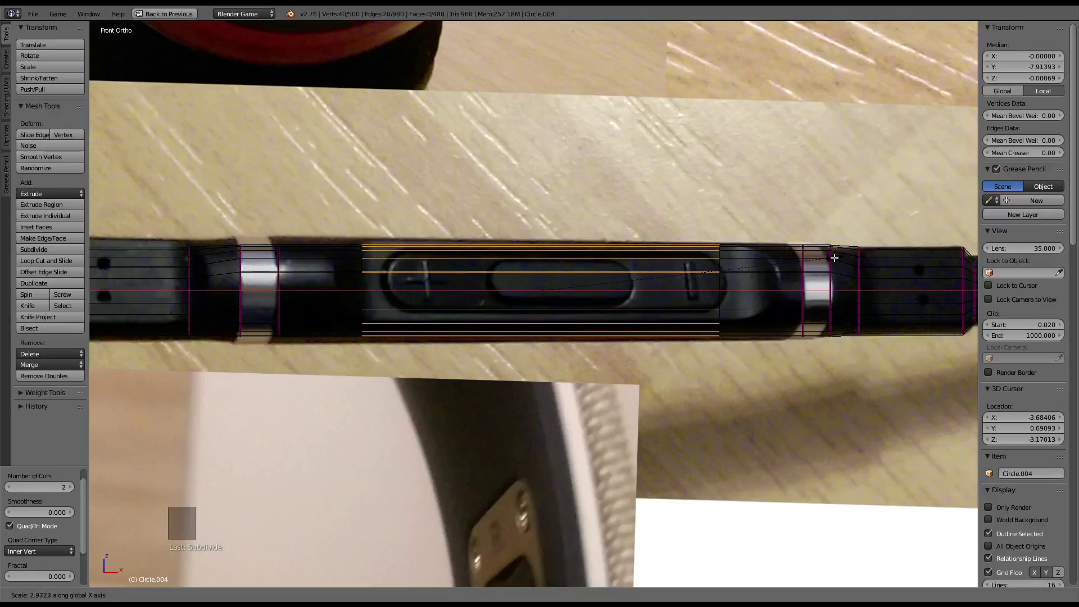
Select the vertex rings around the remote's middle and crease those edges fully
right_click(721, 282)
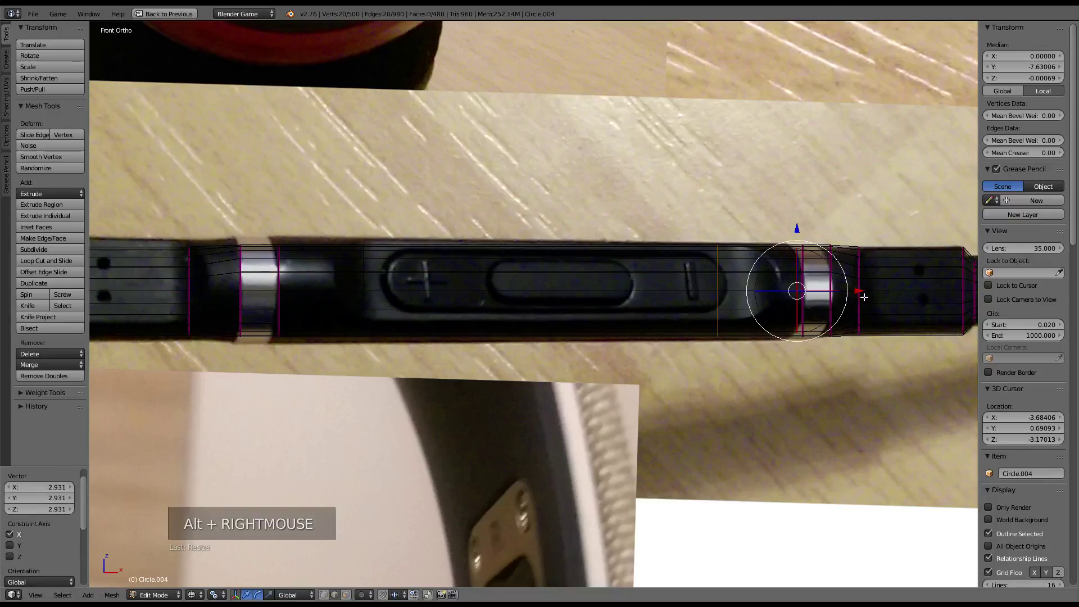
click(865, 289)
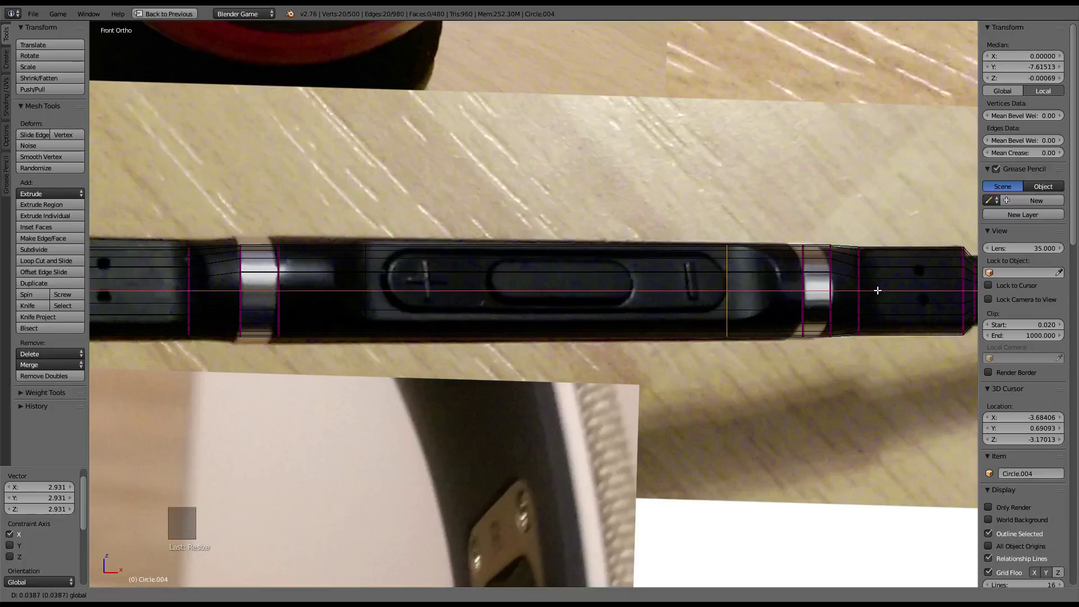
right_click(368, 298)
right_click(360, 273)
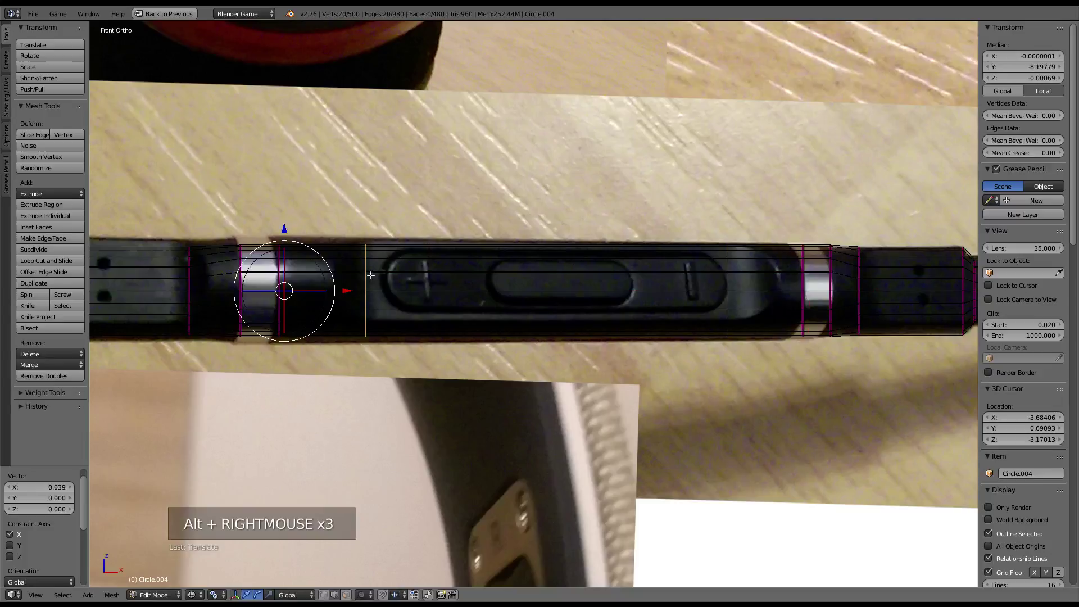
right_click(723, 279)
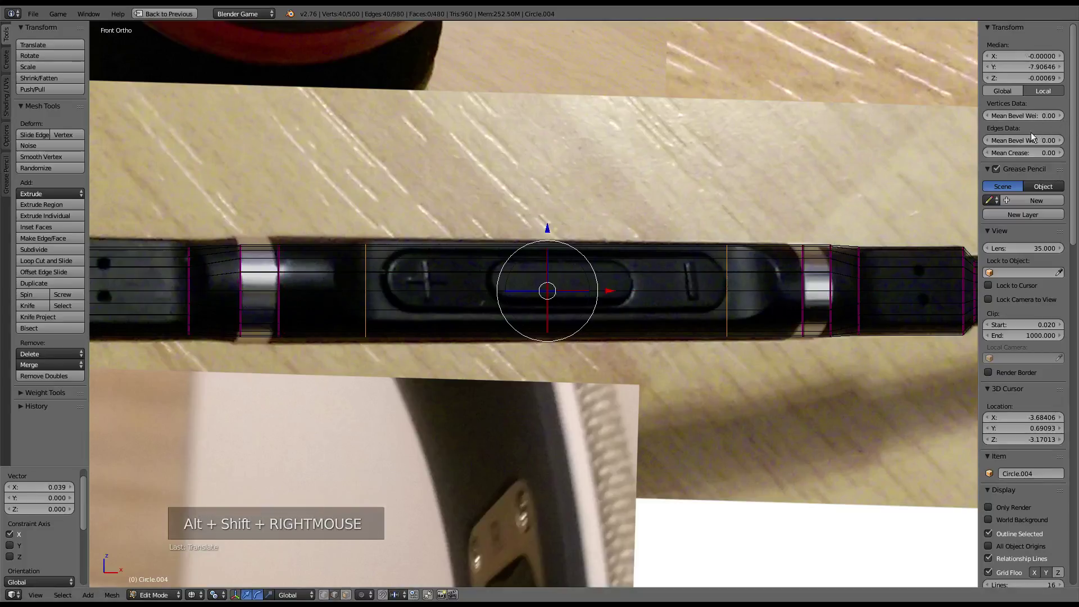
click(1035, 152)
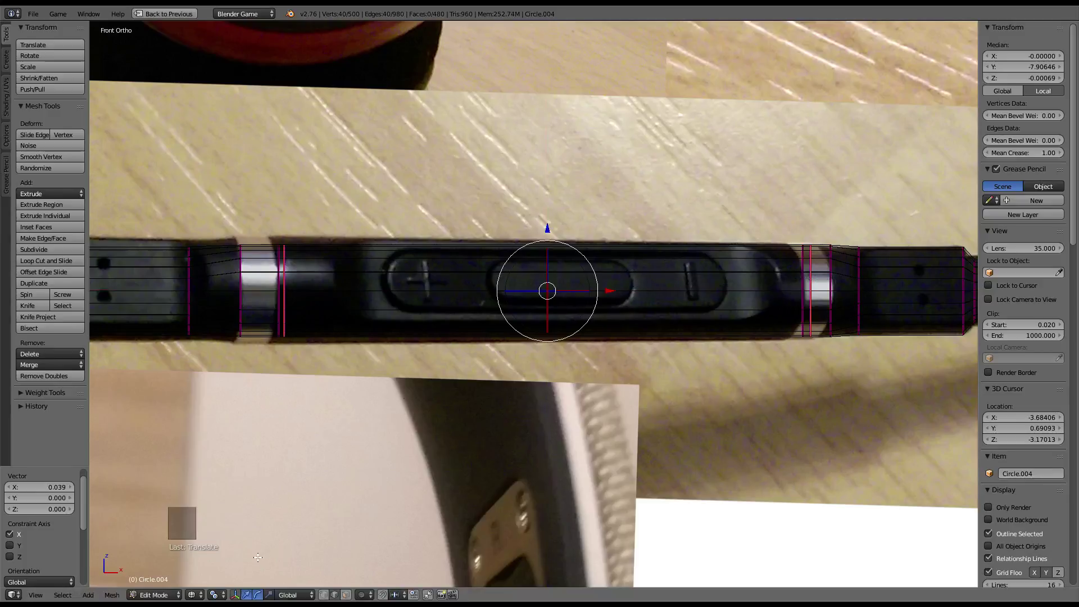
Stretch the selected section along the remote's length with scale
scroll(down, 3)
key(s)
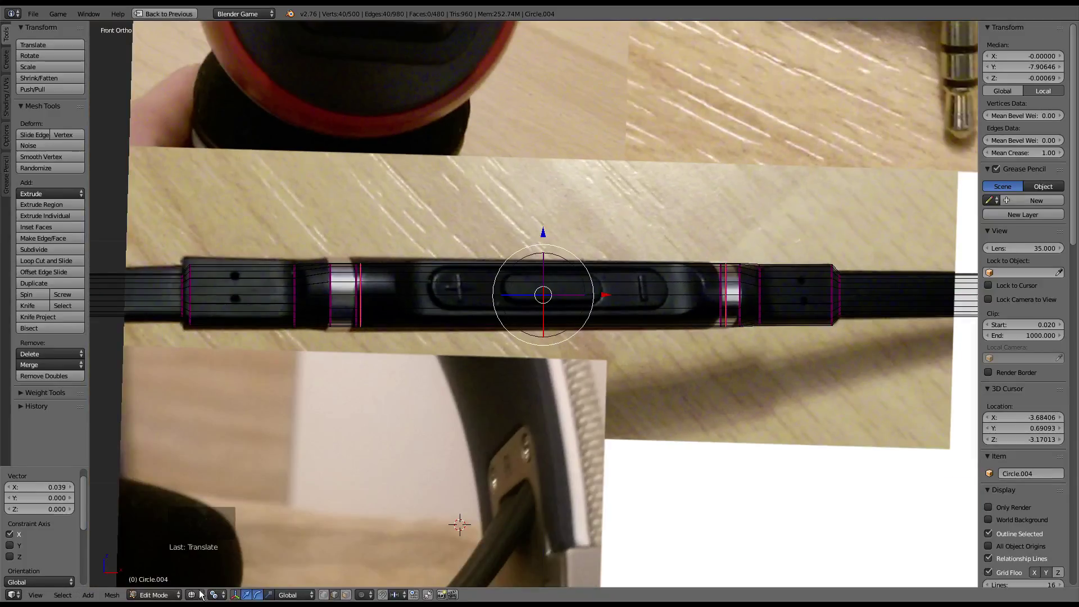
click(211, 597)
scroll(up, 3)
key(s)
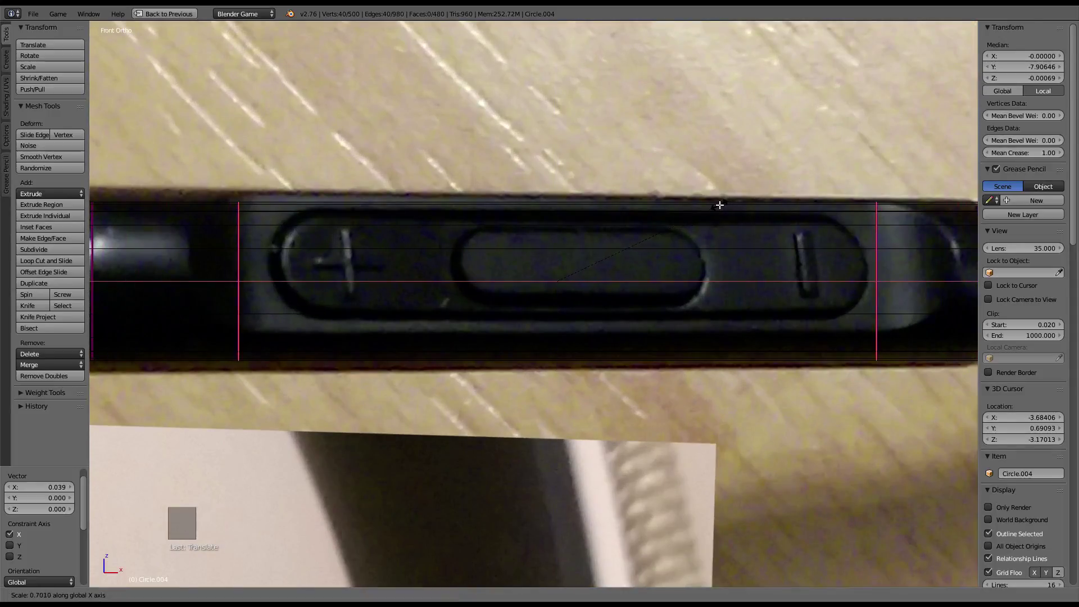
middle_click(825, 250)
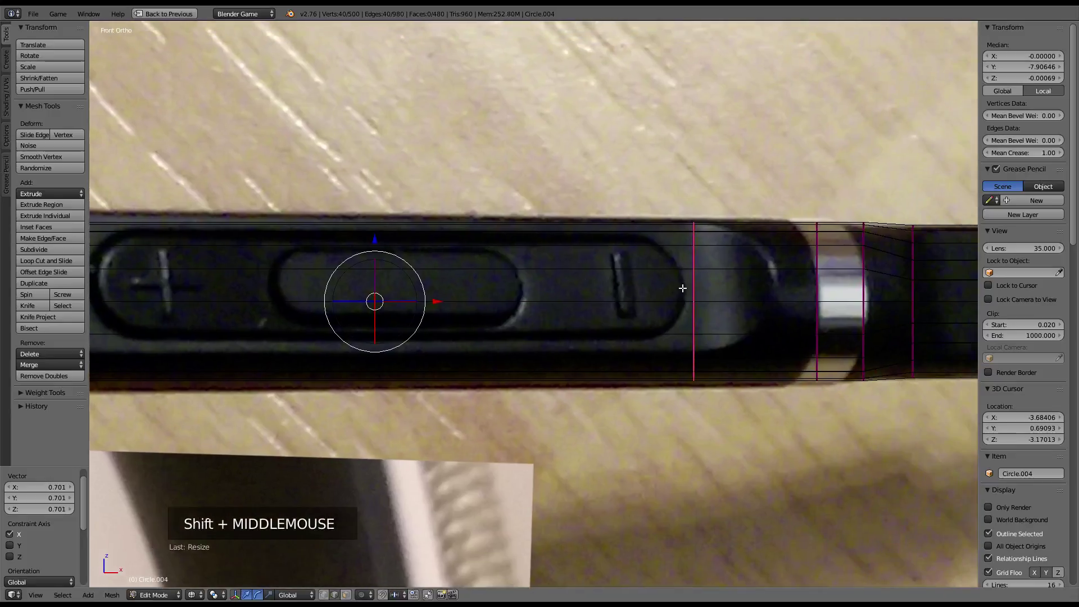
Pick an edge ring and a vertex near the slot, checking it from front, top and perspective views
right_click(688, 286)
scroll(down, 3)
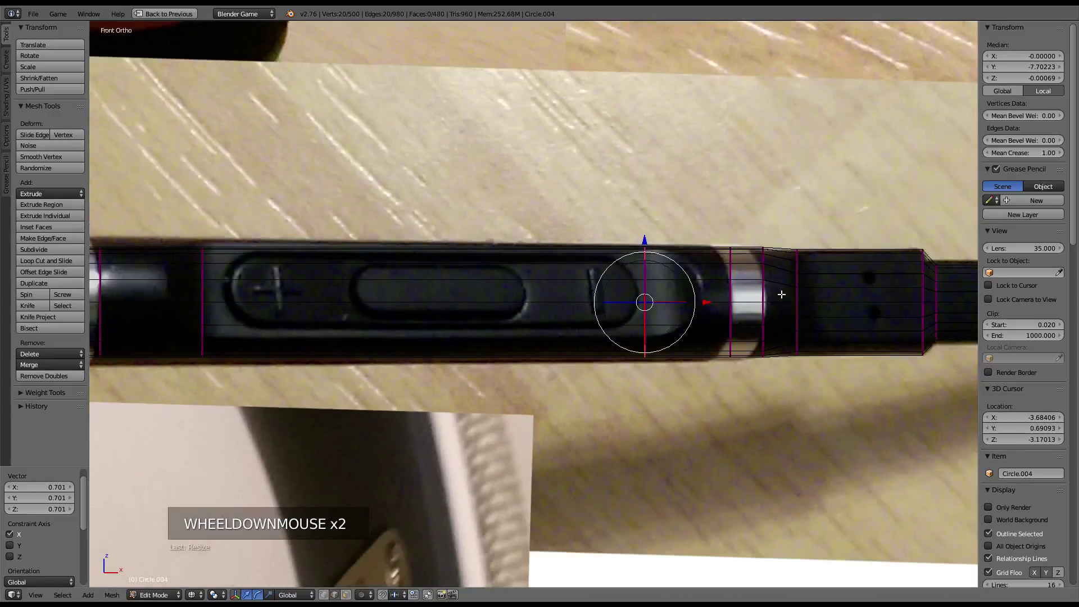
click(708, 307)
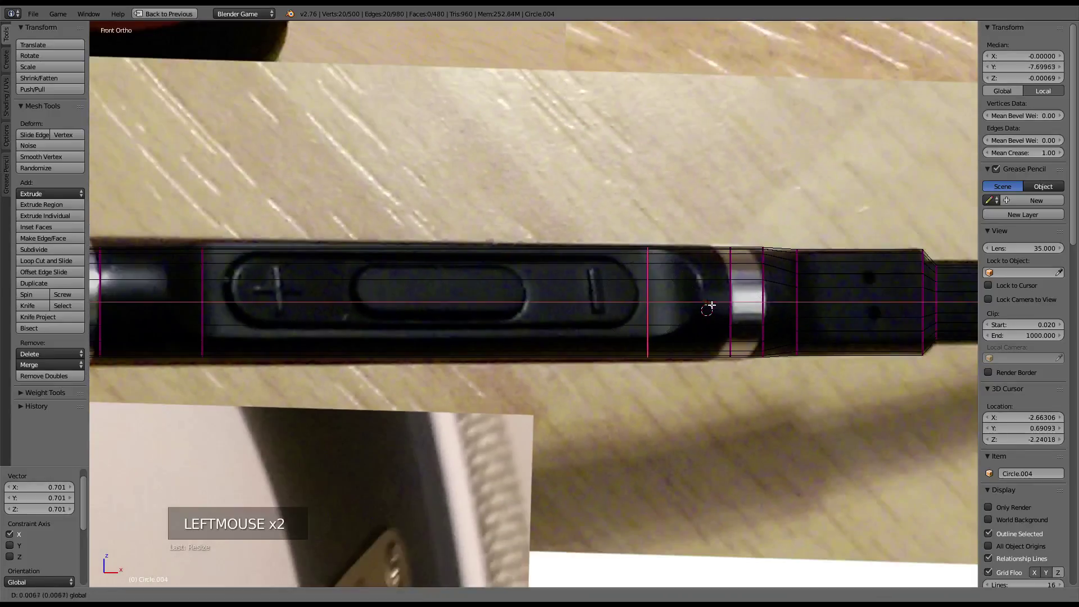
right_click(271, 253)
scroll(down, 3)
key(KP_5)
scroll(up, 3)
scroll(up, 3)
key(KP_5)
scroll(up, 3)
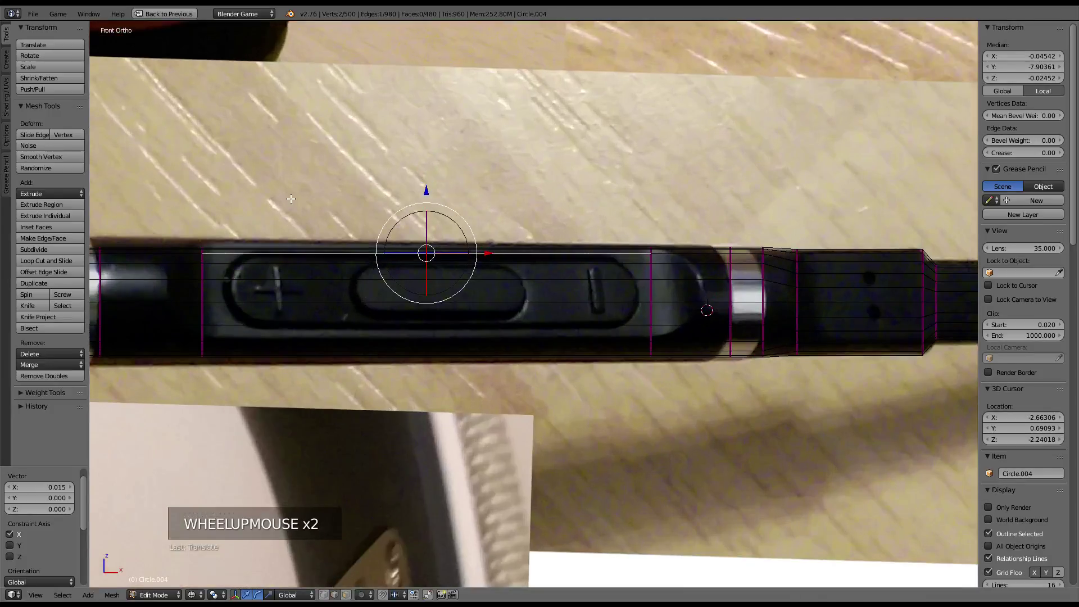
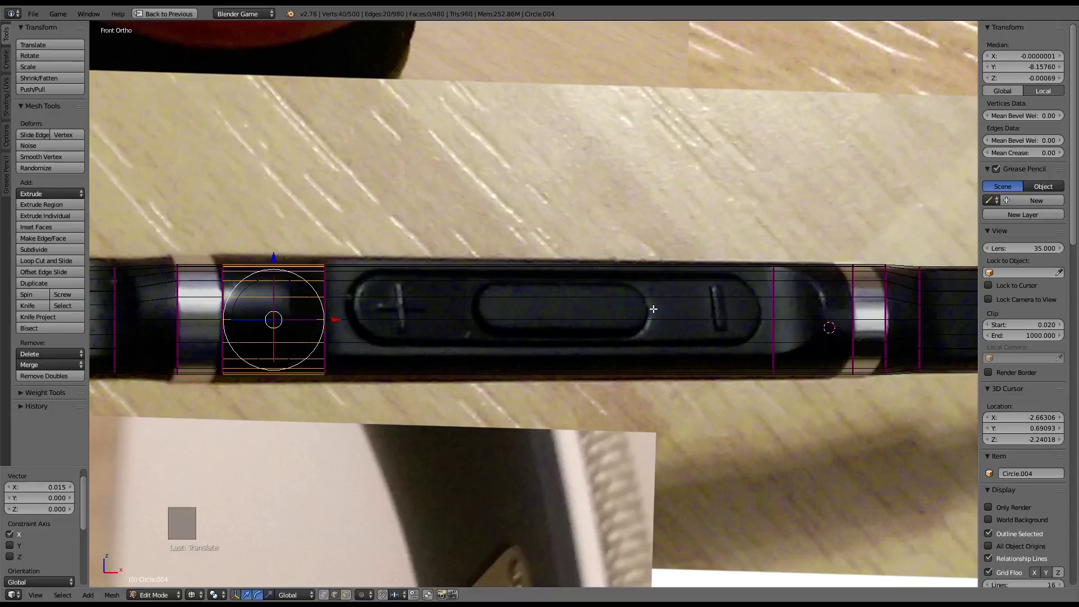
scroll(down, 3)
scroll(up, 3)
key(KP_5)
middle_click(653, 304)
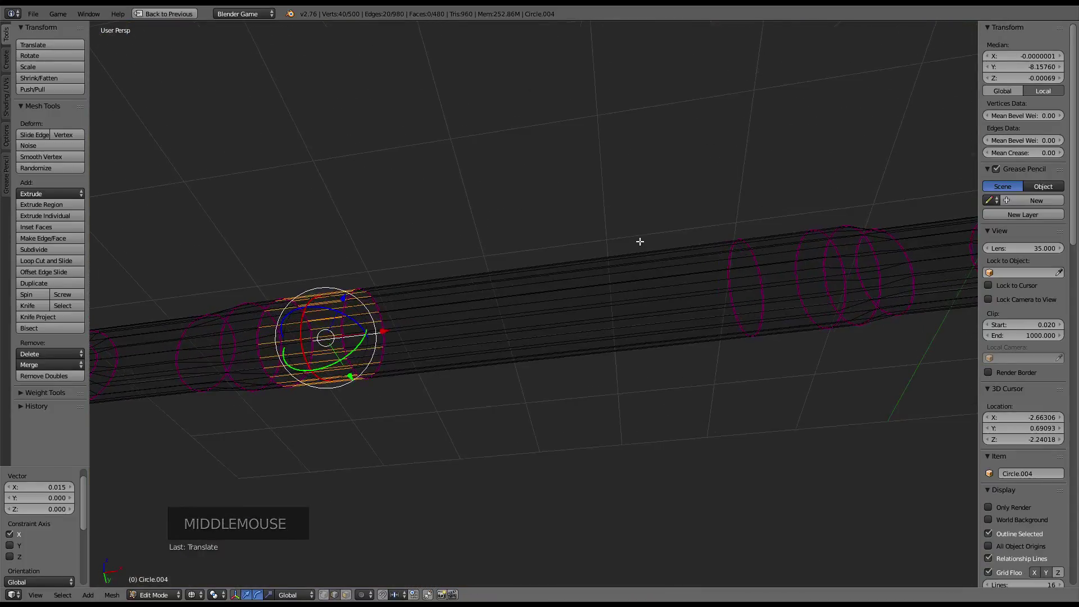
key(KP_7)
key(KP_5)
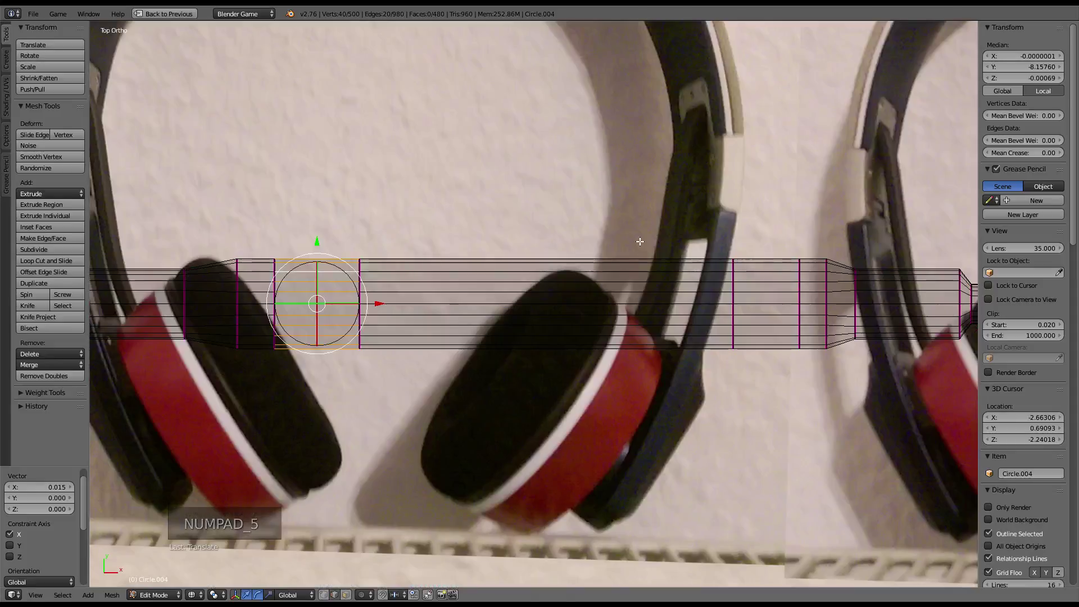
key(KP_1)
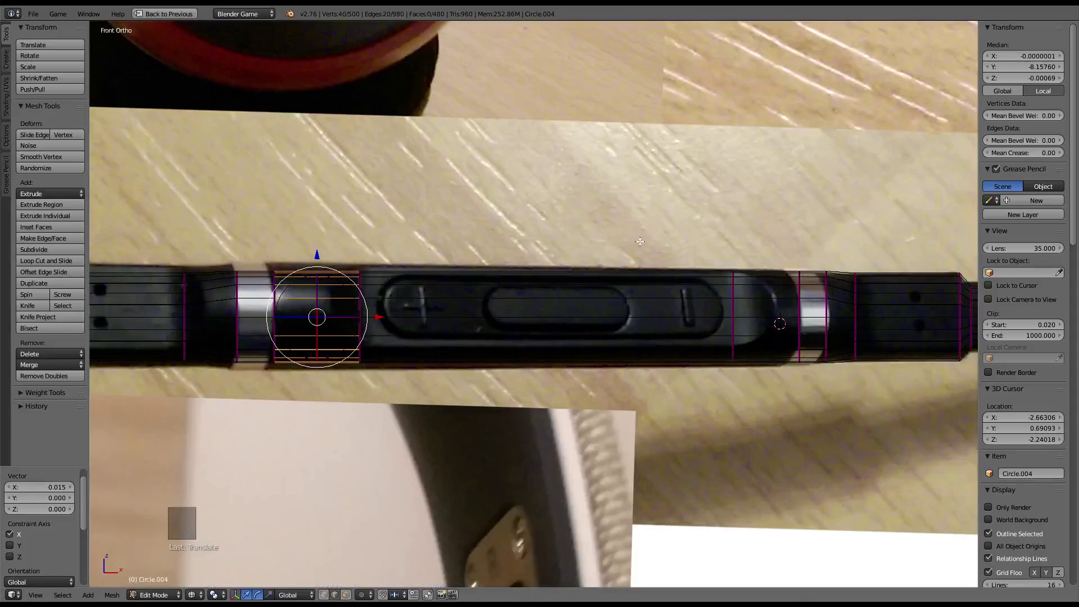
scroll(up, 3)
scroll(down, 3)
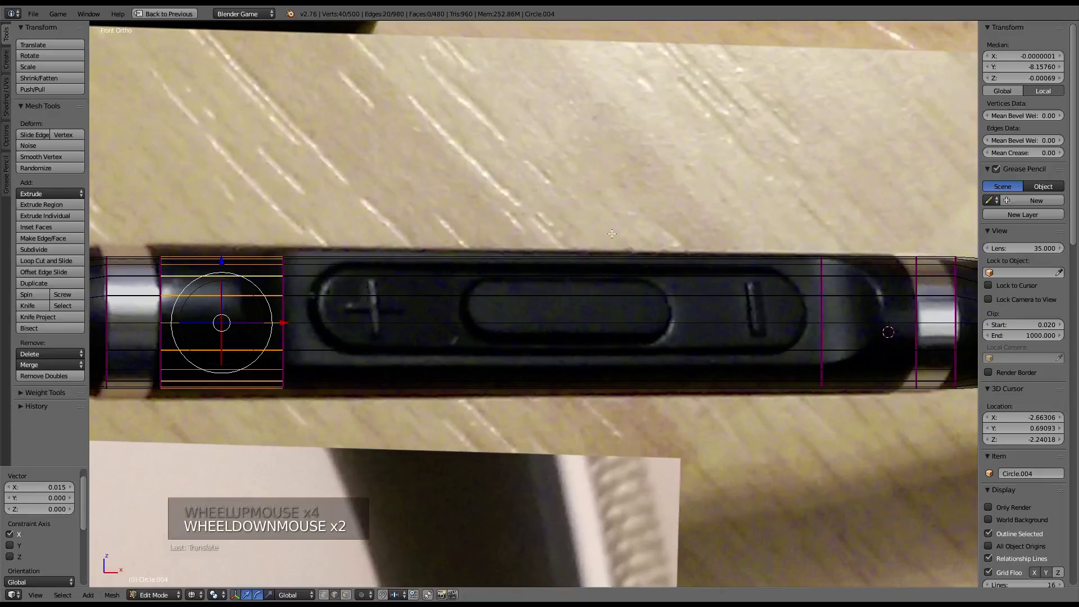
Subdivide the middle face strip with 1 cut and inspect the new strip in see-through display
right_click(240, 292)
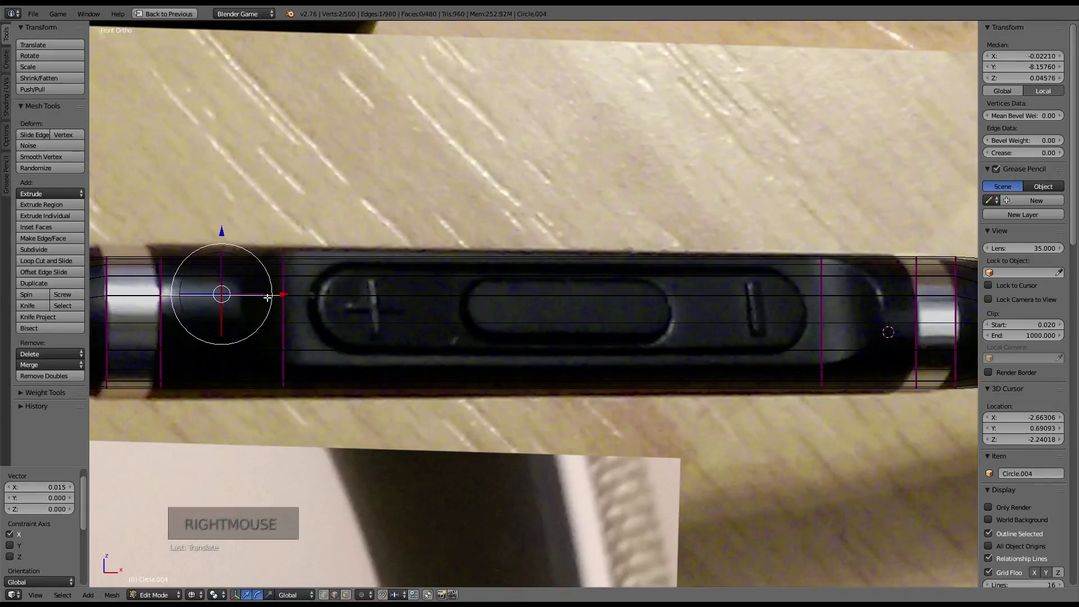
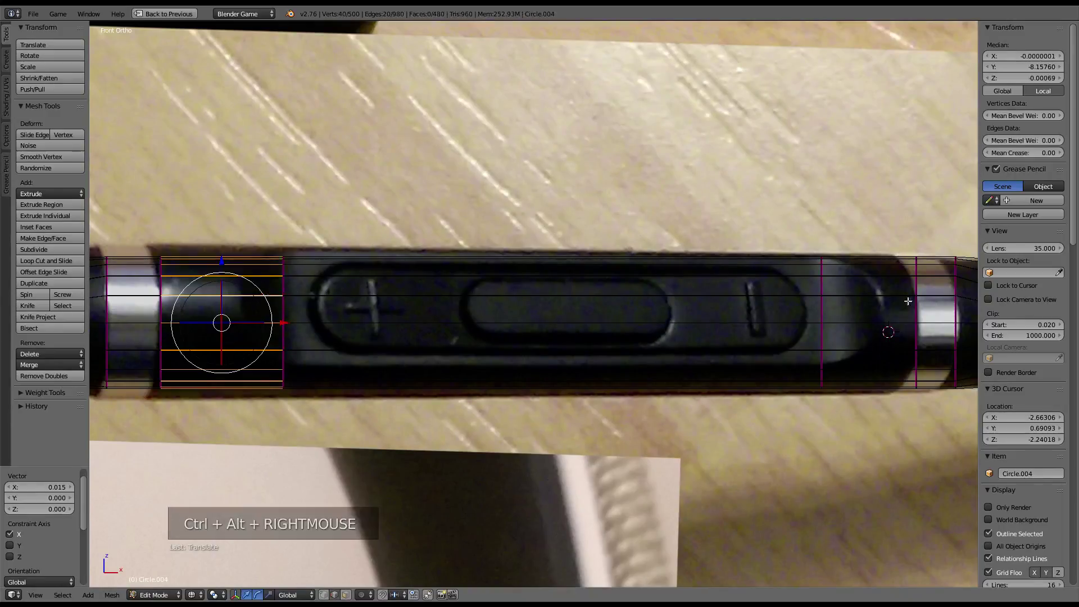
key(w)
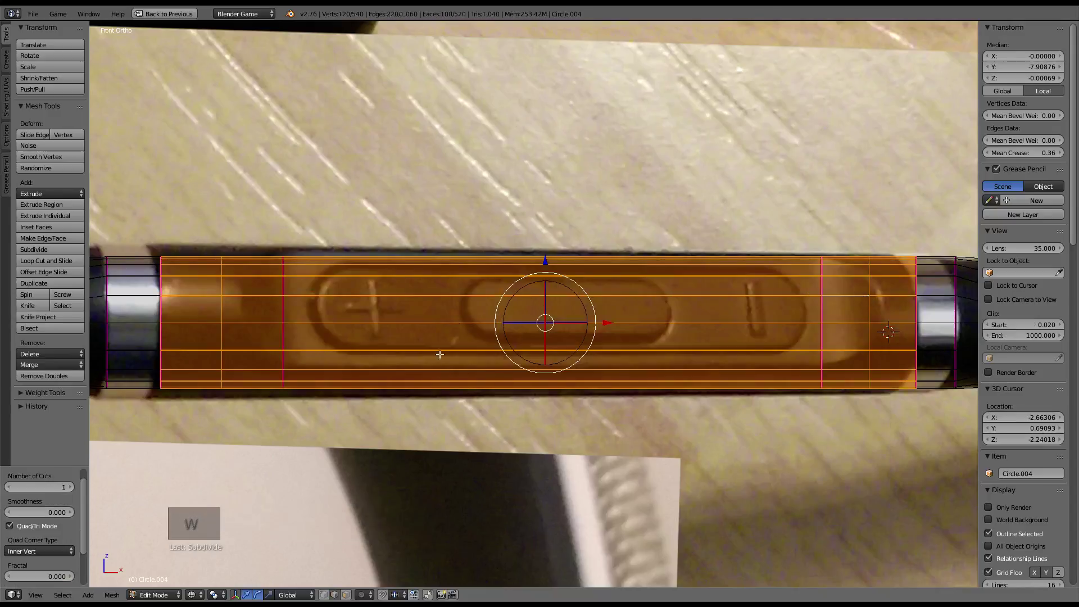
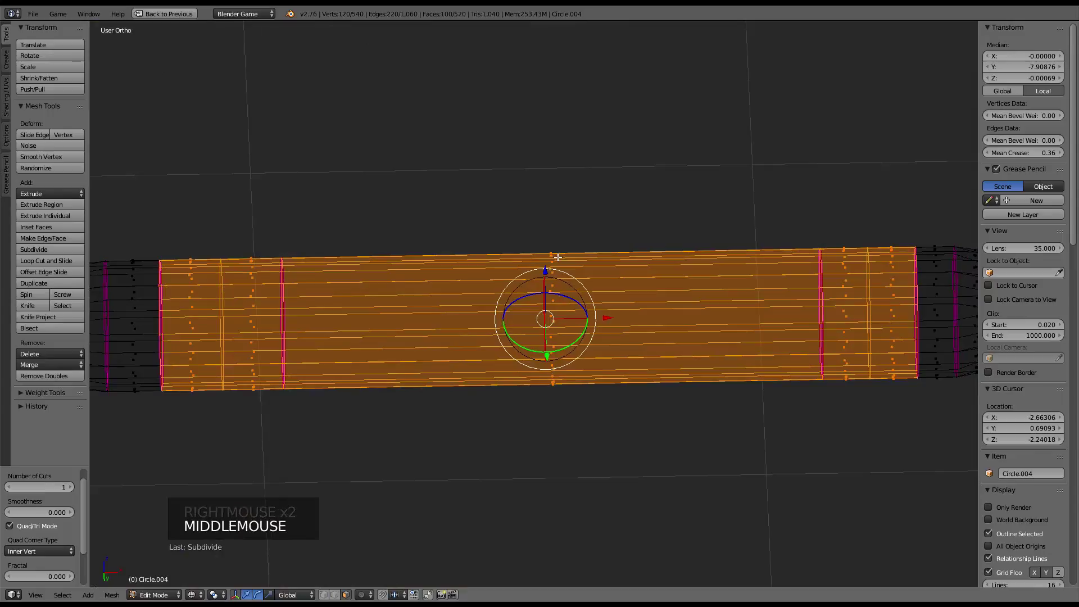
key(KP_1)
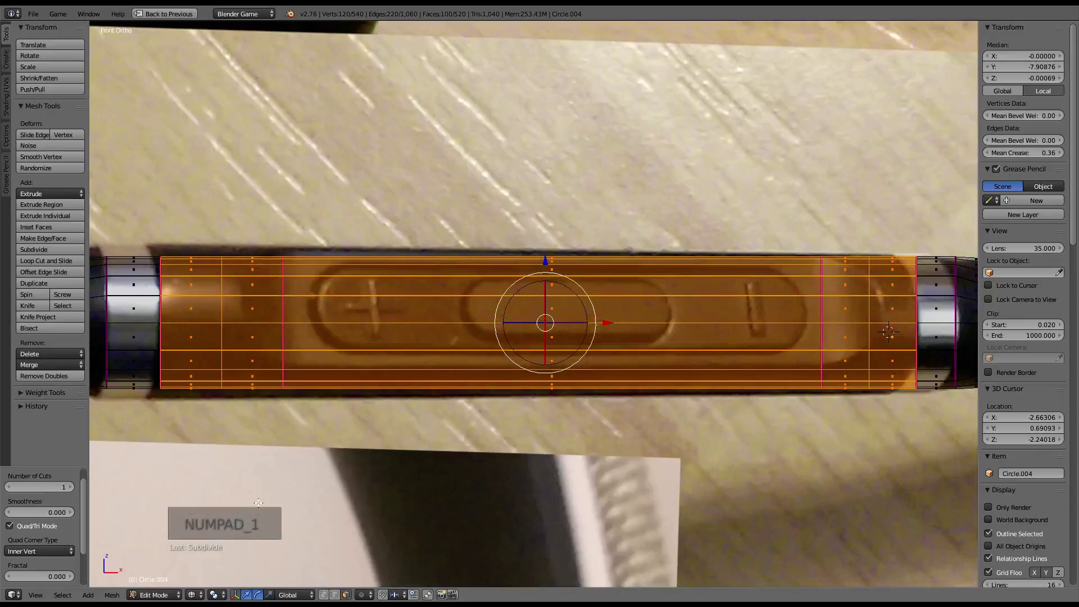
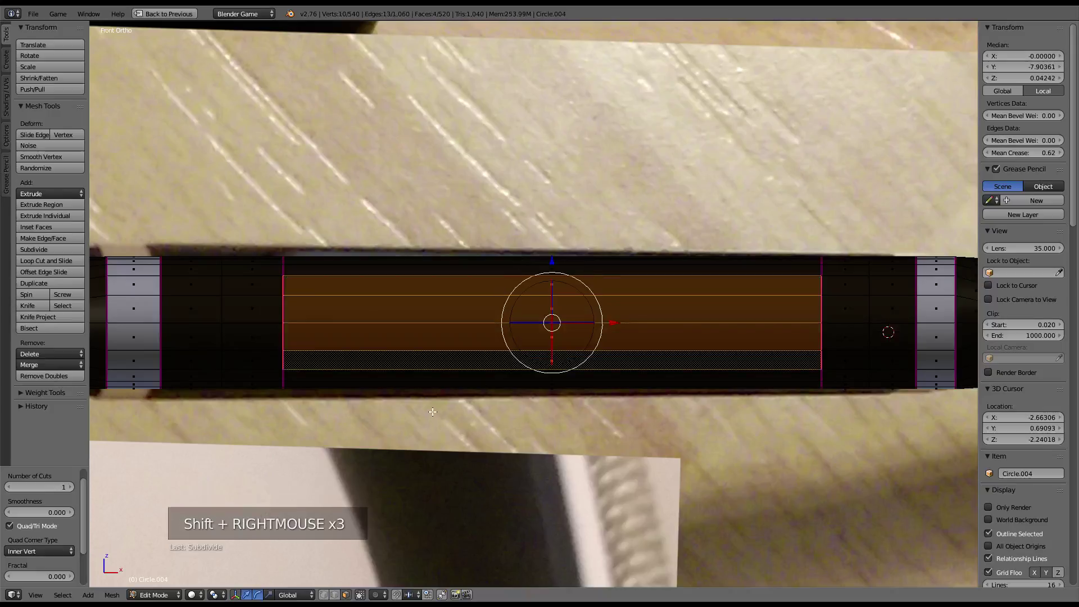
key(z)
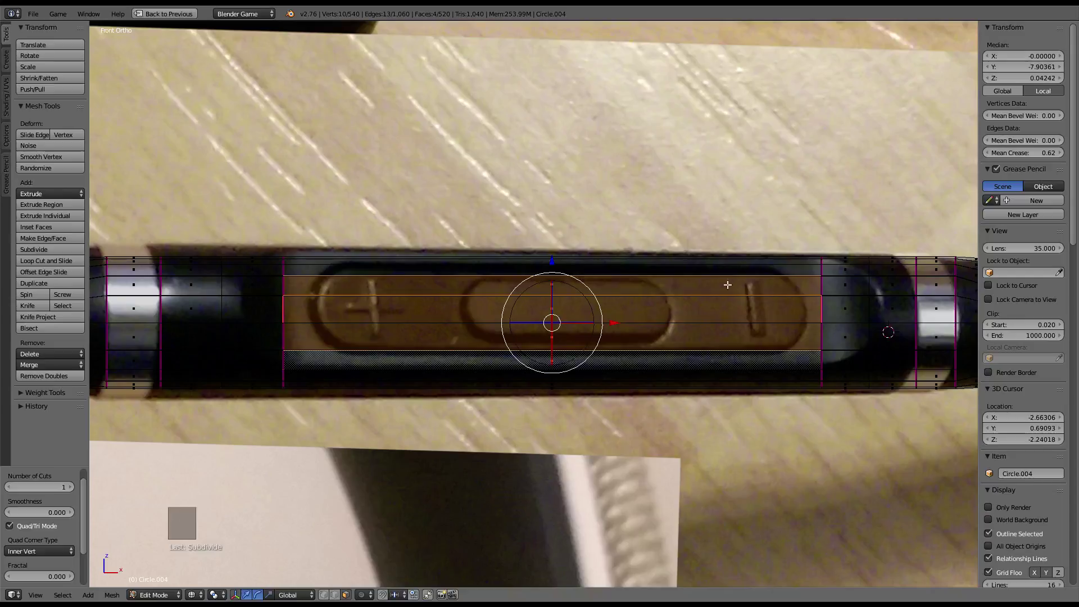
middle_click(575, 274)
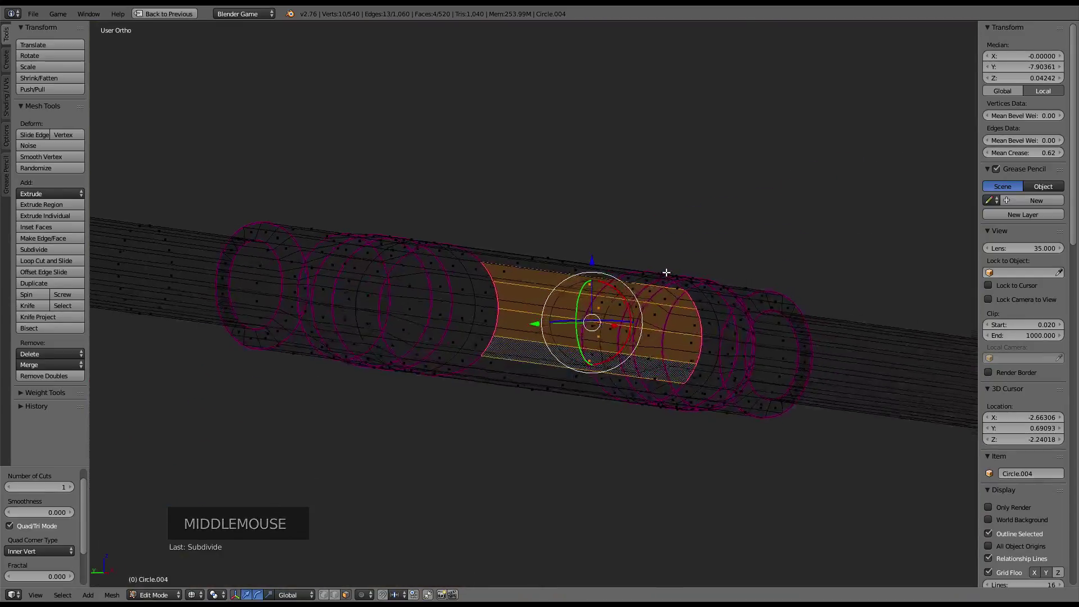
click(535, 326)
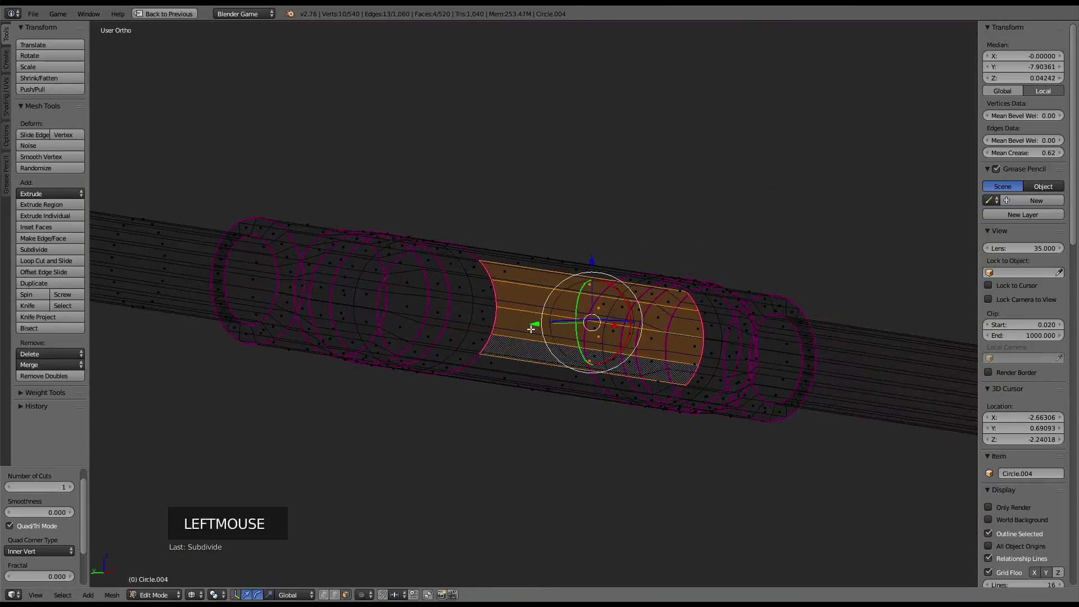
middle_click(565, 317)
key(KP_1)
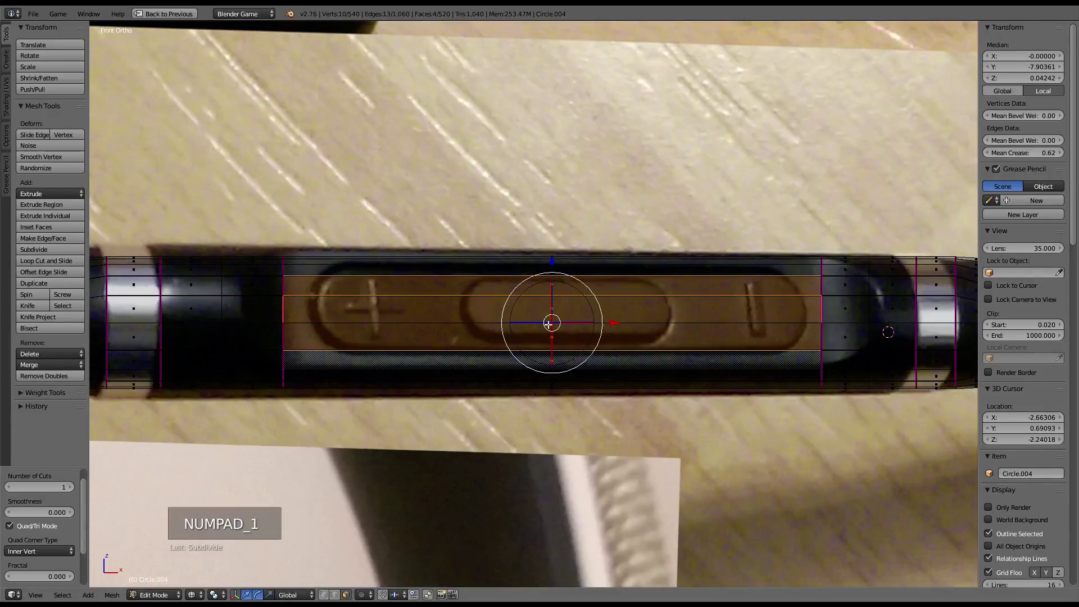
key(KP_5)
Flatten the button strip on Y and sink it into the remote, checking the recess in Object Mode
scroll(down, 3)
middle_click(546, 273)
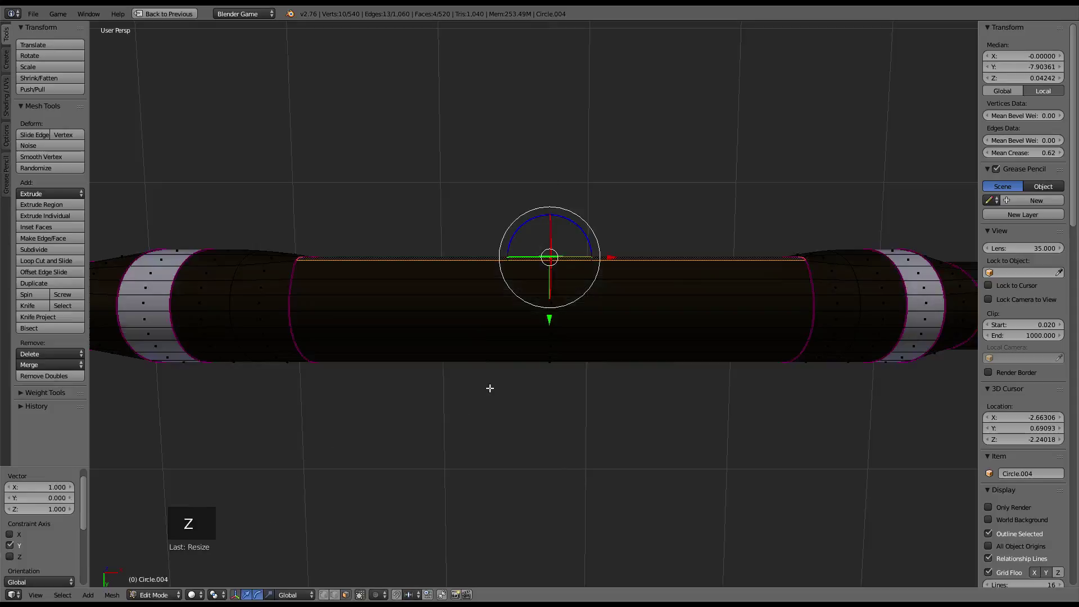
click(548, 320)
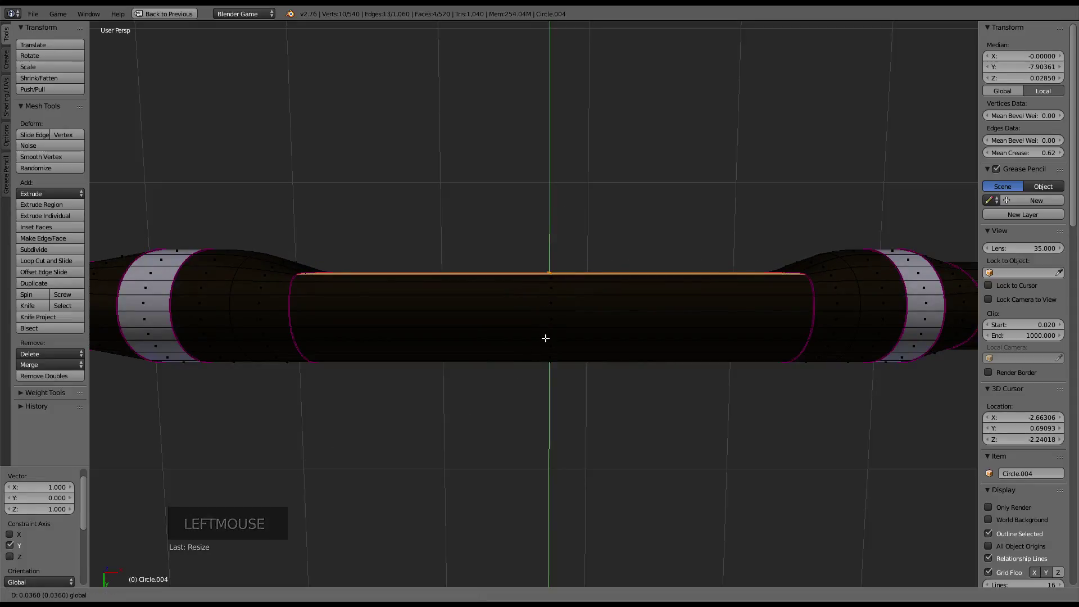
click(553, 310)
key(Tab)
scroll(down, 3)
middle_click(578, 224)
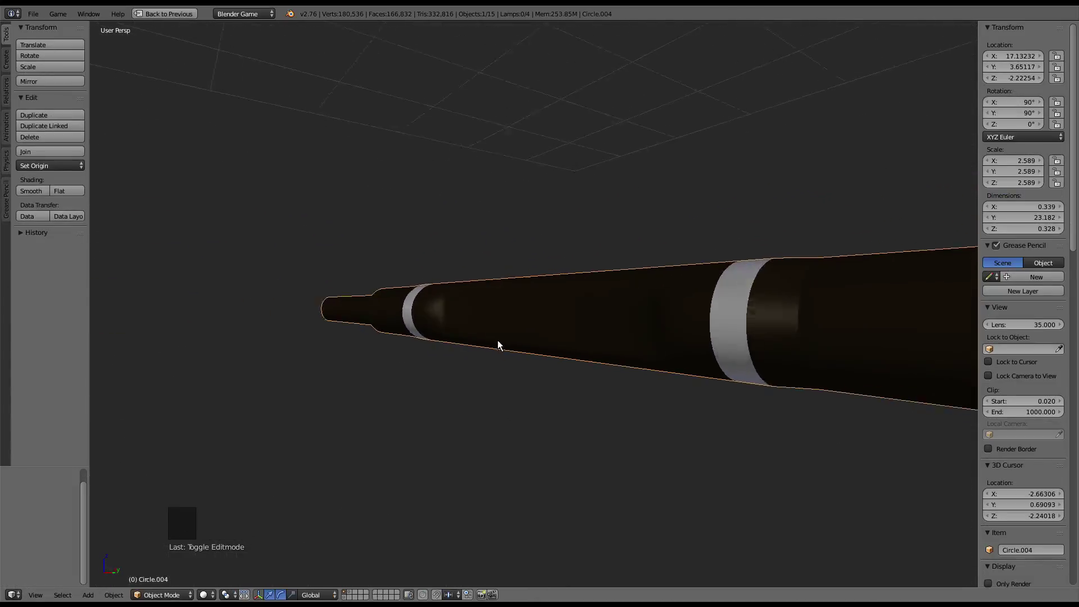
scroll(up, 3)
middle_click(566, 332)
Back in Edit Mode, select the slot's end edges, resize them and crease them fully
key(Tab)
middle_click(523, 313)
middle_click(528, 317)
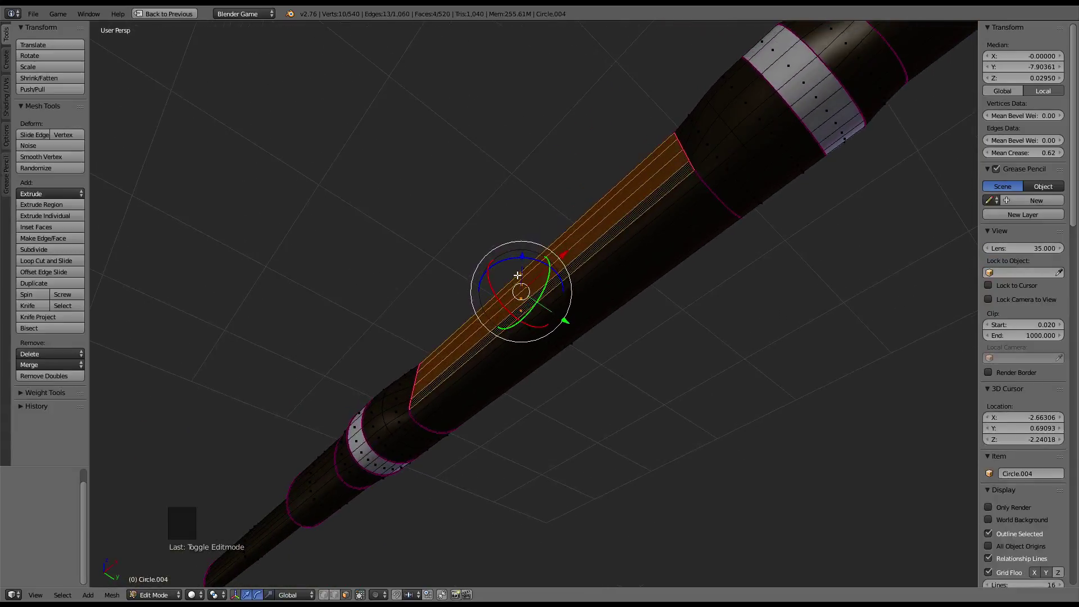
middle_click(538, 309)
scroll(up, 3)
middle_click(600, 333)
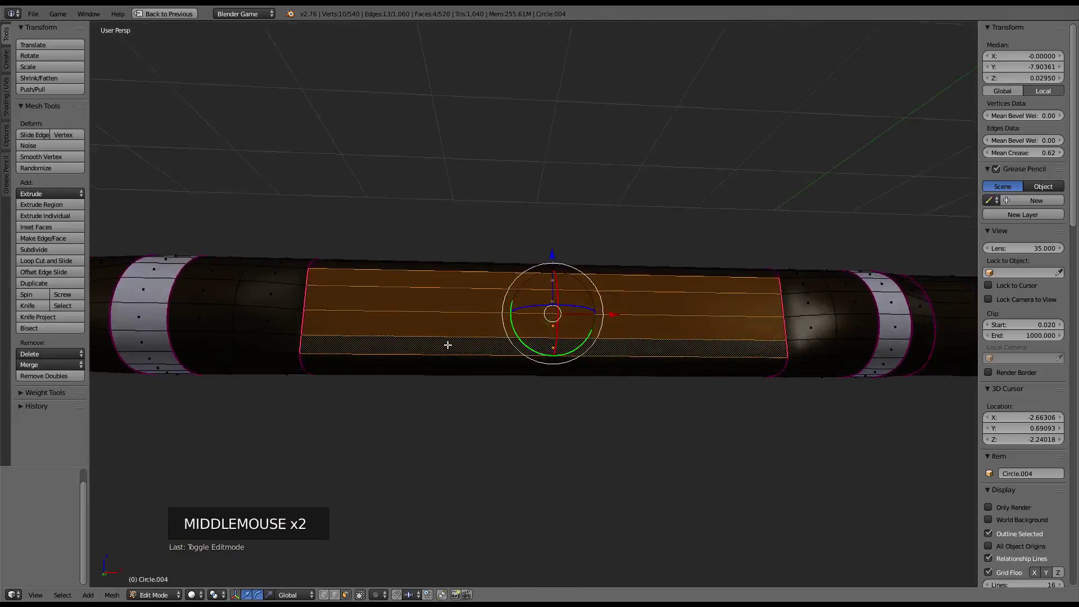
click(342, 598)
right_click(308, 322)
right_click(310, 299)
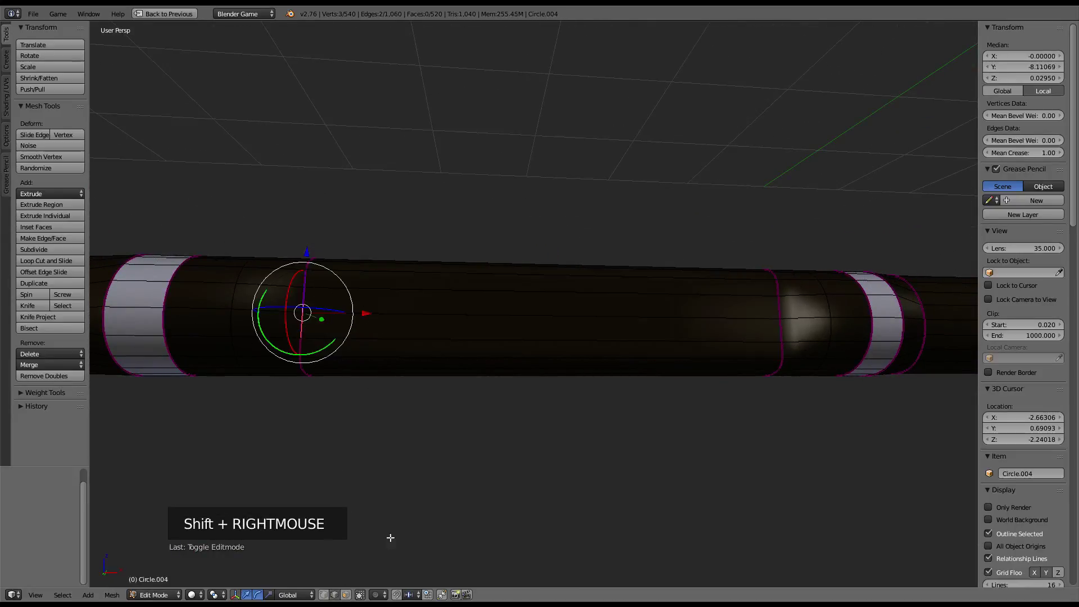
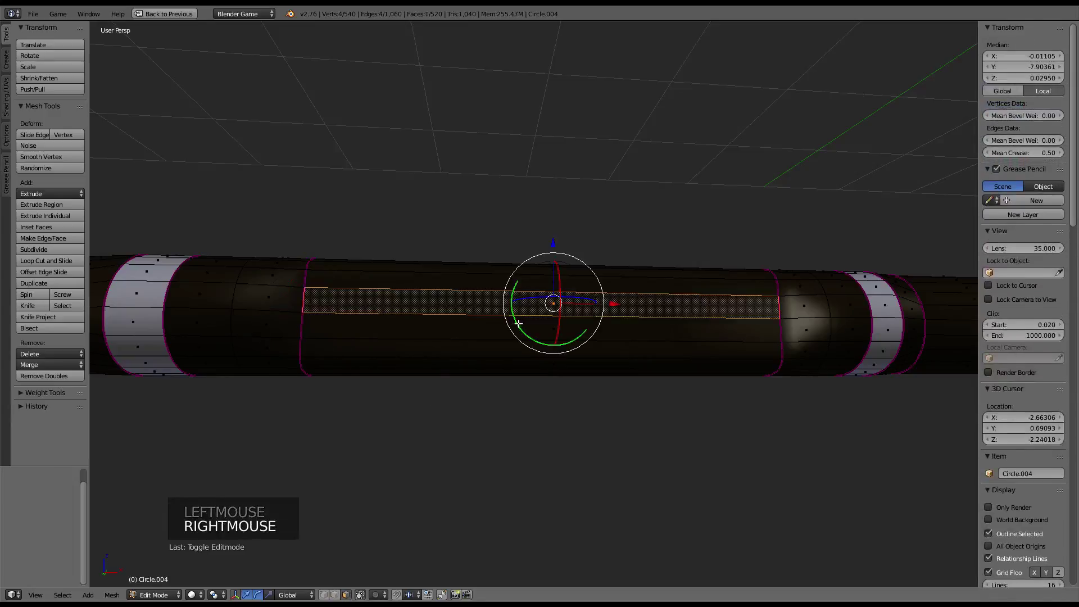
right_click(522, 322)
key(s)
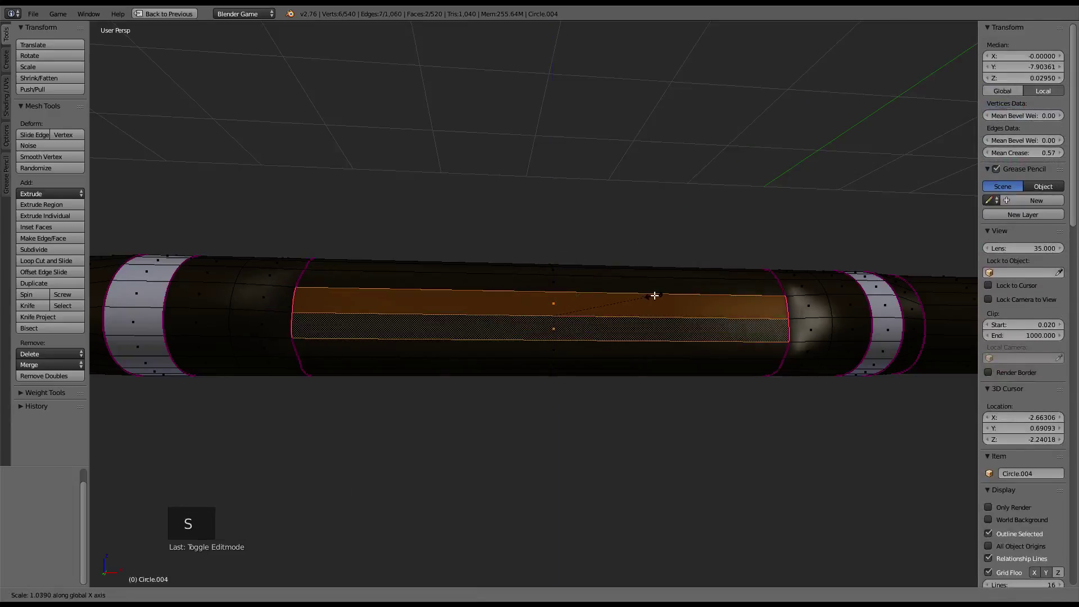
middle_click(655, 293)
key(Tab)
middle_click(626, 310)
key(Tab)
Mark the slot edges sharp via Ctrl+E and begin selecting the edges running along the slot
right_click(431, 311)
key(ctrl+e)
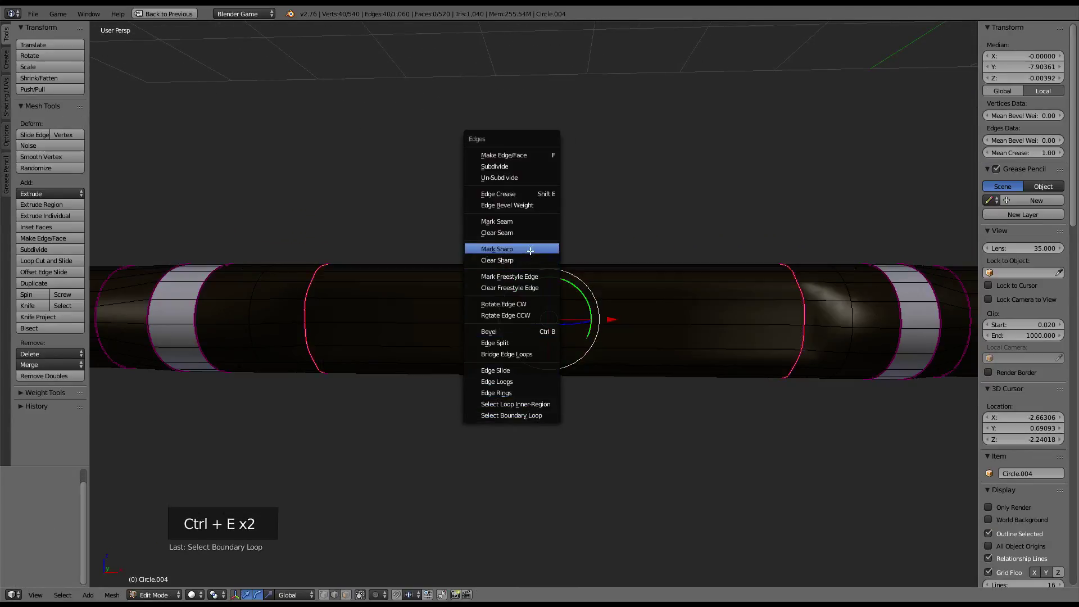
key(Tab)
middle_click(535, 255)
scroll(down, 3)
middle_click(511, 240)
key(Tab)
middle_click(379, 320)
middle_click(445, 313)
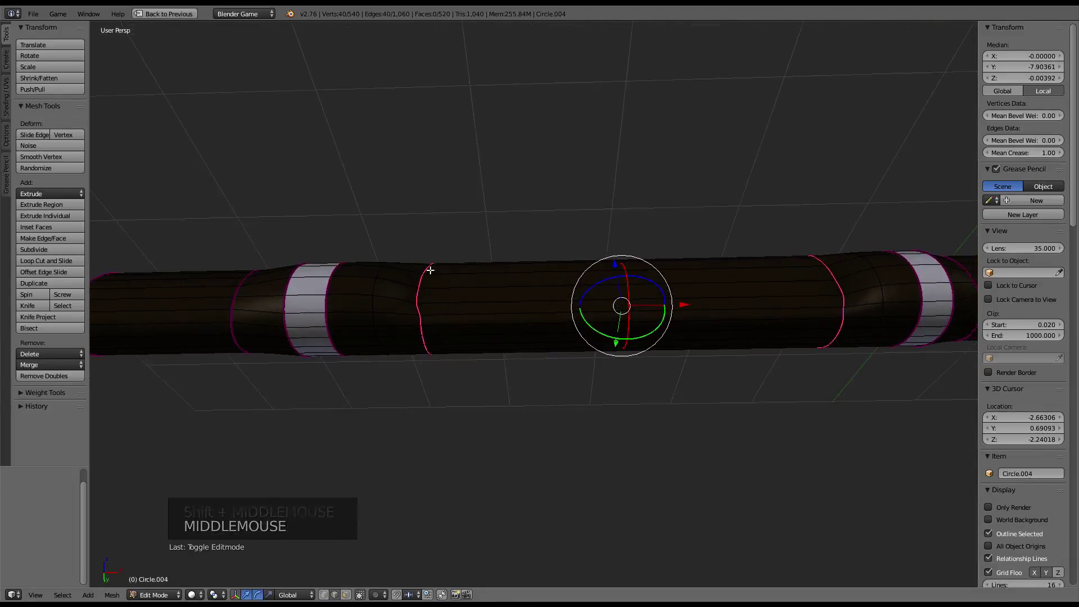
right_click(371, 281)
right_click(873, 280)
Finish selecting the slot's long edges, mark them sharp and leave Edit Mode
right_click(879, 272)
right_click(375, 287)
key(ctrl+e)
key(Tab)
Orbit and zoom around the cable remote to inspect it along its full length
middle_click(527, 236)
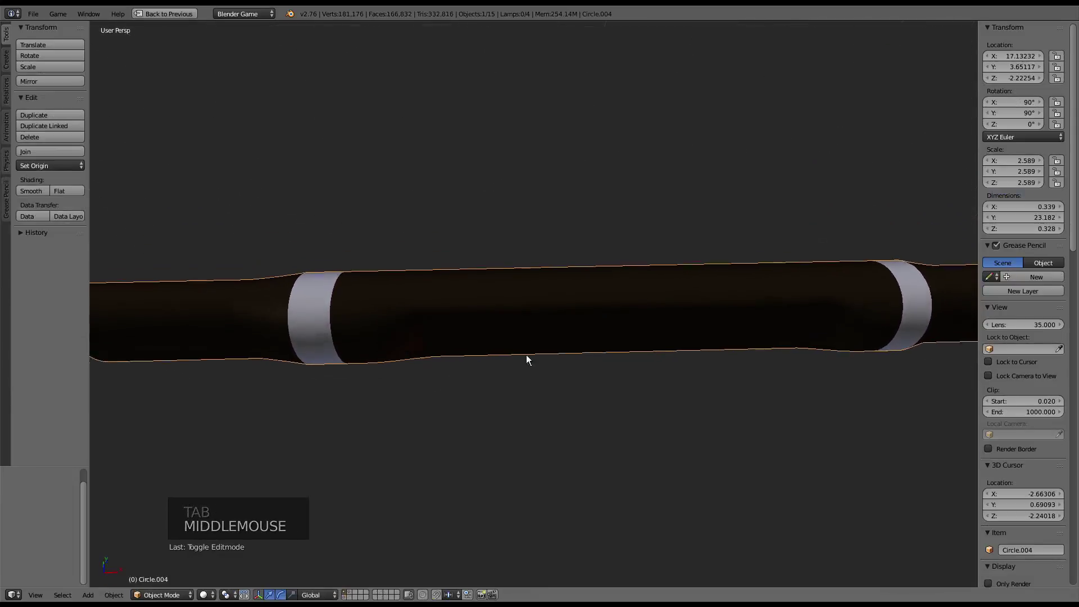
middle_click(524, 251)
middle_click(675, 234)
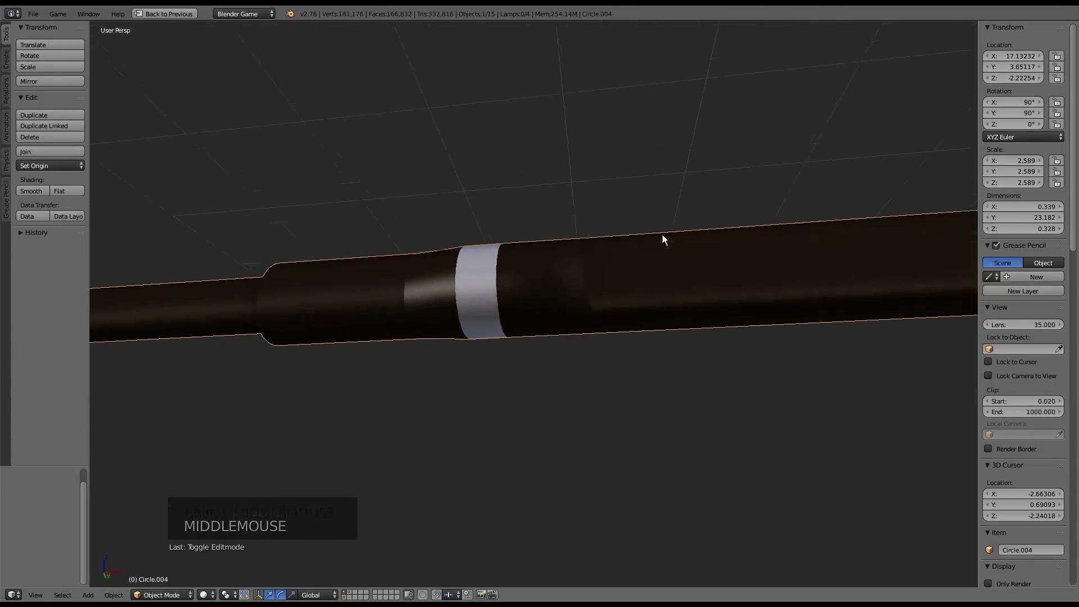
scroll(down, 3)
middle_click(665, 235)
scroll(up, 3)
middle_click(660, 263)
middle_click(484, 272)
middle_click(551, 286)
middle_click(570, 291)
scroll(up, 3)
middle_click(651, 293)
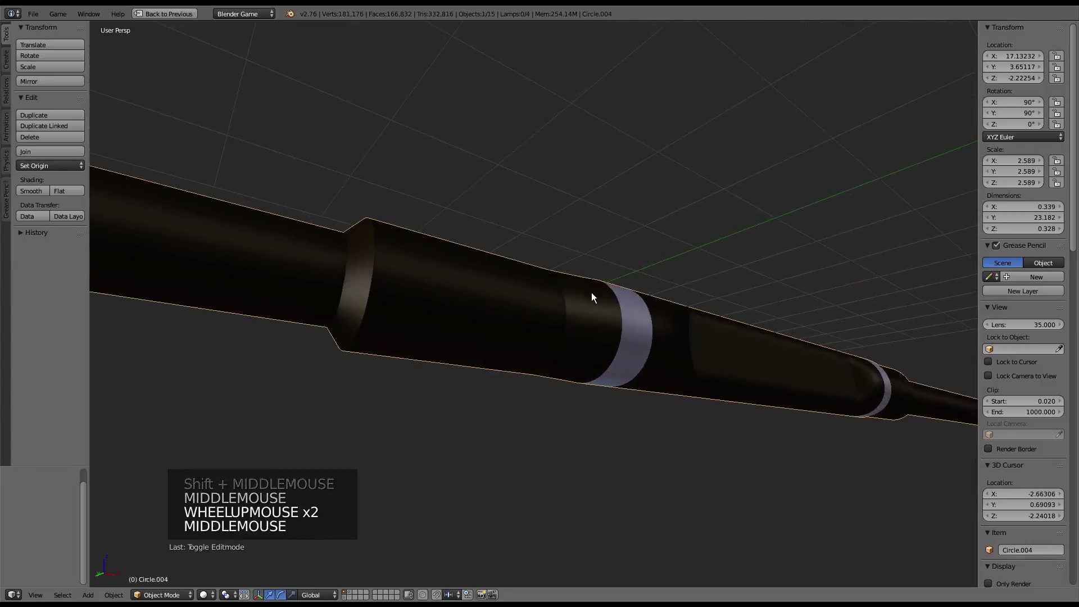
scroll(down, 3)
middle_click(593, 295)
middle_click(601, 283)
scroll(up, 3)
middle_click(486, 261)
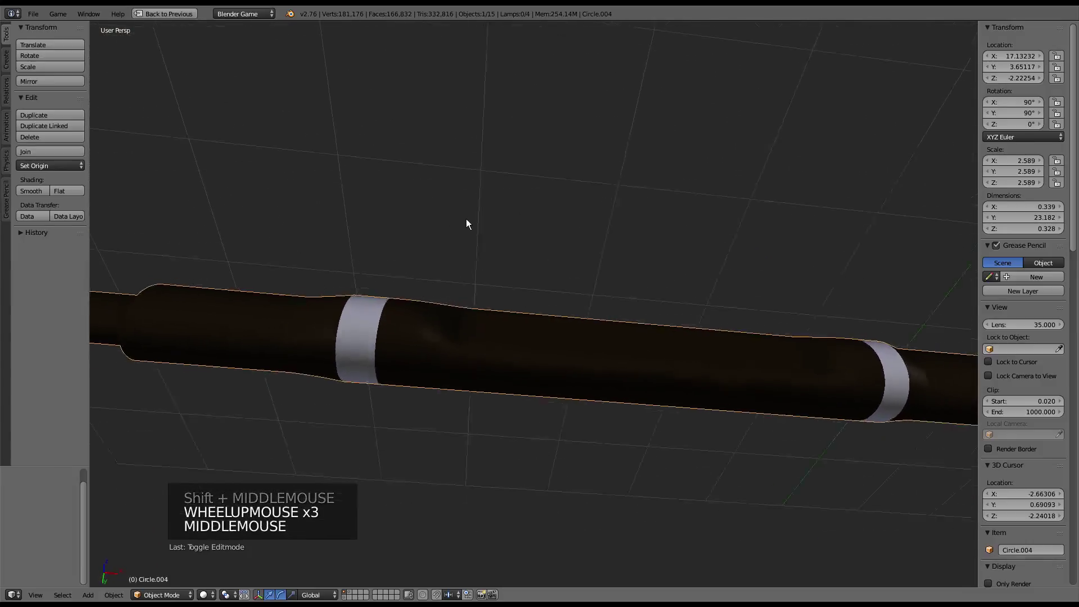
scroll(down, 3)
middle_click(405, 289)
scroll(up, 3)
scroll(up, 3)
middle_click(467, 298)
scroll(up, 3)
middle_click(501, 300)
Re-enter Edit Mode on the 540-vertex remote mesh and orbit to a working angle
key(Tab)
middle_click(480, 248)
middle_click(501, 266)
scroll(up, 3)
middle_click(555, 292)
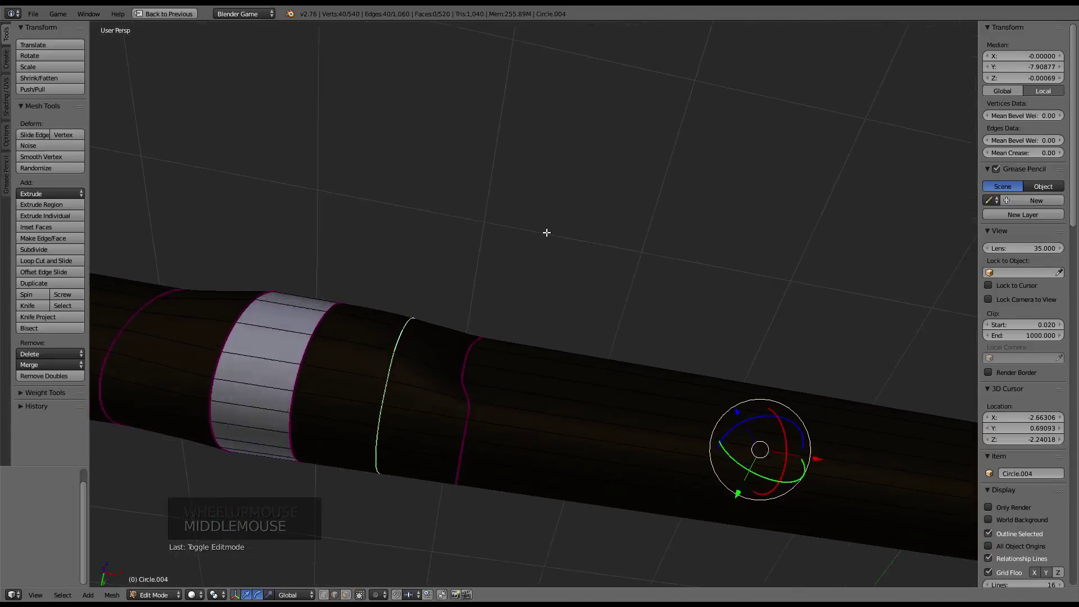
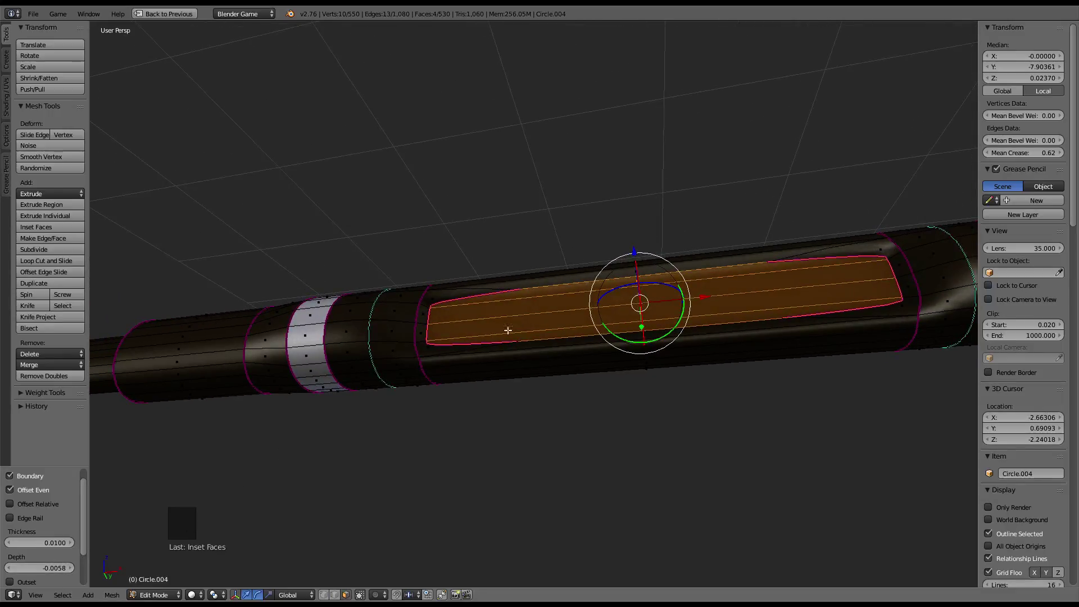
Crease the slot outline edges so they stay sharp, then inspect the result from several angles
right_click(457, 350)
key(ctrl+e)
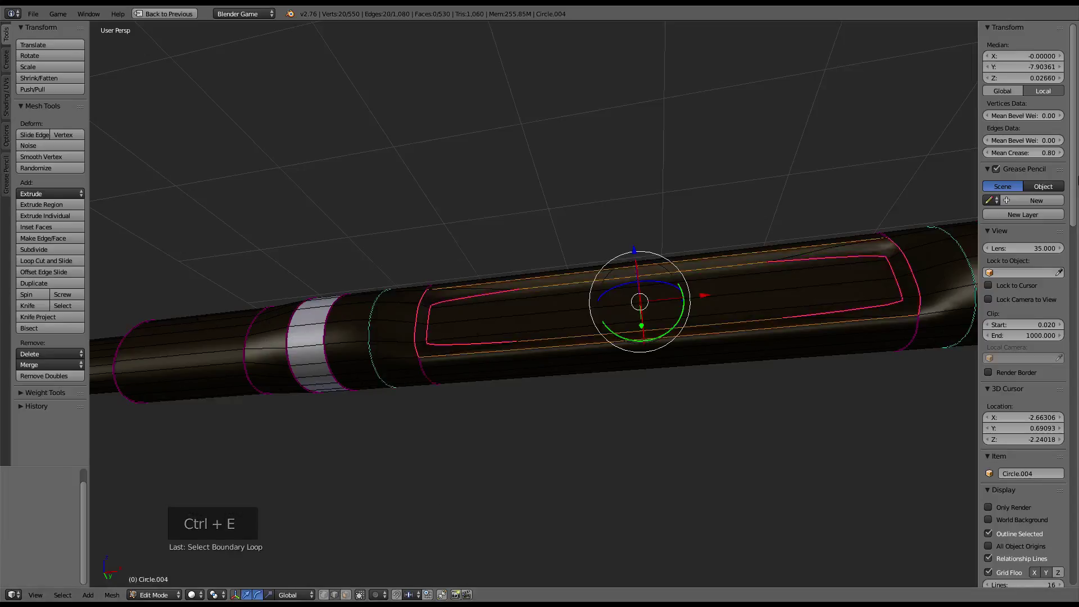
click(1042, 160)
middle_click(705, 269)
scroll(up, 3)
middle_click(704, 325)
scroll(up, 3)
middle_click(508, 328)
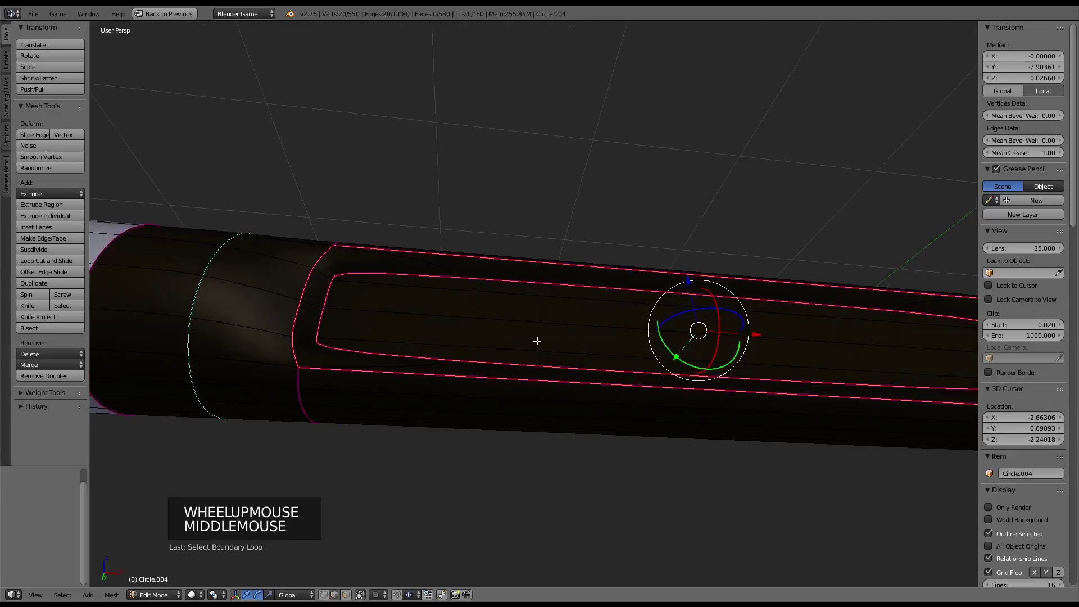
Undo the last slot changes and re-inset the slot faces by 0.01 with depth 0
key(ctrl+z)
key(ctrl+z)
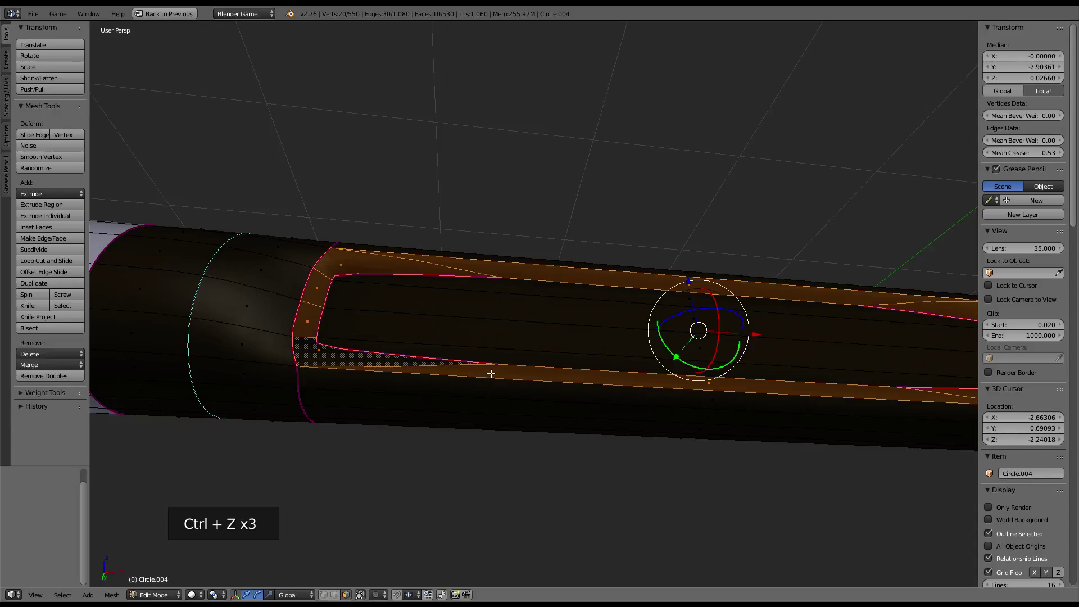
key(ctrl+z)
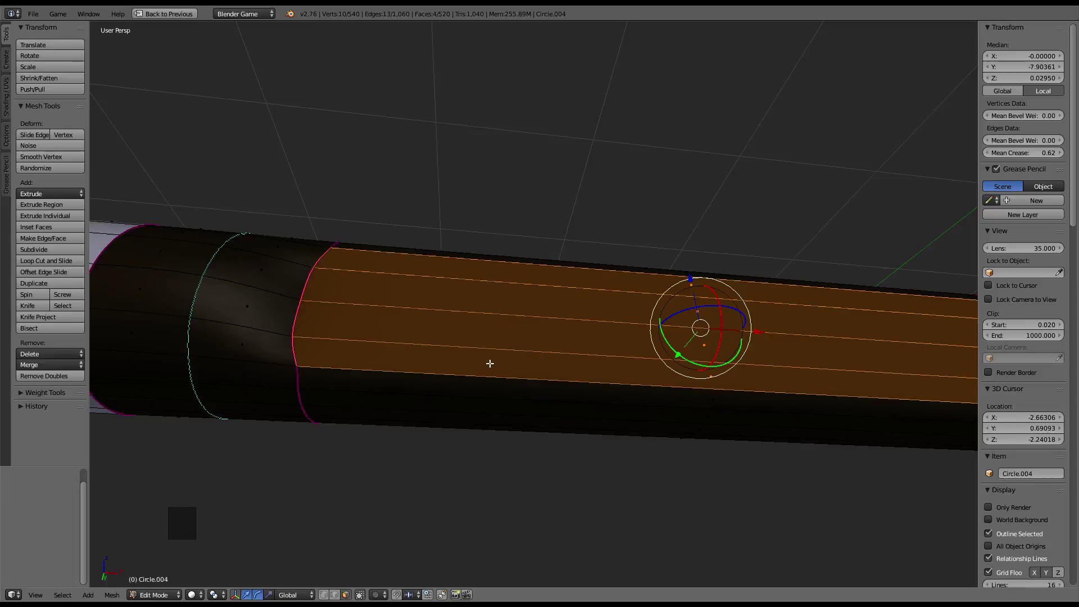
key(ctrl+f)
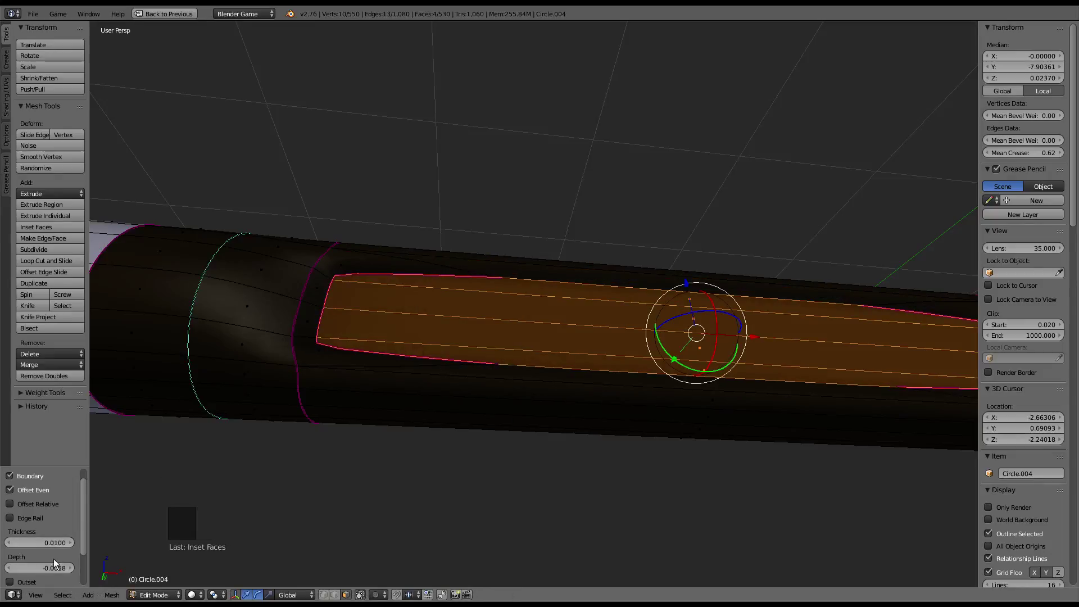
click(56, 566)
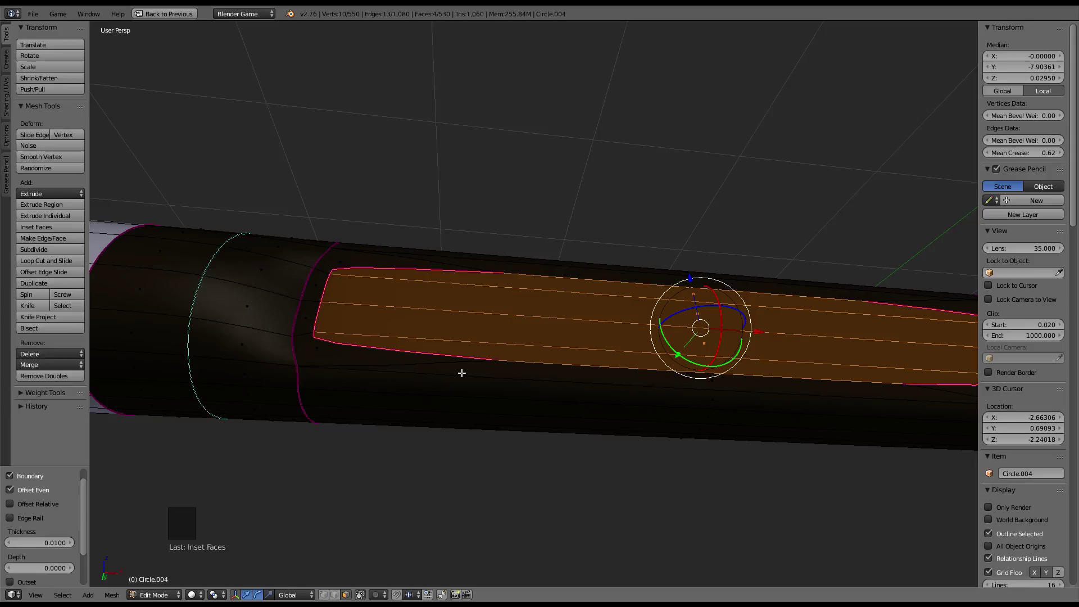
scroll(up, 3)
middle_click(462, 370)
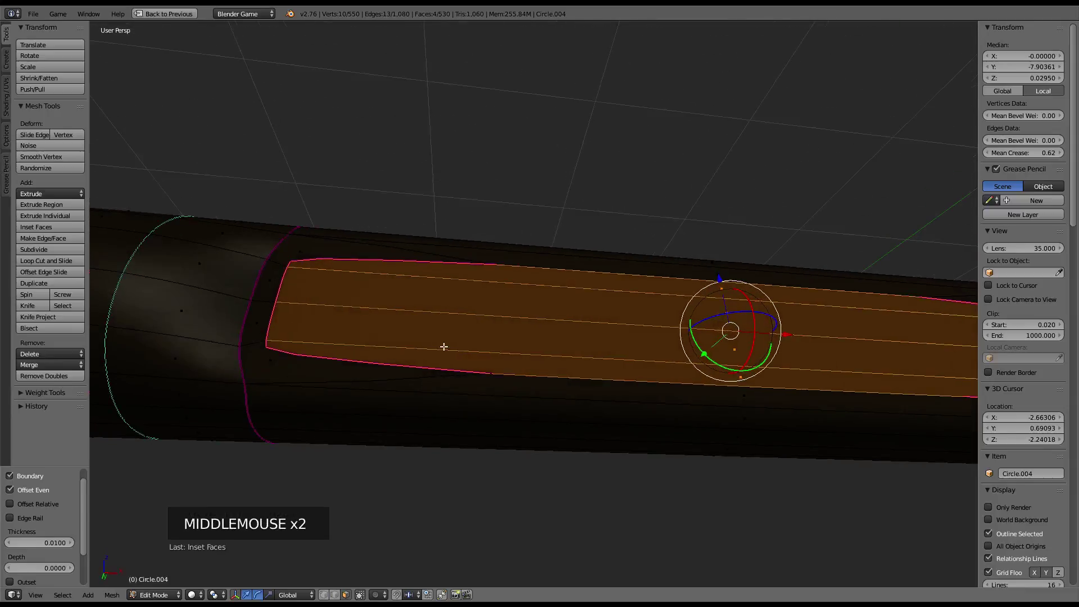
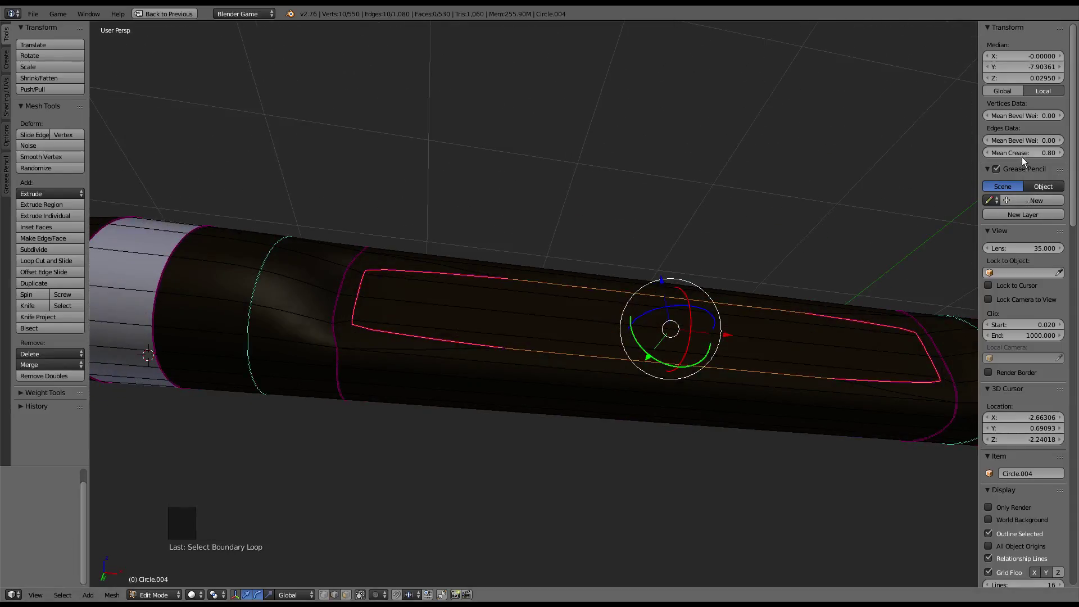
Select a group of slot vertices and adjust their crease strength
click(1022, 155)
right_click(429, 344)
middle_click(429, 346)
right_click(434, 268)
right_click(443, 255)
middle_click(541, 270)
right_click(577, 263)
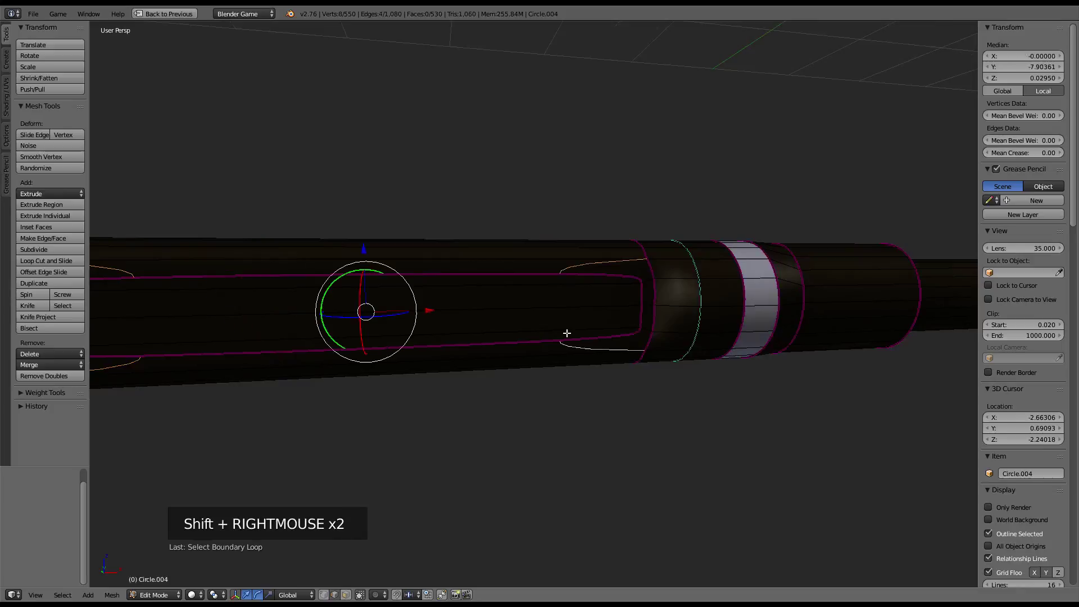
click(1045, 155)
Check the smoothed slot outside mesh editing from several angles, then return to editing
middle_click(536, 311)
middle_click(455, 273)
middle_click(440, 280)
middle_click(498, 336)
scroll(up, 3)
middle_click(579, 348)
key(Tab)
middle_click(579, 311)
scroll(down, 3)
middle_click(530, 349)
key(Tab)
scroll(up, 3)
Nudge the slot's corner vertices sideways along X on both ends of the slot
click(349, 599)
right_click(664, 294)
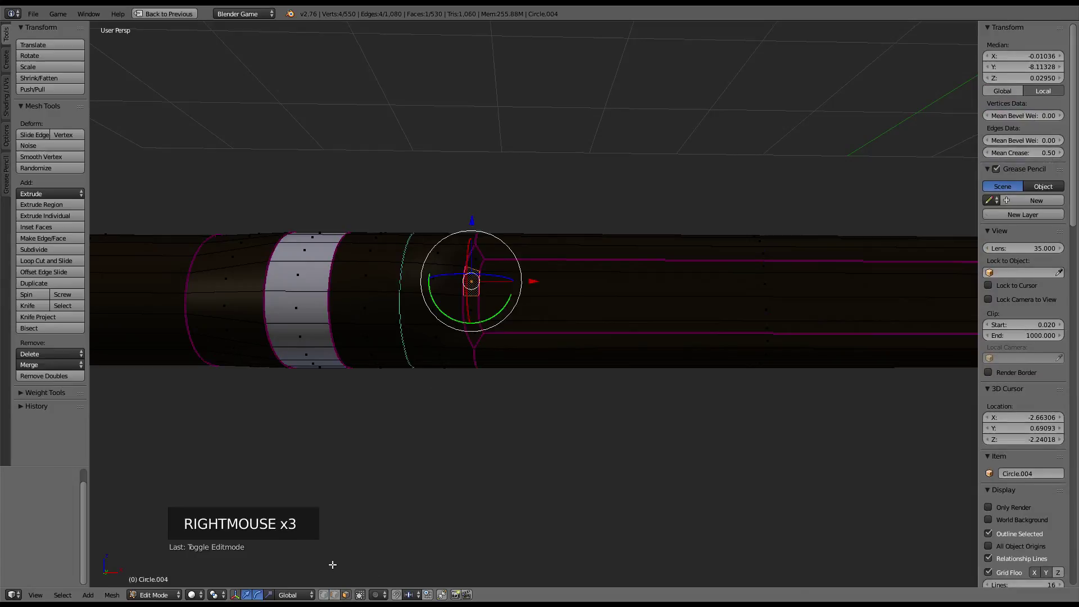
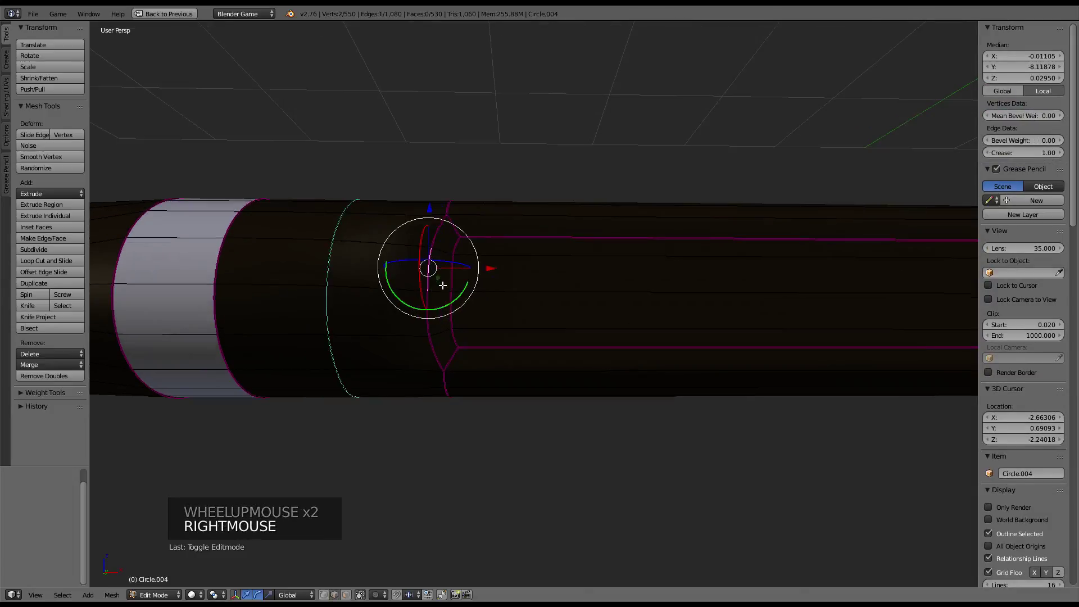
right_click(440, 285)
click(498, 284)
middle_click(753, 267)
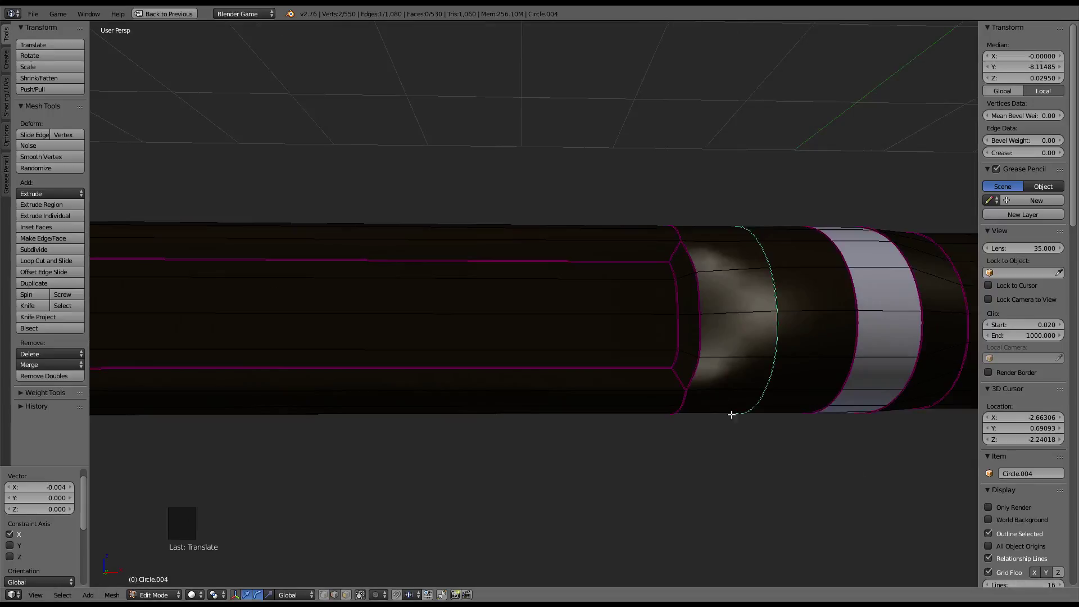
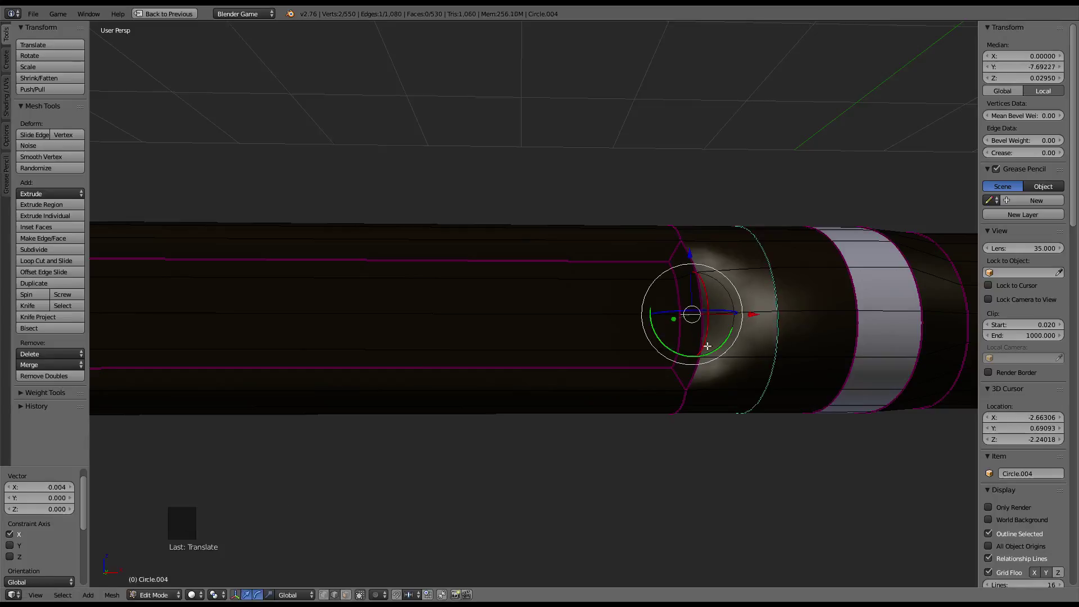
right_click(683, 351)
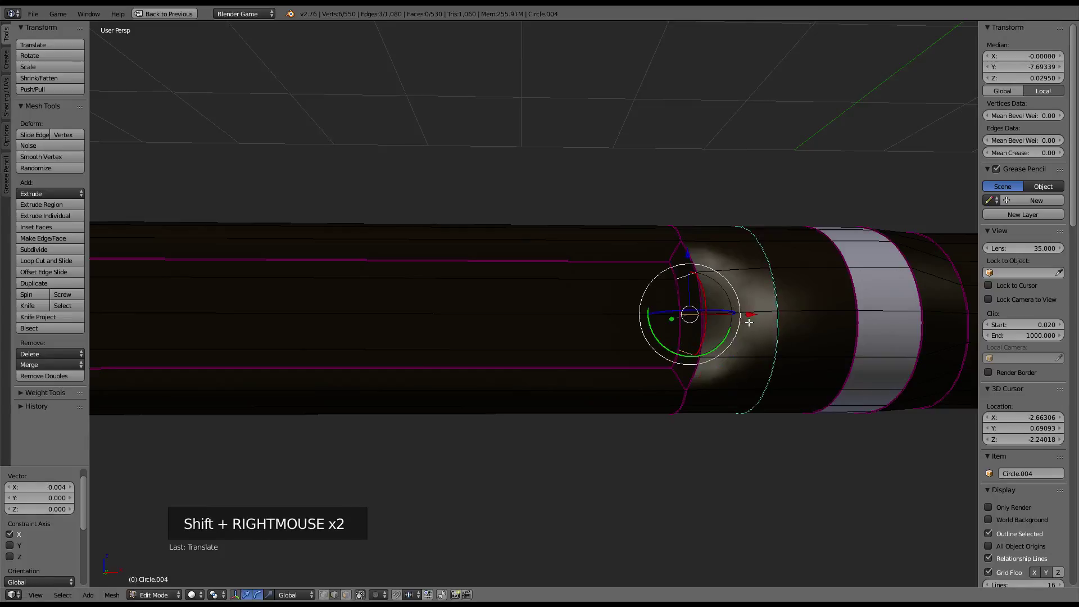
right_click(751, 314)
click(750, 315)
Select a further cluster of corner vertices and give them a small sideways nudge
middle_click(343, 292)
right_click(406, 280)
right_click(403, 309)
right_click(406, 323)
right_click(412, 290)
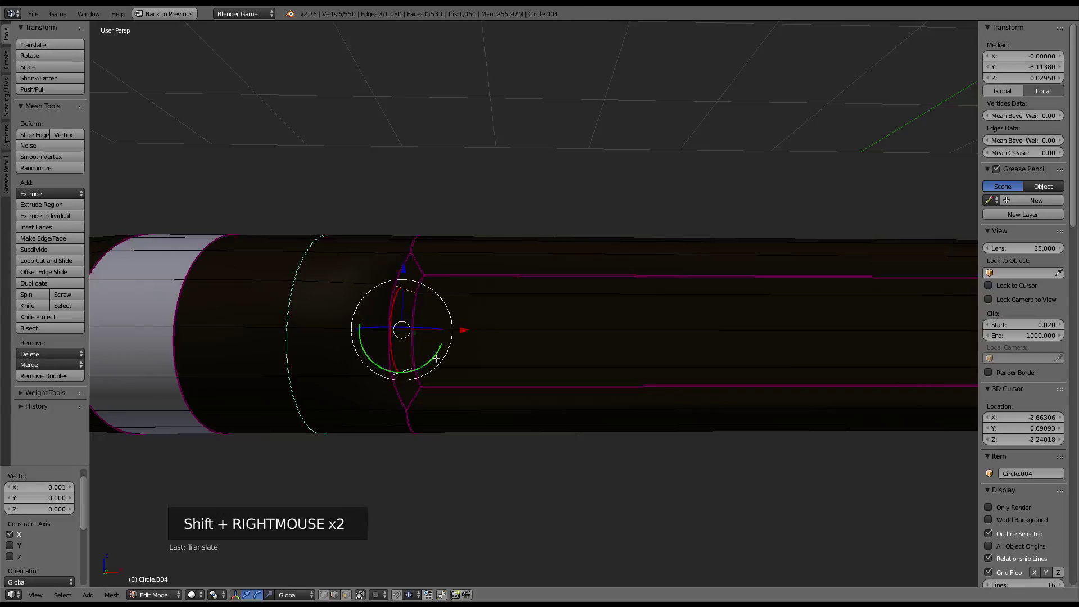
right_click(470, 324)
click(469, 324)
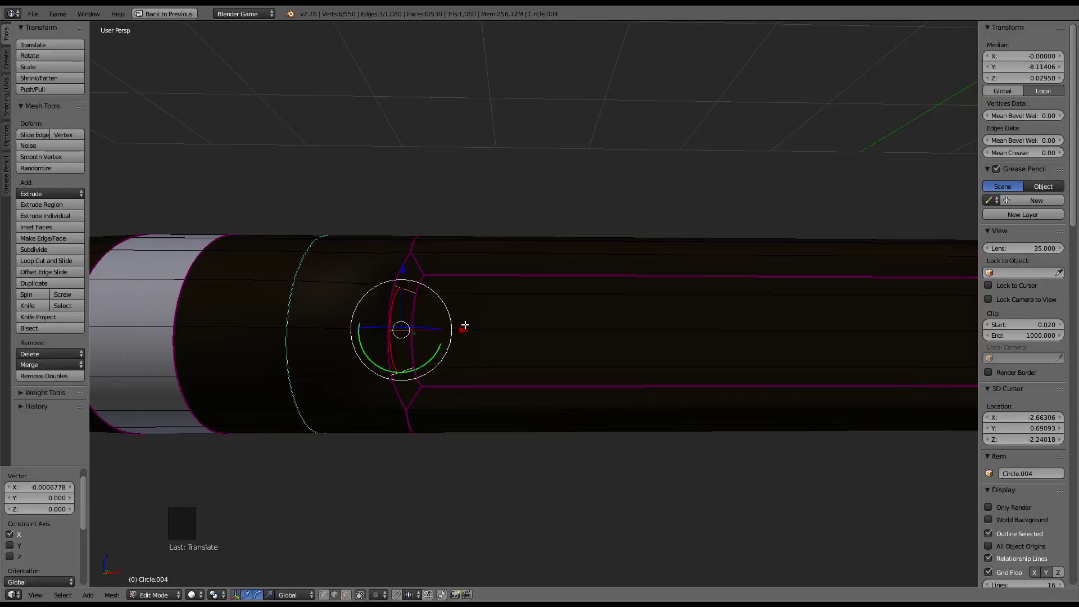
scroll(down, 3)
middle_click(624, 302)
scroll(down, 3)
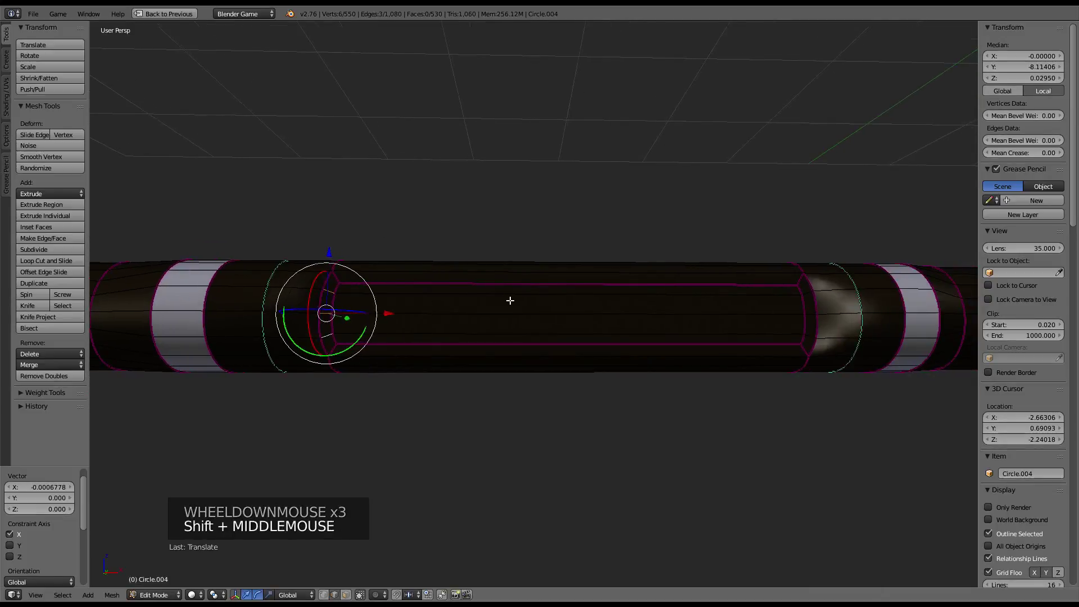
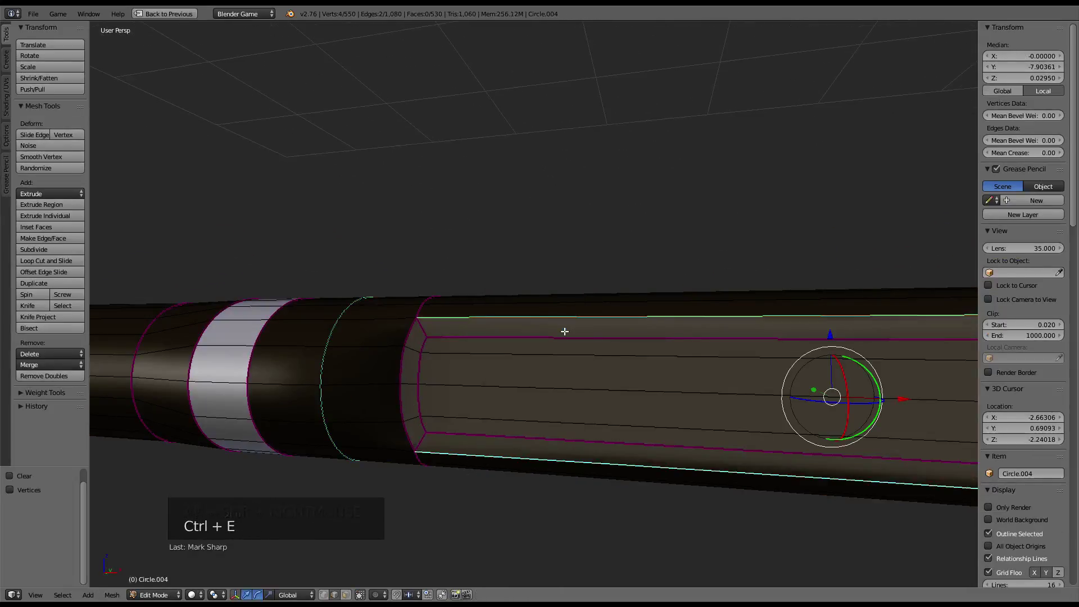
Mark the slot's long edge sharp, select its connected edges and lower their crease
key(Tab)
scroll(down, 3)
middle_click(552, 335)
scroll(up, 3)
middle_click(542, 351)
key(Tab)
right_click(417, 338)
middle_click(420, 339)
scroll(down, 3)
middle_click(577, 356)
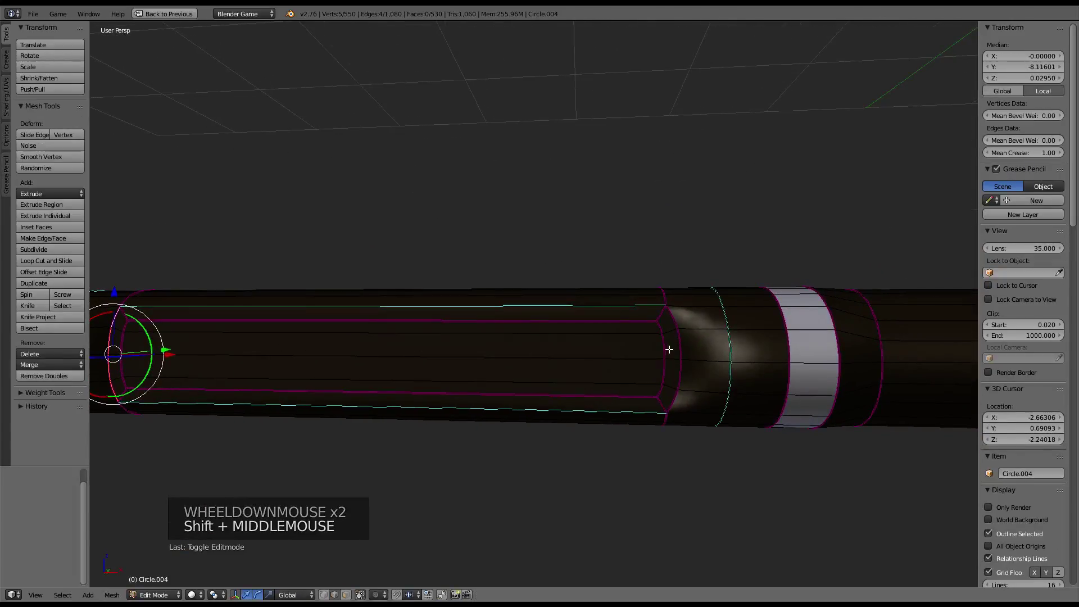
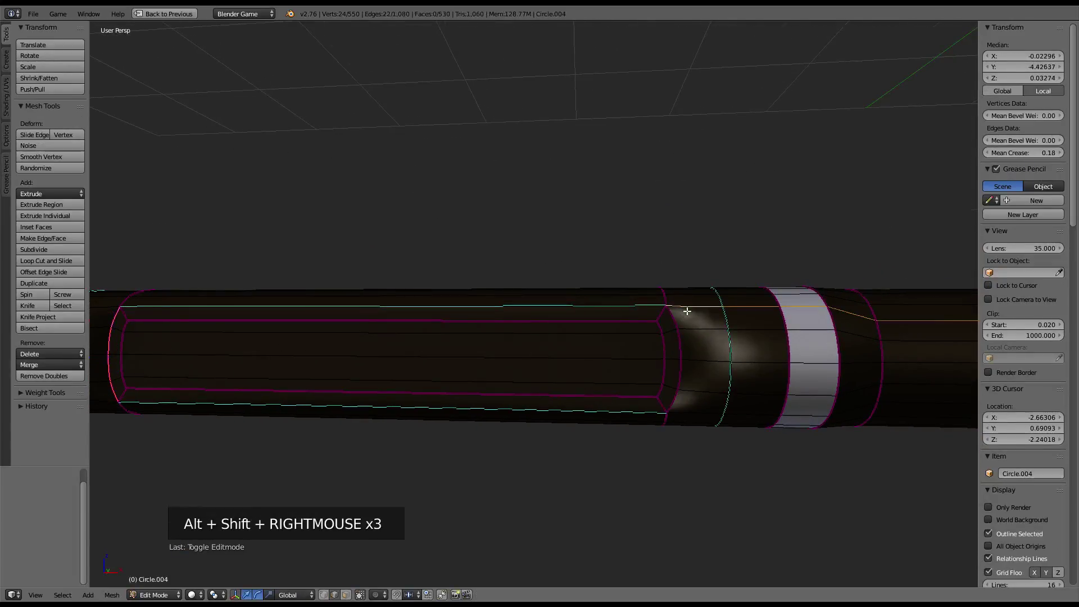
key(ctrl+e)
key(Tab)
Set full crease on another slot edge ring and leave editing to view the smoothed remote
scroll(down, 3)
middle_click(619, 350)
key(Tab)
middle_click(637, 335)
scroll(up, 3)
middle_click(587, 326)
right_click(616, 357)
middle_click(616, 357)
key(ctrl+e)
key(Tab)
middle_click(643, 377)
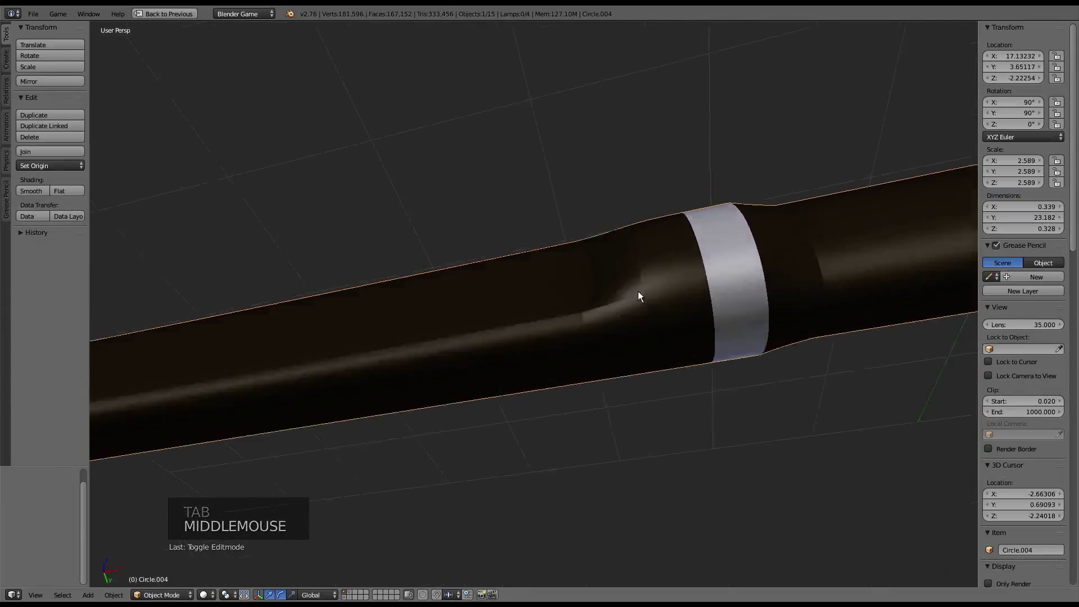
Re-enter mesh editing on the remote and orbit to the end of the button slot
key(Tab)
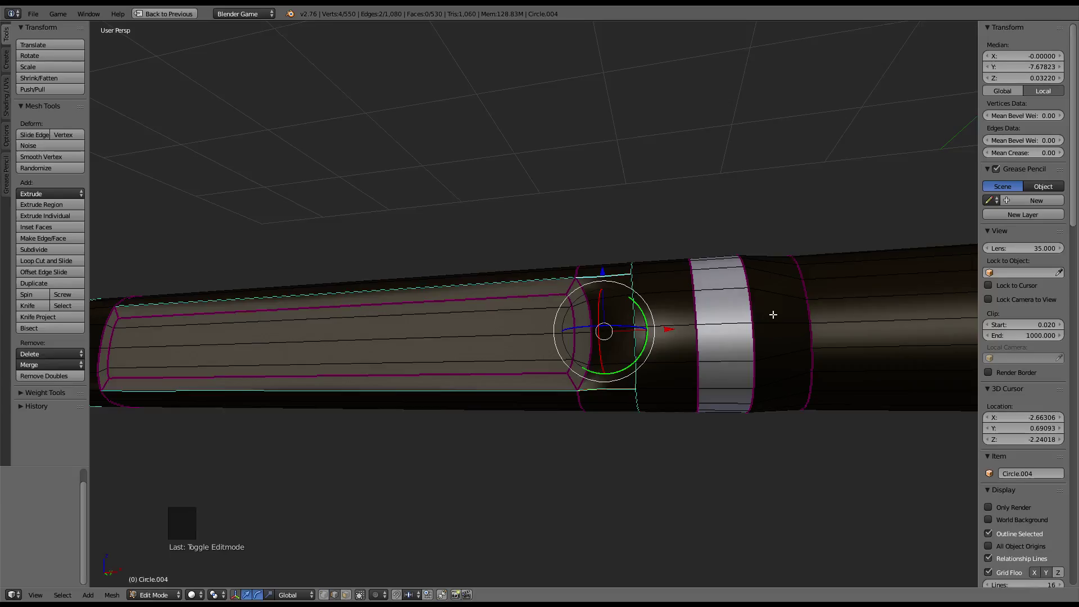
middle_click(756, 311)
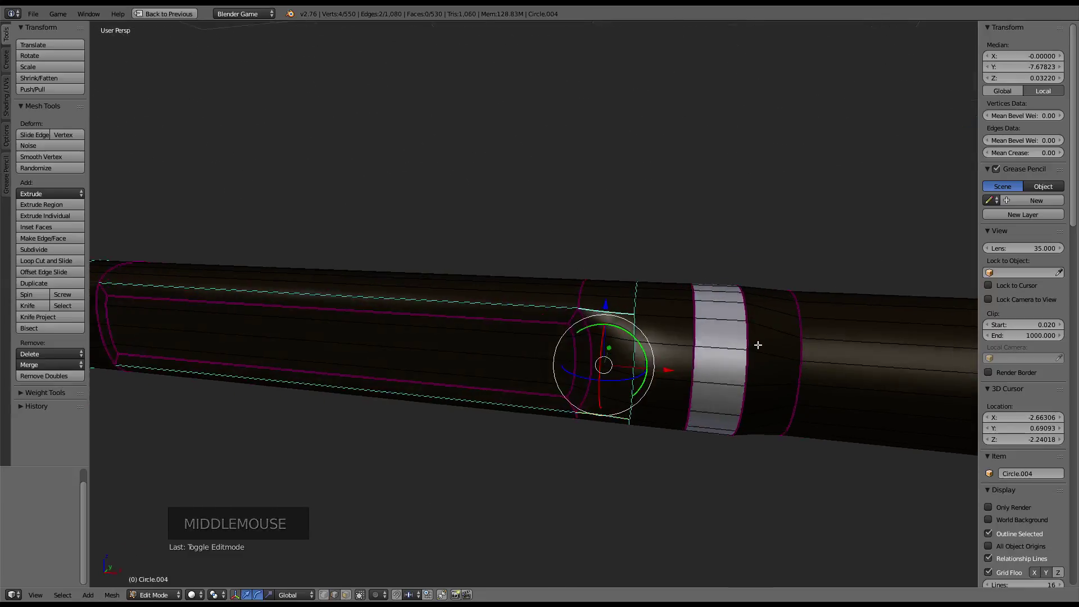
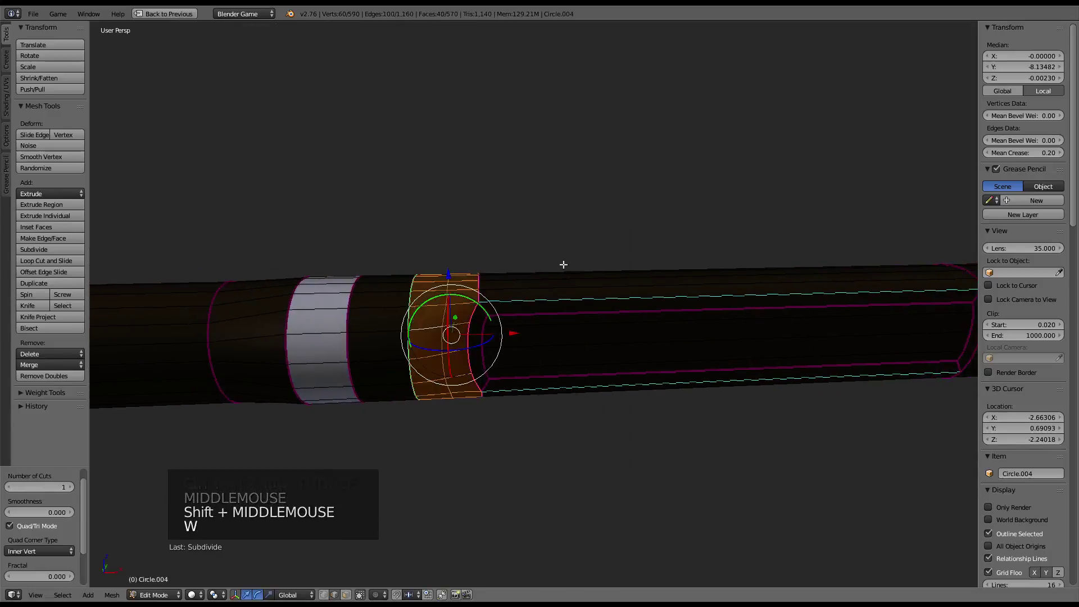
Slide the slot's edge loops along the cable into place (factor about -0.689)
right_click(449, 311)
key(g)
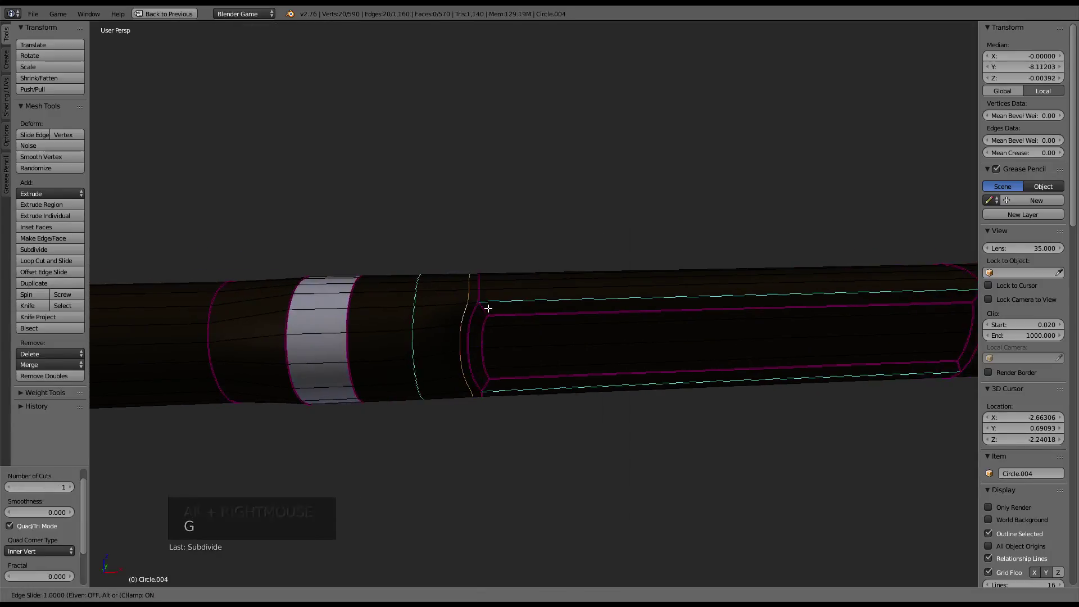
right_click(435, 304)
middle_click(578, 293)
key(w)
right_click(429, 317)
key(g)
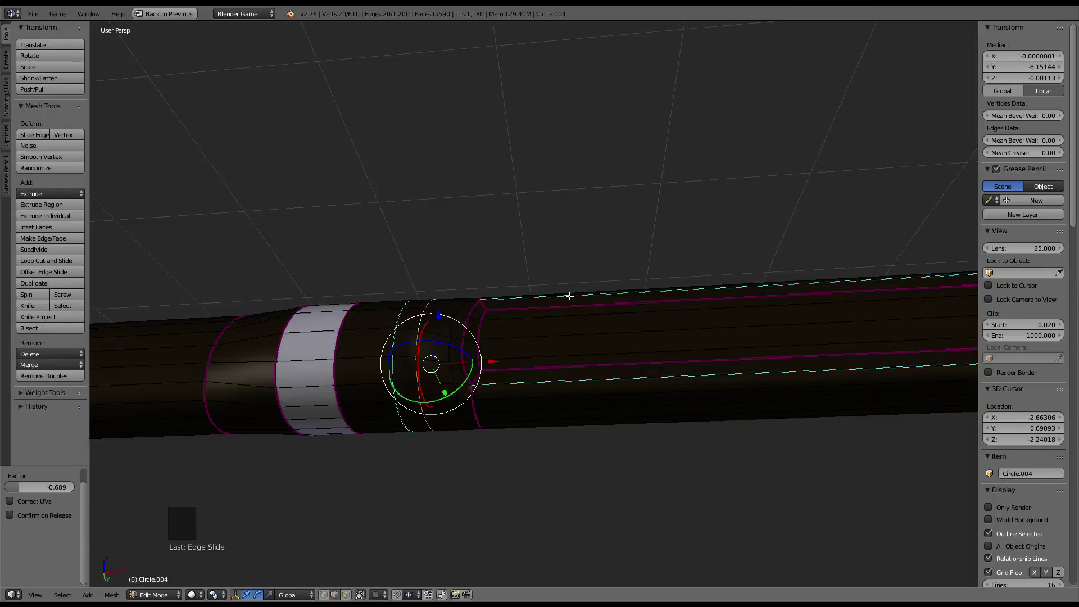
Undo one slide, leave mesh editing and inspect the smoothed remote and cable
scroll(down, 3)
middle_click(517, 269)
scroll(up, 3)
scroll(up, 3)
key(ctrl+z)
middle_click(540, 333)
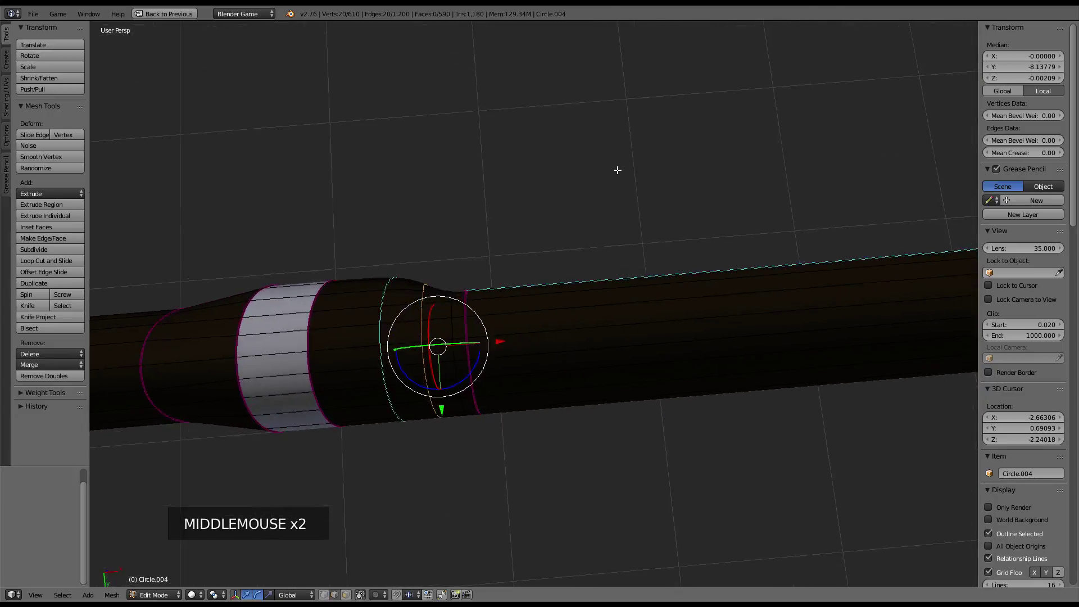
key(Tab)
middle_click(619, 237)
scroll(down, 3)
middle_click(653, 330)
middle_click(540, 316)
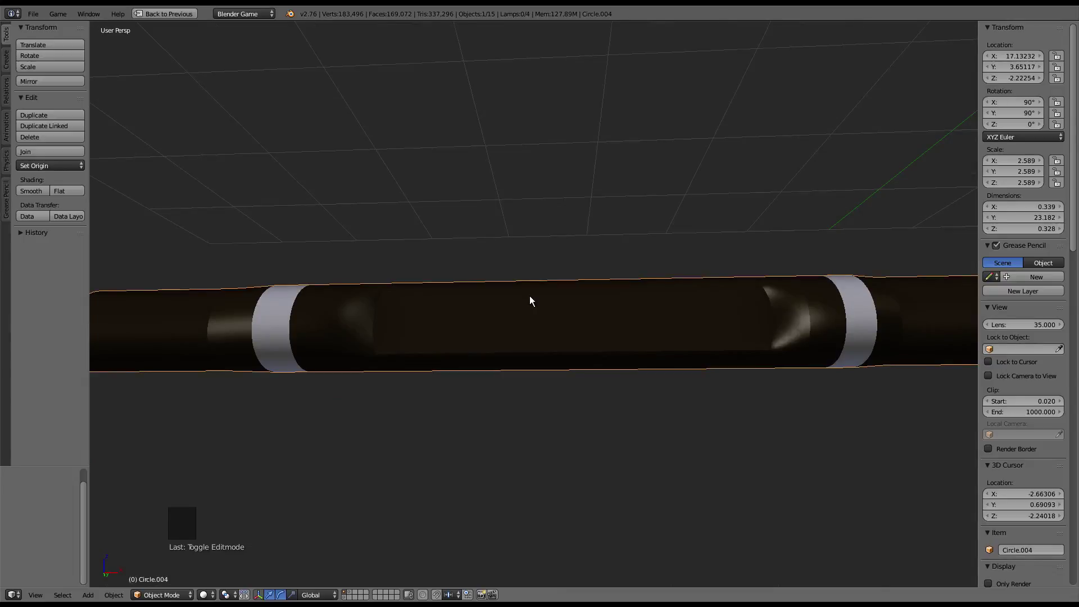
Return to editing the remote mesh and select the slot rim edges for a 0.70 crease
key(ctrl+Up)
scroll(up, 3)
key(ctrl+Up)
scroll(up, 3)
key(Tab)
middle_click(477, 327)
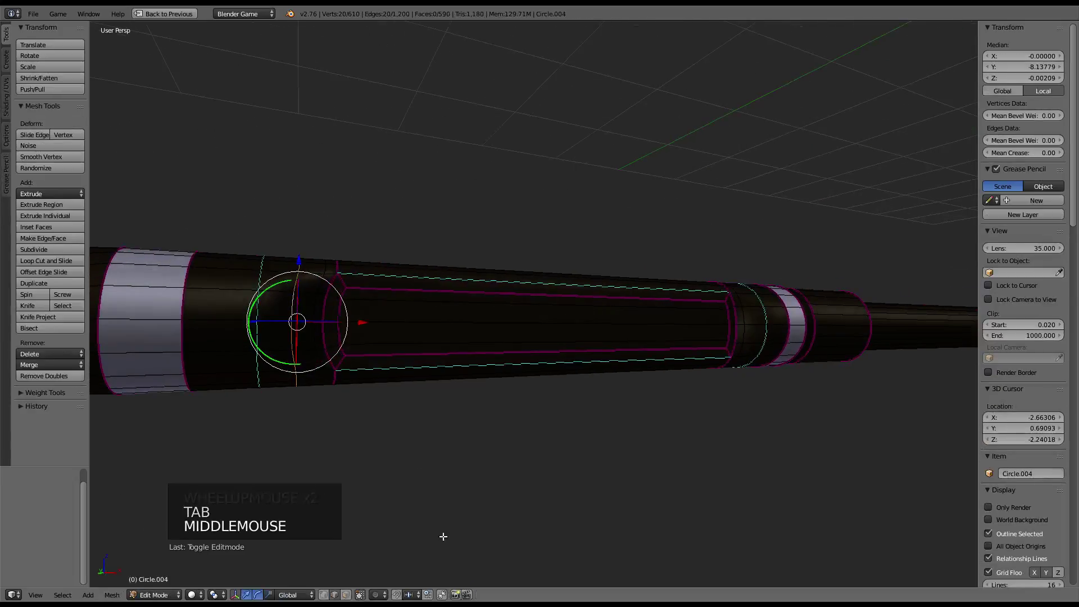
click(357, 599)
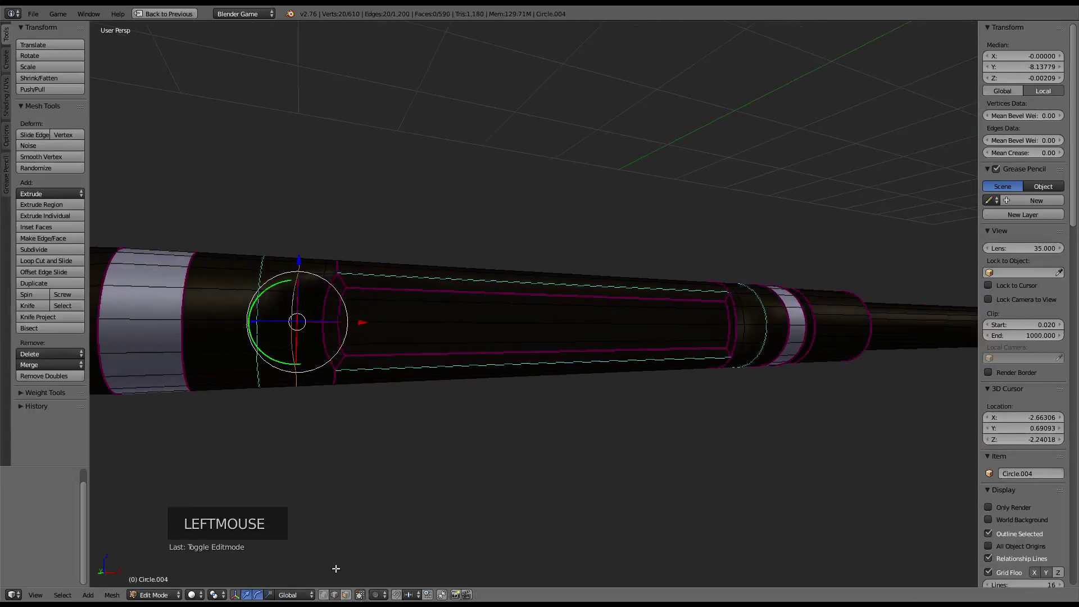
right_click(436, 328)
right_click(447, 346)
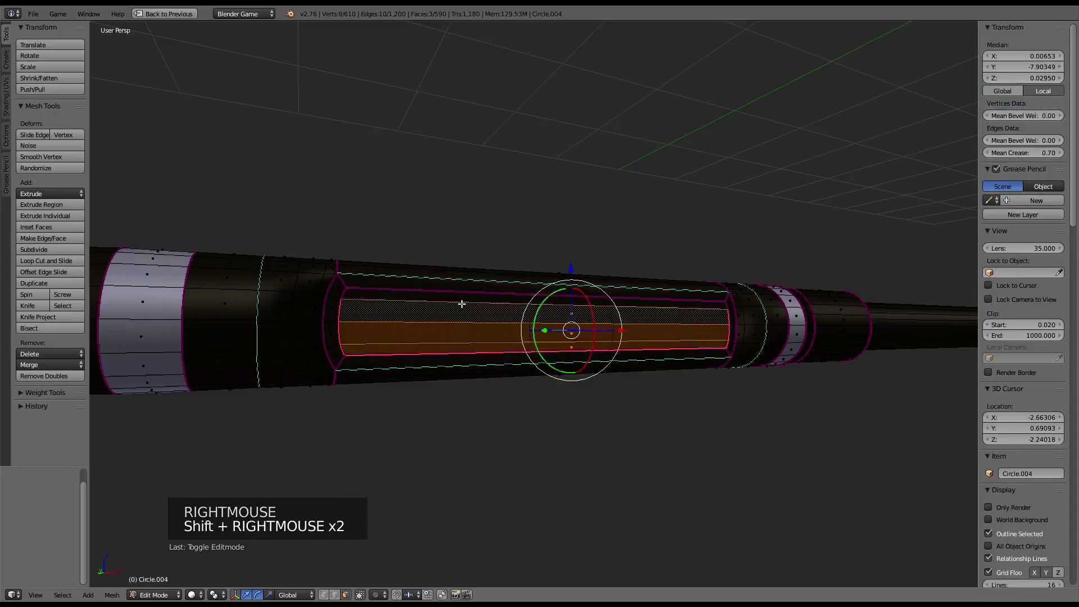
Scale the selected slot edges vertically to tighten the slot outline
scroll(up, 3)
middle_click(652, 355)
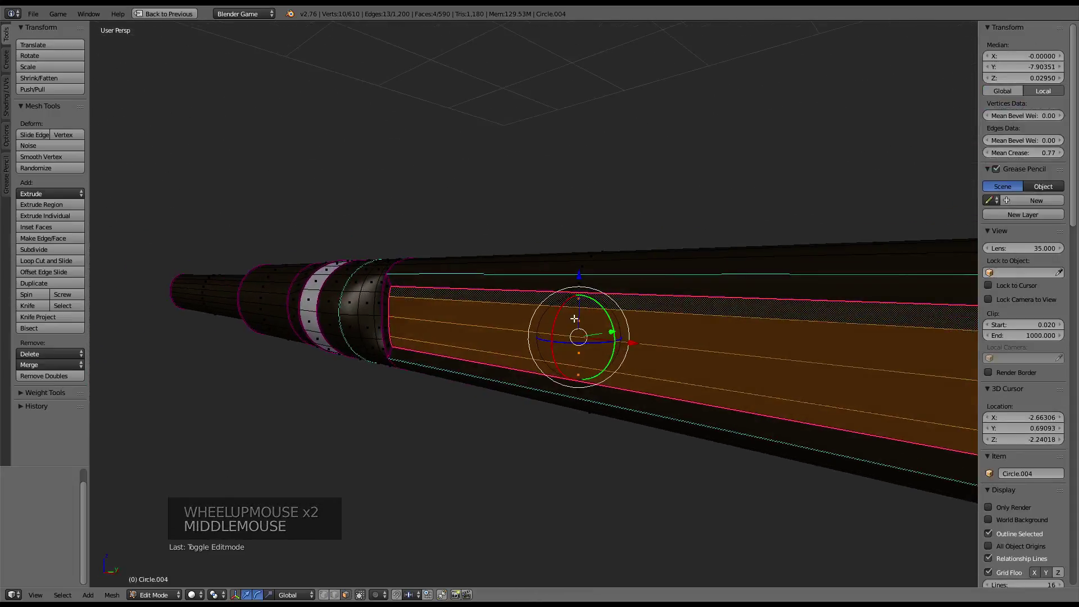
middle_click(546, 172)
key(s)
middle_click(607, 194)
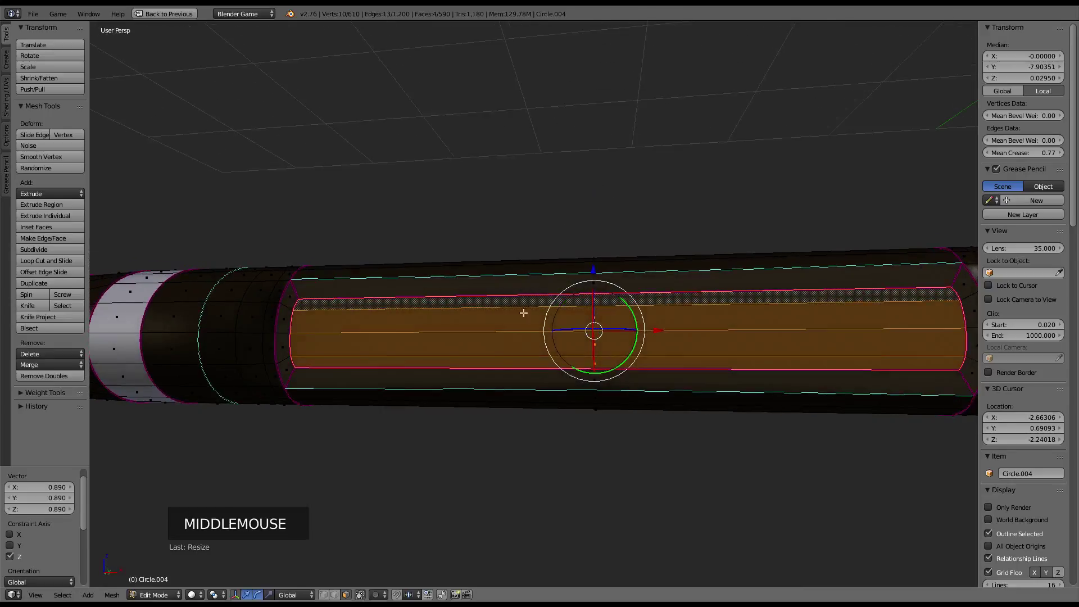
click(346, 598)
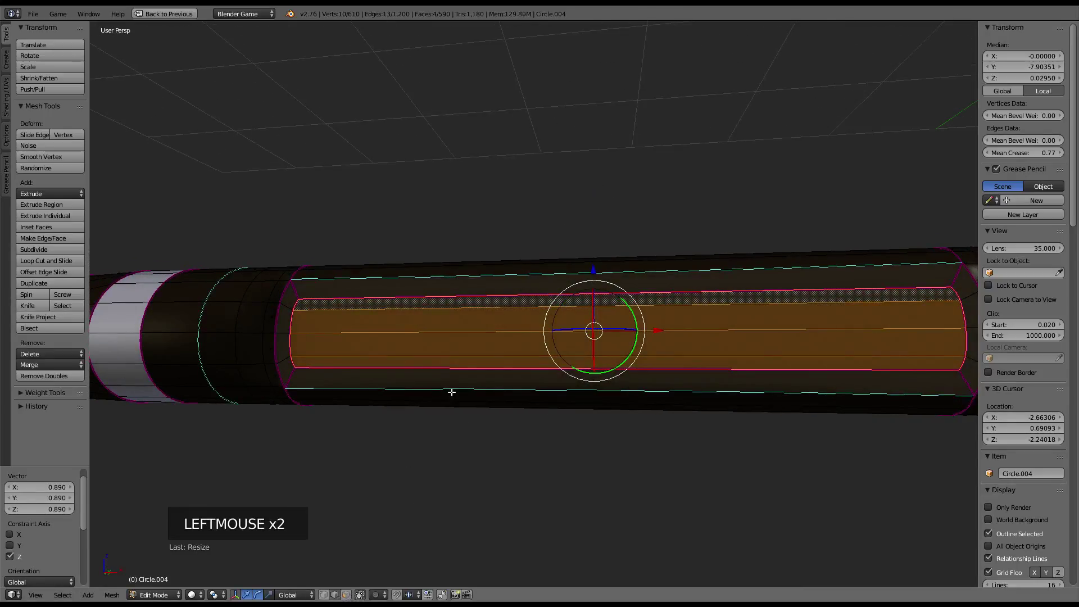
Fully crease three more slot edges and rescale them along the cable
right_click(455, 368)
right_click(469, 281)
right_click(468, 287)
key(s)
middle_click(333, 292)
key(s)
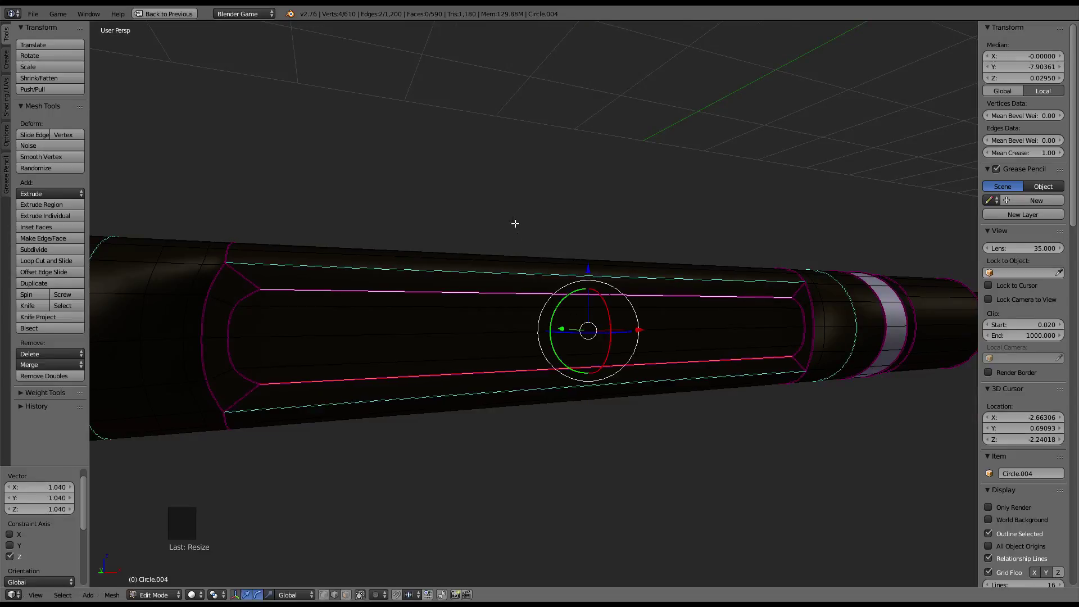
middle_click(514, 221)
scroll(down, 3)
middle_click(455, 271)
scroll(down, 3)
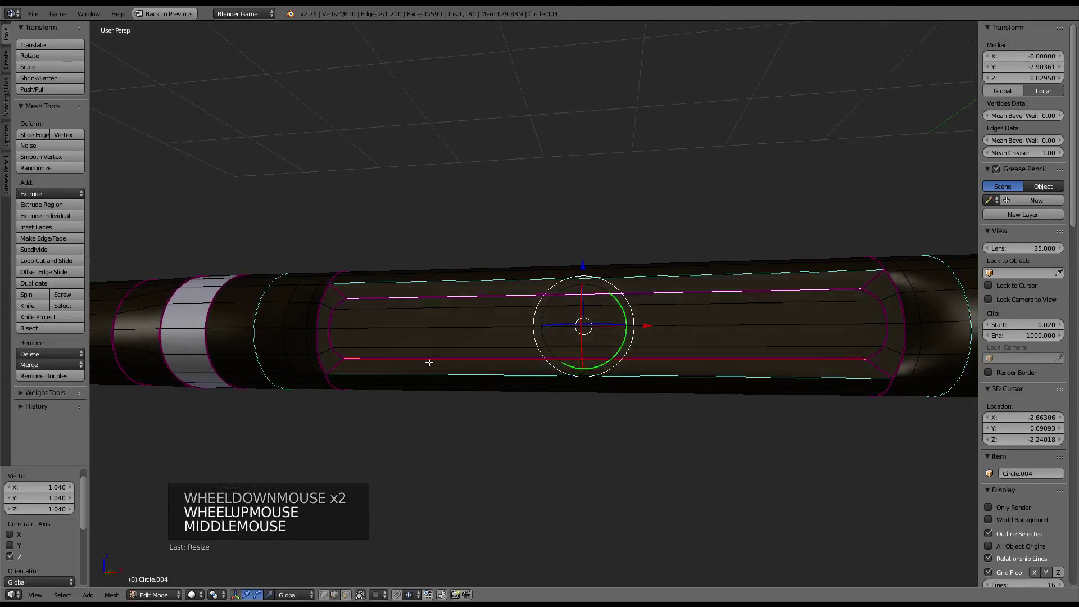
key(s)
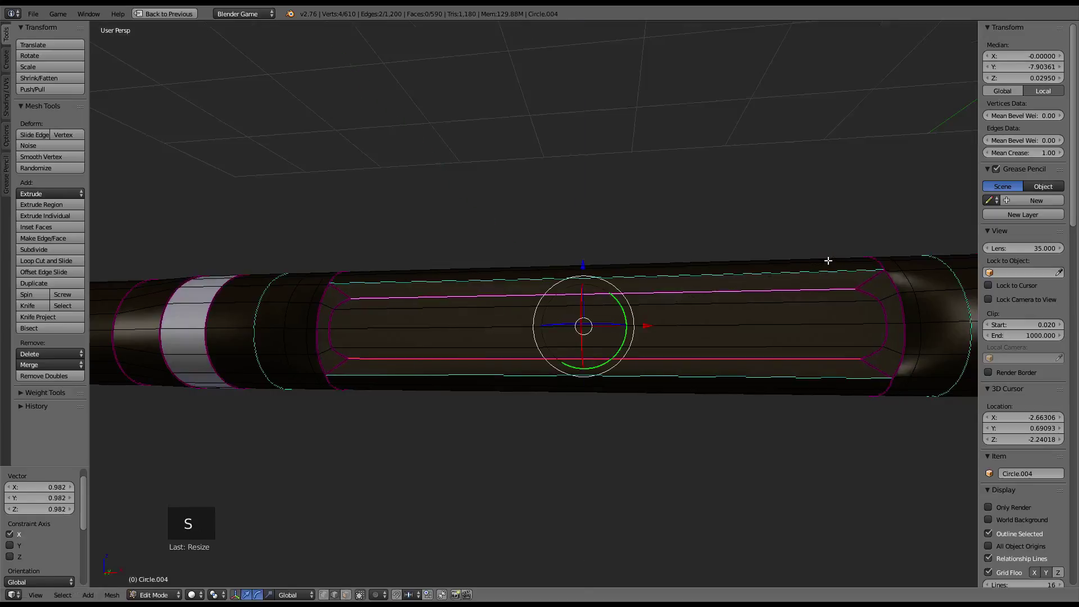
Flatten two edge loops of the remote along the cable direction
key(Tab)
middle_click(672, 296)
key(Tab)
middle_click(313, 302)
middle_click(324, 258)
scroll(up, 3)
right_click(369, 307)
key(g)
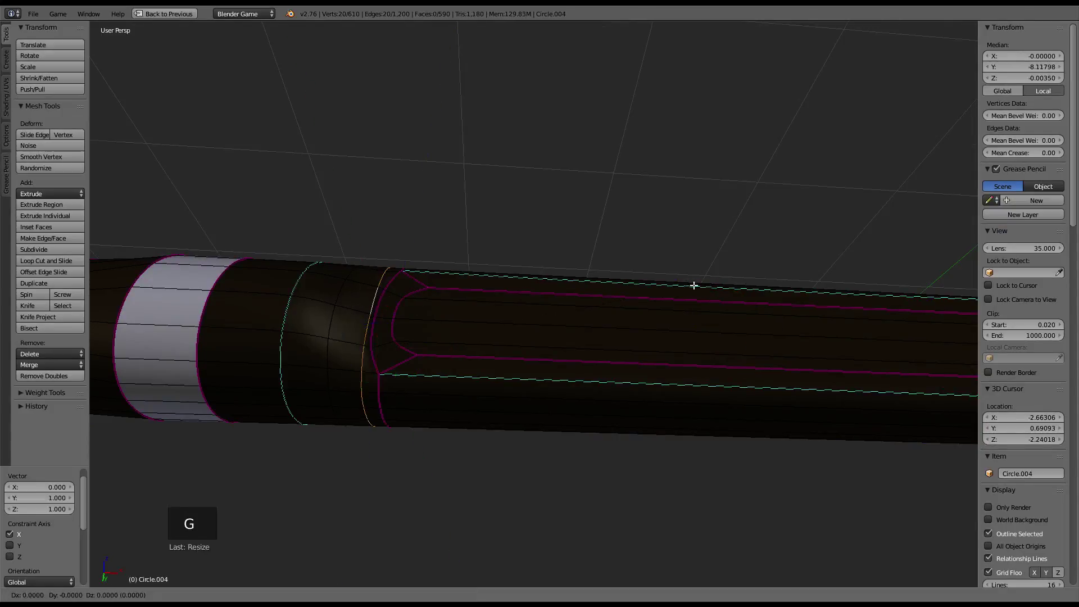
click(449, 342)
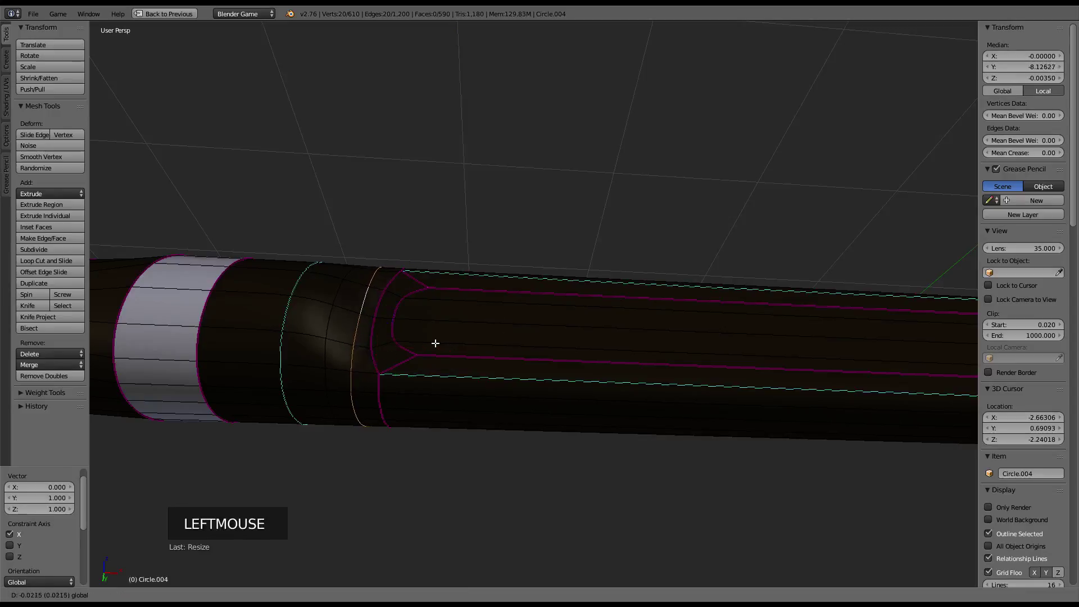
middle_click(653, 332)
right_click(556, 344)
middle_click(556, 345)
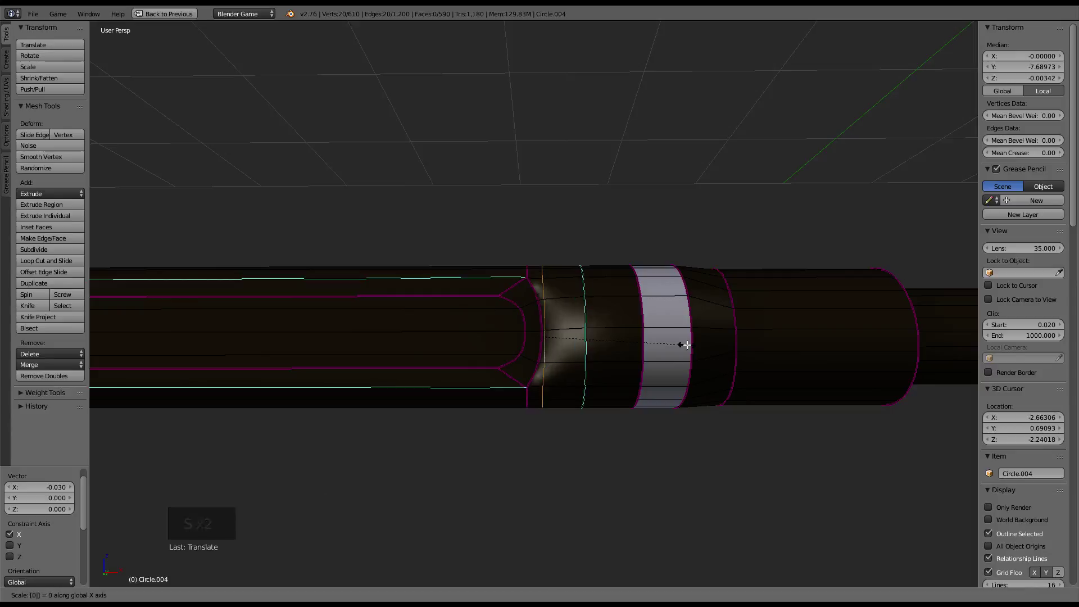
click(601, 332)
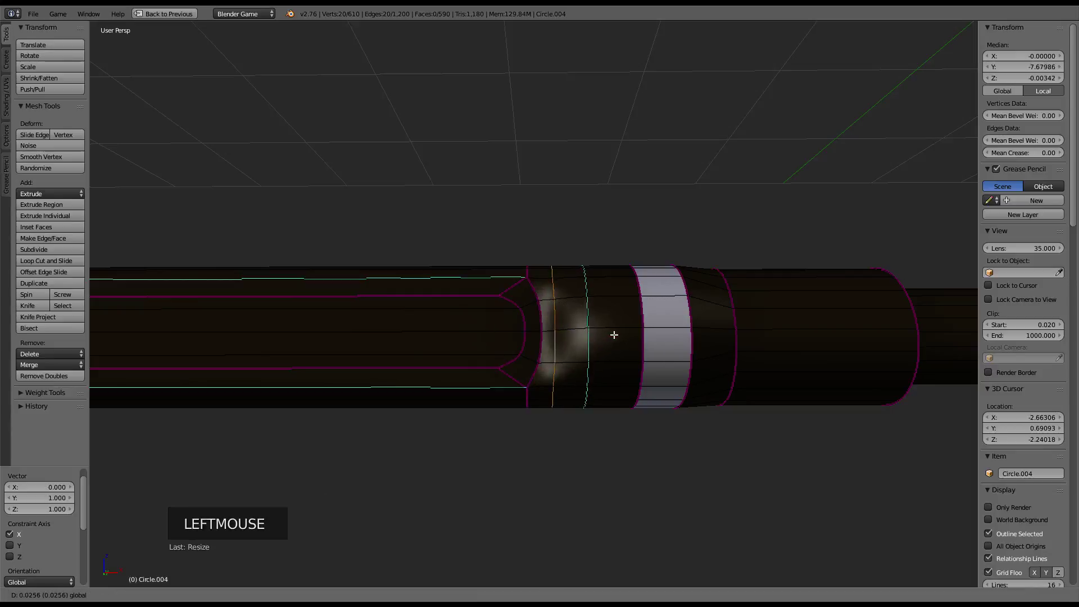
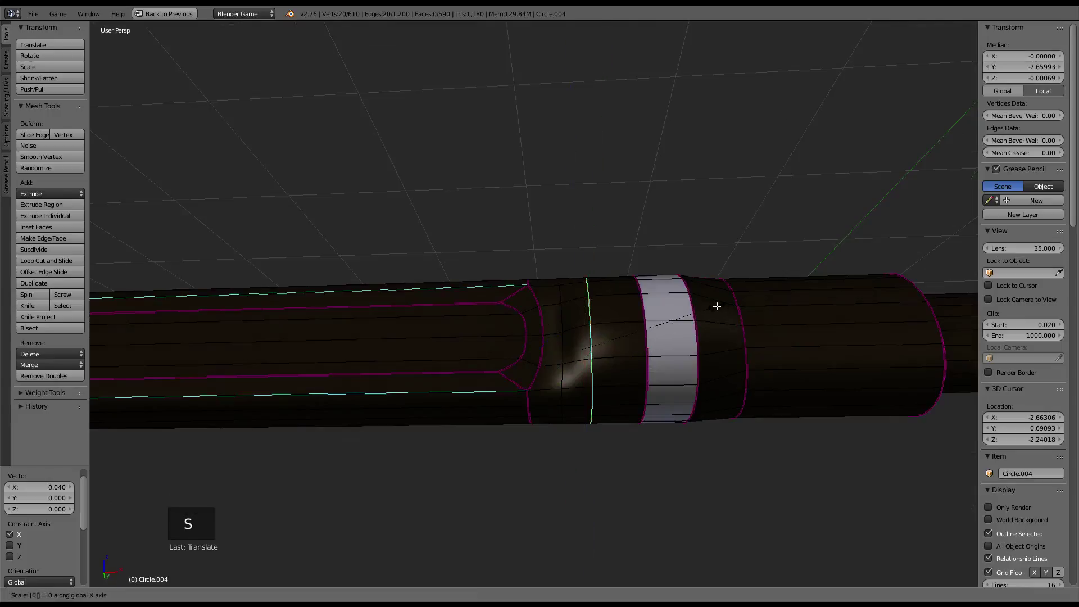
Select the edges around the slot and give them full crease after a brief mode toggle
middle_click(395, 312)
middle_click(451, 360)
scroll(up, 3)
middle_click(373, 359)
right_click(345, 371)
middle_click(393, 355)
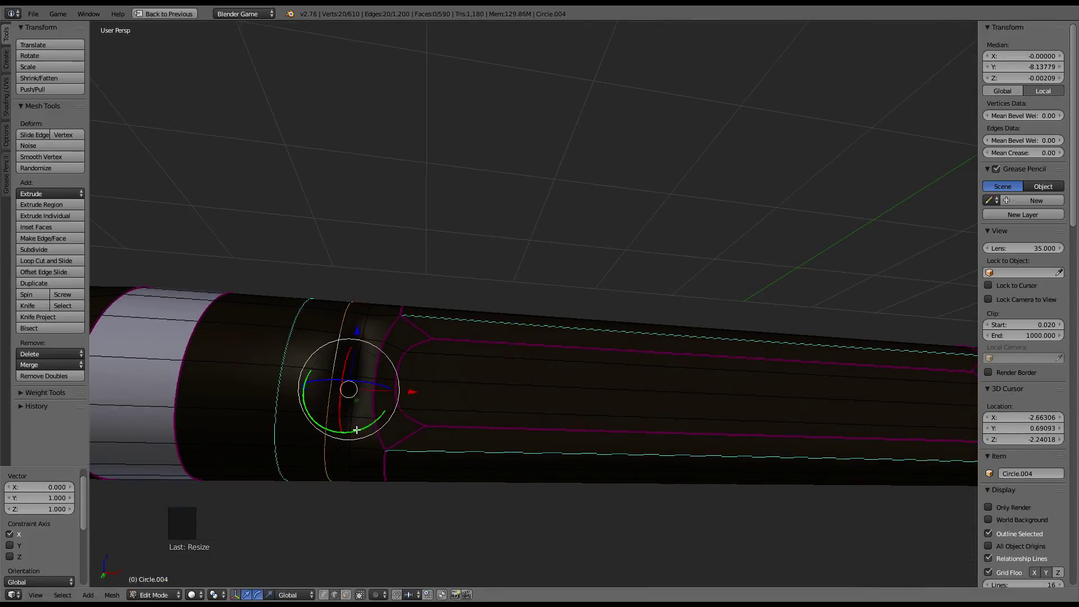
click(419, 387)
key(Tab)
scroll(down, 3)
middle_click(406, 393)
key(Tab)
right_click(402, 370)
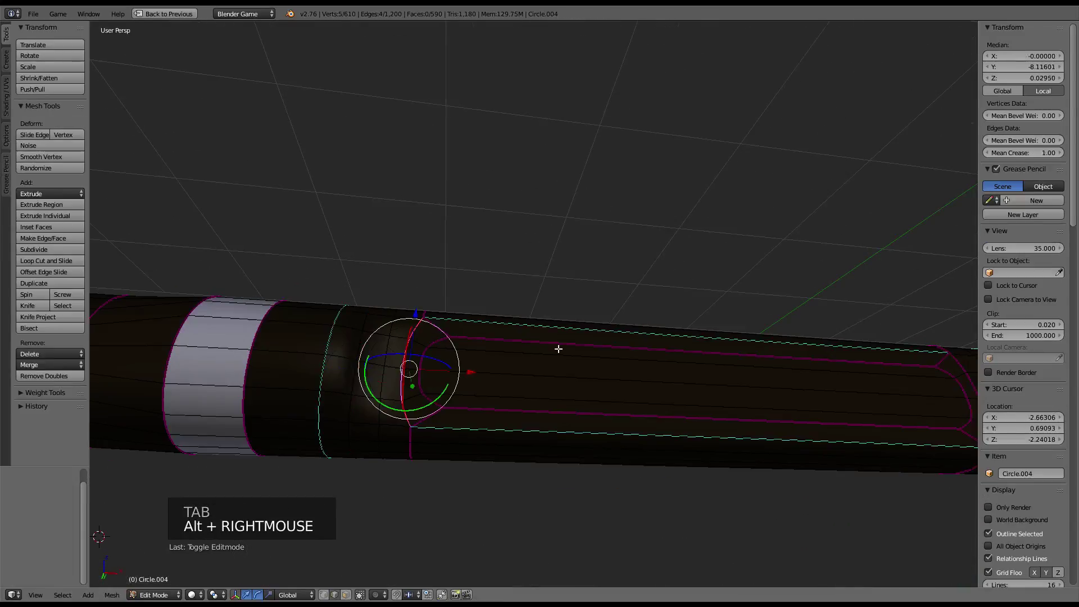
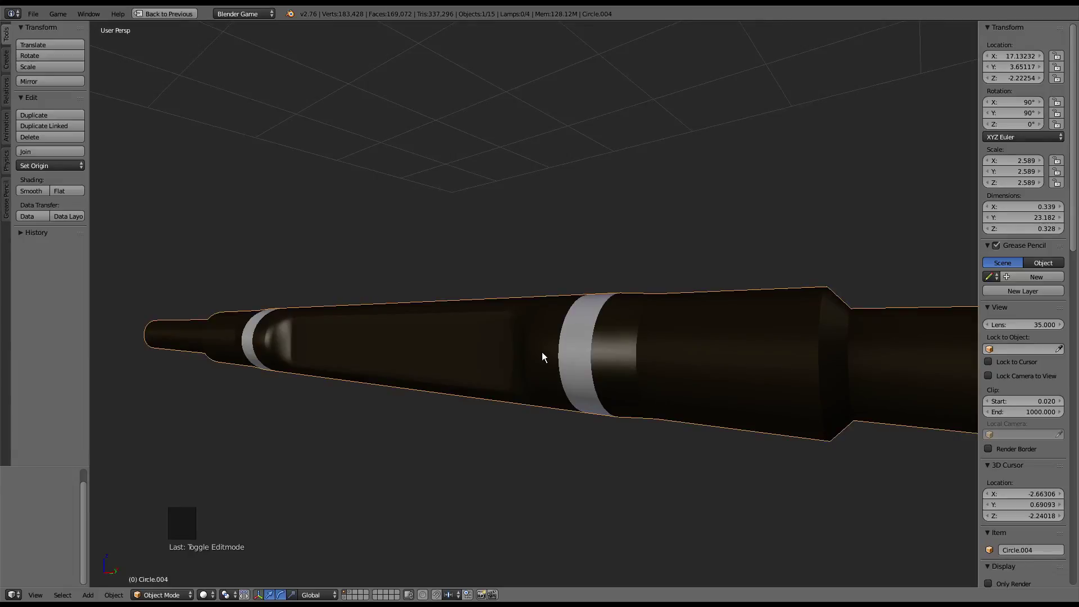
Orbit around the finished remote, then check the Subsurf and EdgeSplit modifier stack layout
scroll(down, 3)
middle_click(551, 359)
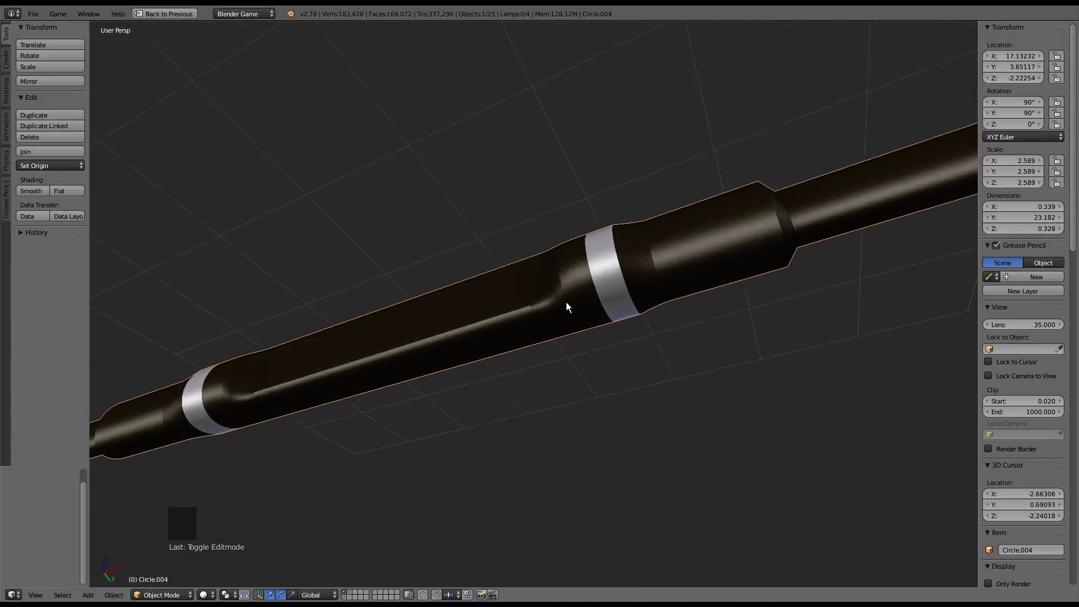
scroll(up, 3)
middle_click(571, 306)
scroll(down, 3)
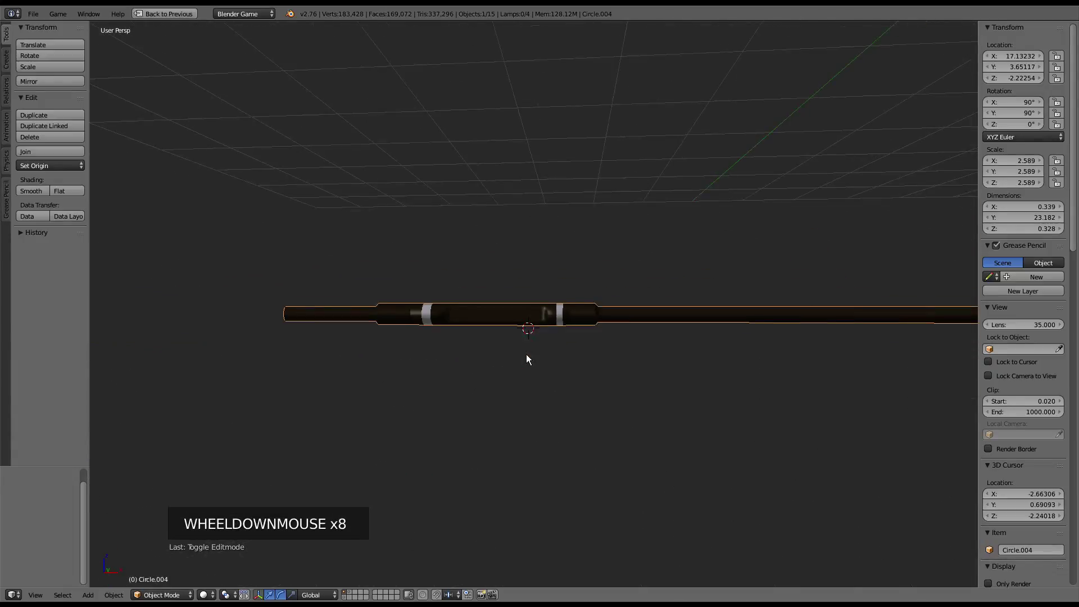
scroll(down, 3)
middle_click(531, 359)
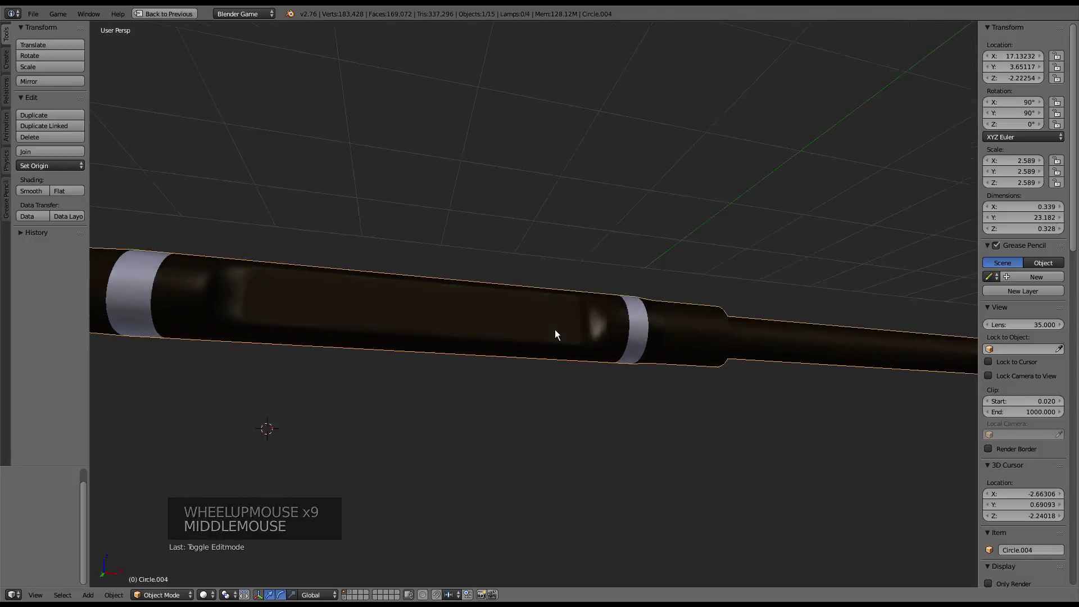
scroll(down, 3)
middle_click(551, 330)
scroll(up, 3)
scroll(up, 3)
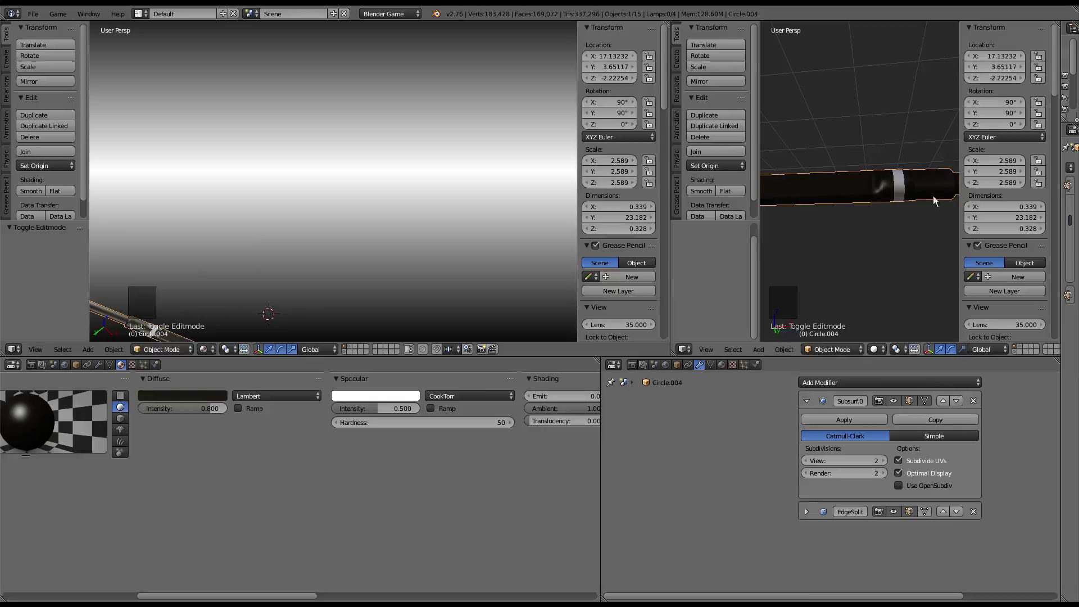
key(ctrl+Up)
key(ctrl+Up)
Inspect the smoothed remote from more angles and return to the single full-size viewport
scroll(down, 3)
middle_click(550, 282)
scroll(down, 3)
middle_click(595, 356)
scroll(up, 3)
middle_click(626, 294)
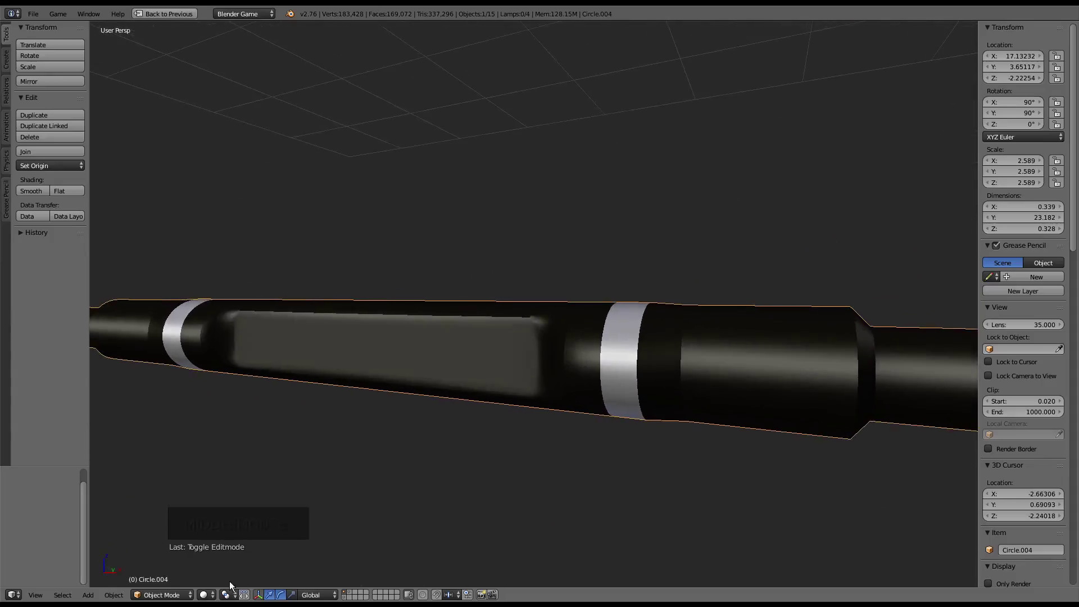
click(215, 595)
scroll(down, 3)
middle_click(489, 297)
scroll(down, 3)
key(ctrl+Up)
scroll(down, 3)
key(ctrl+Up)
middle_click(520, 362)
scroll(down, 3)
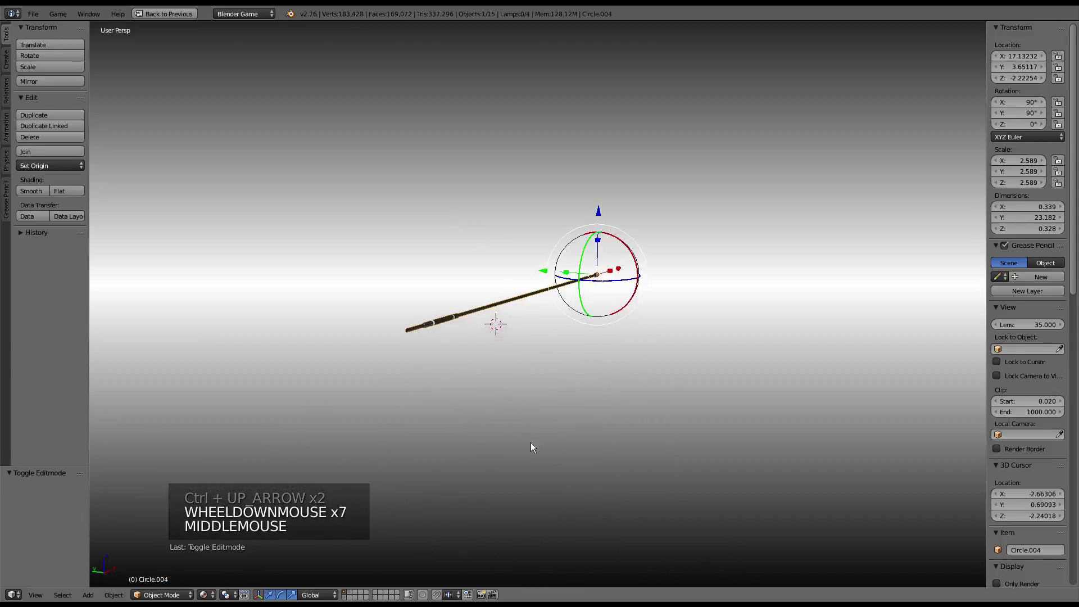
Unhide all scene objects with Alt+H and bring the headphones into view
key(alt+h)
scroll(up, 3)
middle_click(629, 369)
middle_click(560, 359)
scroll(down, 3)
middle_click(674, 316)
scroll(up, 3)
middle_click(551, 194)
middle_click(772, 220)
scroll(down, 3)
scroll(up, 3)
middle_click(432, 270)
middle_click(522, 272)
Orbit around the headphones, ear-cup socket and cable with its attached remote from several angles
scroll(down, 3)
middle_click(595, 260)
middle_click(522, 358)
middle_click(627, 317)
middle_click(537, 363)
middle_click(632, 267)
middle_click(586, 259)
scroll(up, 3)
middle_click(600, 162)
middle_click(505, 184)
scroll(up, 3)
middle_click(573, 123)
middle_click(414, 155)
scroll(up, 3)
middle_click(638, 261)
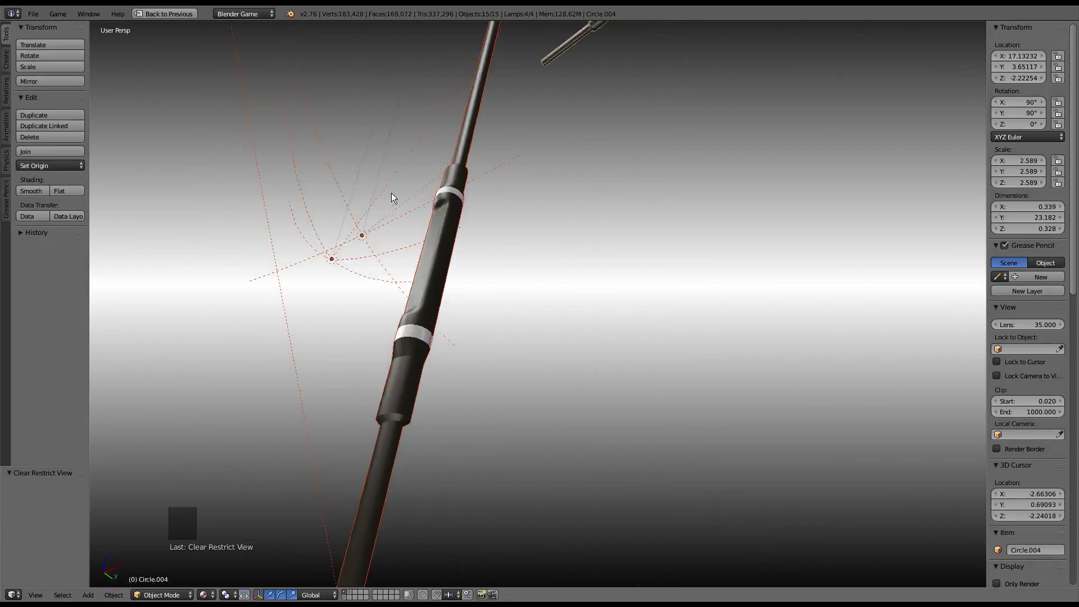
key(alt+Tab)
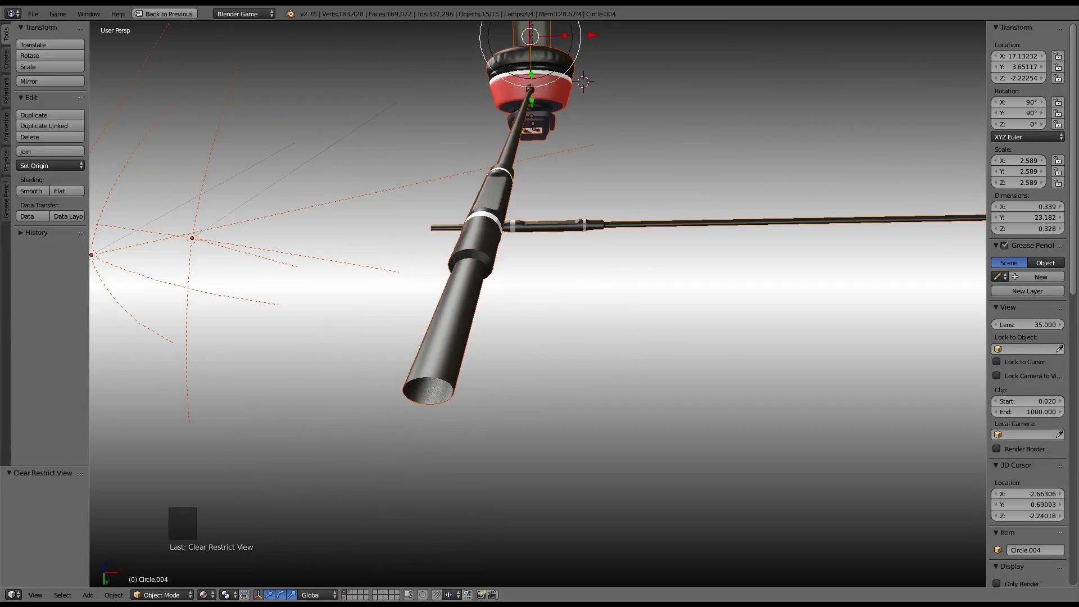